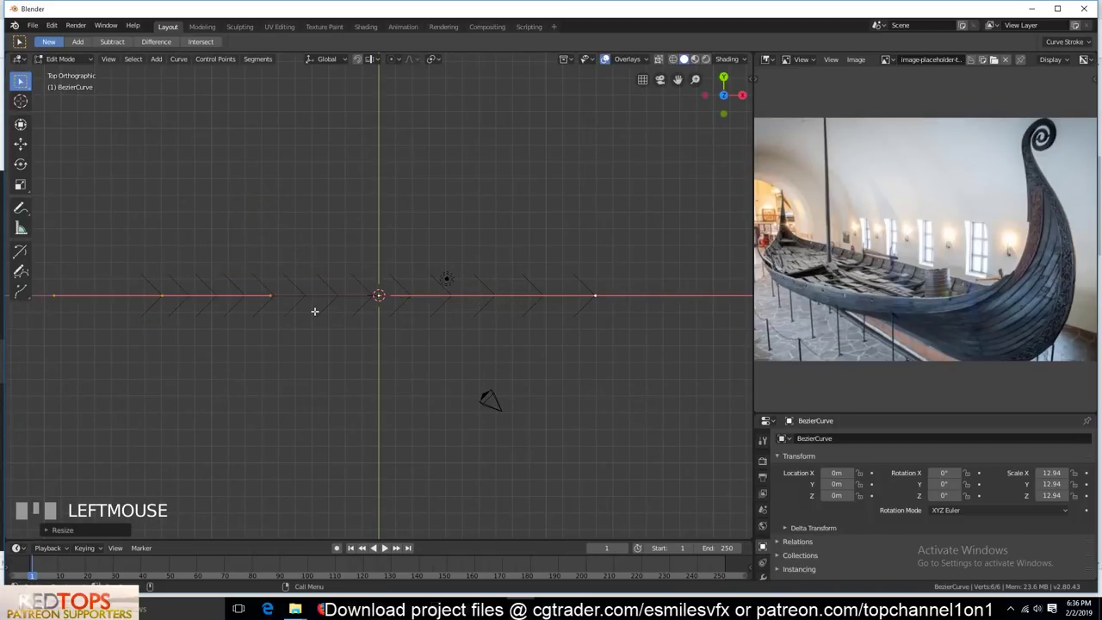
# - Pull the curve's middle control point out along Y to bow the hull outline
pyautogui.rightClick(321, 314)
pyautogui.click(347, 289)
pyautogui.press('g')
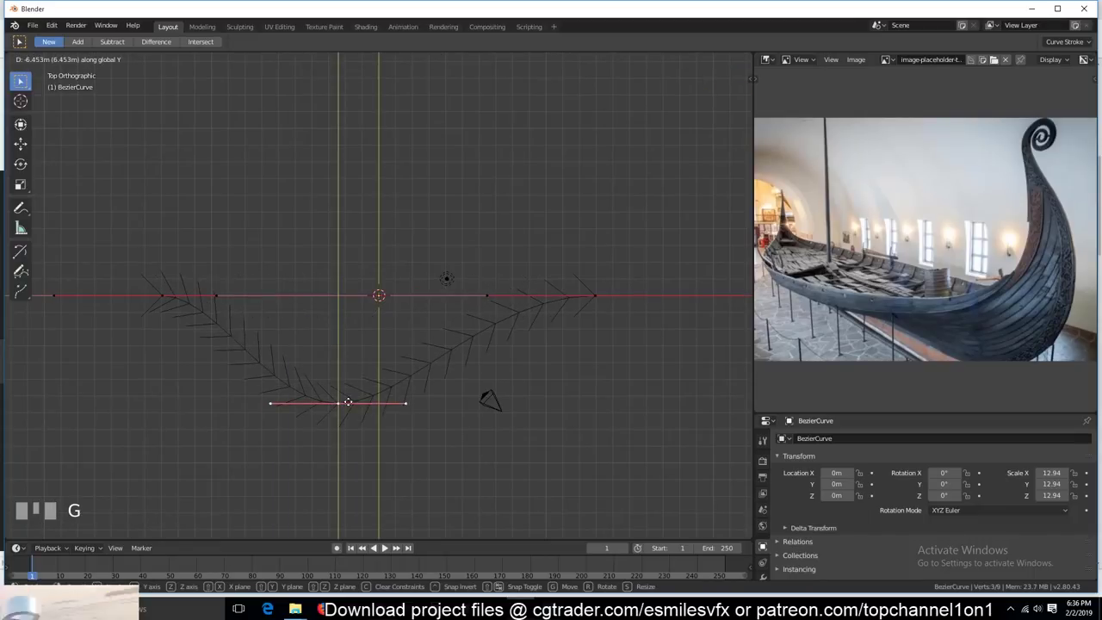
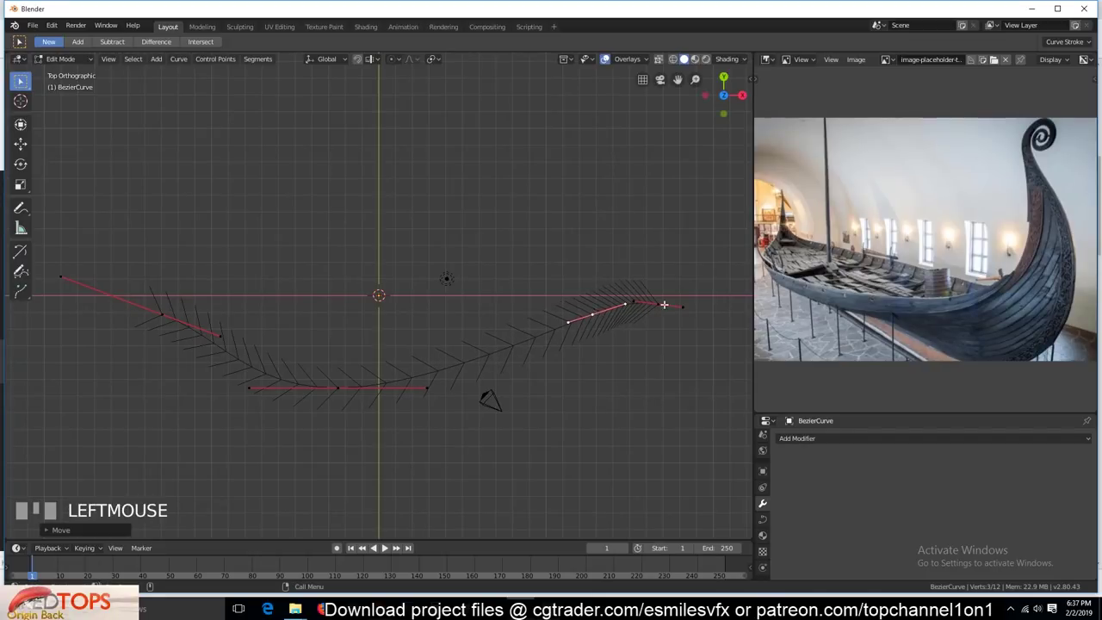
# - Reposition the right and left end points onto the centre line to close the hull profile
pyautogui.press('g')
pyautogui.press('r')
pyautogui.click(710, 299)
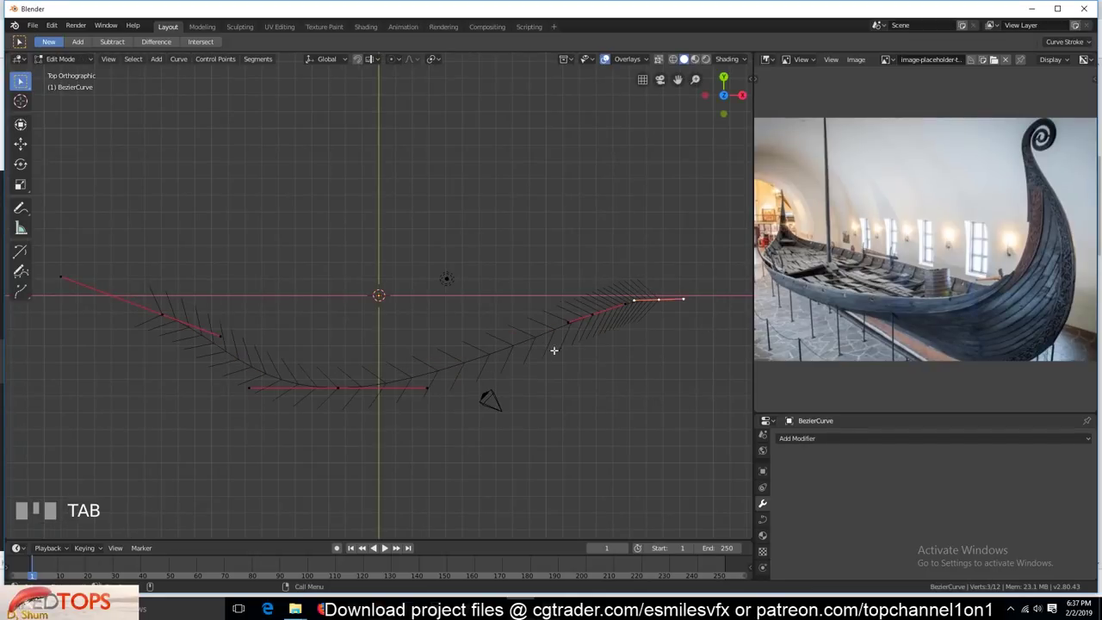
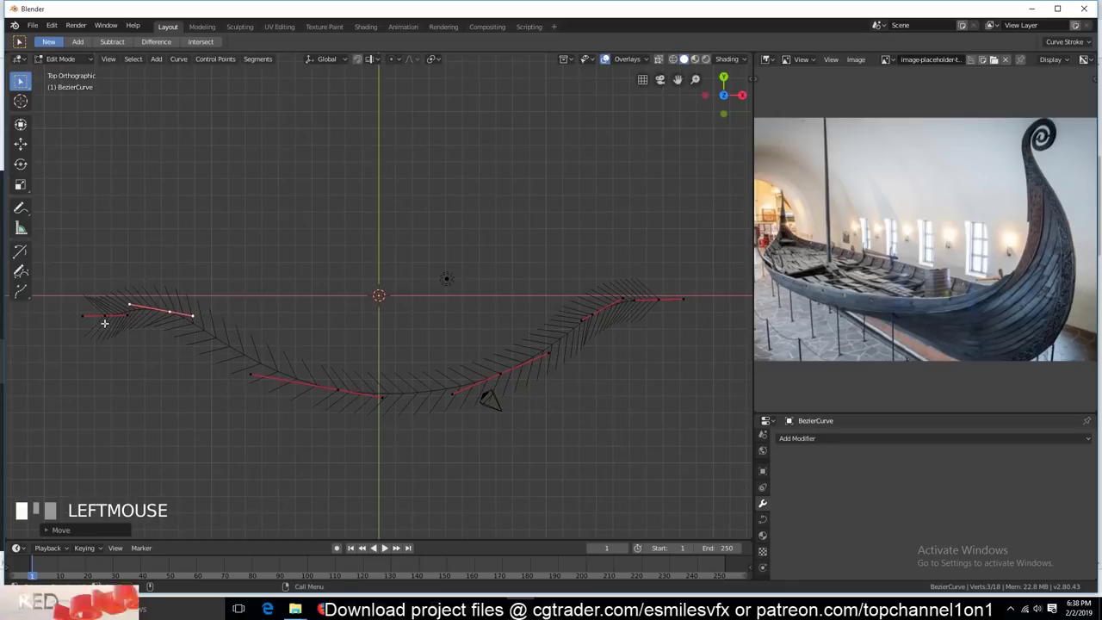
pyautogui.press('g')
pyautogui.click(117, 298)
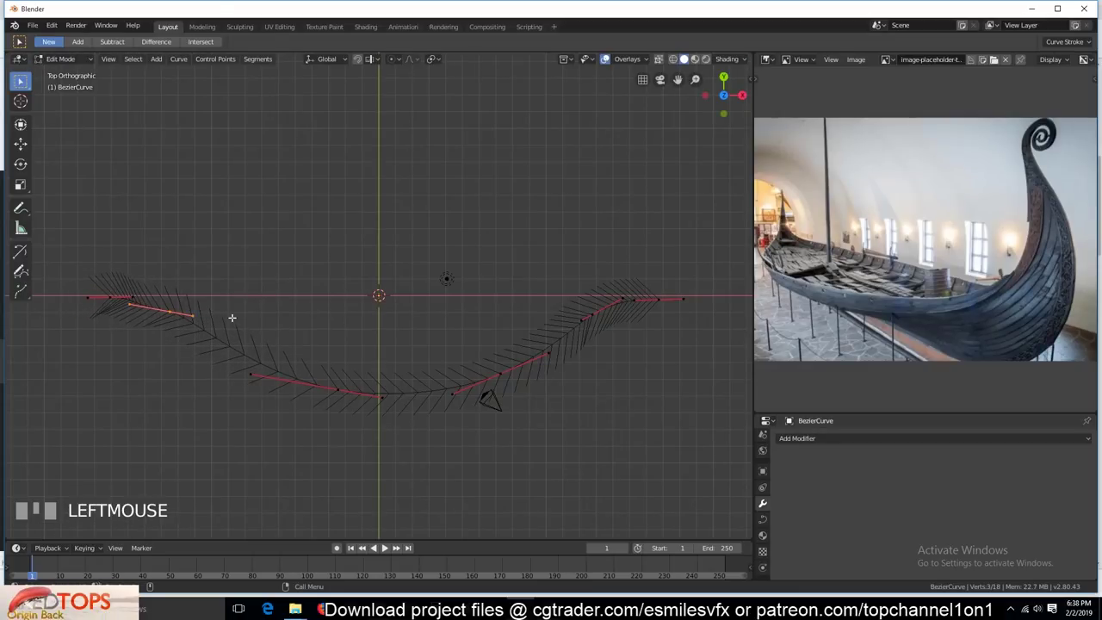
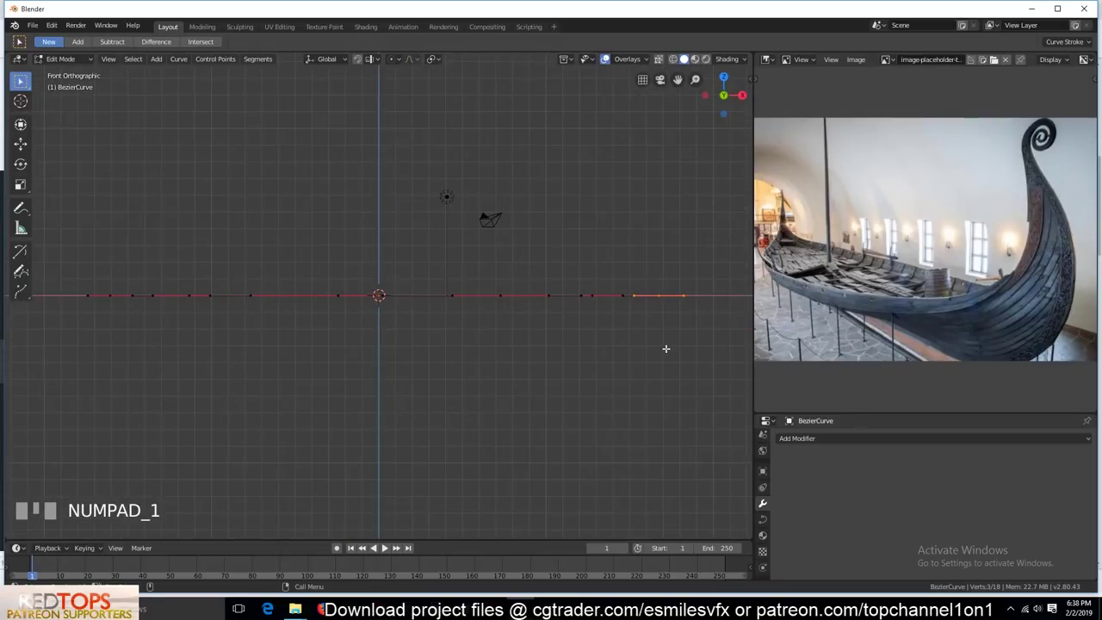
# - With proportional editing, raise the prow end smoothly and start lifting the stern end
pyautogui.press('o')
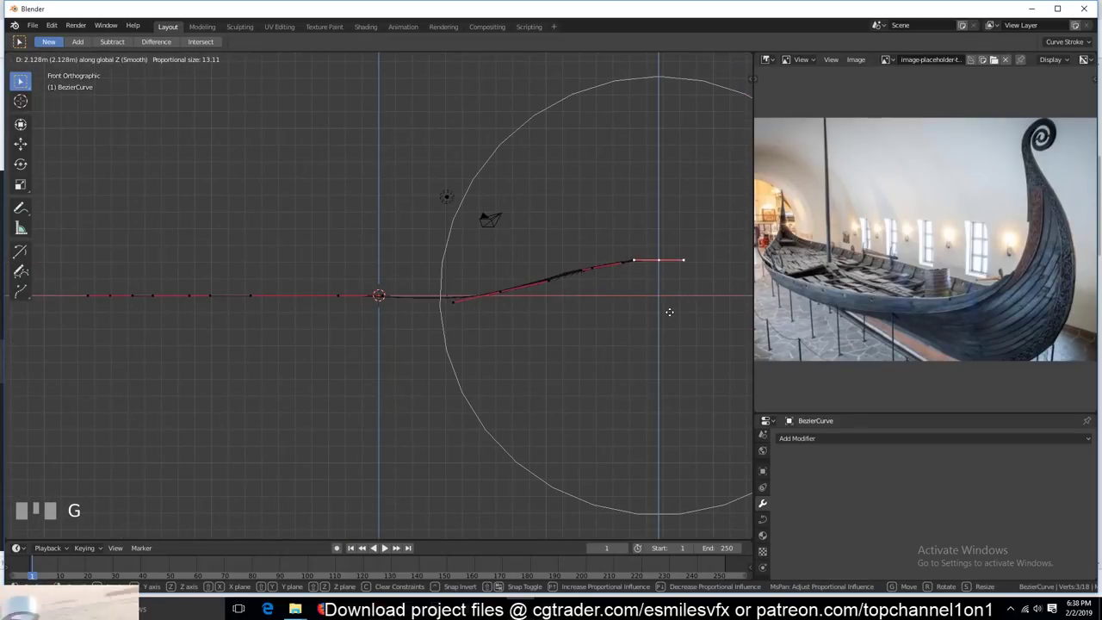
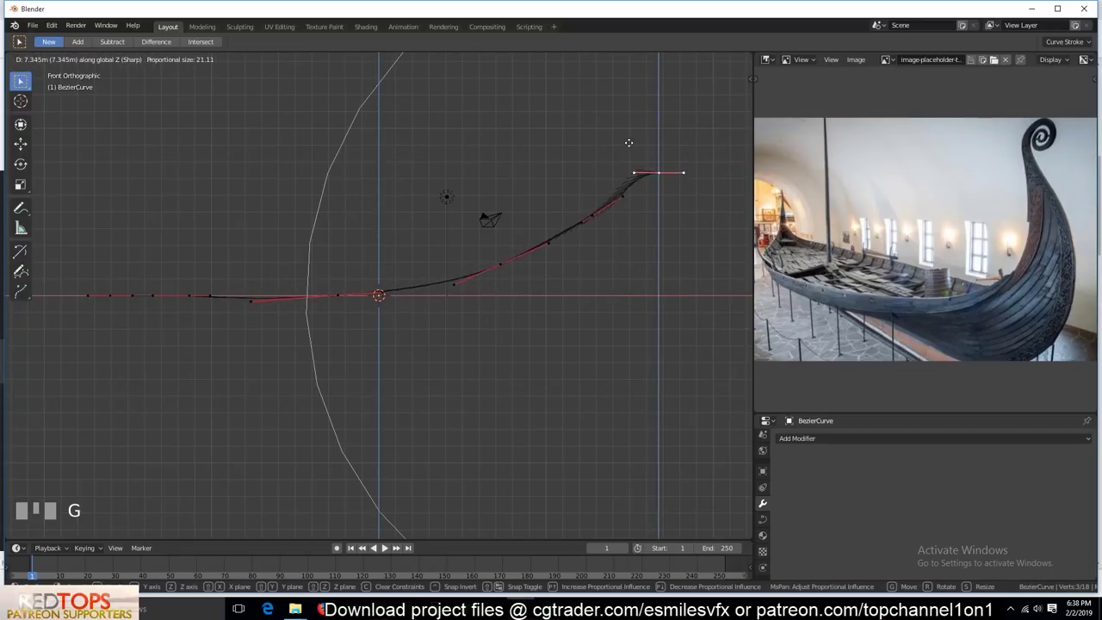
pyautogui.click(106, 292)
pyautogui.press('g')
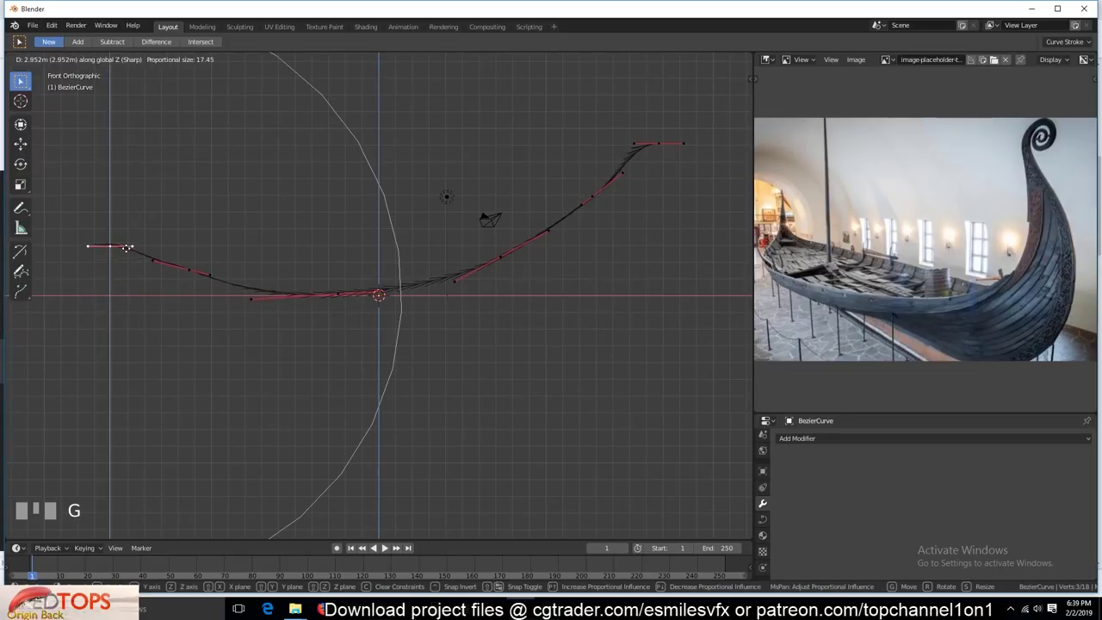
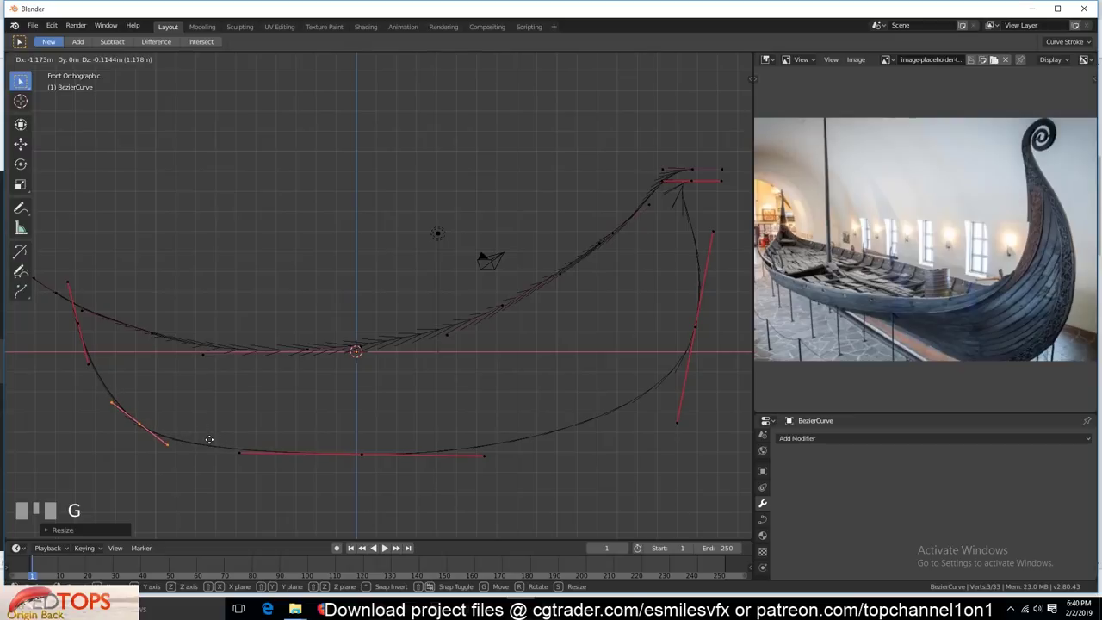
# - Settle the stem point and nudge the keel-line points with rotate and move tweaks
pyautogui.click(210, 437)
pyautogui.press('Tab')
pyautogui.scroll(3)
pyautogui.click(241, 286)
pyautogui.press('r')
pyautogui.press('g')
pyautogui.press('Tab')
pyautogui.click(251, 294)
pyautogui.press('g')
# - Deselect everything and leave point editing for Object Mode
pyautogui.press('Tab')
pyautogui.scroll(-3)
pyautogui.press('Tab')
pyautogui.press('`')
pyautogui.press('alt+a')
pyautogui.press('`')
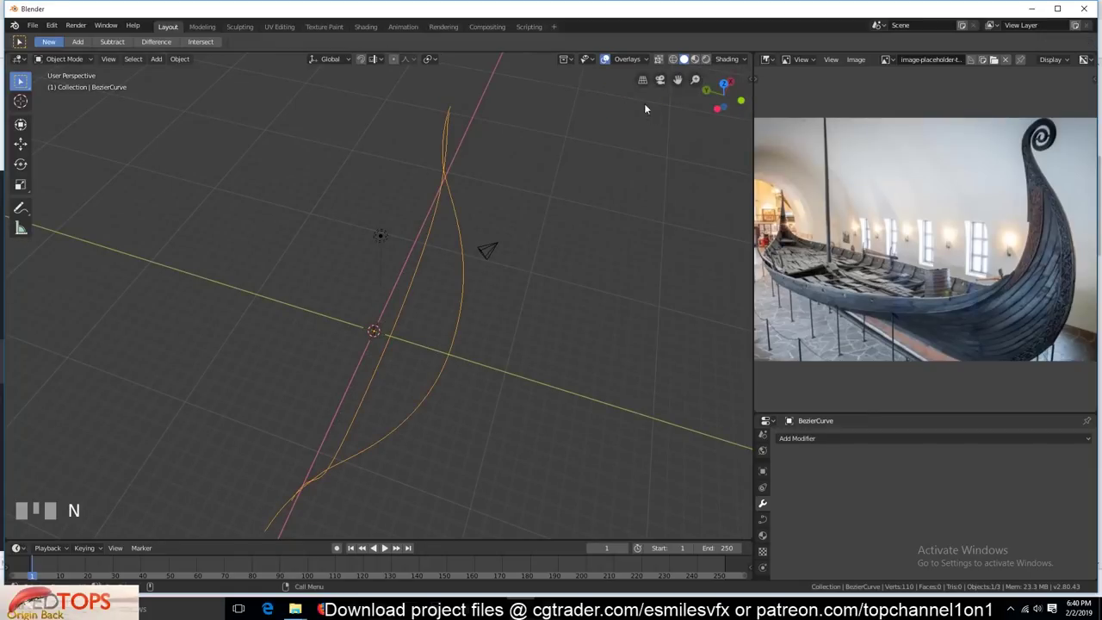
# - Save the file as vikings boat.blend and return to editing the curve in Front view
pyautogui.moveTo(640, 61); pyautogui.dragTo(615, 259)
pyautogui.press('Tab')
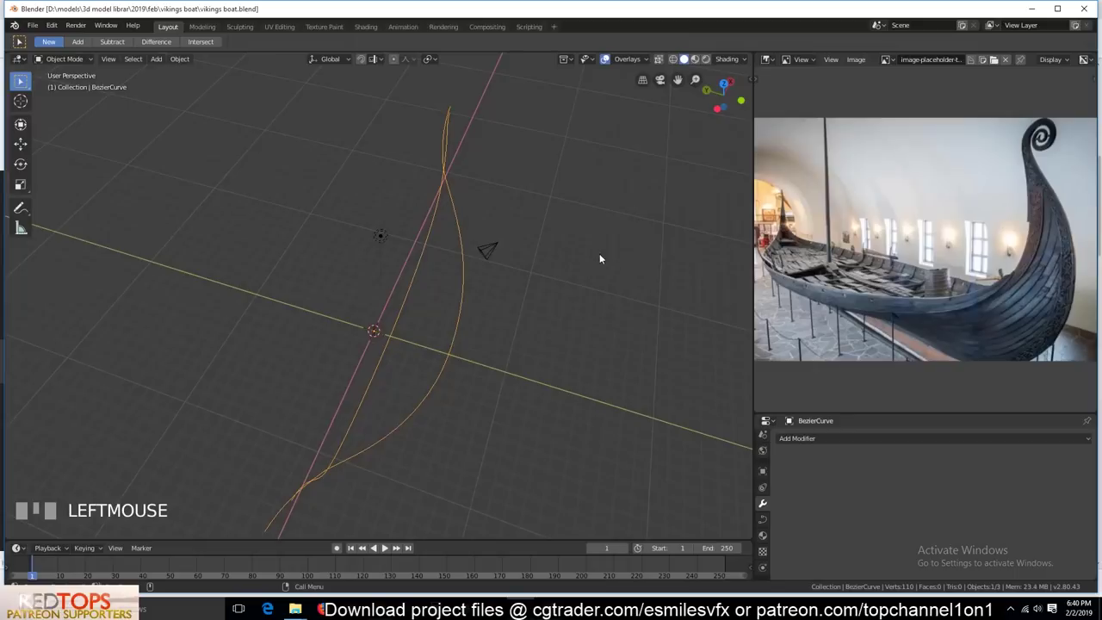
pyautogui.press('KP_1')
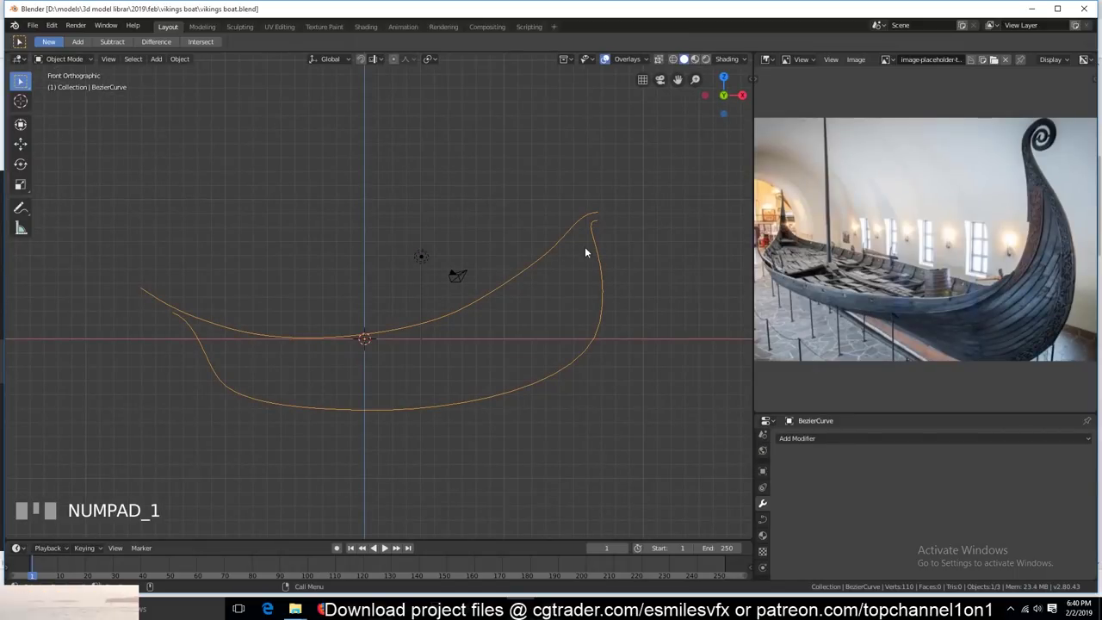
pyautogui.press('Tab')
pyautogui.press('`')
pyautogui.press('KP_1')
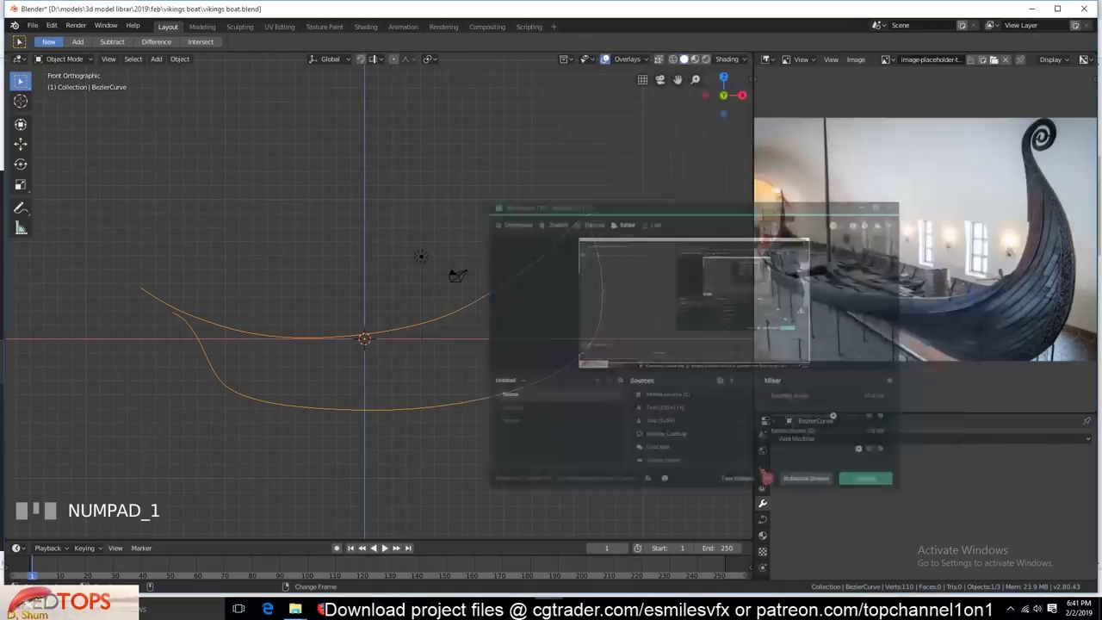
# - Turn off the curve Normals direction arrows in the Overlays popover
pyautogui.scroll(3)
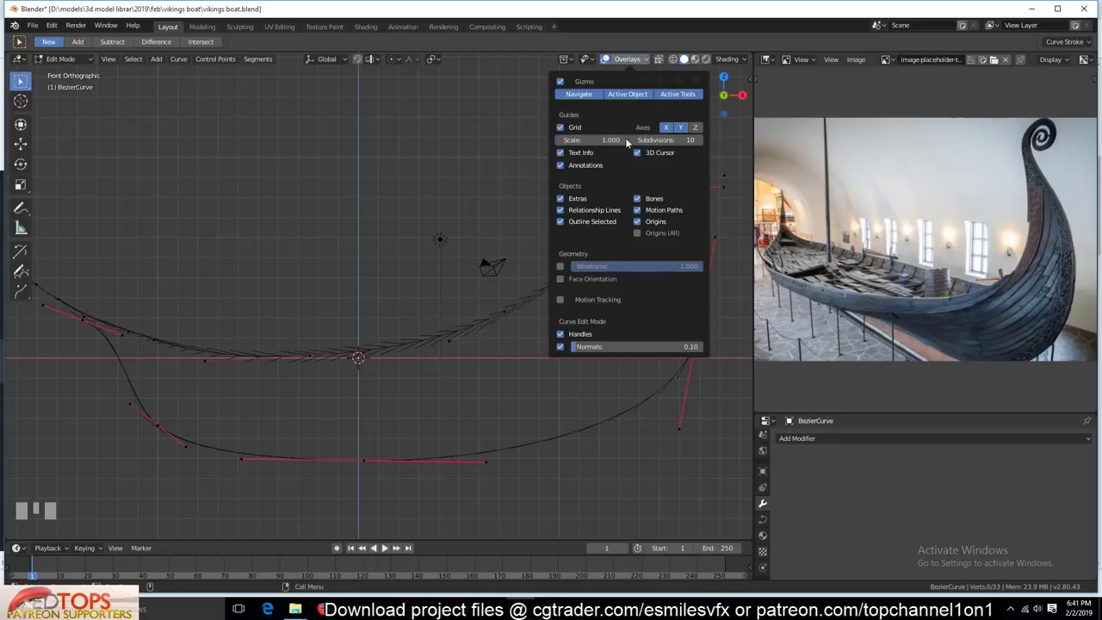
pyautogui.click(381, 282)
pyautogui.press('alt+a')
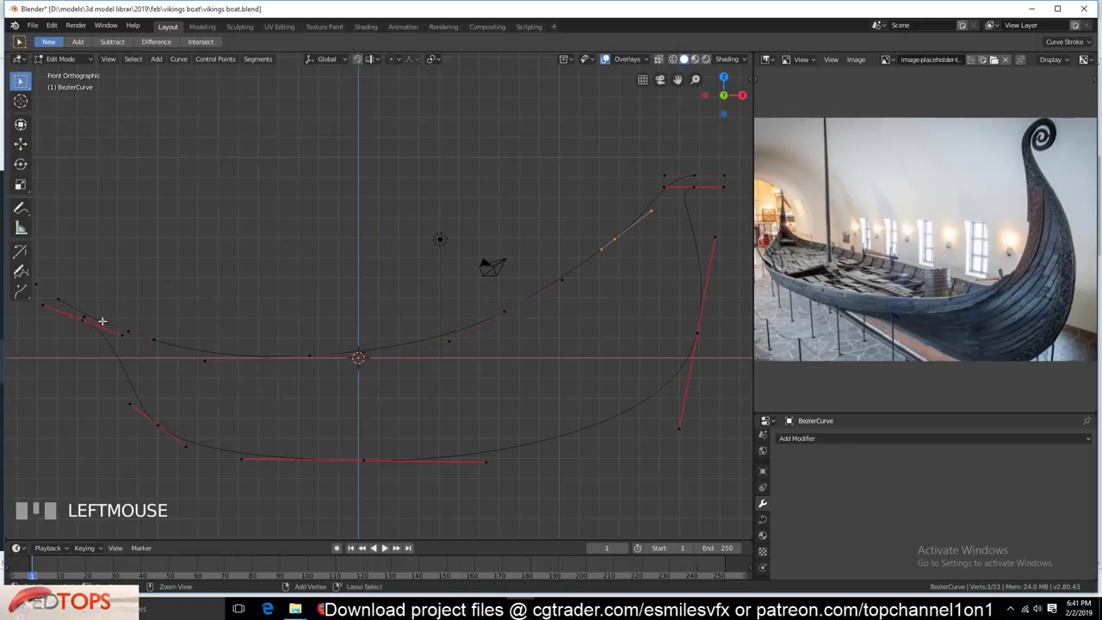
# - Duplicate the upper hull curve and lower the copy along Z beneath the original
pyautogui.click(219, 349)
pyautogui.press('shift+d')
pyautogui.click(385, 394)
pyautogui.press('g')
pyautogui.press('ctrl+z')
pyautogui.click(567, 355)
pyautogui.press('g')
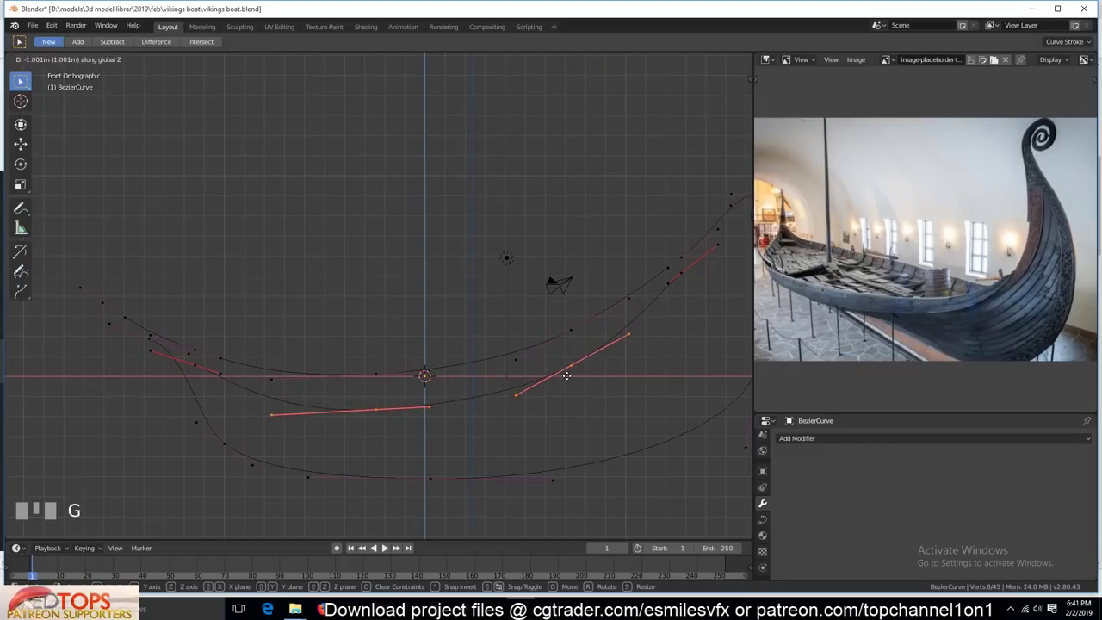
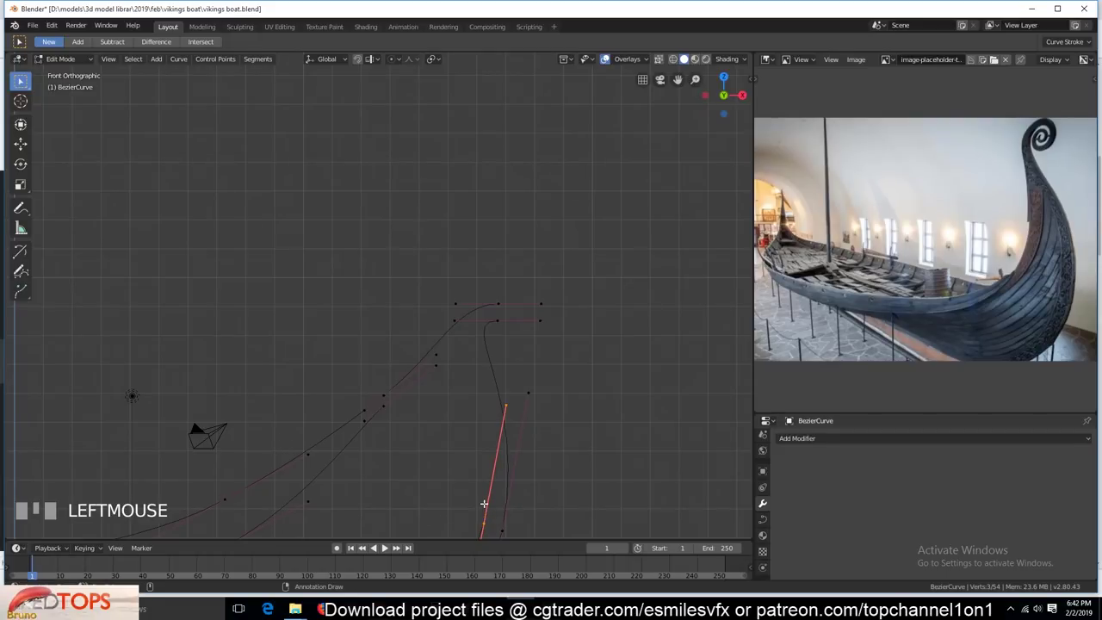
# - Rotate and scale the stem point's handles into a sharper prow, then shift a point sideways from Top view
pyautogui.press('e')
pyautogui.press('s')
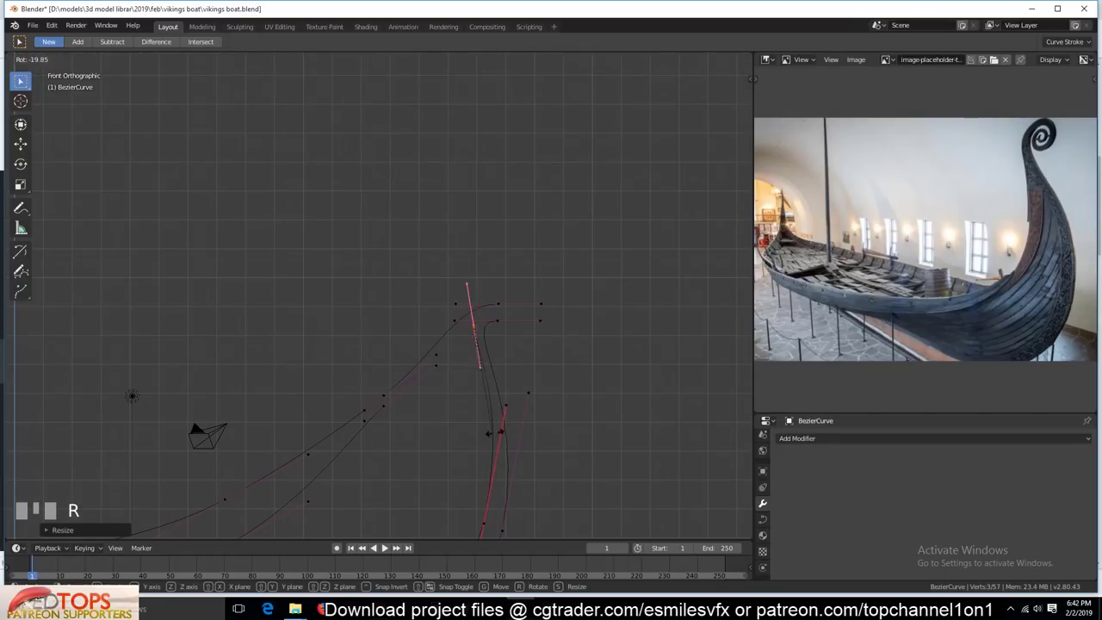
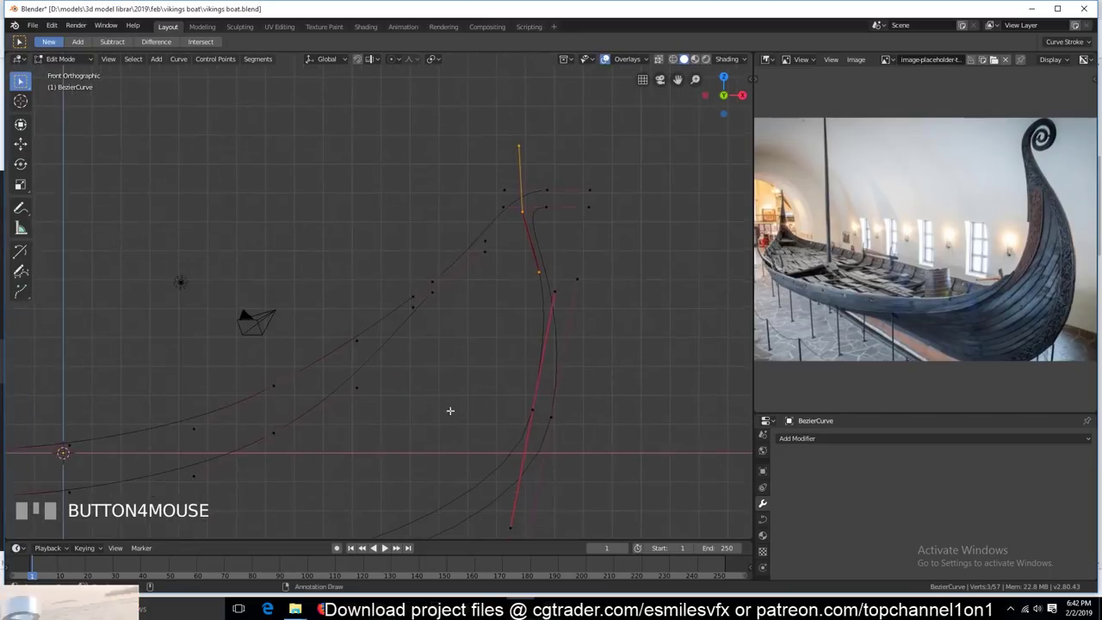
pyautogui.scroll(-3)
pyautogui.press('e')
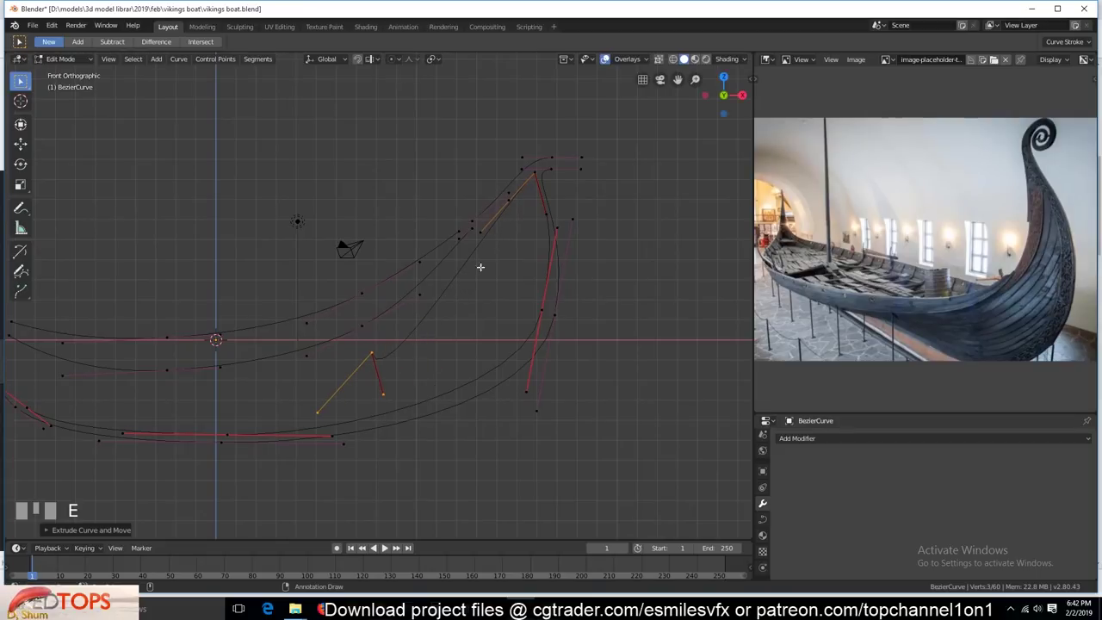
pyautogui.press('KP_7')
pyautogui.press('g')
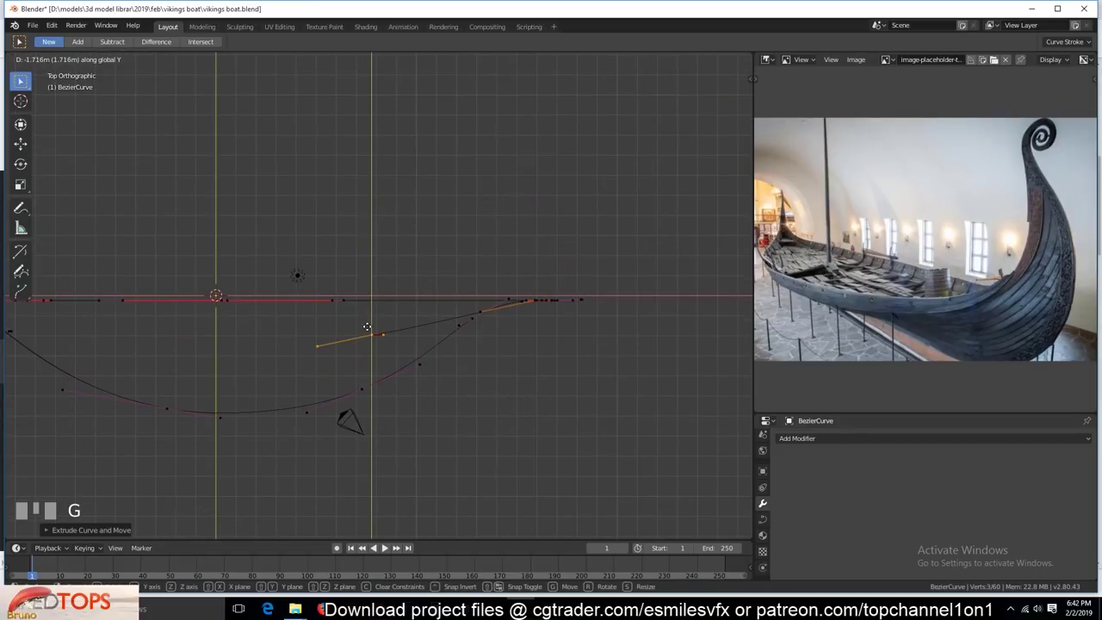
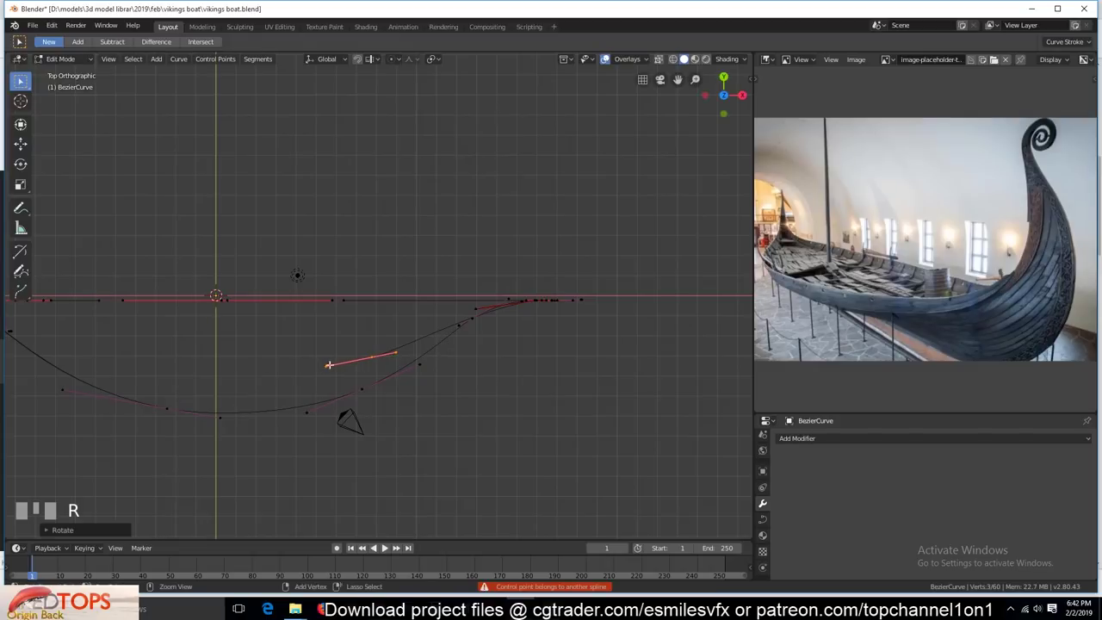
# - Add a new control point on the inner curve, raise it and give it automatic smooth handles
pyautogui.rightClick(244, 383)
pyautogui.press('r')
pyautogui.click(319, 386)
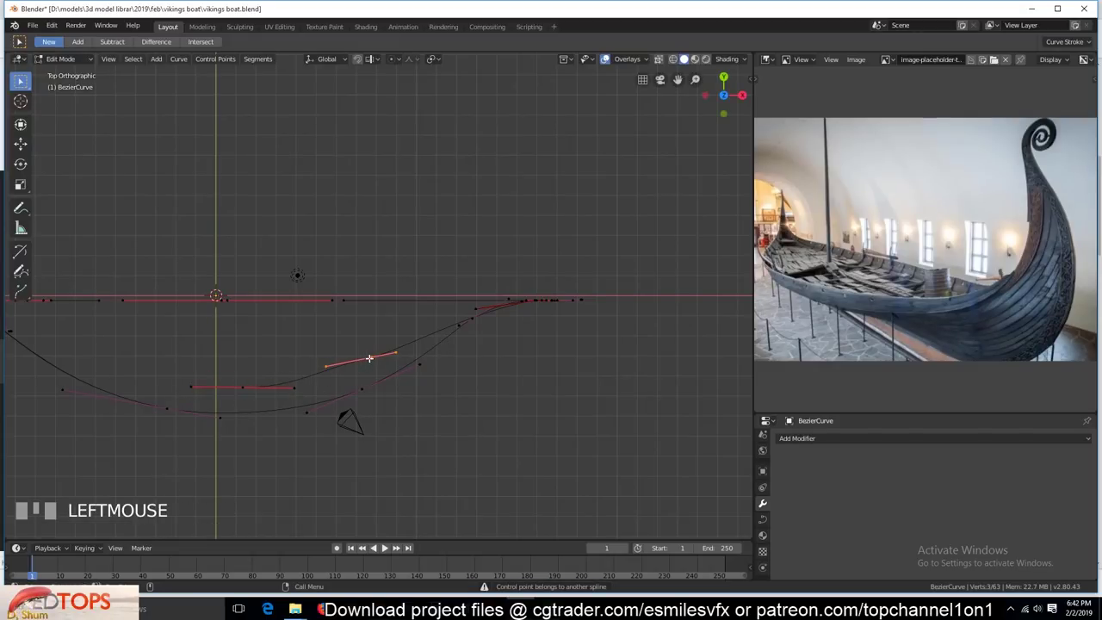
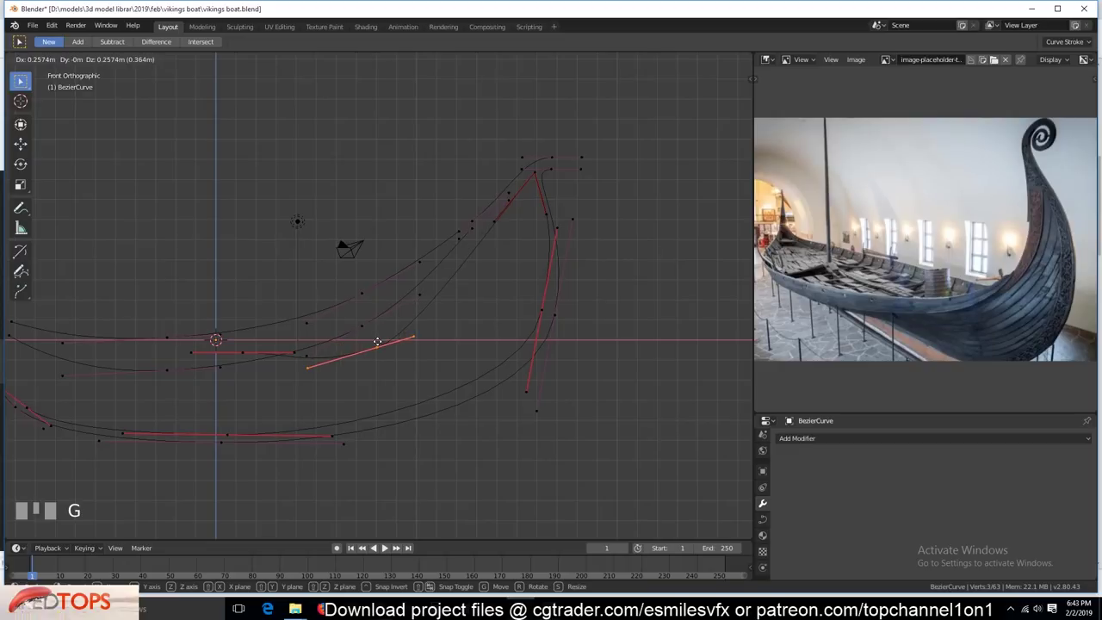
pyautogui.click(241, 348)
pyautogui.press('g')
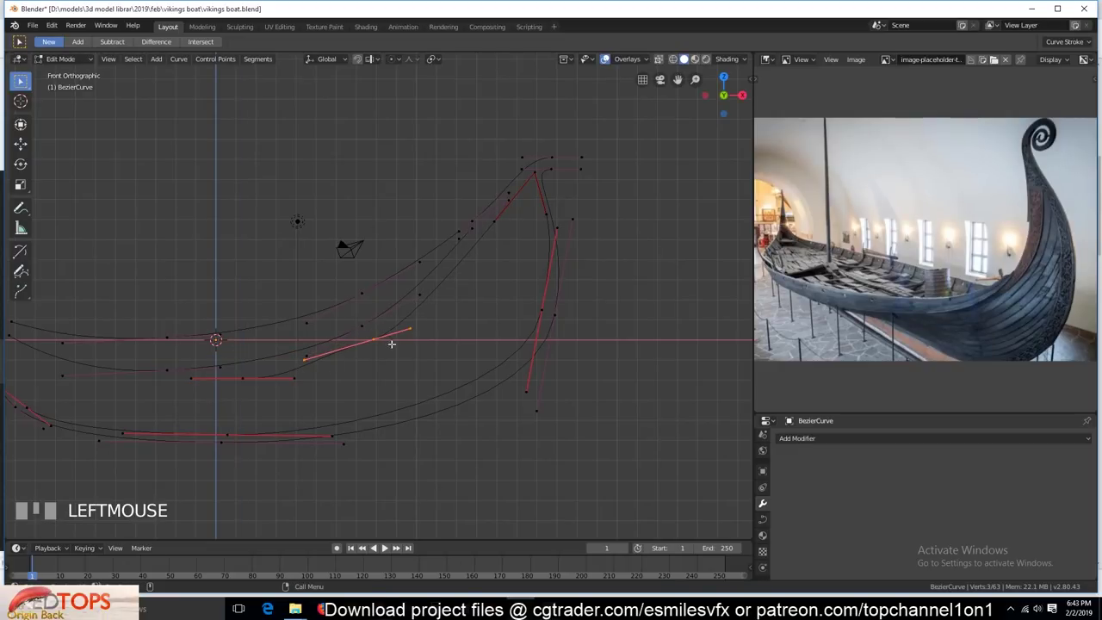
pyautogui.press('r')
pyautogui.press('g')
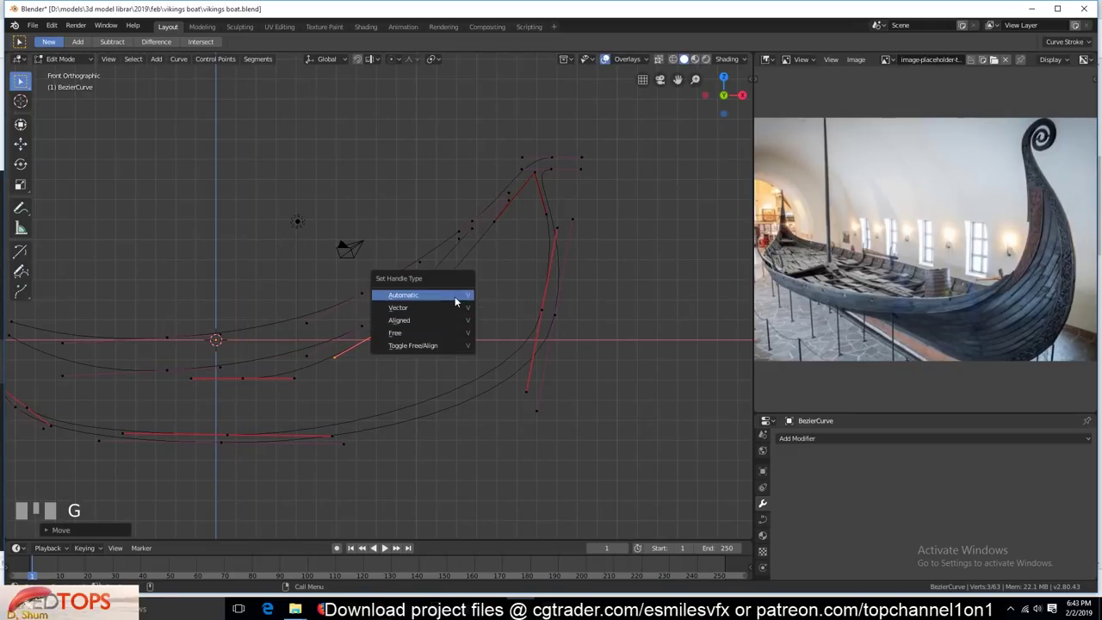
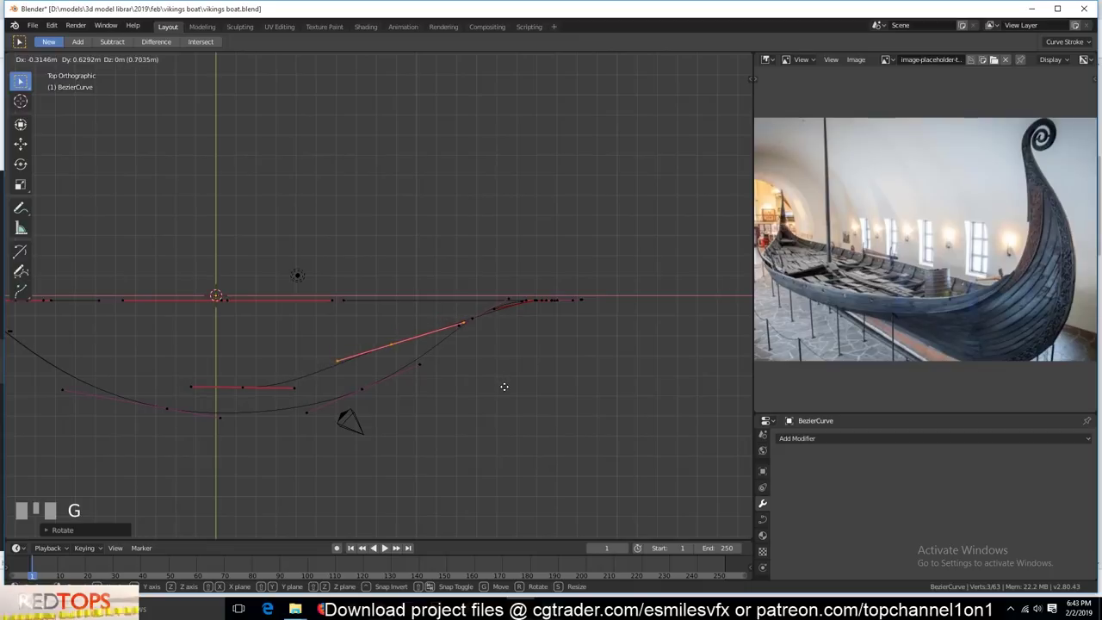
# - Move inner-curve points outward for hull width, then reshape a stern point from Front view
pyautogui.press('g')
pyautogui.click(410, 380)
pyautogui.press('g')
pyautogui.press('s')
pyautogui.click(306, 400)
pyautogui.rightClick(192, 346)
pyautogui.press('g')
pyautogui.press('`')
pyautogui.press('KP_1')
pyautogui.press('g')
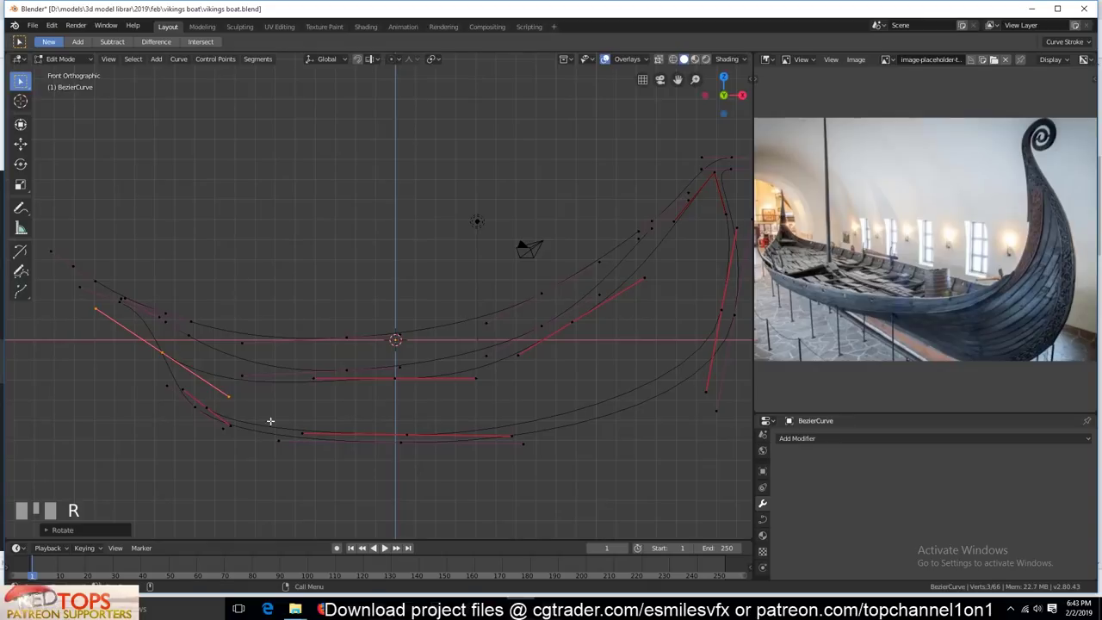
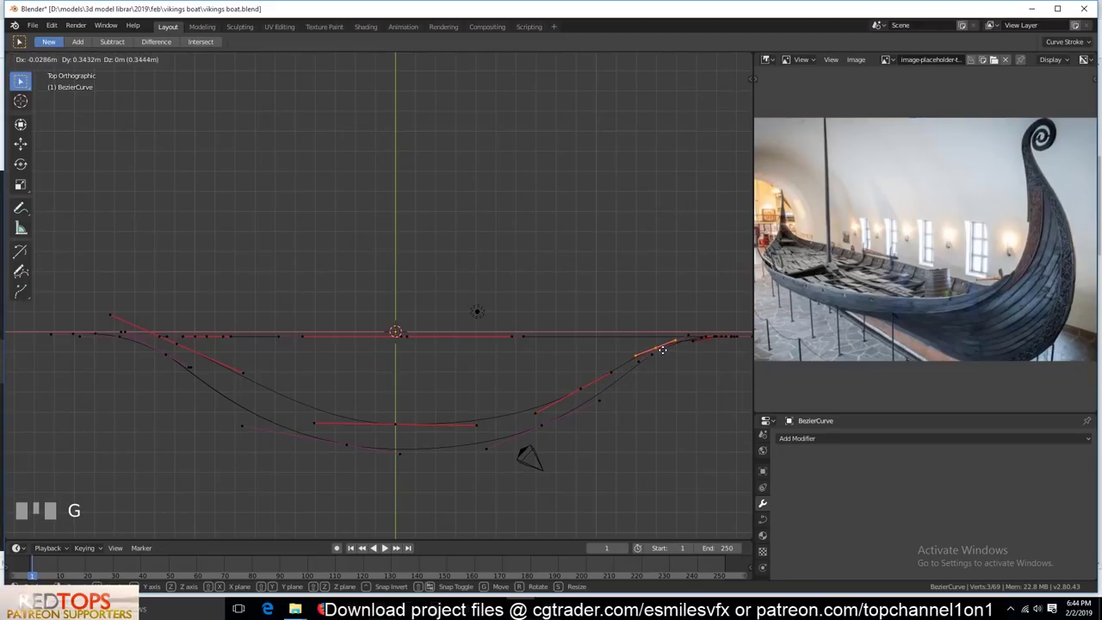
# - Set the curve's Resolution Preview U to 4 in the Curve properties
pyautogui.press('Tab')
pyautogui.press('`')
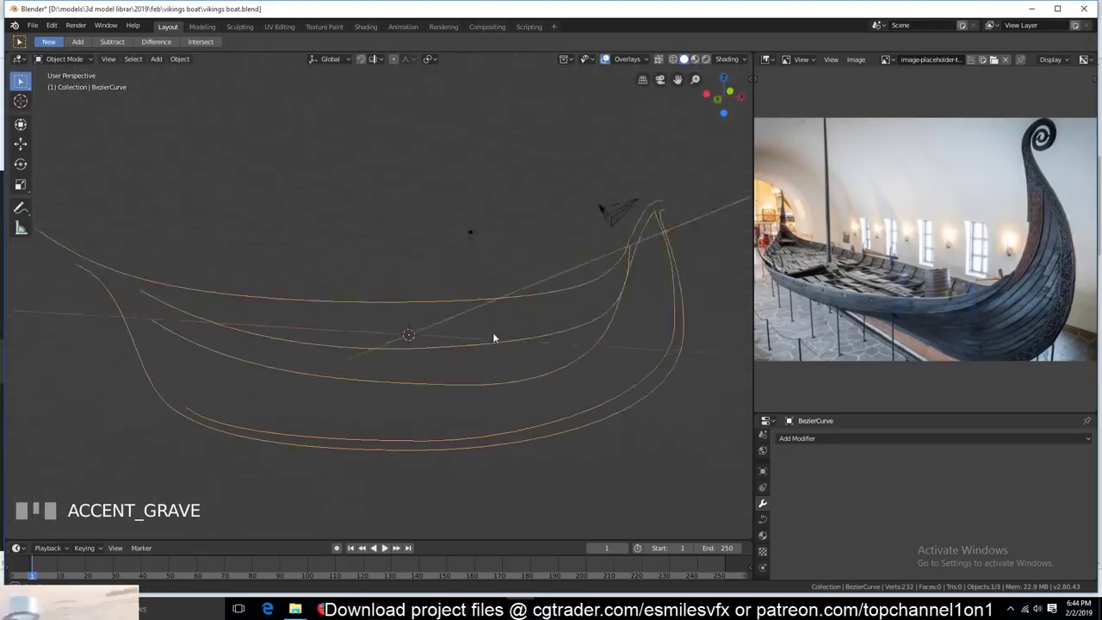
pyautogui.scroll(-3)
pyautogui.press('KP_1')
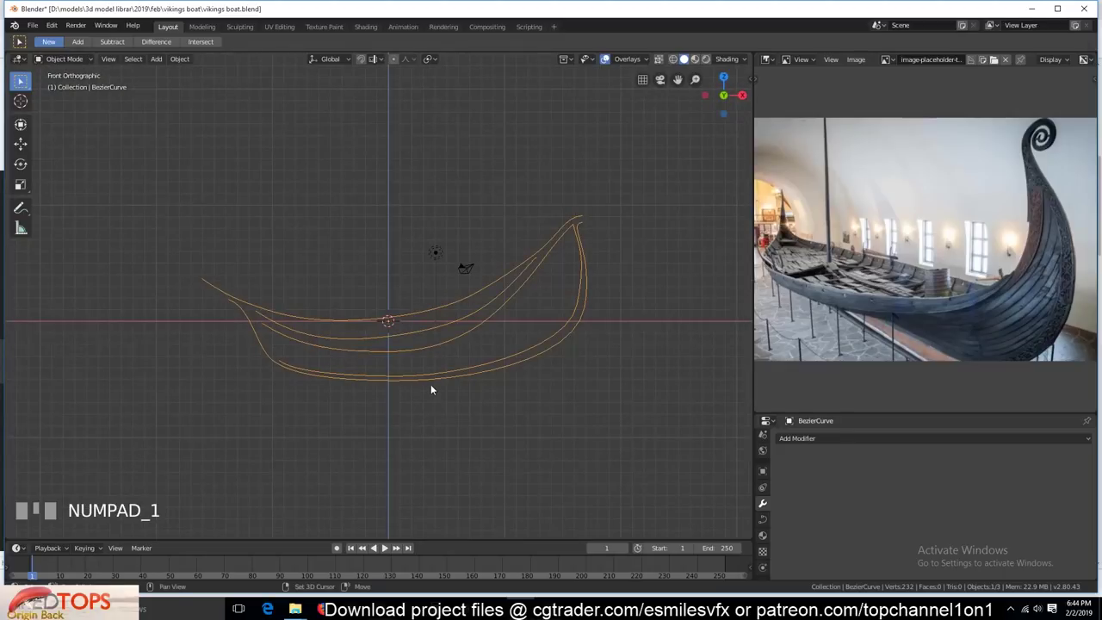
pyautogui.press('shift+d')
pyautogui.press('h')
# - Convert the hull curves to a mesh and select the first edge pair in Edit Mode
pyautogui.click(496, 316)
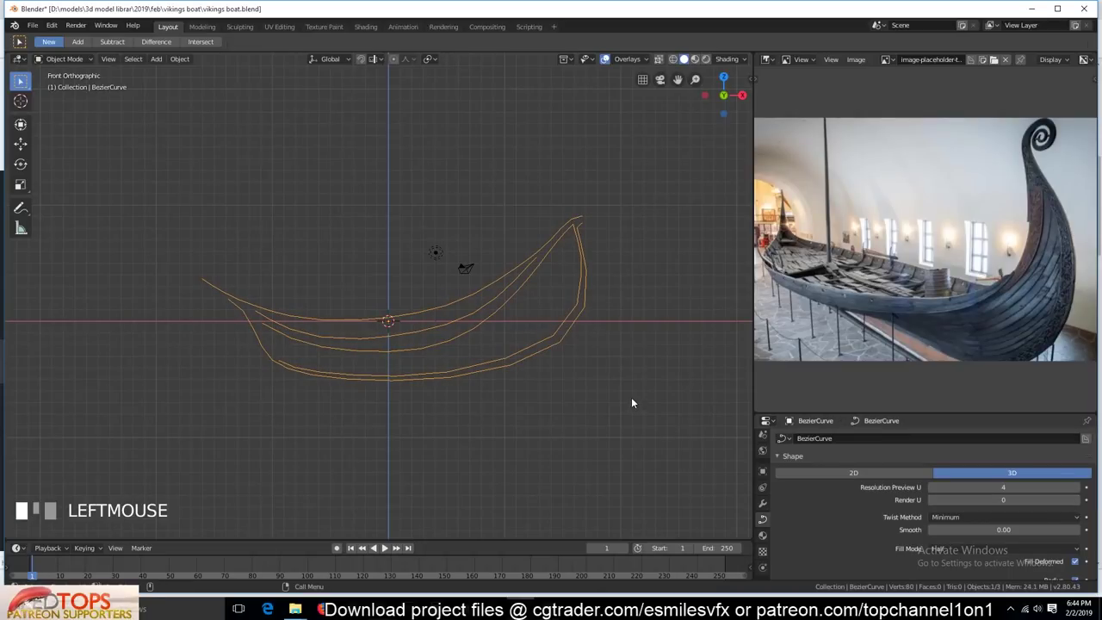
pyautogui.moveTo(533, 398); pyautogui.dragTo(420, 330)
pyautogui.scroll(3)
pyautogui.press('2')
pyautogui.click(420, 330)
pyautogui.click(416, 352)
# - Fill a run of faces between the hull edges down toward the keel with F
pyautogui.press('f')
pyautogui.press('`')
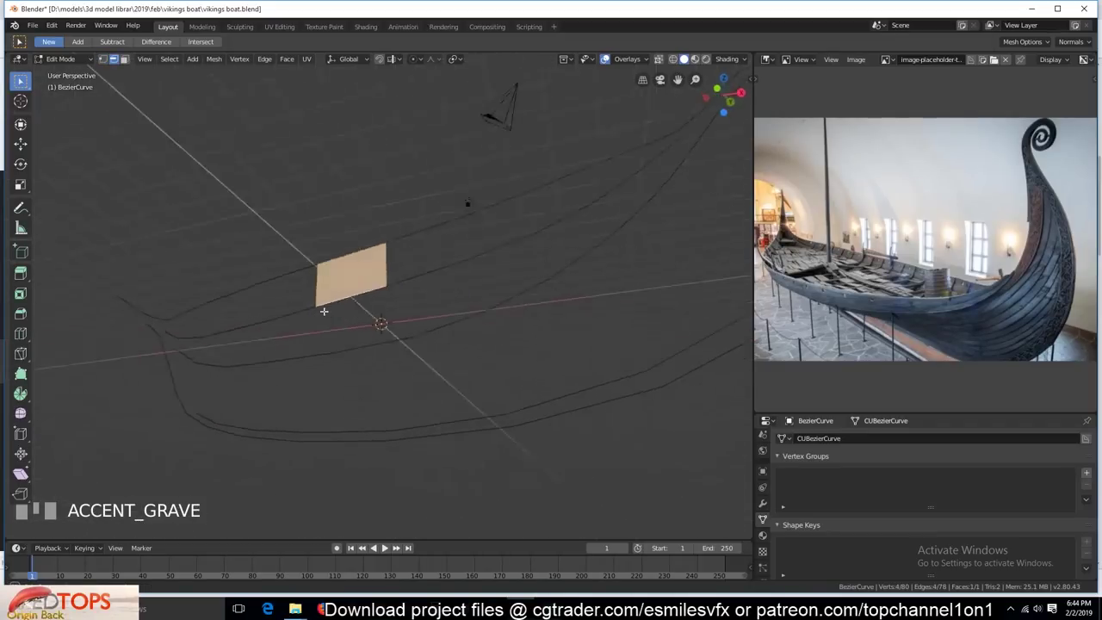
pyautogui.press('KP_1')
pyautogui.click(416, 365)
pyautogui.press('f')
pyautogui.click(430, 397)
pyautogui.press('f')
pyautogui.doubleClick(443, 434)
pyautogui.click(445, 423)
pyautogui.click(448, 440)
pyautogui.press('f')
# - Check the mesh in Object Mode and switch between vertex and edge selection in Front view
pyautogui.press('`')
pyautogui.press('Tab')
pyautogui.scroll(-3)
pyautogui.press('`')
pyautogui.scroll(3)
pyautogui.press('Tab')
pyautogui.press('`')
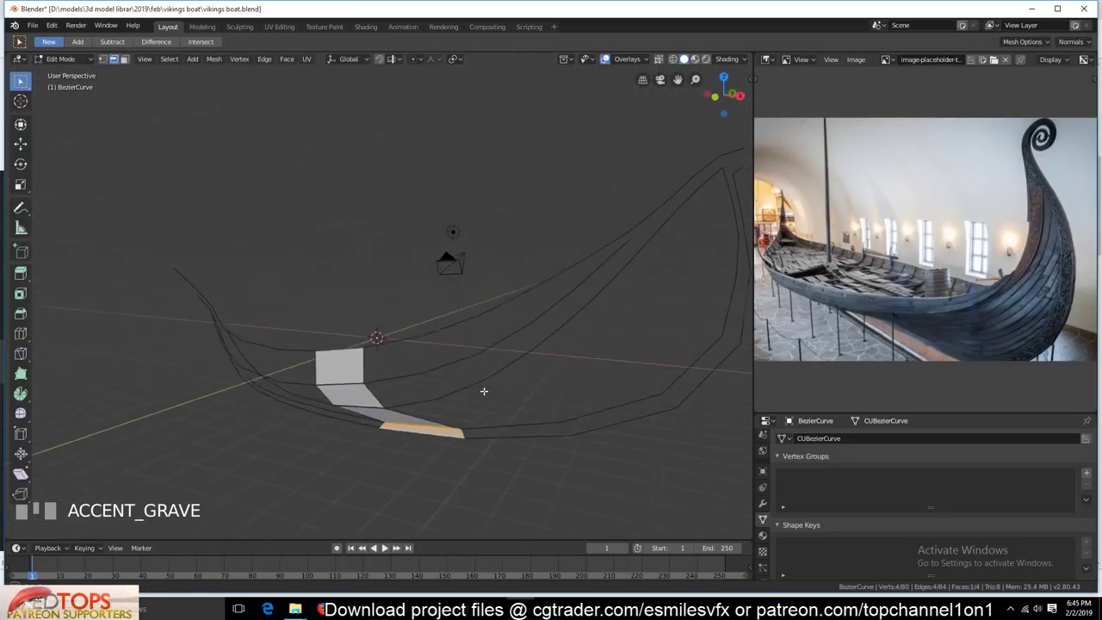
pyautogui.press('Tab')
pyautogui.press('KP_1')
pyautogui.press('1')
pyautogui.press('shift+2')
pyautogui.press('2')
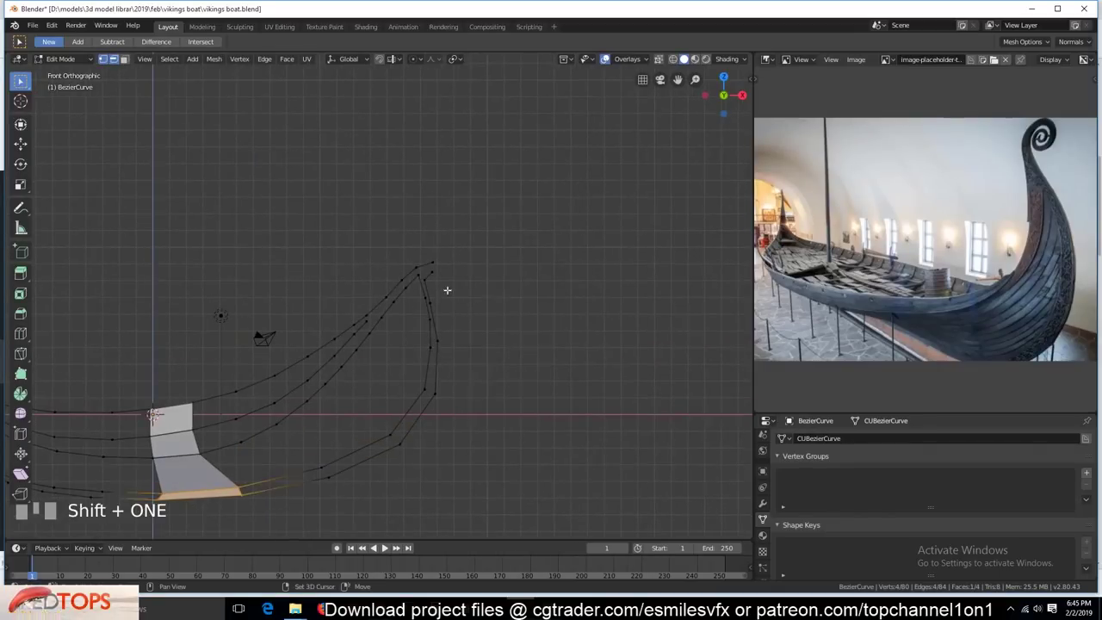
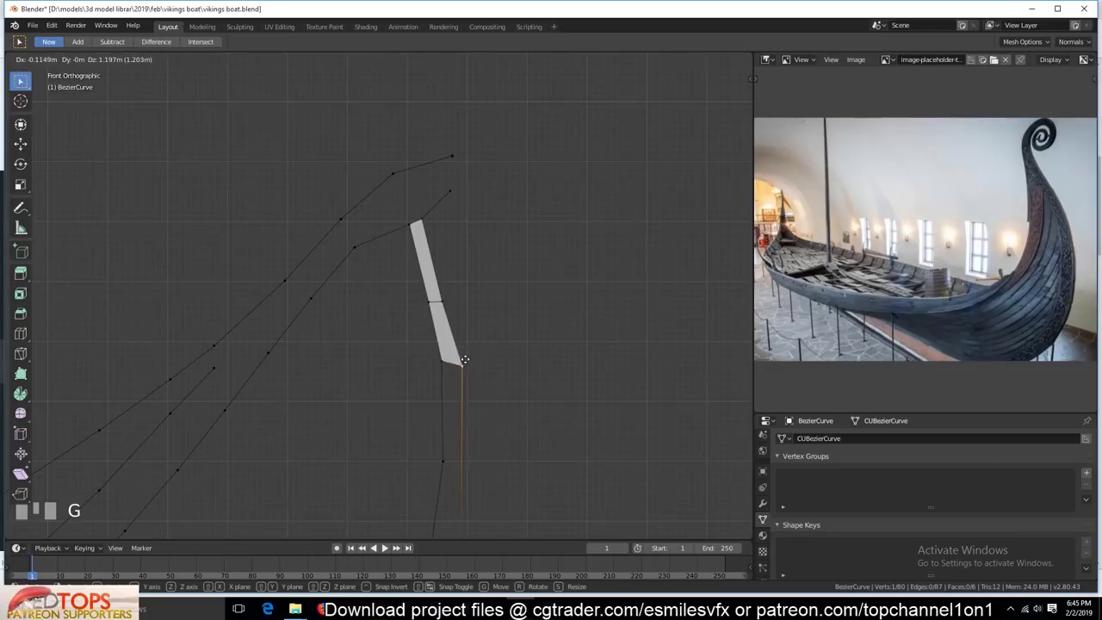
# - Add a Mirror modifier set to the Y axis for the other hull half
pyautogui.rightClick(467, 358)
pyautogui.scroll(-3)
pyautogui.click(437, 246)
pyautogui.click(430, 338)
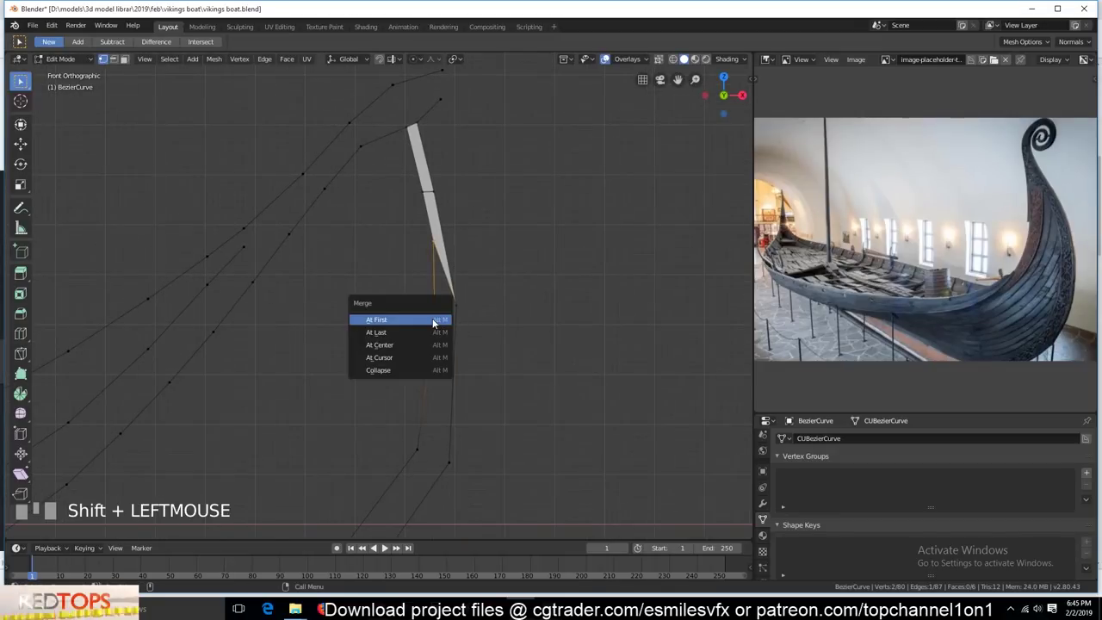
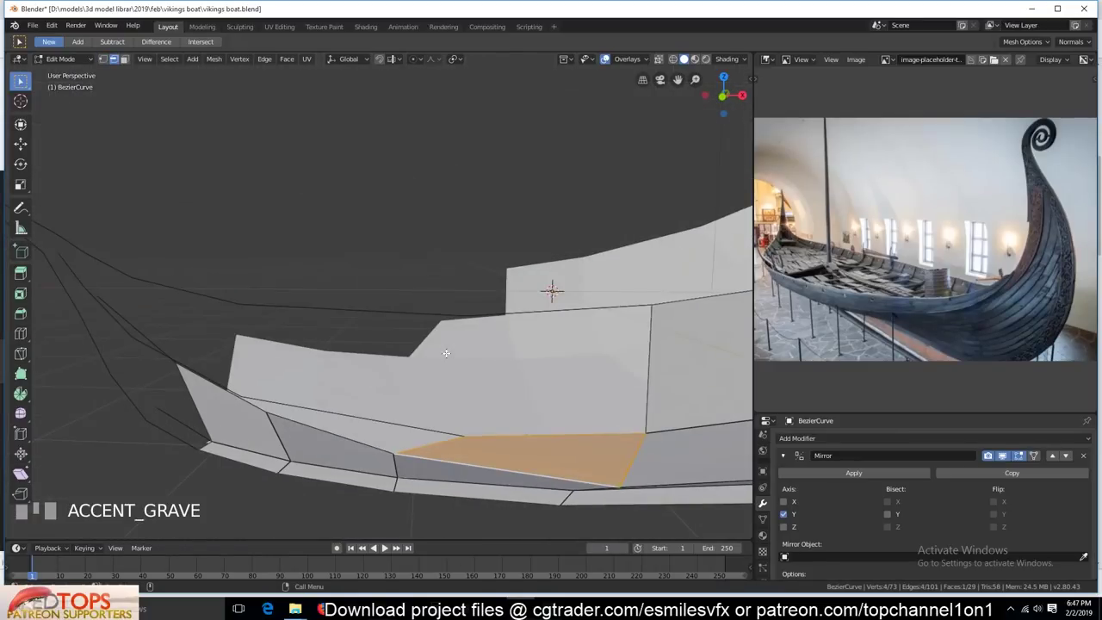
# - Select a stray prow vertex in Front view and move it into place for merging
pyautogui.press('KP_1')
pyautogui.press('1')
pyautogui.click(451, 349)
pyautogui.press('g')
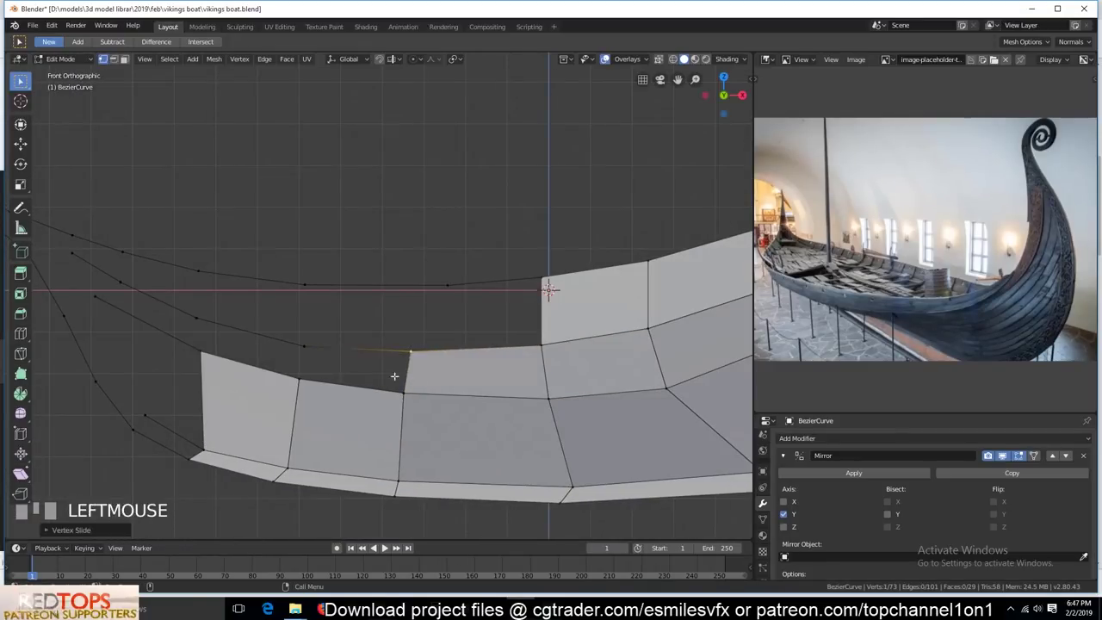
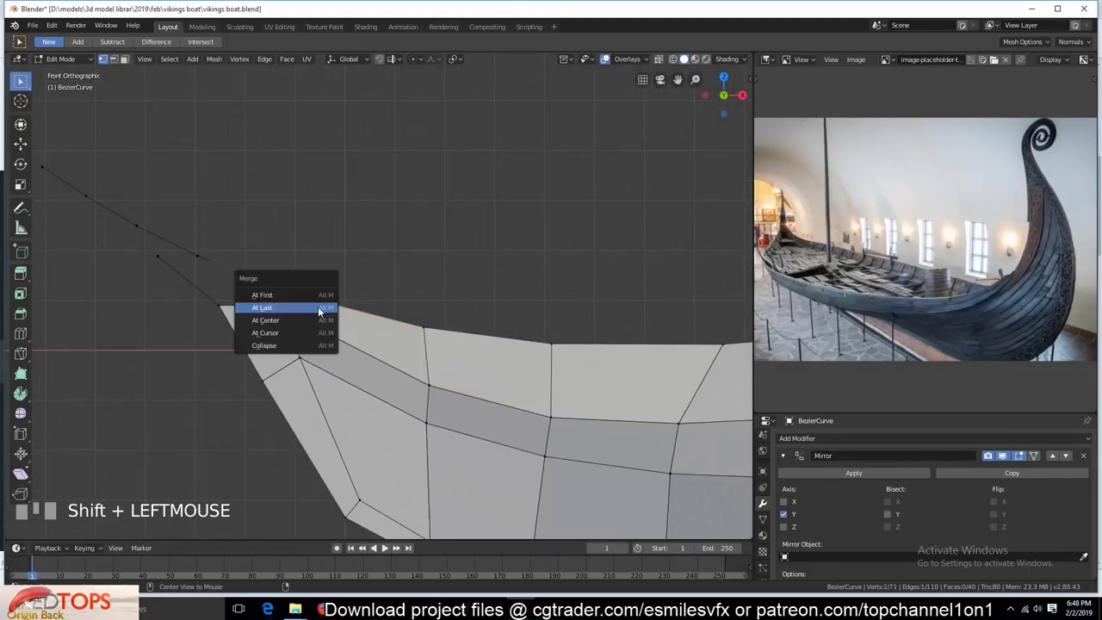
# - Fill the stem-top face and enable Clipping and Merge on the Mirror modifier
pyautogui.press('`')
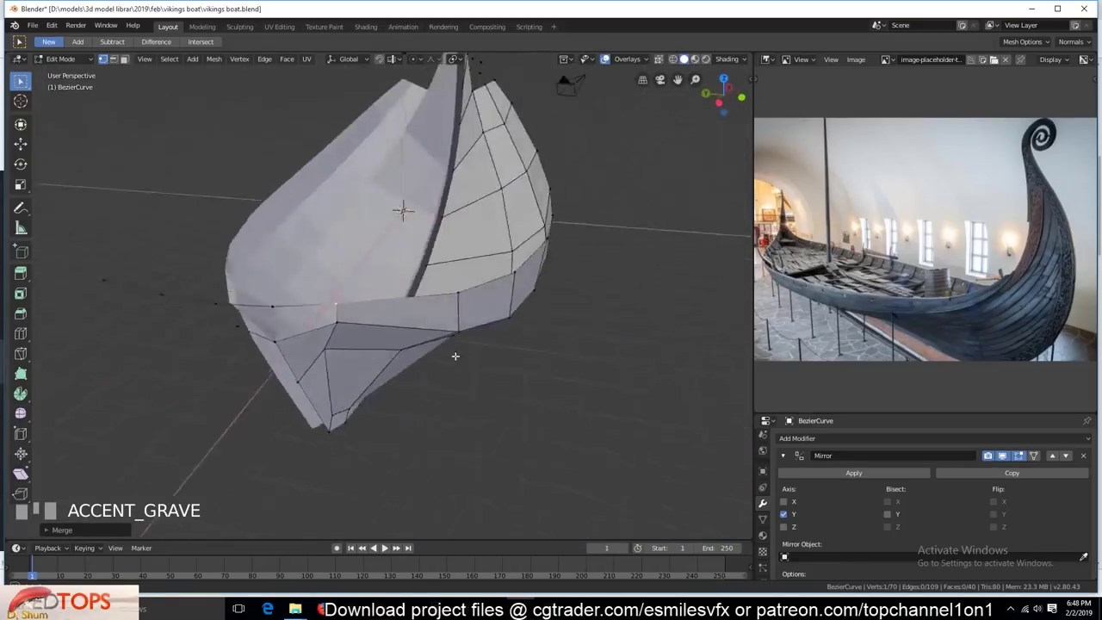
pyautogui.press('`')
pyautogui.press('2')
pyautogui.scroll(3)
pyautogui.click(279, 339)
pyautogui.press('f')
pyautogui.press('`')
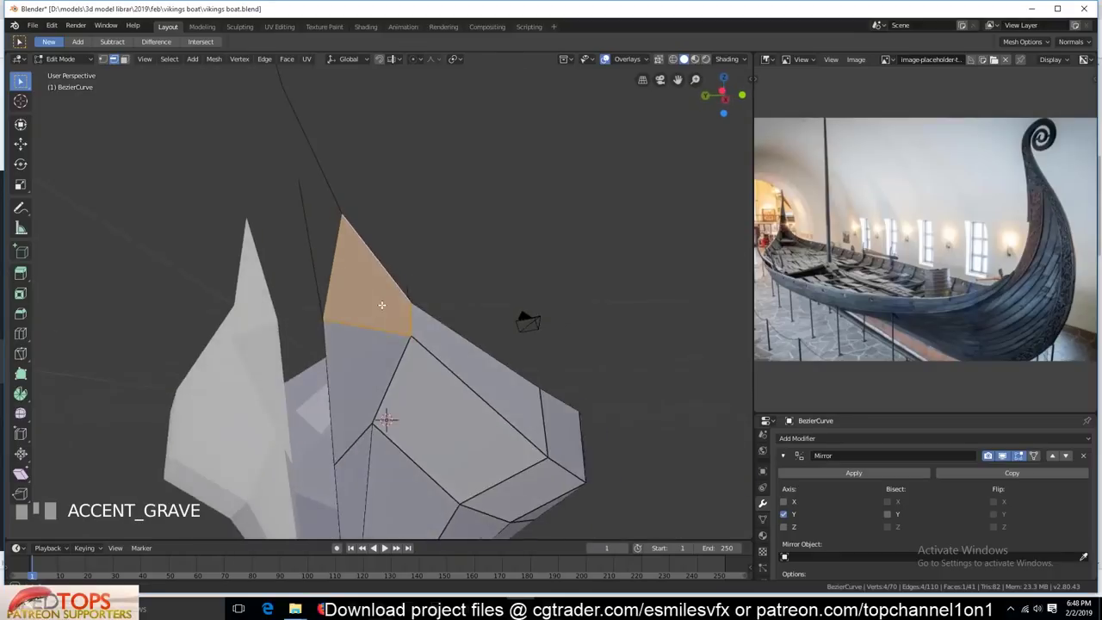
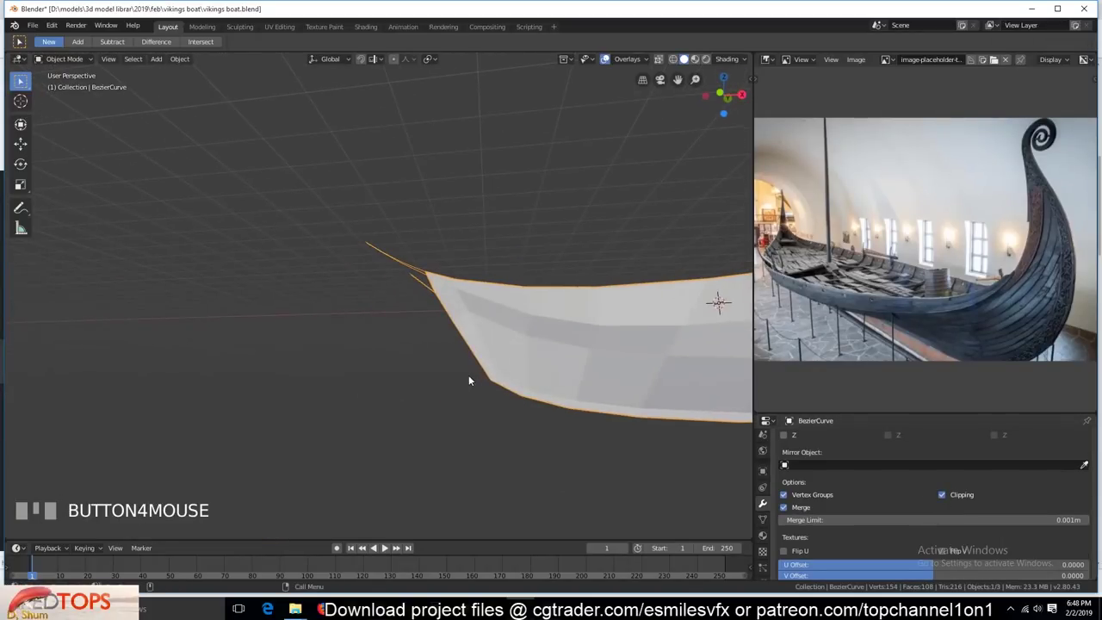
# - Select the edges at the top of the prow in Edit Mode and fill the first face between them
pyautogui.press('`')
pyautogui.click(591, 249)
pyautogui.click(605, 258)
pyautogui.press('1')
pyautogui.click(582, 246)
pyautogui.press('2')
pyautogui.click(593, 243)
pyautogui.click(614, 253)
pyautogui.press('f')
pyautogui.press('KP_1')
pyautogui.press('KP_Decimal')
# - Reposition and dissolve a stray prow vertex, then fill the next face up the stem
pyautogui.scroll(-3)
pyautogui.press('1')
pyautogui.click(382, 284)
pyautogui.press('g')
pyautogui.click(317, 287)
pyautogui.press('ctrl+x')
pyautogui.press('2')
pyautogui.click(337, 306)
pyautogui.click(298, 295)
pyautogui.press('f')
# - Fill another face higher on the prow stem and leave Edit Mode
pyautogui.press('1')
pyautogui.click(330, 369)
pyautogui.press('alt+a')
pyautogui.scroll(-3)
pyautogui.scroll(3)
pyautogui.press('2')
pyautogui.click(420, 286)
pyautogui.click(407, 268)
pyautogui.press('f')
pyautogui.press('`')
pyautogui.press('ctrl+r')
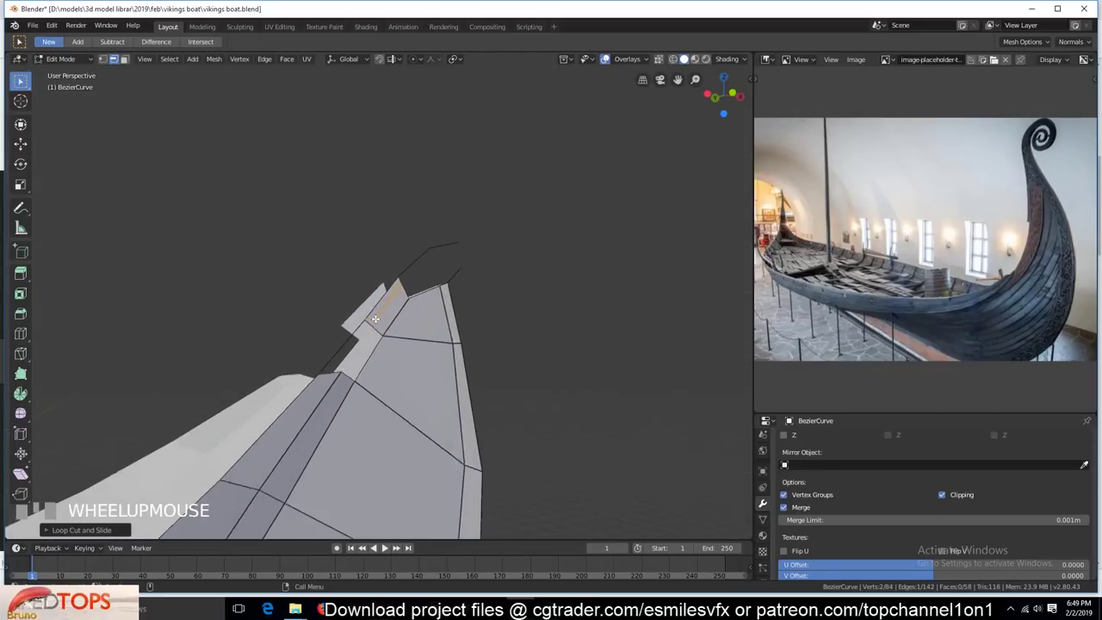
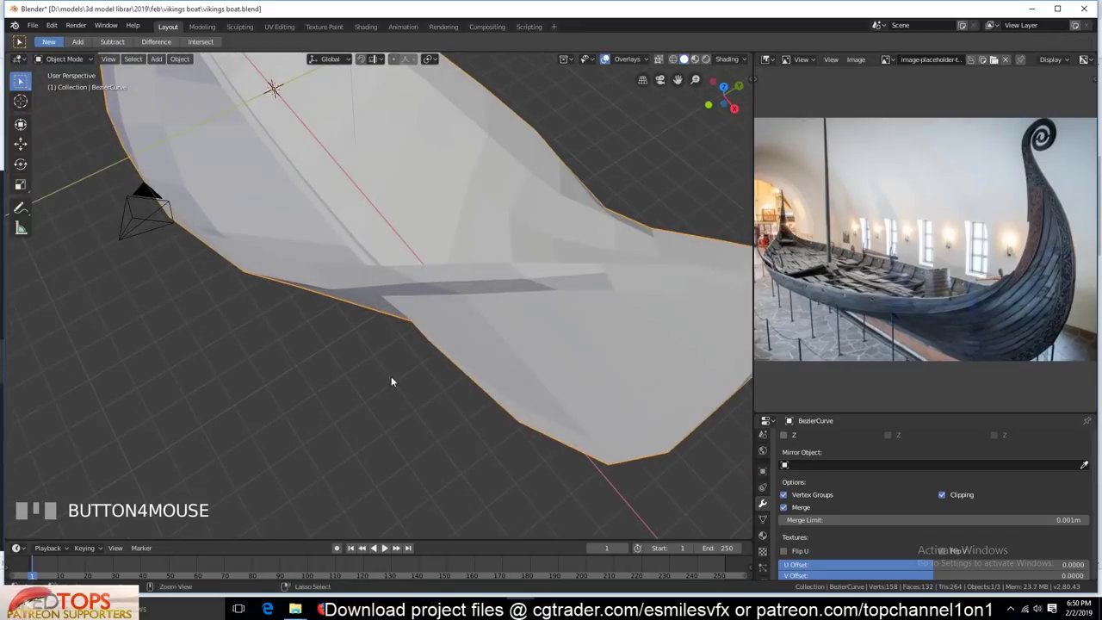
# - Look over the hull from several angles to check the prow surfacing
pyautogui.press('`')
pyautogui.scroll(-3)
pyautogui.press('`')
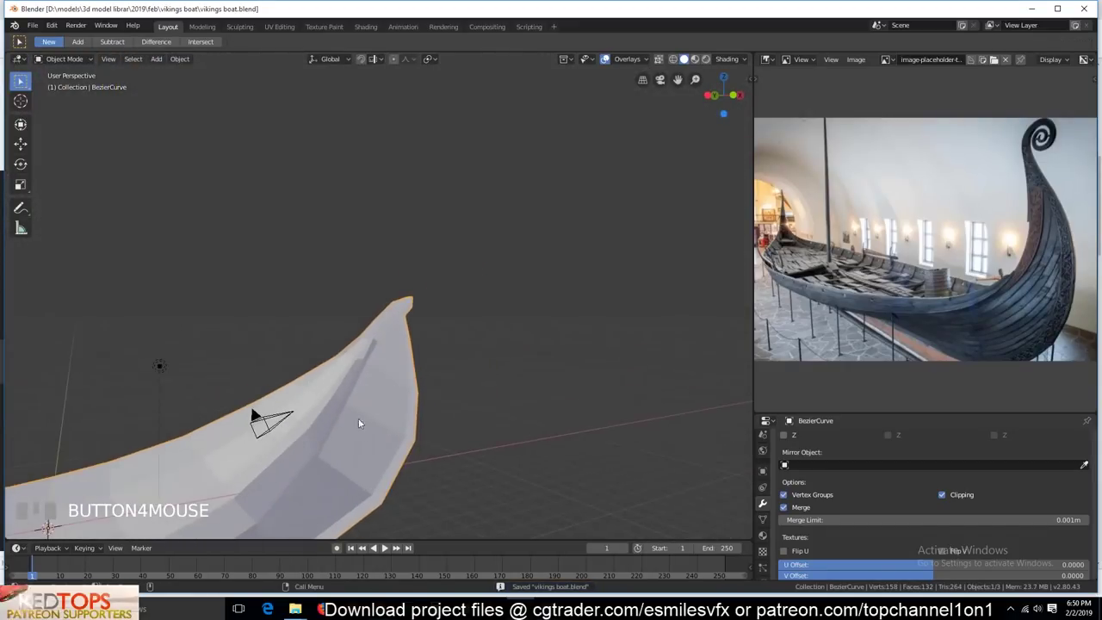
pyautogui.scroll(3)
pyautogui.press('`')
pyautogui.scroll(-3)
pyautogui.press('`')
pyautogui.press('`')
pyautogui.scroll(3)
pyautogui.press('`')
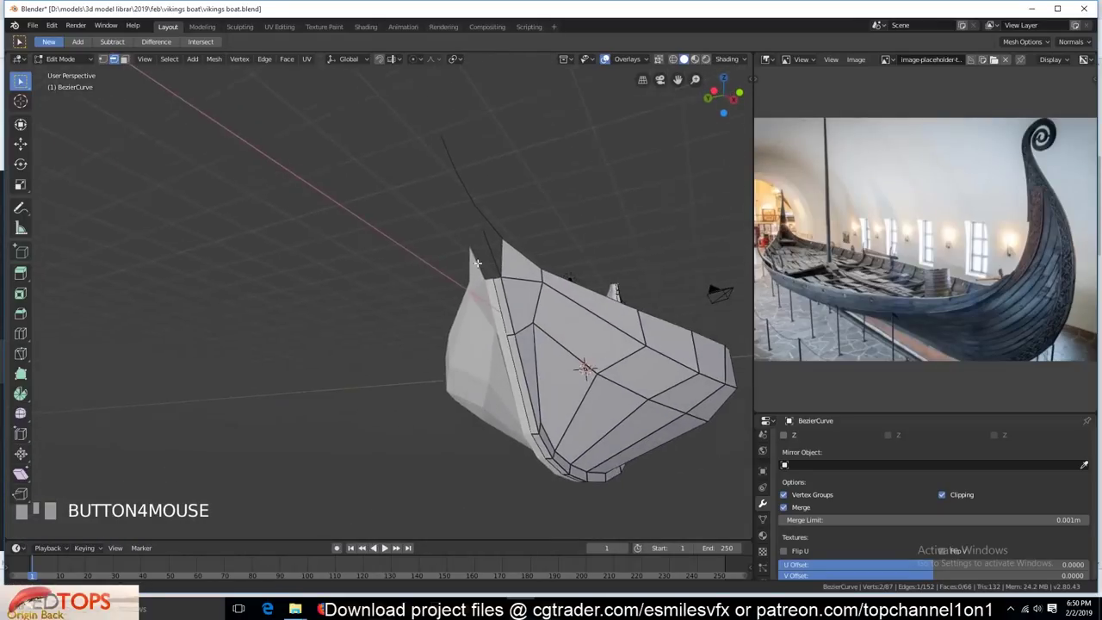
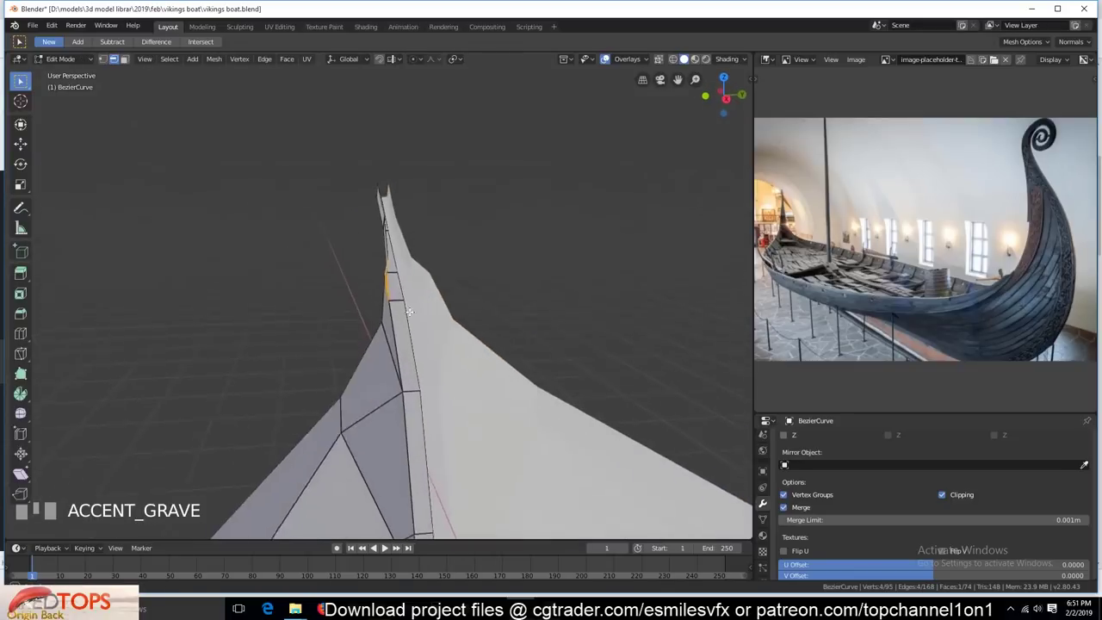
# - Extrude a prow vertex to close the remaining gap along the stem, viewed from the front
pyautogui.click(391, 317)
pyautogui.press('e')
pyautogui.press('`')
pyautogui.scroll(-3)
pyautogui.press('KP_1')
pyautogui.scroll(-3)
pyautogui.moveTo(554, 303); pyautogui.dragTo(536, 361)
pyautogui.scroll(3)
# - Return to Object Mode with the hull subdivided and start a lengthwise loop cut along its sides
pyautogui.press('Tab')
pyautogui.press('ctrl+r')
pyautogui.press('`')
pyautogui.scroll(-3)
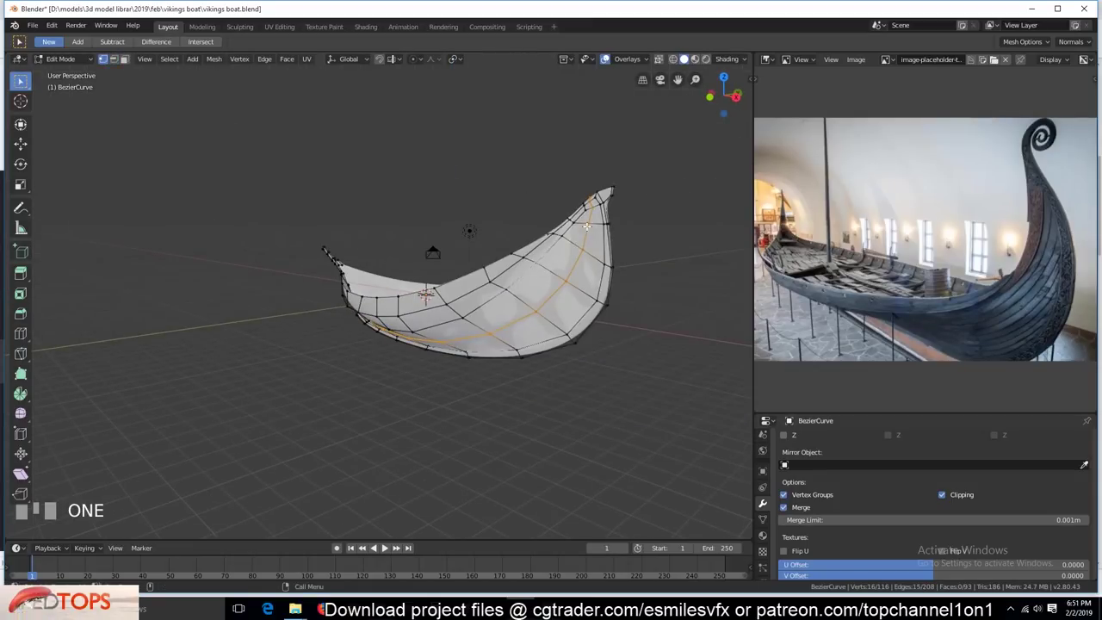
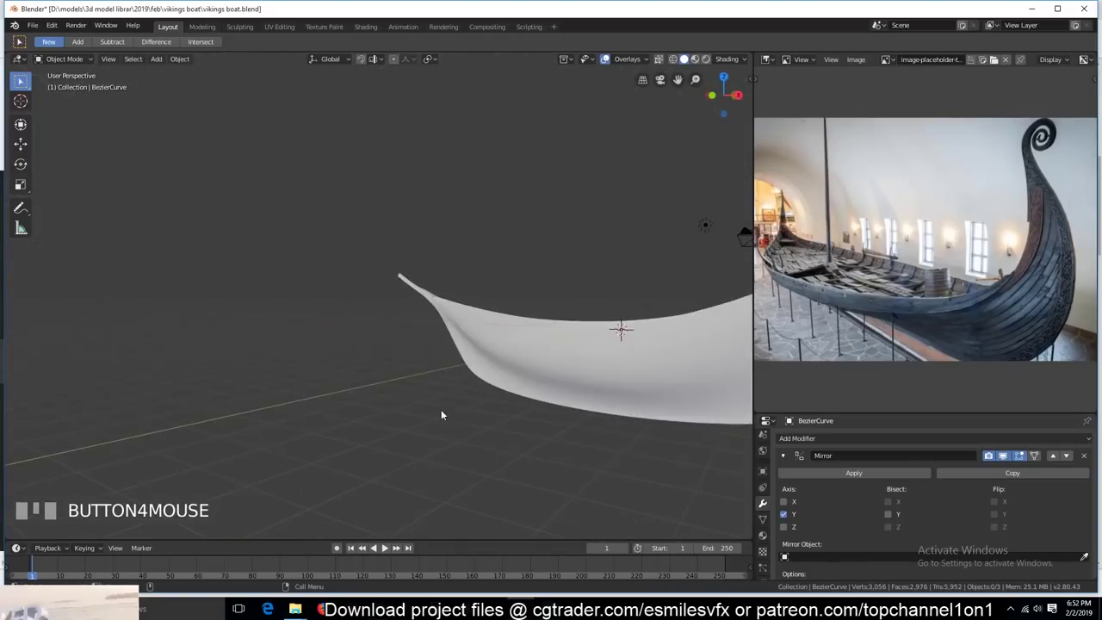
# - Enter Edit Mode on the smoothed hull and view it from the top
pyautogui.press('`')
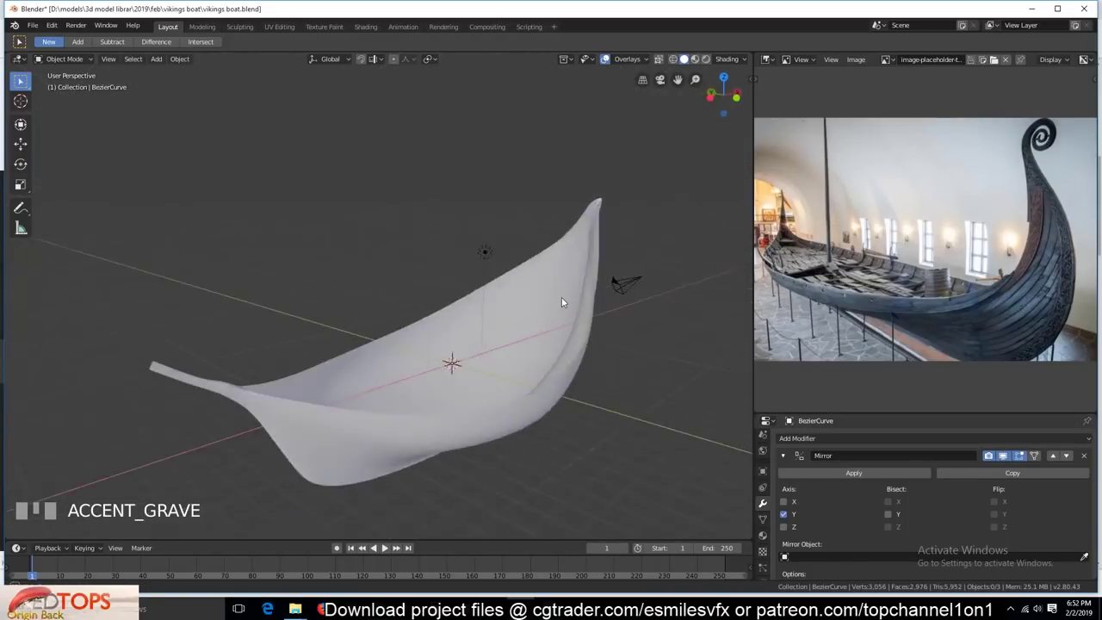
pyautogui.press('Tab')
pyautogui.press('`')
pyautogui.scroll(-3)
pyautogui.press('KP_7')
pyautogui.scroll(3)
pyautogui.press('`')
pyautogui.press('`')
# - Try an extra edge loop along the hull, undo it, and expand the Subdivision modifier settings
pyautogui.press('ctrl+r')
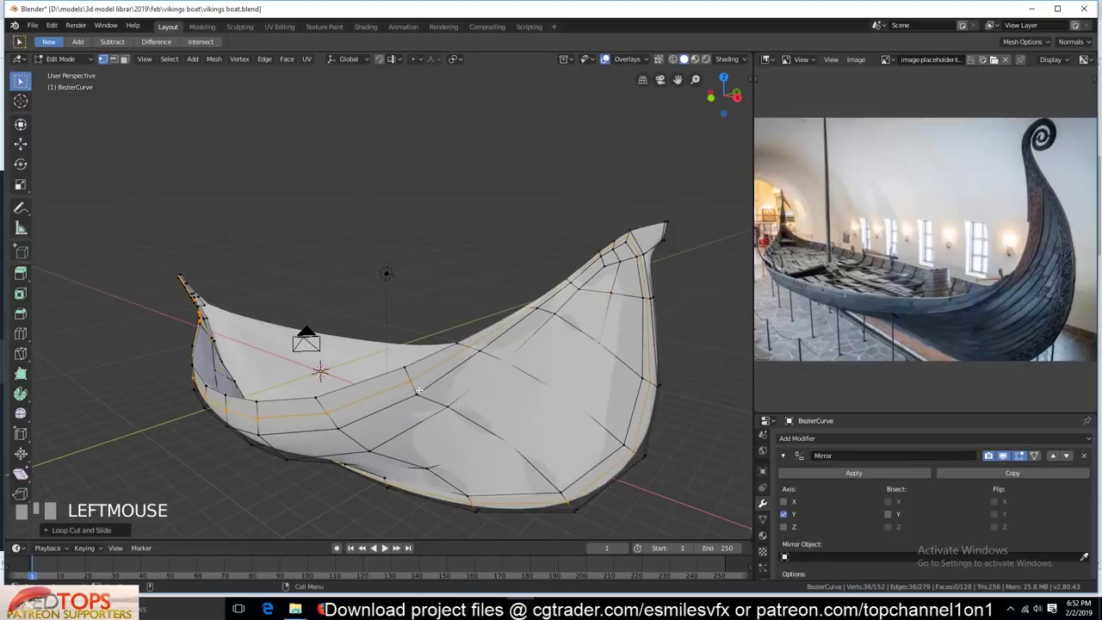
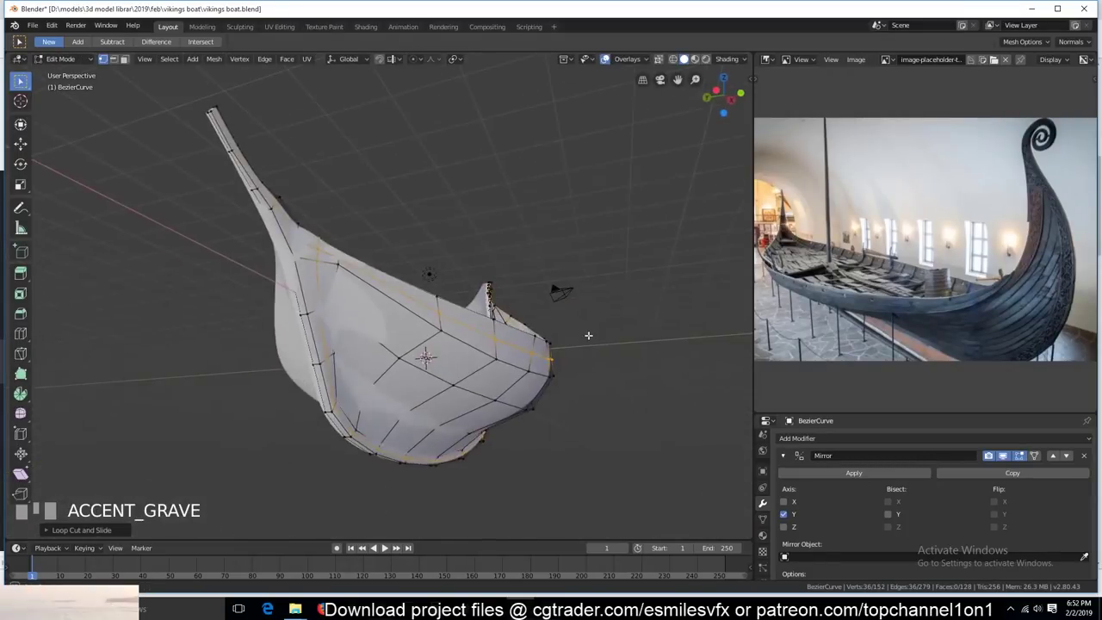
pyautogui.press('ctrl+z')
pyautogui.click(1006, 457)
pyautogui.press('`')
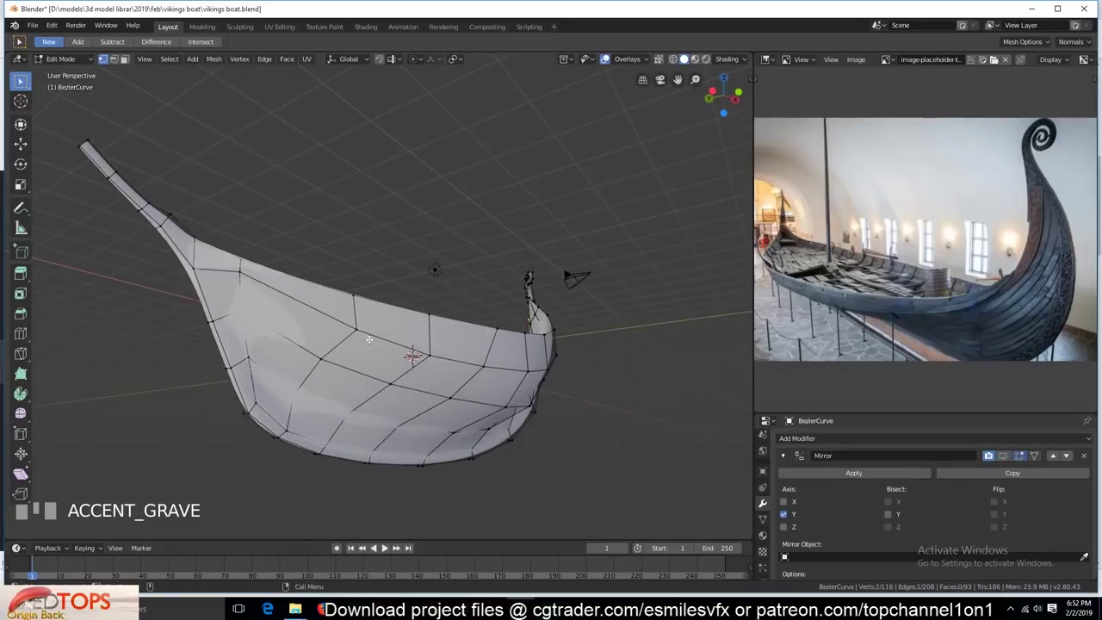
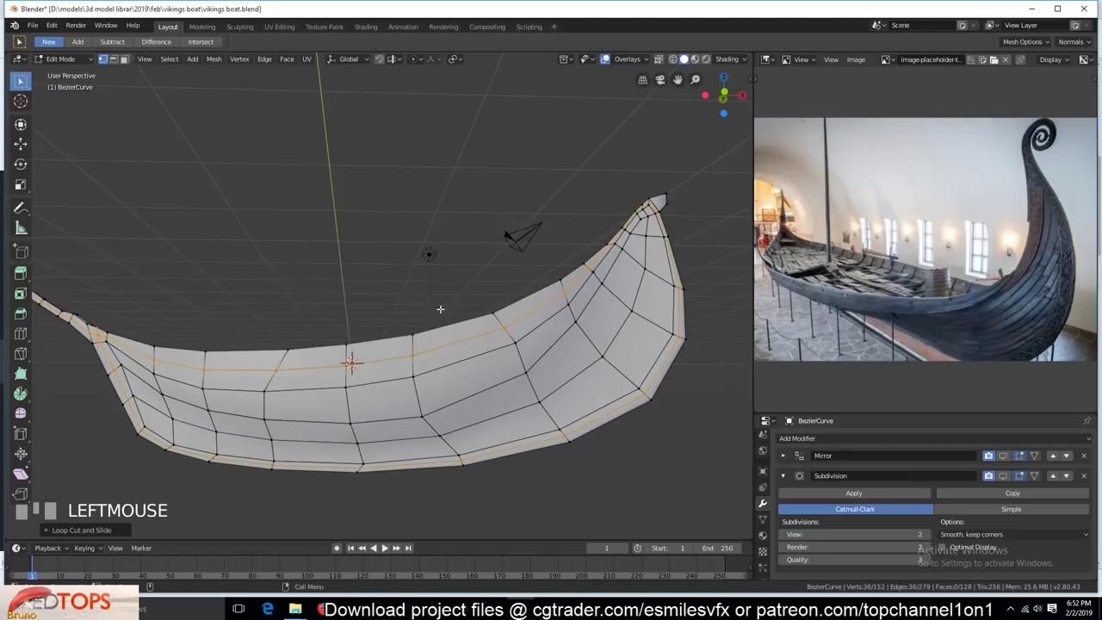
# - Undo the last change and connect two vertices near the prow joint with a new edge (J)
pyautogui.press('`')
pyautogui.scroll(3)
pyautogui.press('ctrl+z')
pyautogui.click(370, 369)
pyautogui.click(287, 311)
pyautogui.press('j')
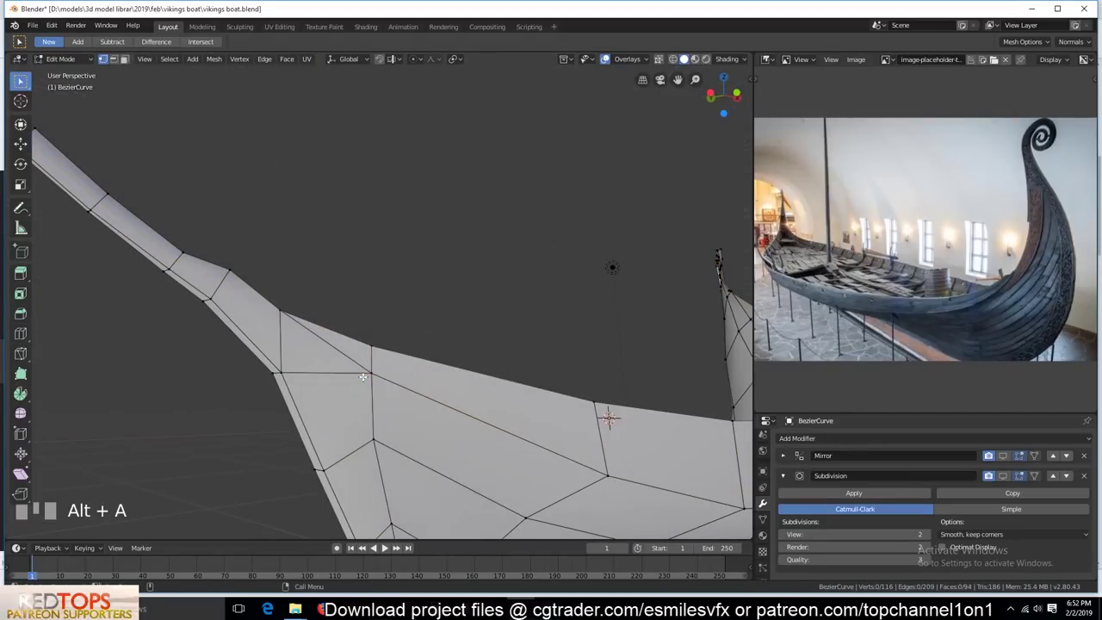
pyautogui.click(368, 373)
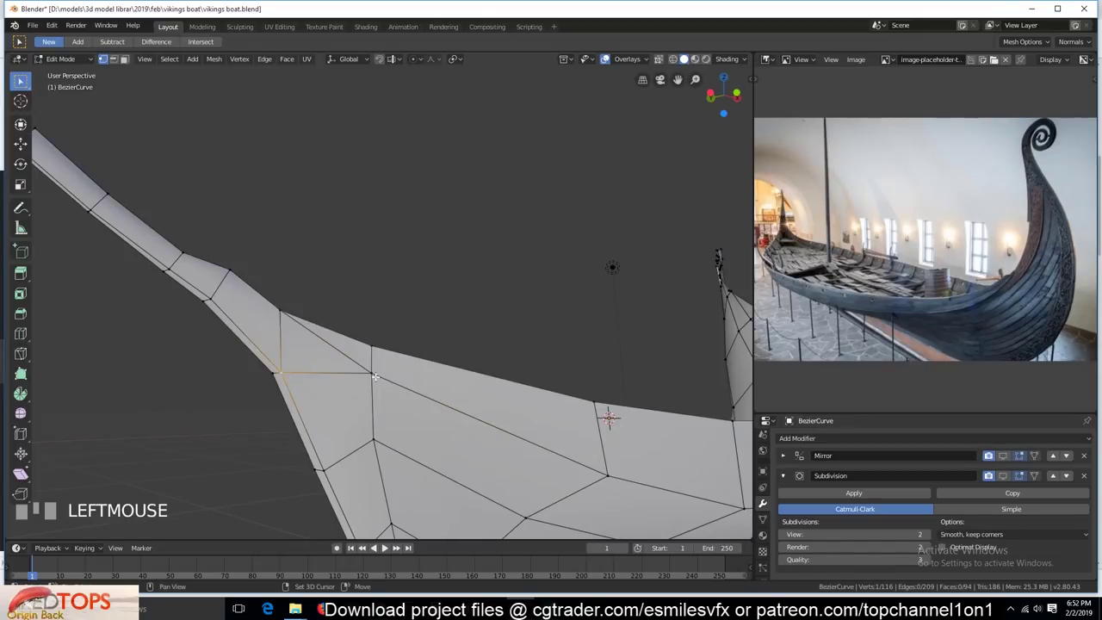
# - Bevel the vertex at the prow joint and merge the resulting small vertices
pyautogui.press('ctrl+shift+b')
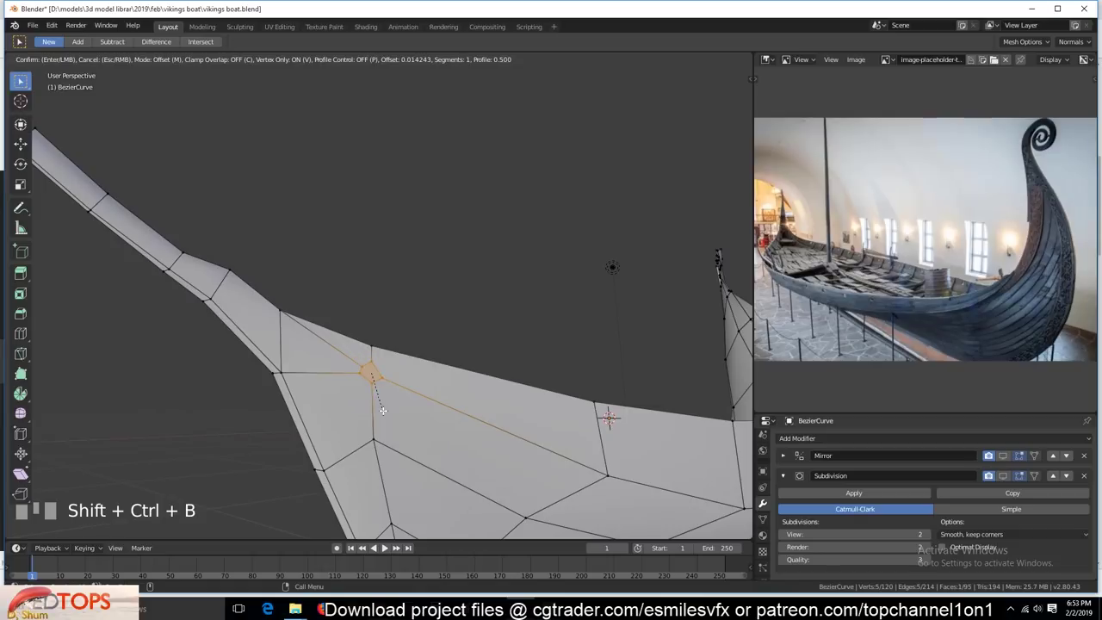
pyautogui.doubleClick(382, 361)
pyautogui.press('alt+a')
pyautogui.click(360, 363)
pyautogui.click(375, 363)
pyautogui.click(359, 373)
pyautogui.click(373, 379)
pyautogui.press('alt+m')
# - Add an edge loop along the hull beside the prow joint and place it
pyautogui.press('ctrl+r')
pyautogui.click(372, 377)
pyautogui.click(372, 385)
pyautogui.press('alt+a')
pyautogui.press('ctrl+r')
pyautogui.click(372, 380)
pyautogui.press('alt+a')
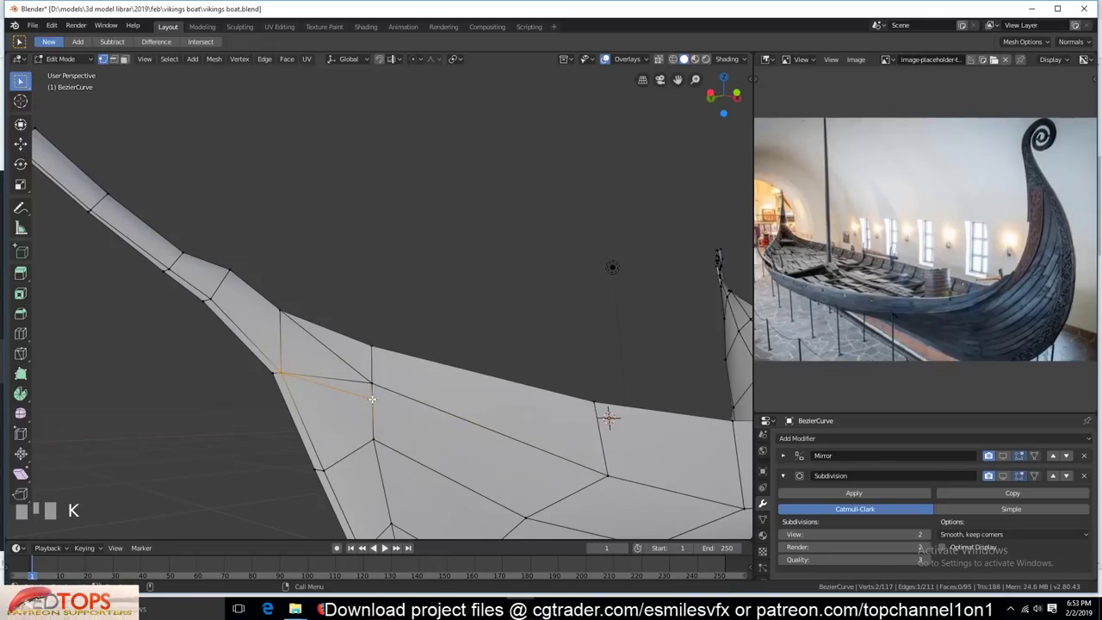
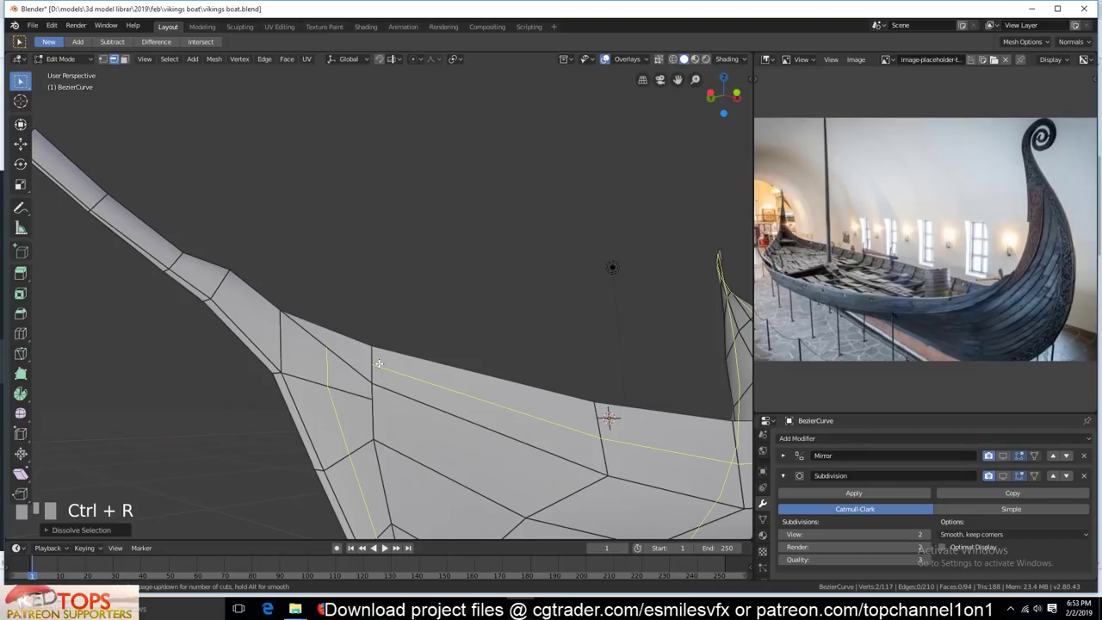
pyautogui.press('1')
pyautogui.click(374, 403)
pyautogui.click(375, 386)
pyautogui.press('alt+a')
pyautogui.click(352, 389)
# - Bevel another vertex near the prow joint and dissolve the leftover edge
pyautogui.press('ctrl+shift+b')
pyautogui.rightClick(387, 382)
pyautogui.scroll(3)
pyautogui.scroll(-3)
pyautogui.press('2')
pyautogui.click(335, 367)
pyautogui.press('ctrl+x')
pyautogui.press('1')
pyautogui.click(357, 389)
pyautogui.press('ctrl+shift+b')
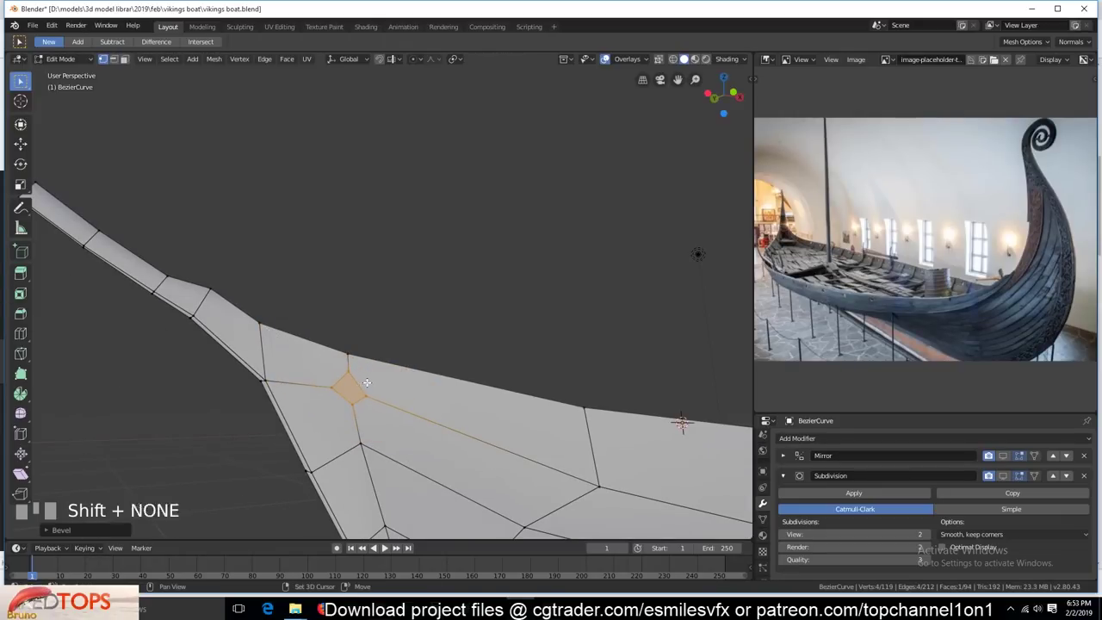
# - Cut a loop at the joint and merge the small prow face's vertices away
pyautogui.press('ctrl+r')
pyautogui.press('alt+a')
pyautogui.press('ctrl+r')
pyautogui.rightClick(424, 391)
pyautogui.click(363, 394)
pyautogui.click(361, 376)
pyautogui.click(342, 394)
pyautogui.click(355, 401)
pyautogui.press('alt+m')
pyautogui.press('alt+a')
# - Connect the new vertices across the face with J to split it cleanly
pyautogui.press('ctrl+r')
pyautogui.click(354, 350)
pyautogui.click(267, 376)
pyautogui.press('j')
pyautogui.click(354, 353)
pyautogui.click(255, 320)
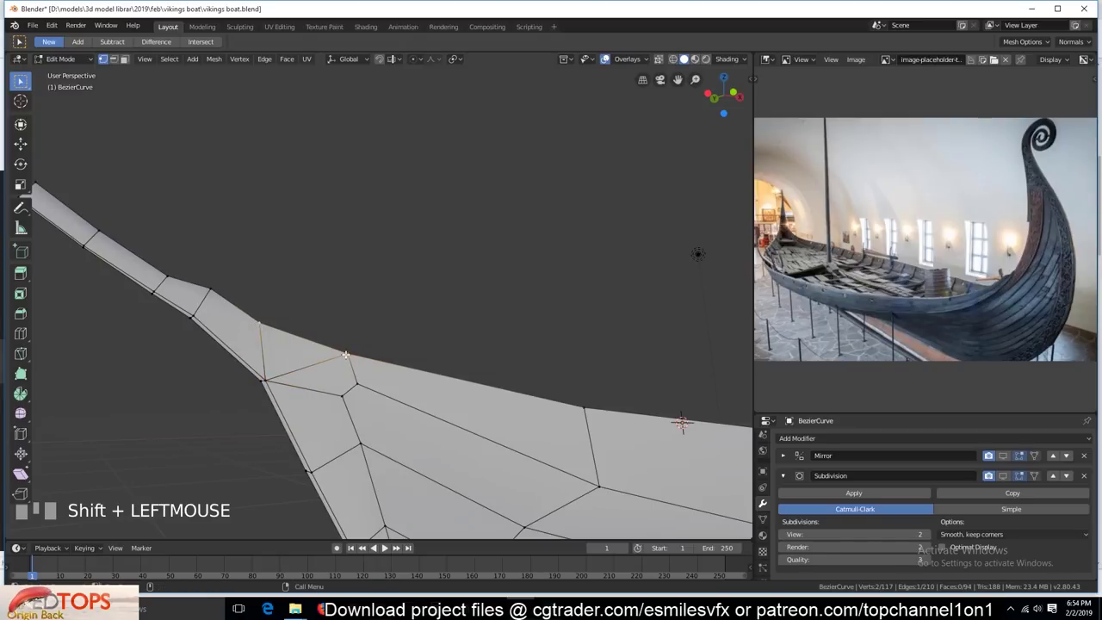
# - Add a lengthwise edge loop along the hull and begin sliding it, viewed from the front
pyautogui.press('ctrl+r')
pyautogui.press('alt+a')
pyautogui.scroll(-3)
pyautogui.press('KP_1')
pyautogui.scroll(3)
pyautogui.press('ctrl+r')
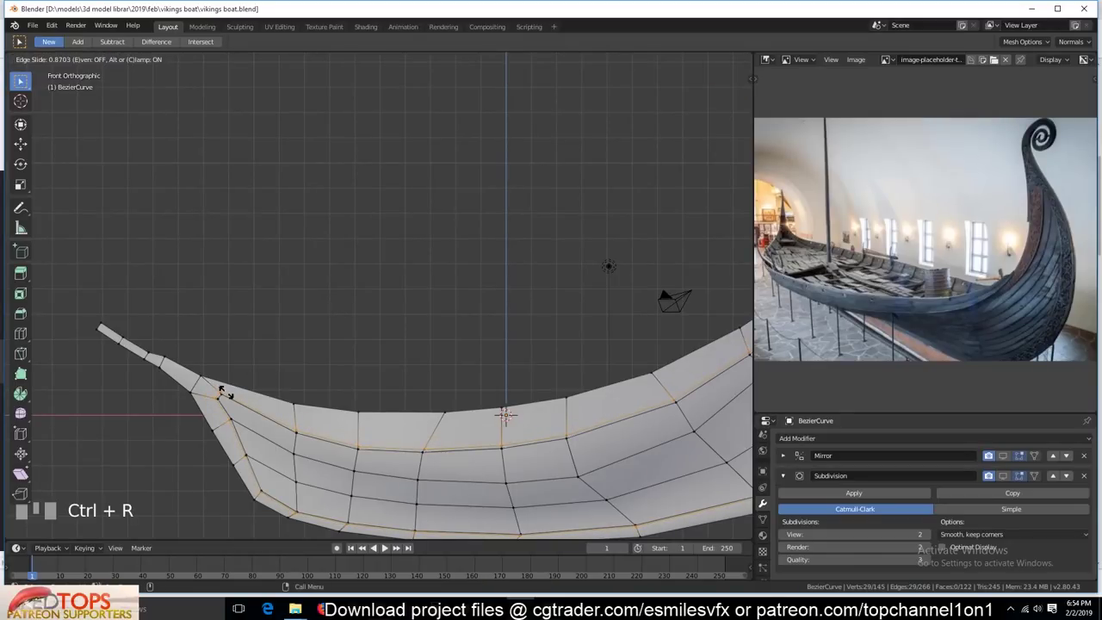
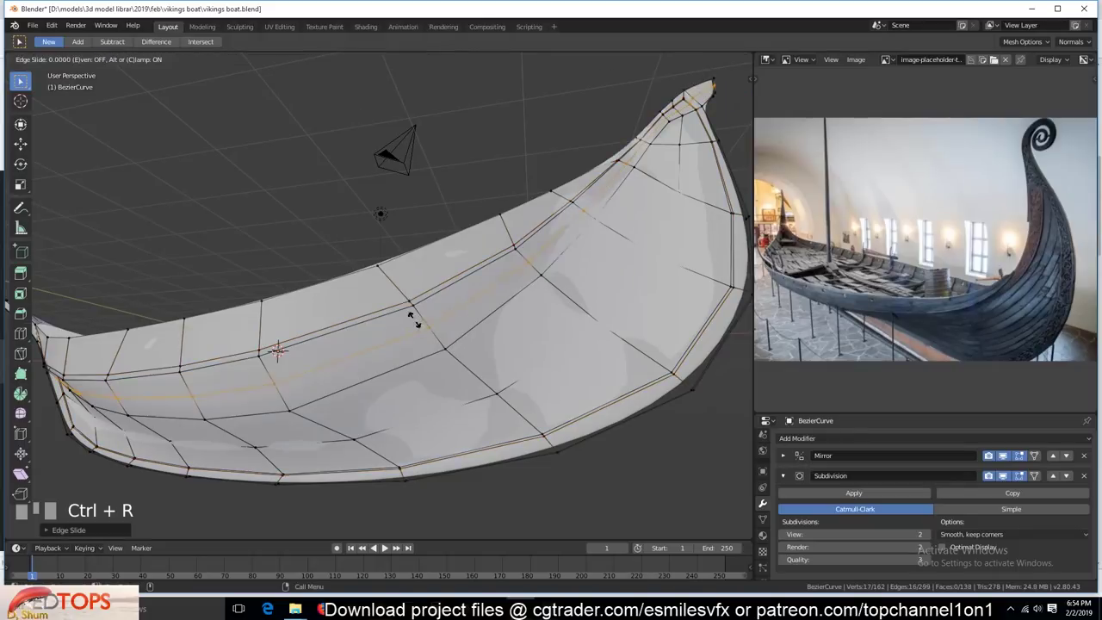
# - Confirm the slid edge loop's position and preview the smoothed hull from the front
pyautogui.click(417, 297)
pyautogui.scroll(-3)
pyautogui.press('KP_1')
pyautogui.scroll(3)
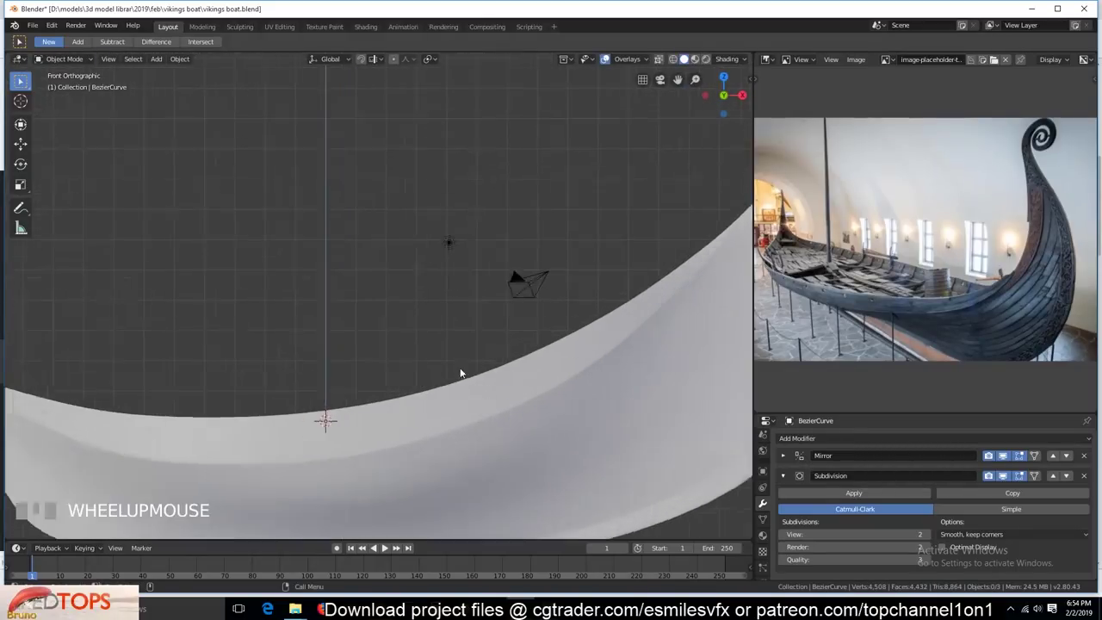
pyautogui.press('g')
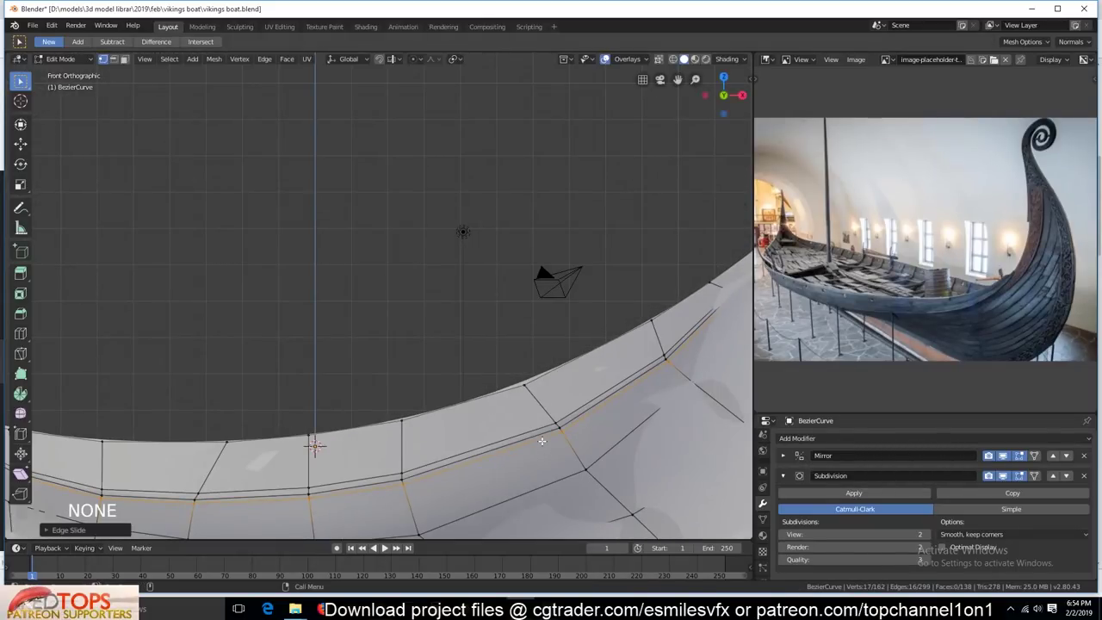
# - Add another loop cut along the hull rim, sliding it close to the edge to tighten the crease
pyautogui.scroll(-3)
pyautogui.press('`')
pyautogui.press('`')
pyautogui.press('Tab')
pyautogui.press('alt+a')
pyautogui.press('`')
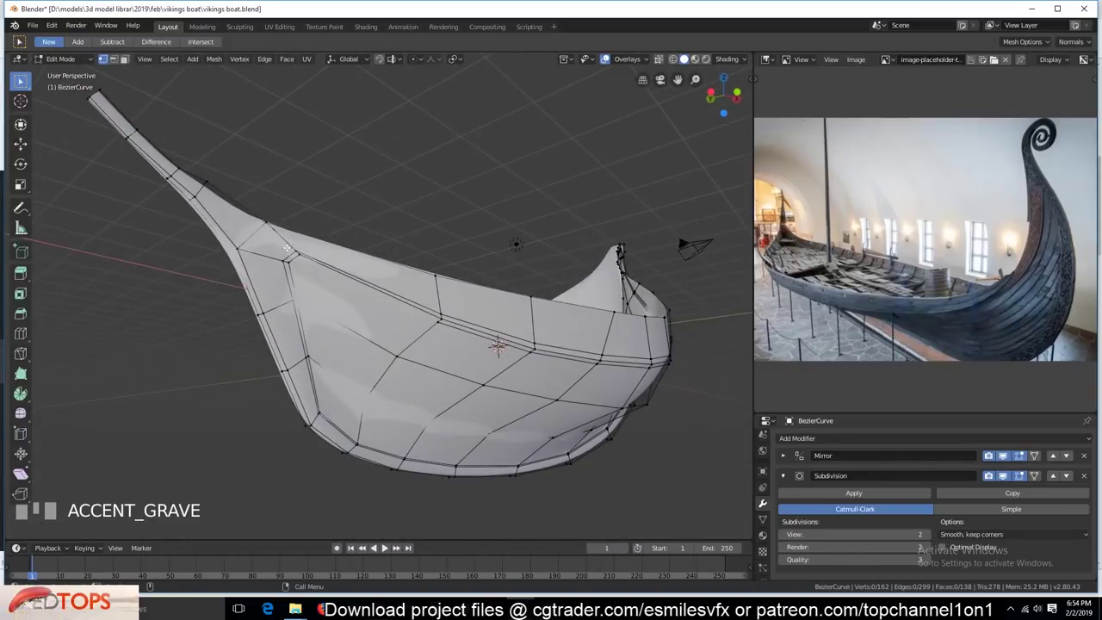
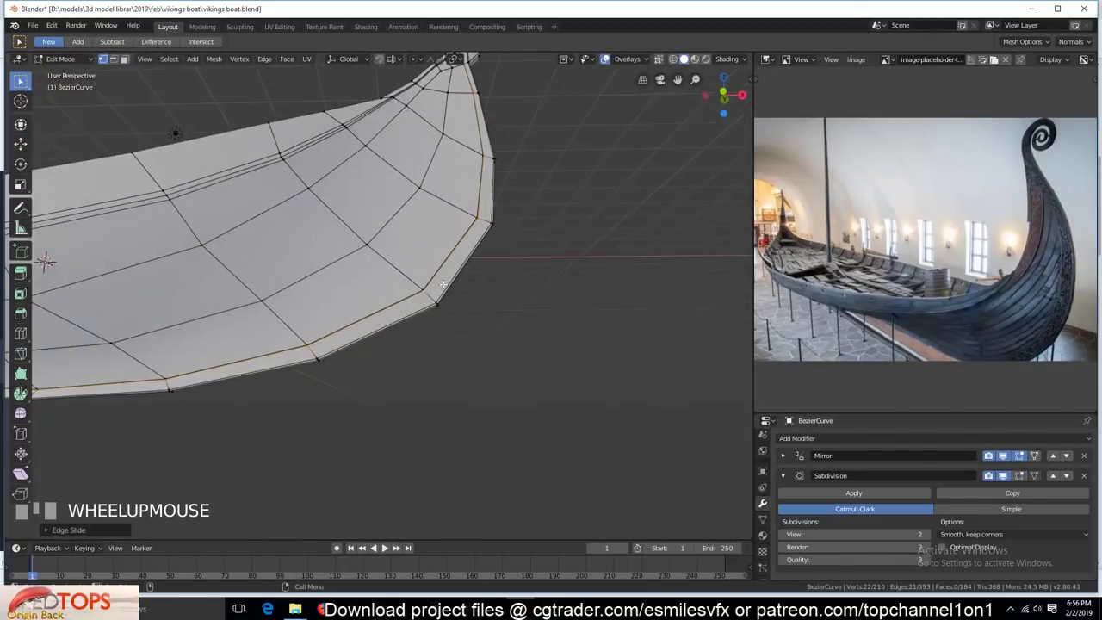
# - Push the hull rim outward with Shrink/Fatten (Alt+S) to give it thickness
pyautogui.scroll(-3)
pyautogui.click(562, 284)
pyautogui.scroll(-3)
pyautogui.press('`')
pyautogui.scroll(3)
pyautogui.press('alt+s')
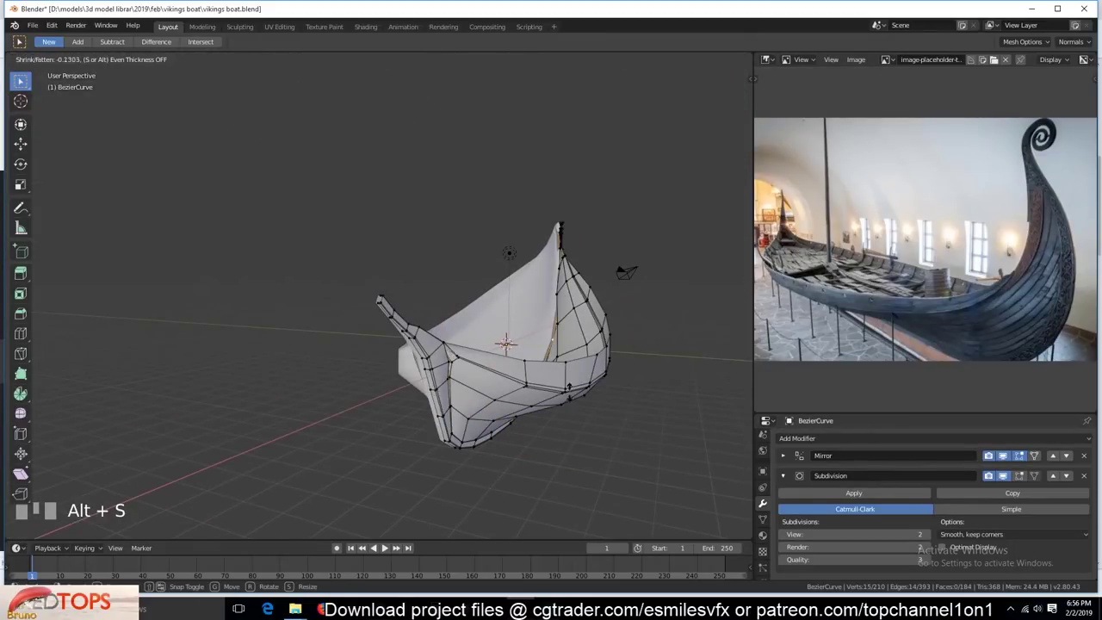
pyautogui.press('`')
pyautogui.scroll(3)
pyautogui.press('`')
# - Frame the rim in orthographic view and apply a second Shrink/Fatten pass to sharpen the crease
pyautogui.press('Tab')
pyautogui.press('`')
pyautogui.scroll(3)
pyautogui.press('`')
pyautogui.press('KP_5')
pyautogui.press('`')
pyautogui.scroll(3)
pyautogui.press('`')
pyautogui.scroll(-3)
pyautogui.press('`')
pyautogui.press('KP_Decimal')
pyautogui.scroll(3)
pyautogui.scroll(3)
pyautogui.press('`')
pyautogui.press('alt+s')
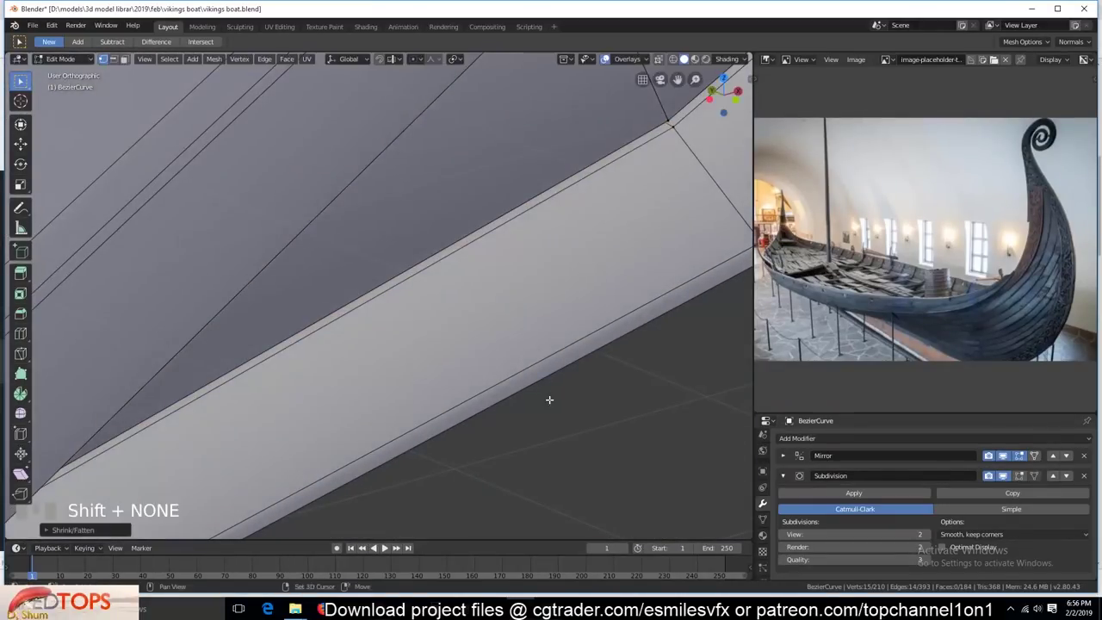
# - Leave Edit Mode and save the boat file with the thickened rim
pyautogui.scroll(-3)
pyautogui.scroll(-3)
pyautogui.press('`')
pyautogui.scroll(3)
pyautogui.scroll(3)
pyautogui.press('`')
pyautogui.scroll(3)
pyautogui.press('`')
pyautogui.press('alt+a')
pyautogui.press('Tab')
pyautogui.click(671, 458)
pyautogui.scroll(-3)
pyautogui.press('alt+a')
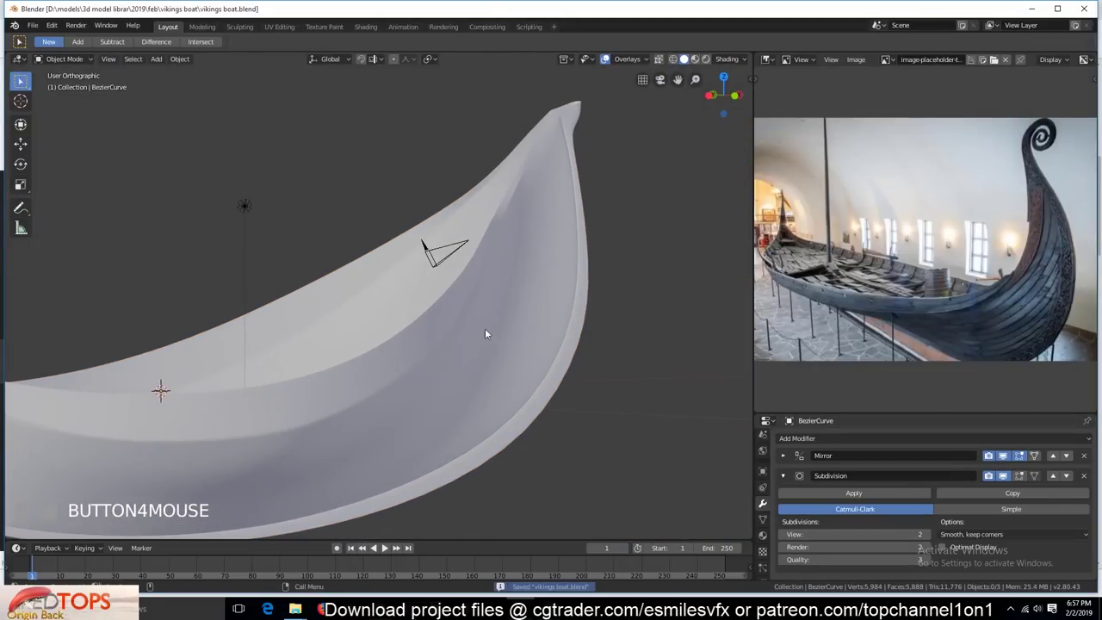
# - Return to the hull mesh and preview its smoothed shape
pyautogui.press('`')
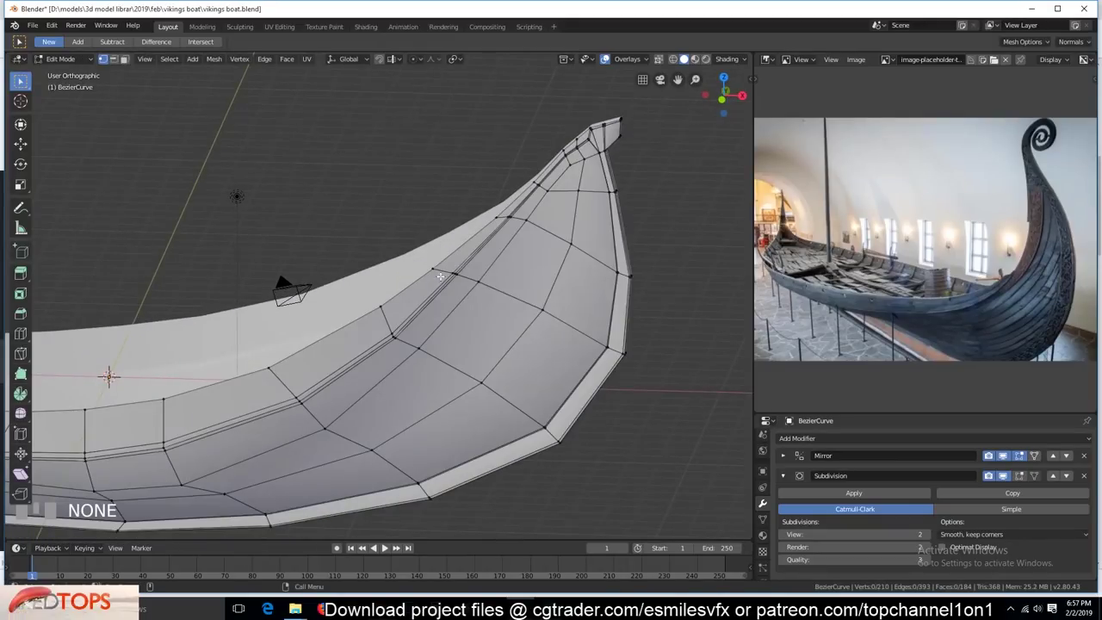
pyautogui.scroll(-3)
pyautogui.press('`')
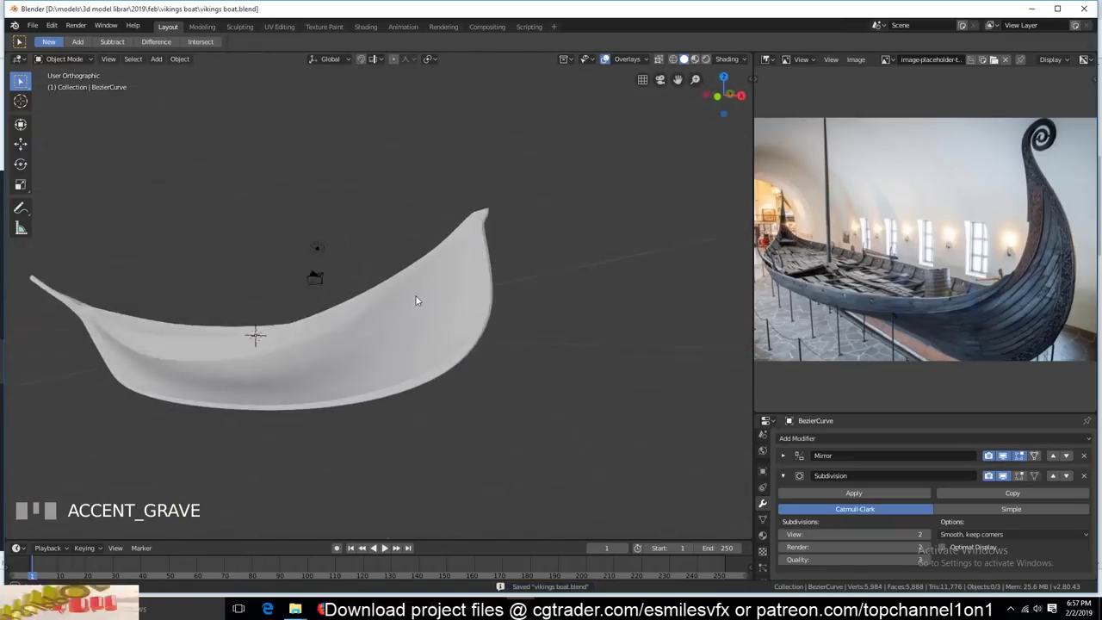
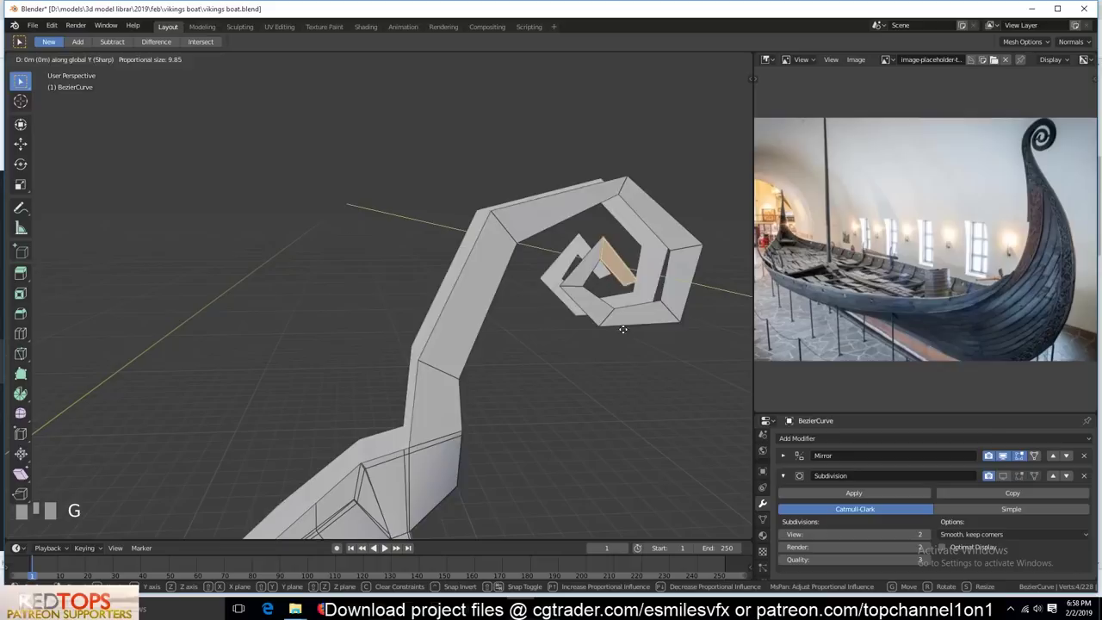
# - Reposition the spiral's inner faces on the prow with a proportional move (G)
pyautogui.rightClick(545, 168)
pyautogui.moveTo(461, 116); pyautogui.dragTo(594, 338)
pyautogui.scroll(-3)
pyautogui.press('g')
pyautogui.scroll(3)
pyautogui.press('`')
# - In edge select, pick spiral edge pairs and fill the first gap with a face
pyautogui.press('2')
pyautogui.click(296, 326)
pyautogui.click(285, 340)
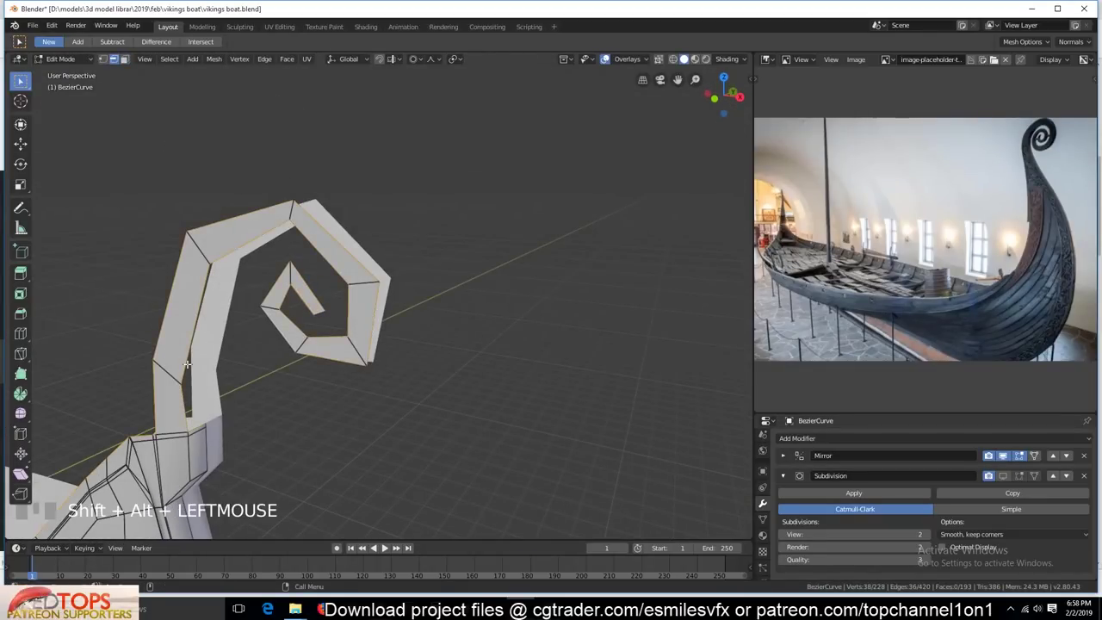
pyautogui.click(189, 360)
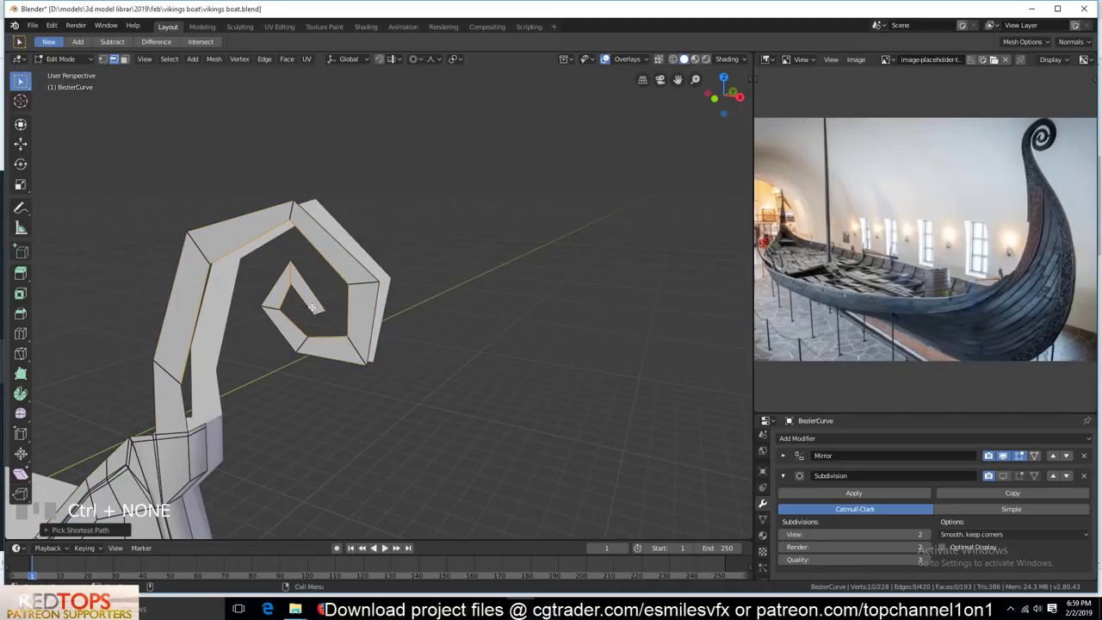
pyautogui.click(191, 345)
pyautogui.click(315, 285)
pyautogui.click(198, 424)
pyautogui.press('e')
# - Fill the remaining spiral gaps with faces, undoing and redoing one misplaced fill
pyautogui.press('`')
pyautogui.click(160, 346)
pyautogui.press('`')
pyautogui.click(361, 409)
pyautogui.press('`')
pyautogui.press('ctrl+z')
pyautogui.click(466, 377)
pyautogui.press('`')
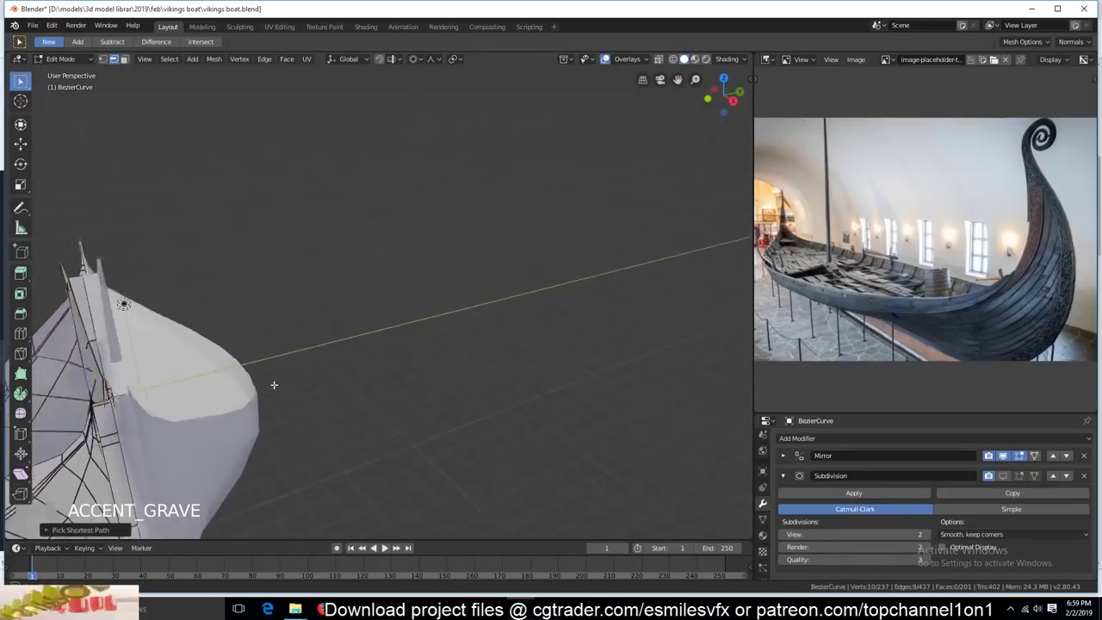
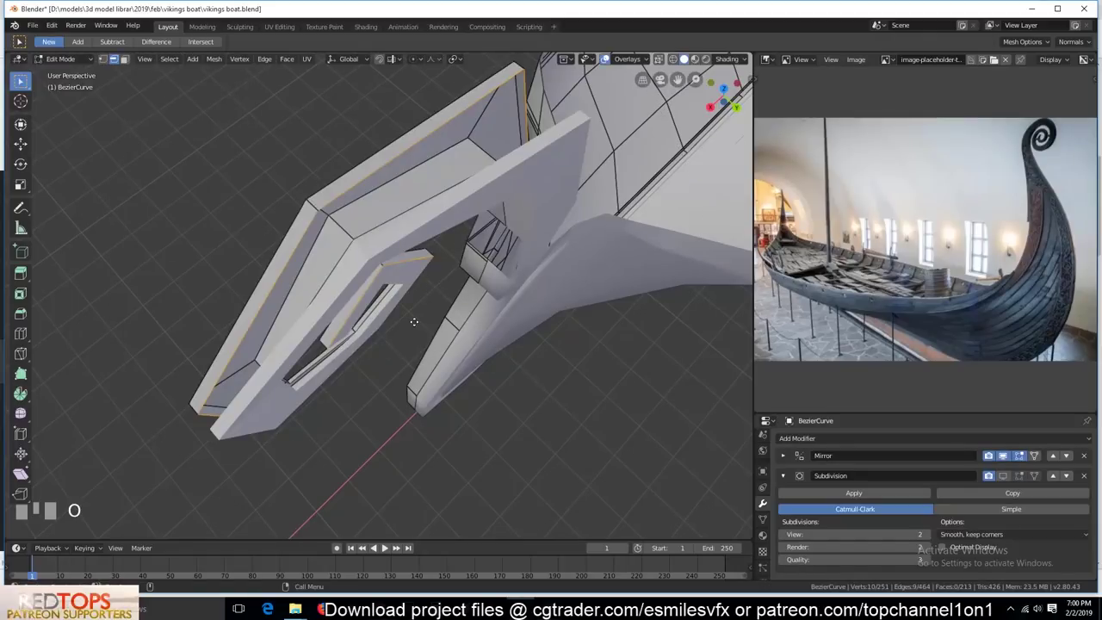
# - Move a prow stem vertex into line with the spiral neck
pyautogui.press('g')
pyautogui.click(356, 273)
pyautogui.press('`')
pyautogui.press('Tab')
pyautogui.scroll(3)
pyautogui.press('`')
# - Select the next pair of stem vertices and nudge them toward the hull
pyautogui.click(436, 257)
pyautogui.click(410, 299)
pyautogui.press('g')
pyautogui.scroll(-3)
pyautogui.press('`')
pyautogui.press('`')
pyautogui.scroll(-3)
pyautogui.press('`')
# - Extrude stem edges toward the hull with E, undoing and redoing one extrusion
pyautogui.click(331, 351)
pyautogui.click(373, 299)
pyautogui.press('e')
pyautogui.press('`')
pyautogui.scroll(3)
pyautogui.press('ctrl+z')
pyautogui.click(385, 383)
pyautogui.press('e')
pyautogui.click(398, 355)
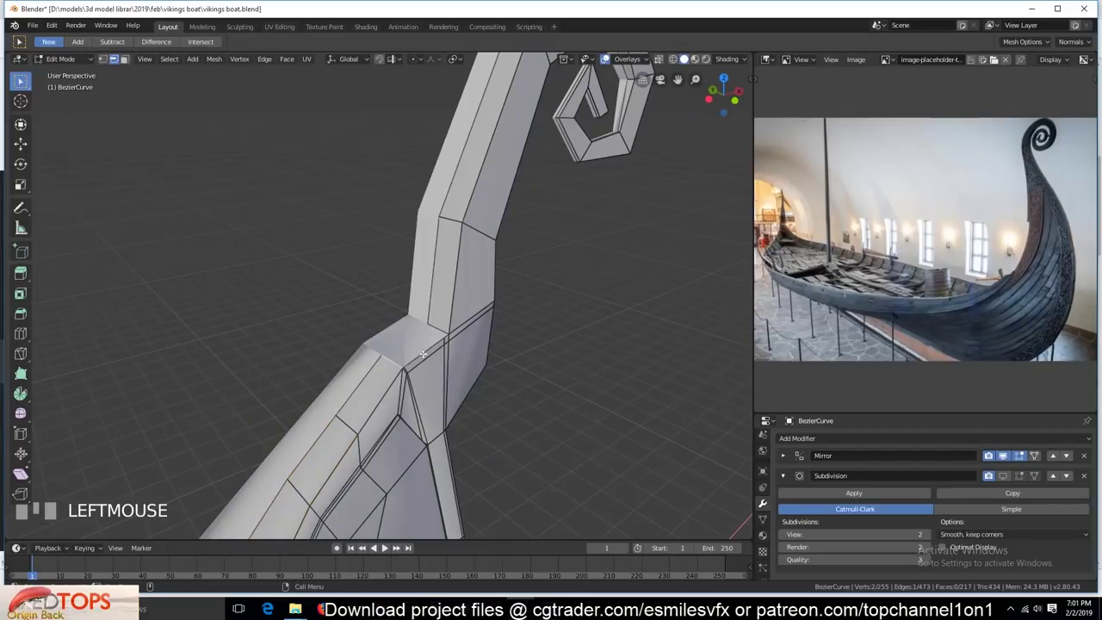
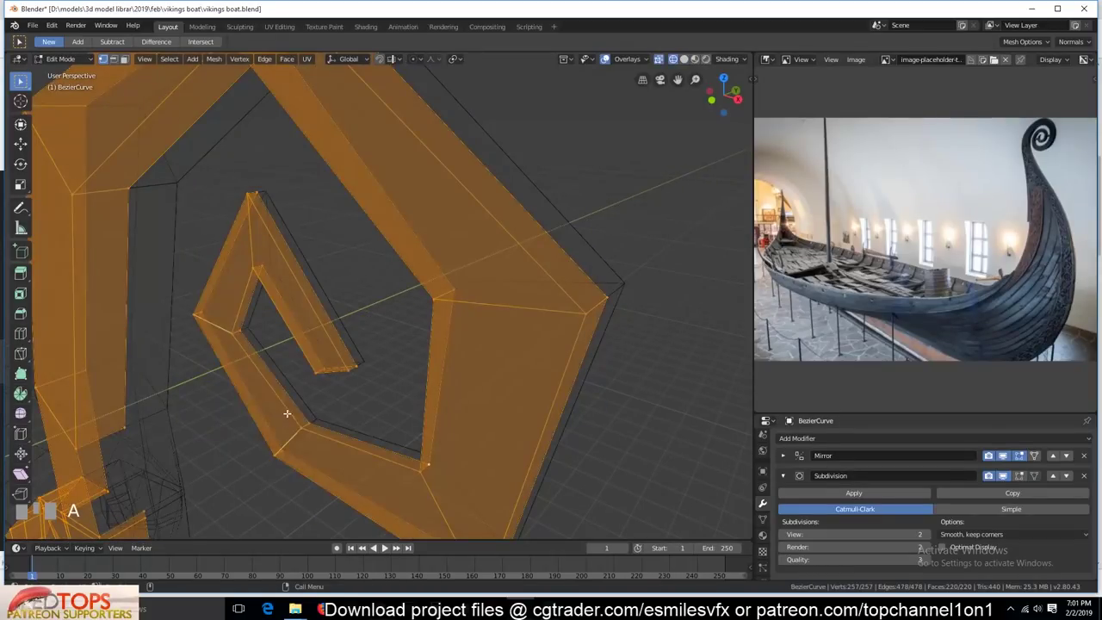
# - Box-select the prow joint region, save, and return to editing the junction
pyautogui.moveTo(260, 554); pyautogui.dragTo(230, 320)
pyautogui.press('alt+a')
pyautogui.press('Tab')
pyautogui.press('`')
pyautogui.scroll(-3)
pyautogui.press('`')
pyautogui.press('`')
pyautogui.scroll(3)
# - In edge select, bridge two junction edges with a face (F)
pyautogui.press('2')
pyautogui.click(230, 320)
pyautogui.click(236, 273)
pyautogui.press('f')
pyautogui.press('`')
pyautogui.press('`')
pyautogui.press('`')
# - Save the boat file again and switch to vertex select for the junction
pyautogui.scroll(3)
pyautogui.press('`')
pyautogui.scroll(3)
pyautogui.press('alt+a')
pyautogui.press('`')
pyautogui.press('1')
pyautogui.press('`')
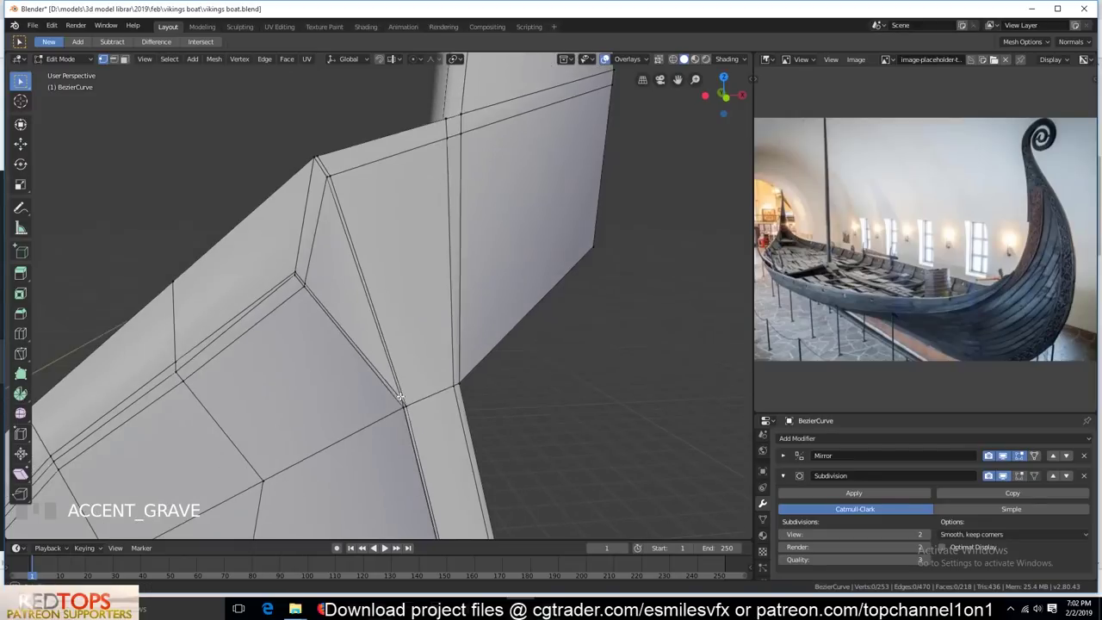
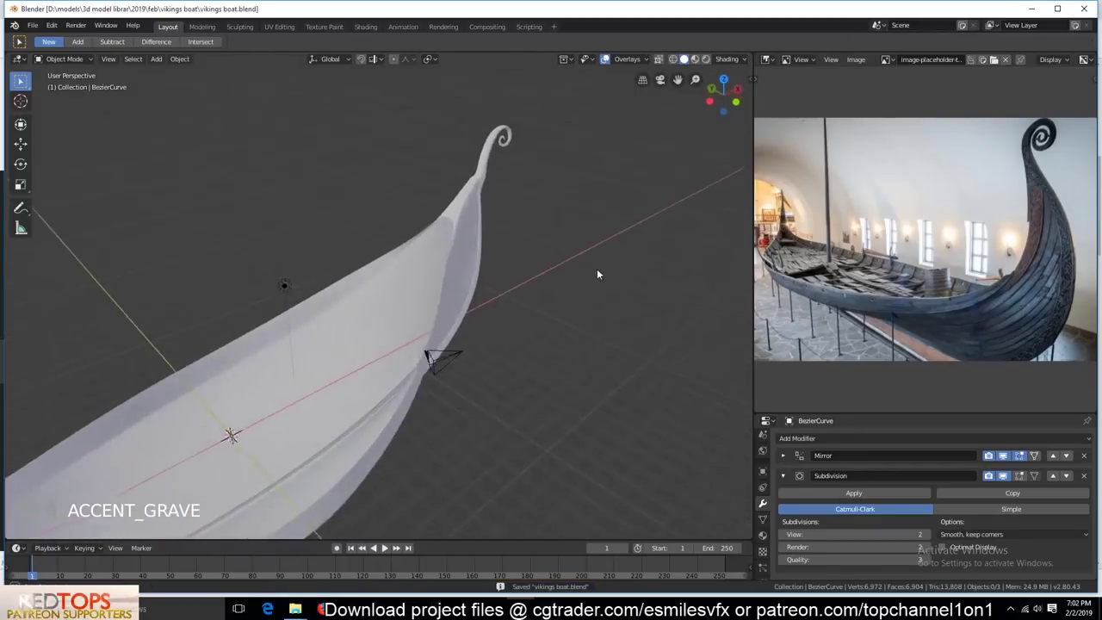
# - Zoom in on the curled prow spiral while editing the mesh
pyautogui.scroll(3)
pyautogui.press('`')
pyautogui.scroll(3)
pyautogui.press('`')
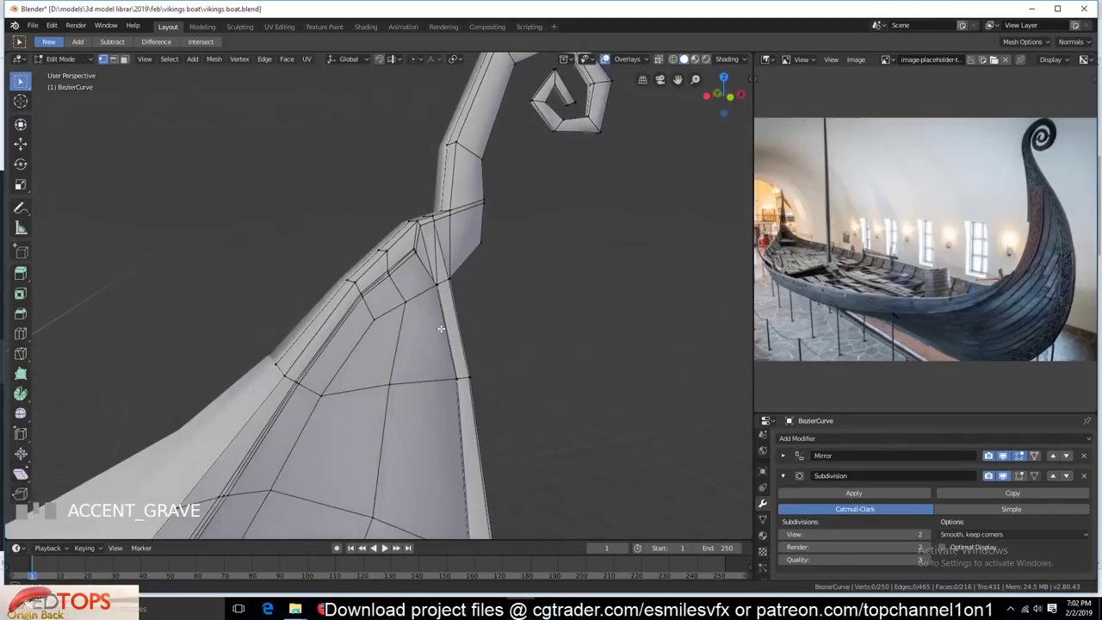
pyautogui.scroll(-3)
pyautogui.press('`')
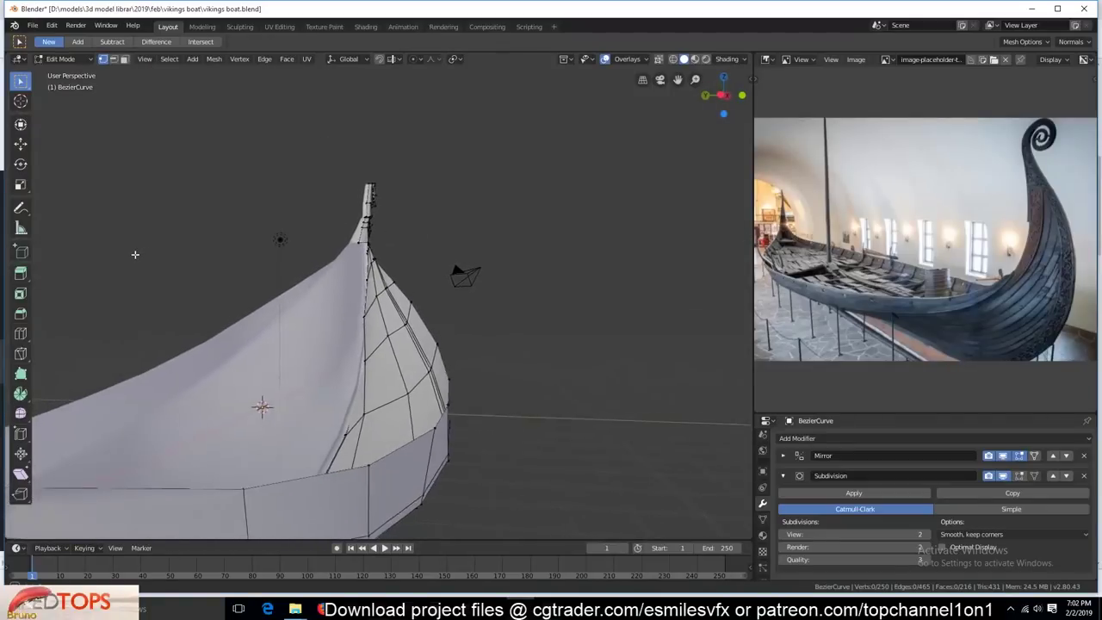
# - Preview the smoothed prow in Object Mode, save, and switch to front view
pyautogui.press('Tab')
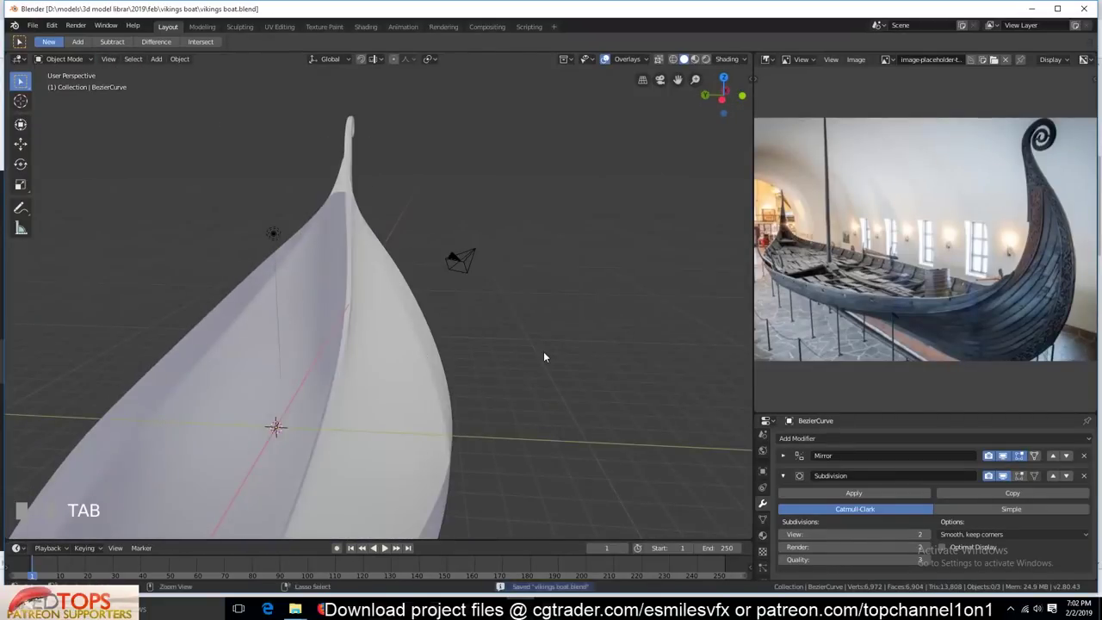
pyautogui.press('`')
pyautogui.scroll(-3)
pyautogui.press('KP_1')
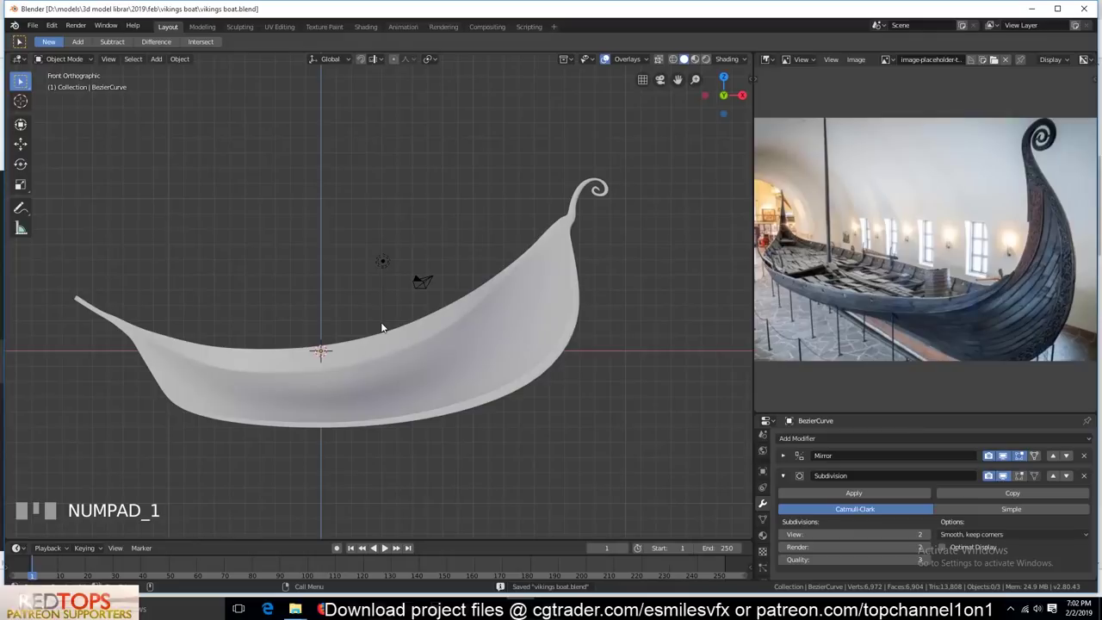
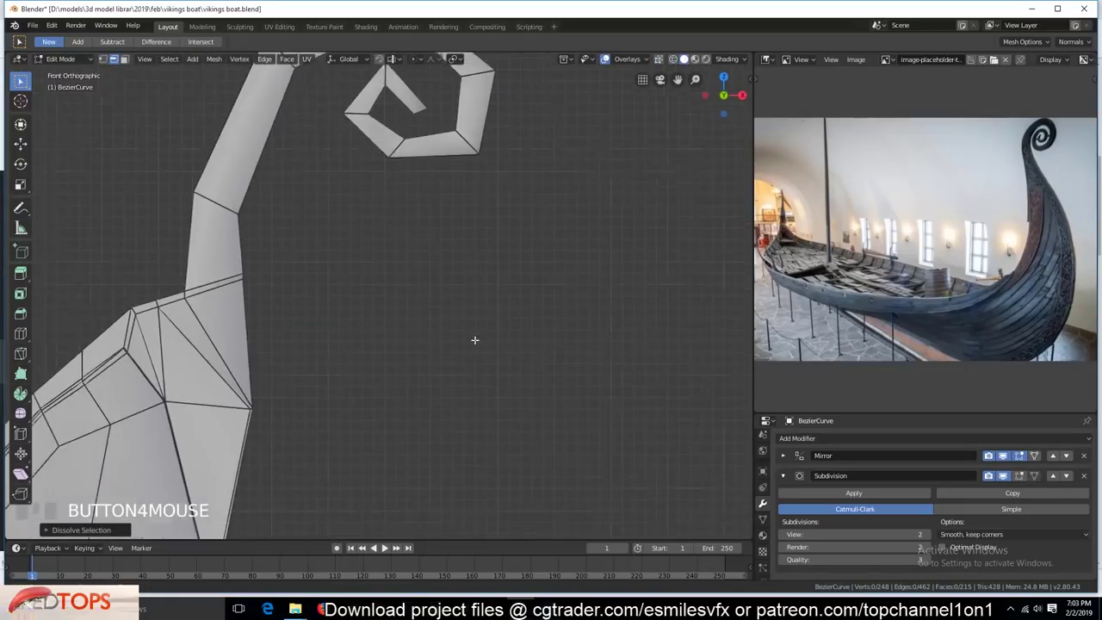
# - Add loop cuts at the prow-hull joint with X-ray on to reach the hidden edges
pyautogui.press('Tab')
pyautogui.scroll(-3)
pyautogui.scroll(3)
pyautogui.press('Tab')
pyautogui.press('ctrl+r')
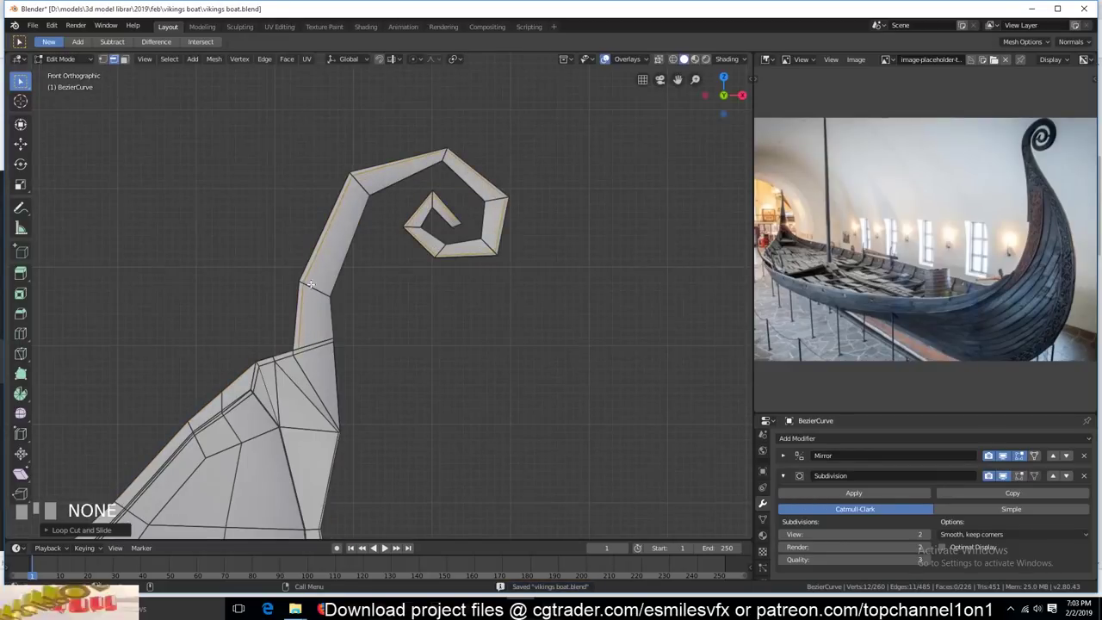
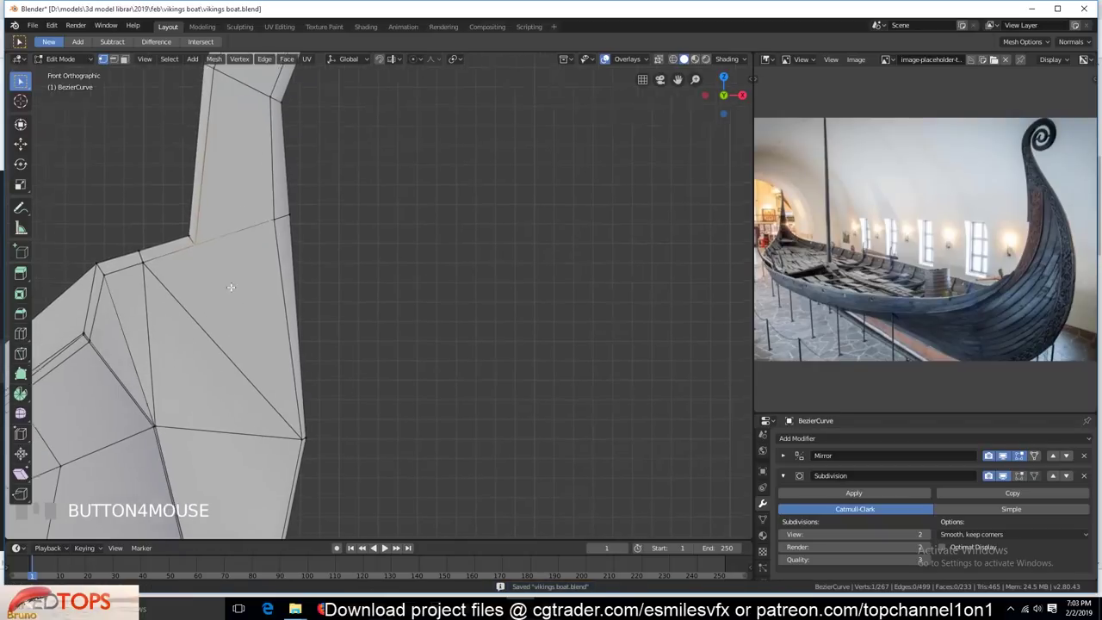
pyautogui.press('a')
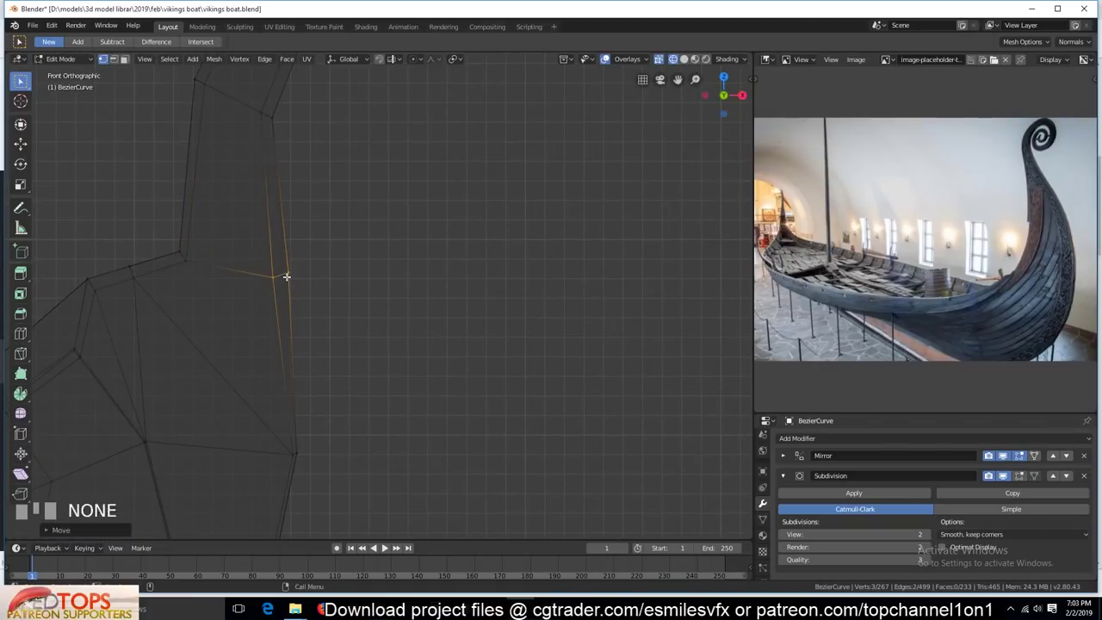
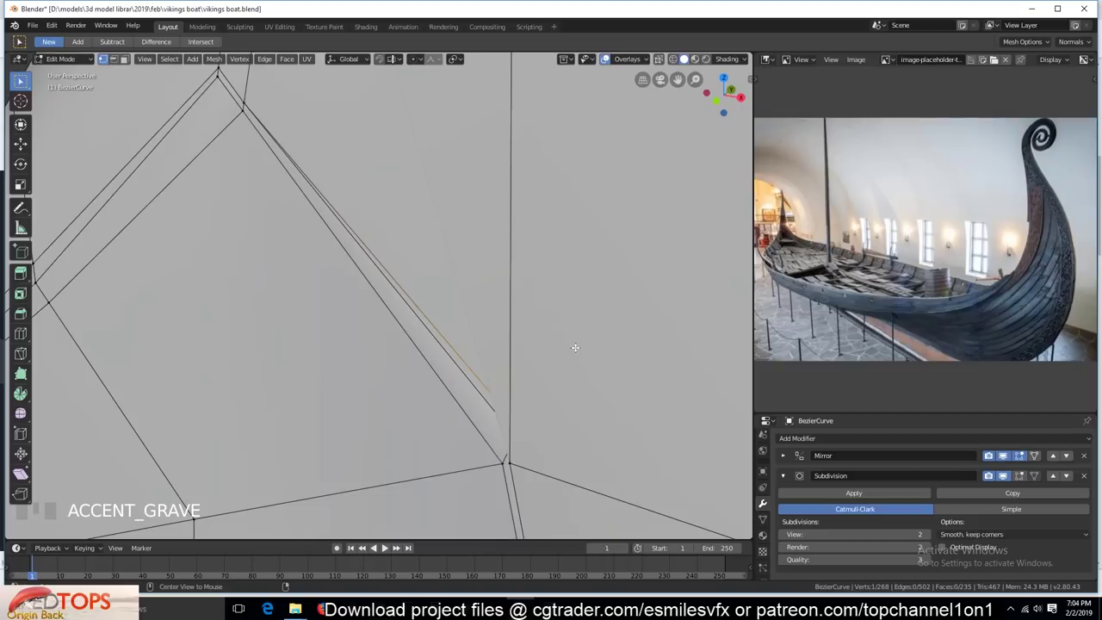
# - Adjust and merge the new joint vertices, removing the stray vertex at the junction
pyautogui.press('alt+s')
pyautogui.scroll(-3)
pyautogui.press('KP_1')
pyautogui.scroll(-3)
pyautogui.scroll(3)
pyautogui.press('`')
pyautogui.press('`')
pyautogui.scroll(3)
pyautogui.click(520, 466)
pyautogui.press('alt+a')
pyautogui.press('2')
pyautogui.click(483, 304)
# - Check the joint from the front view and return to Object Mode to see the smoothed hull
pyautogui.scroll(-3)
pyautogui.press('`')
pyautogui.scroll(-3)
pyautogui.press('KP_1')
pyautogui.scroll(-3)
pyautogui.scroll(3)
pyautogui.press('alt+a')
pyautogui.scroll(-3)
pyautogui.press('`')
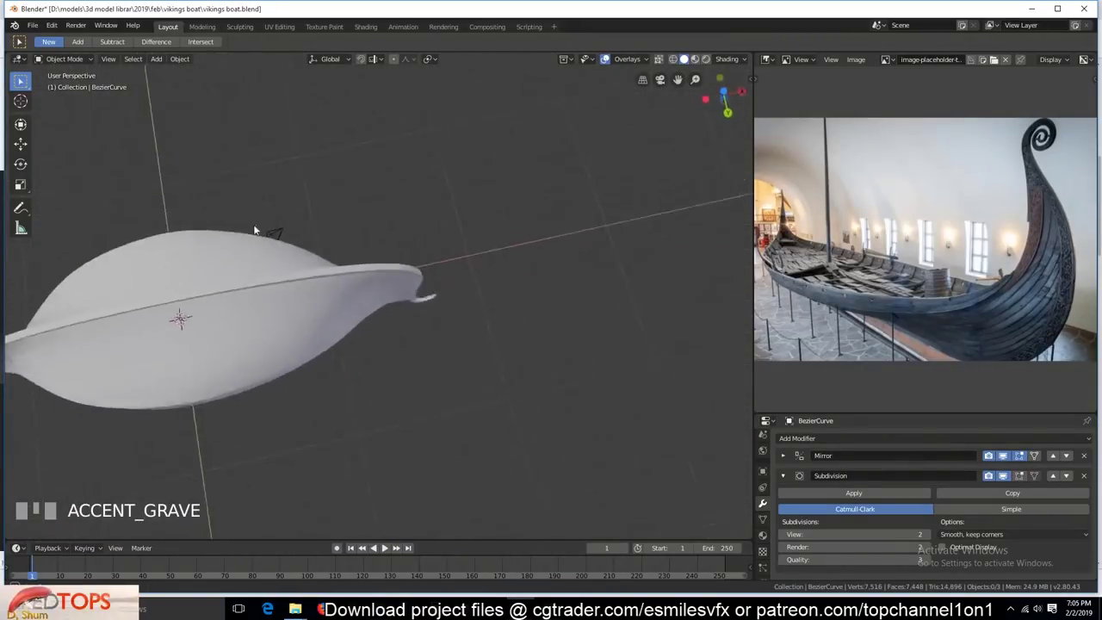
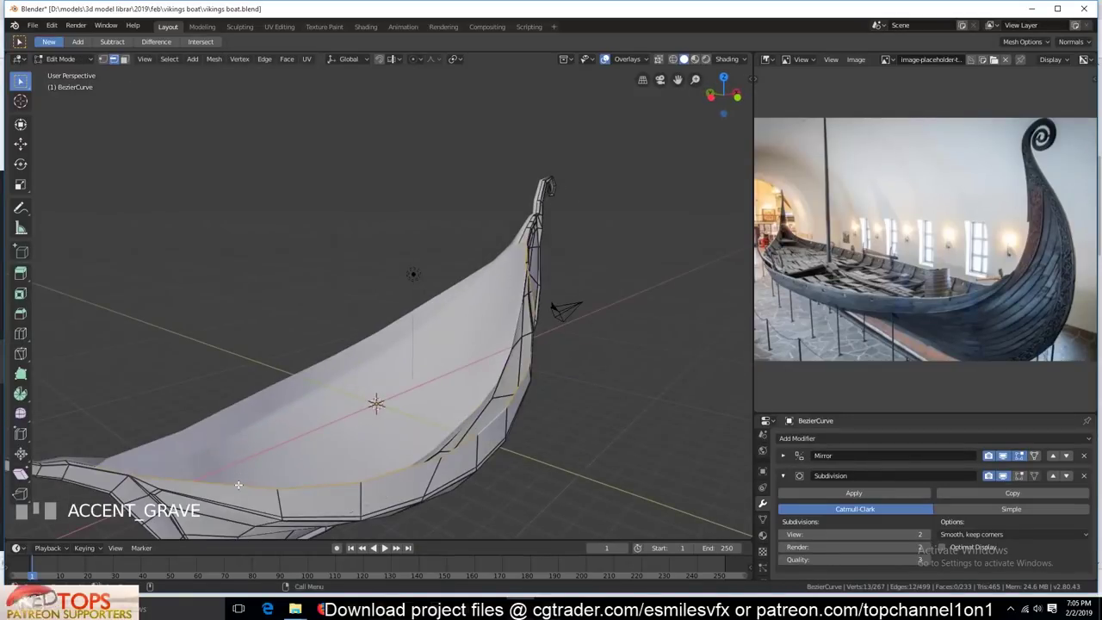
# - Select the hull and enter Edit Mode, viewing it from the top and side
pyautogui.press('`')
pyautogui.press('c')
pyautogui.press('`')
pyautogui.press('c')
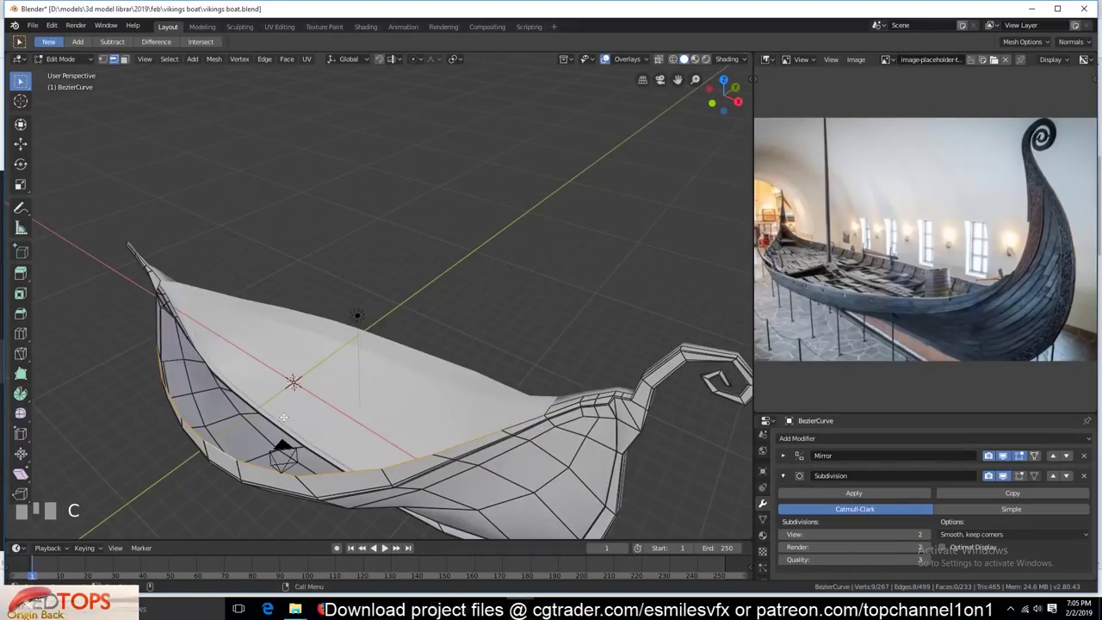
pyautogui.press('KP_7')
pyautogui.press('`')
pyautogui.scroll(3)
pyautogui.press('`')
pyautogui.click(1008, 477)
pyautogui.press('`')
pyautogui.press('e')
# - Add a lengthwise edge loop along the lower hull from front view and slide it down along Z
pyautogui.press('KP_1')
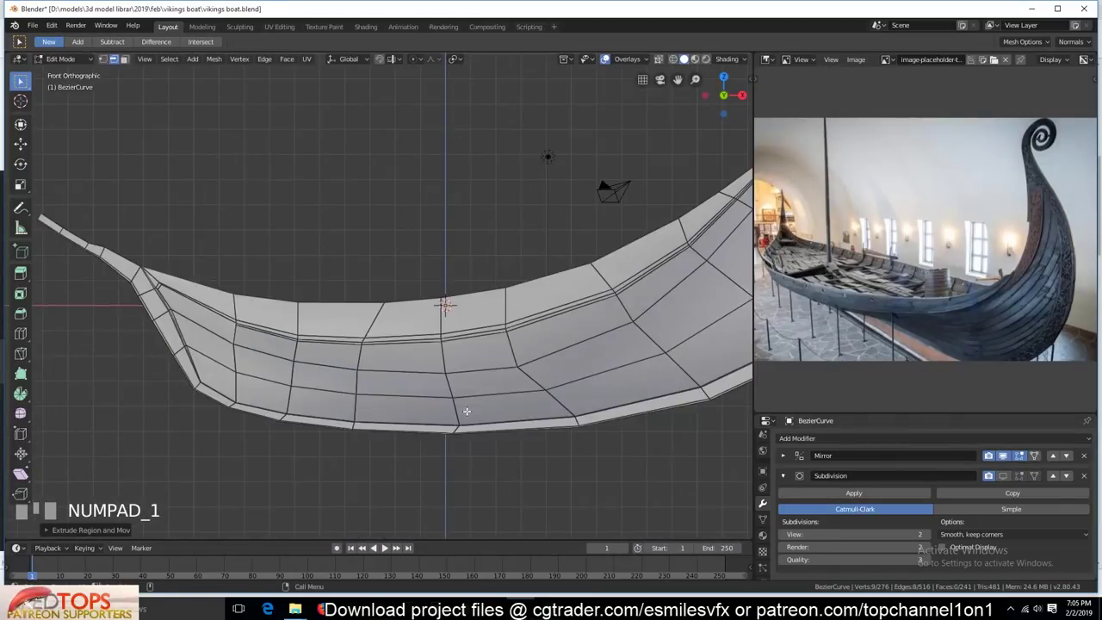
pyautogui.press('e')
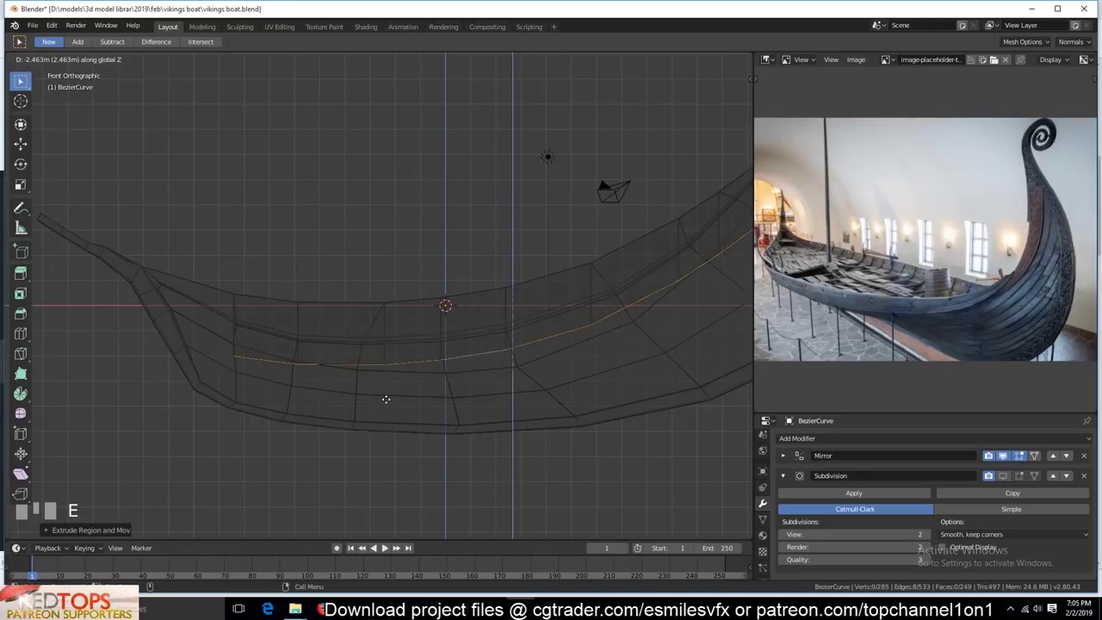
pyautogui.press('KP_7')
pyautogui.scroll(-3)
pyautogui.press('KP_1')
pyautogui.press('`')
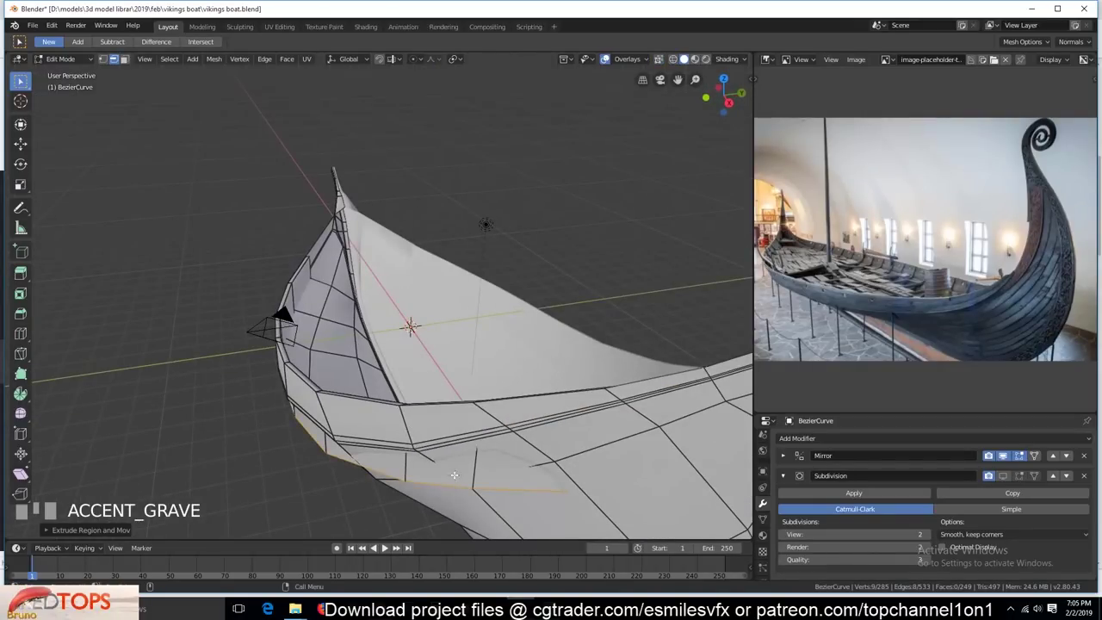
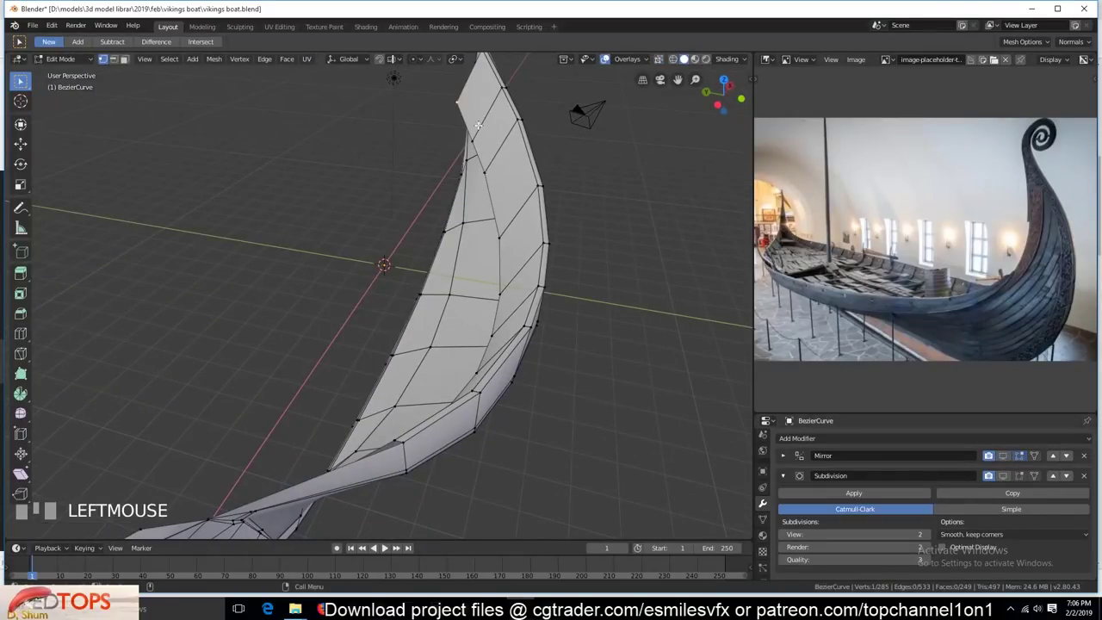
# - Add a loop cut across the bow, move it along the hull and shrink/fatten it to round it
pyautogui.press('g')
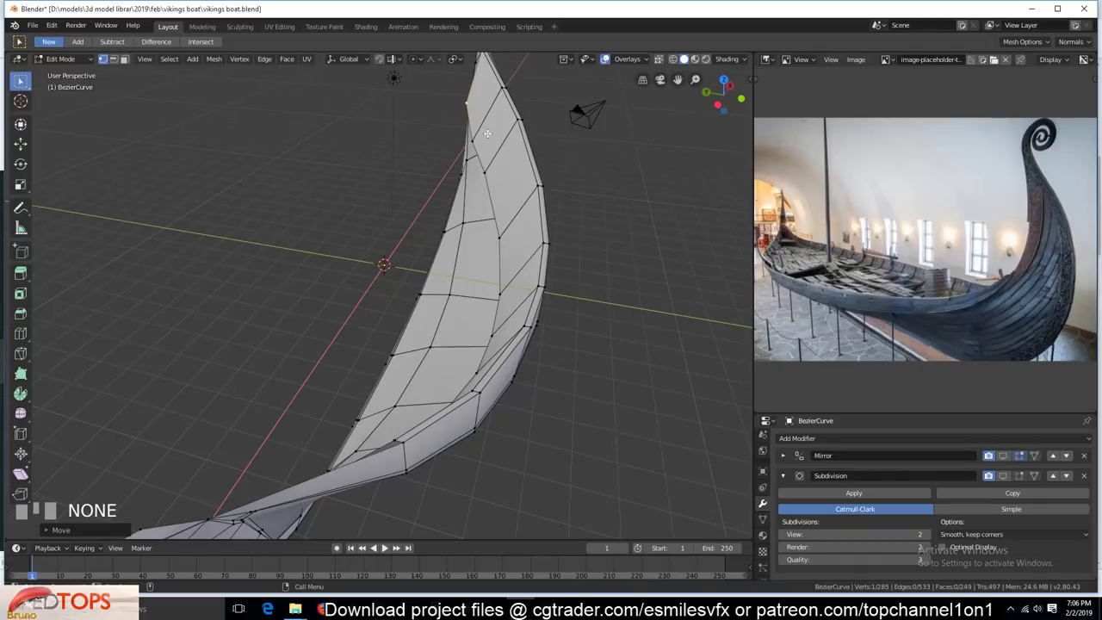
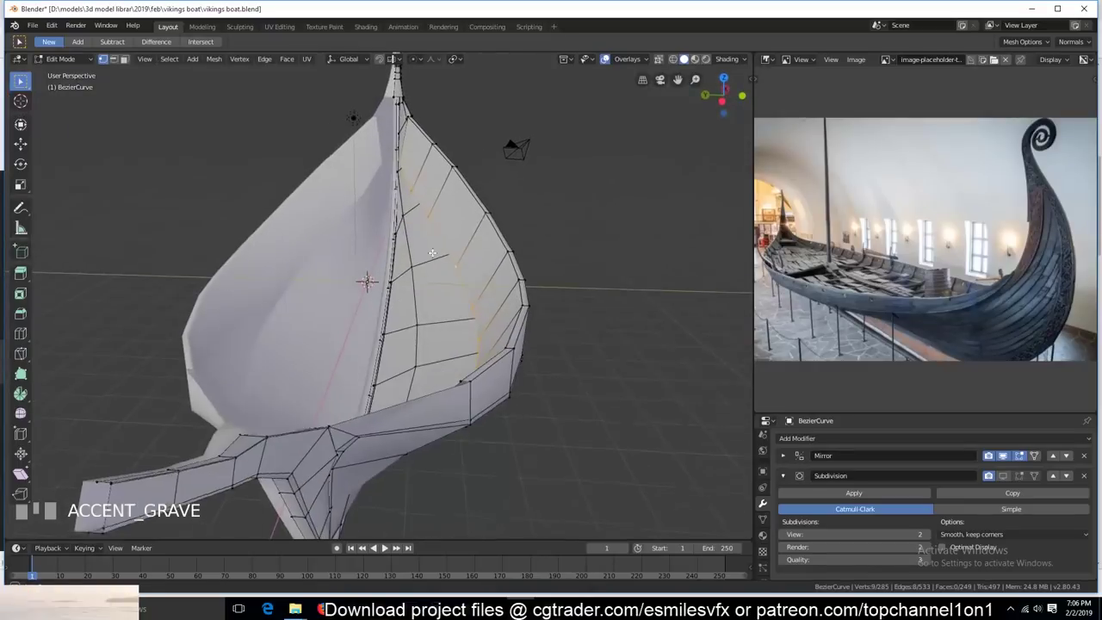
pyautogui.press('e')
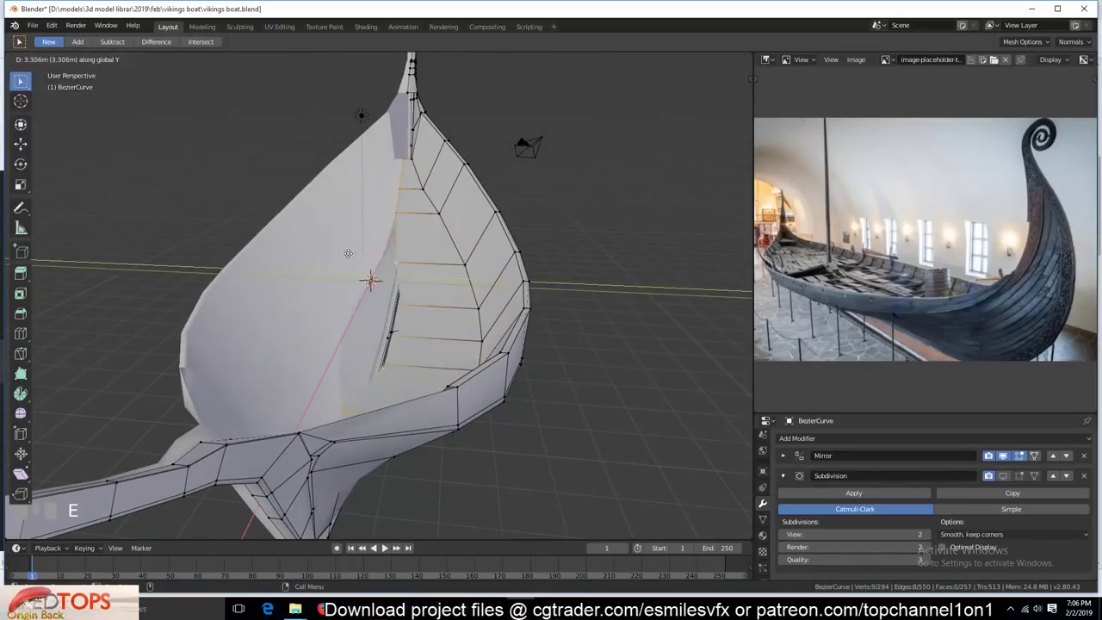
pyautogui.press('`')
pyautogui.press('alt+s')
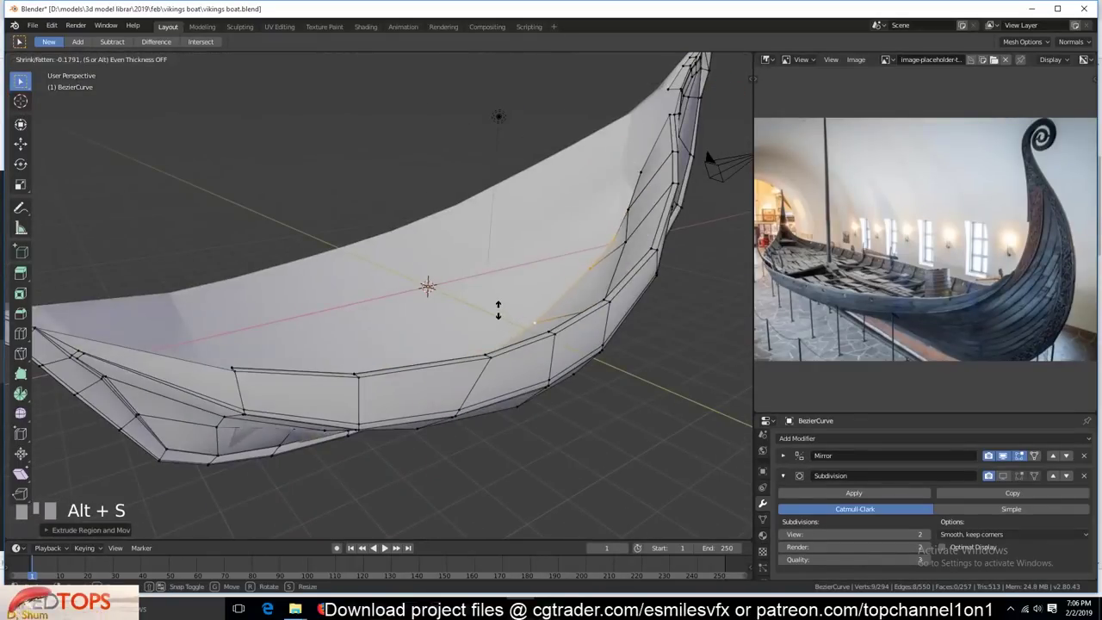
pyautogui.press('`')
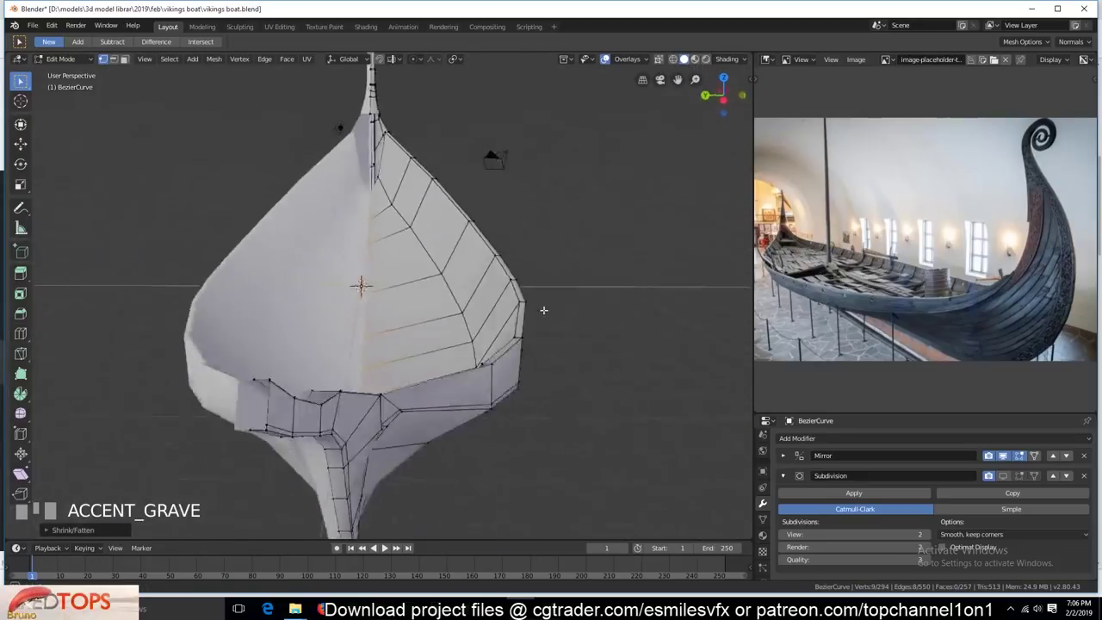
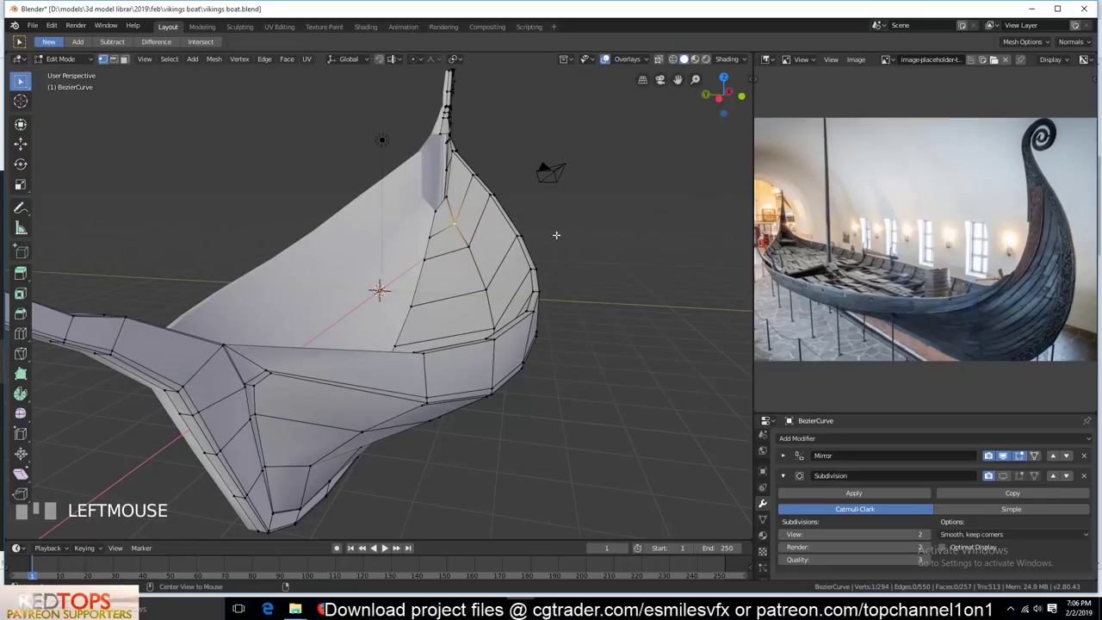
# - Shrink/fatten further bow loops along their normals to follow the rounded hull, then save the file
pyautogui.press('alt+s')
pyautogui.press('`')
pyautogui.click(459, 456)
pyautogui.press('alt+s')
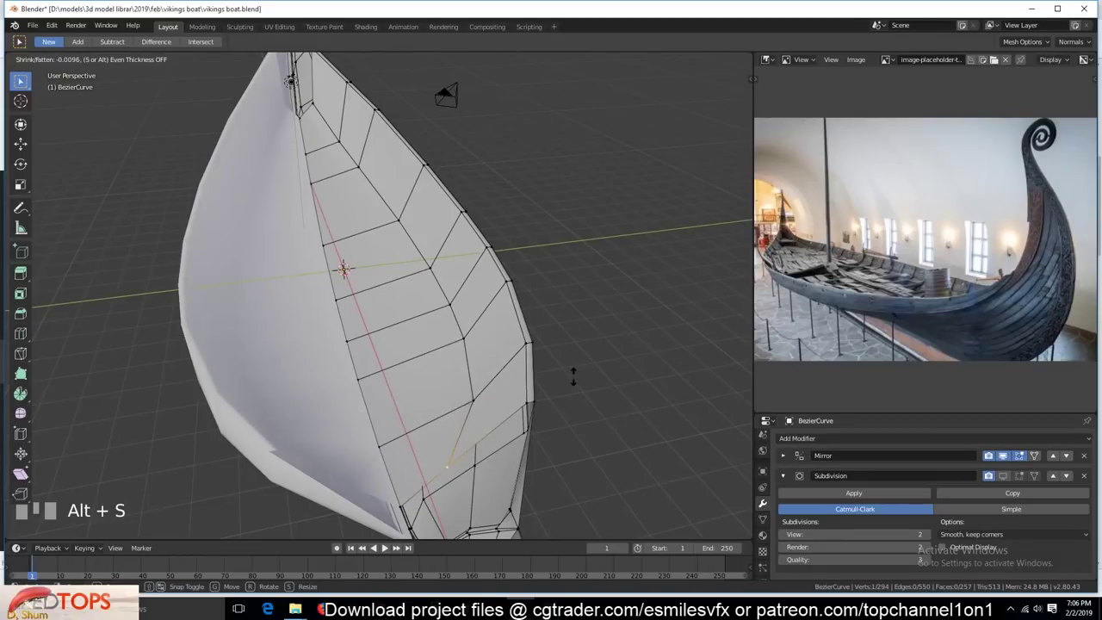
pyautogui.click(481, 396)
pyautogui.press('alt+s')
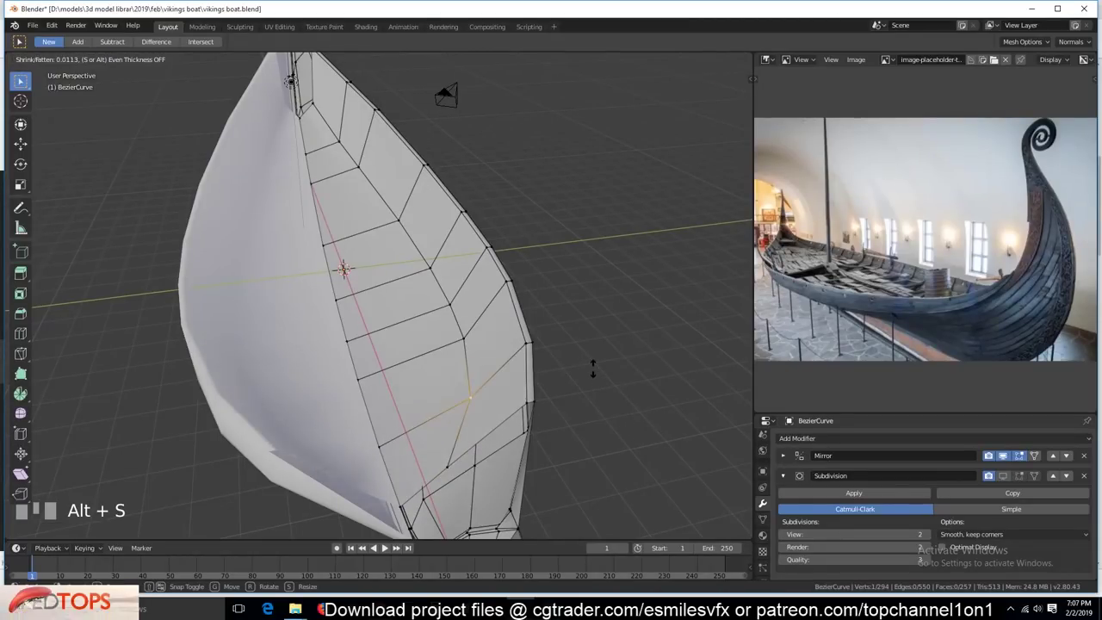
pyautogui.press('alt+a')
pyautogui.press('`')
pyautogui.press('`')
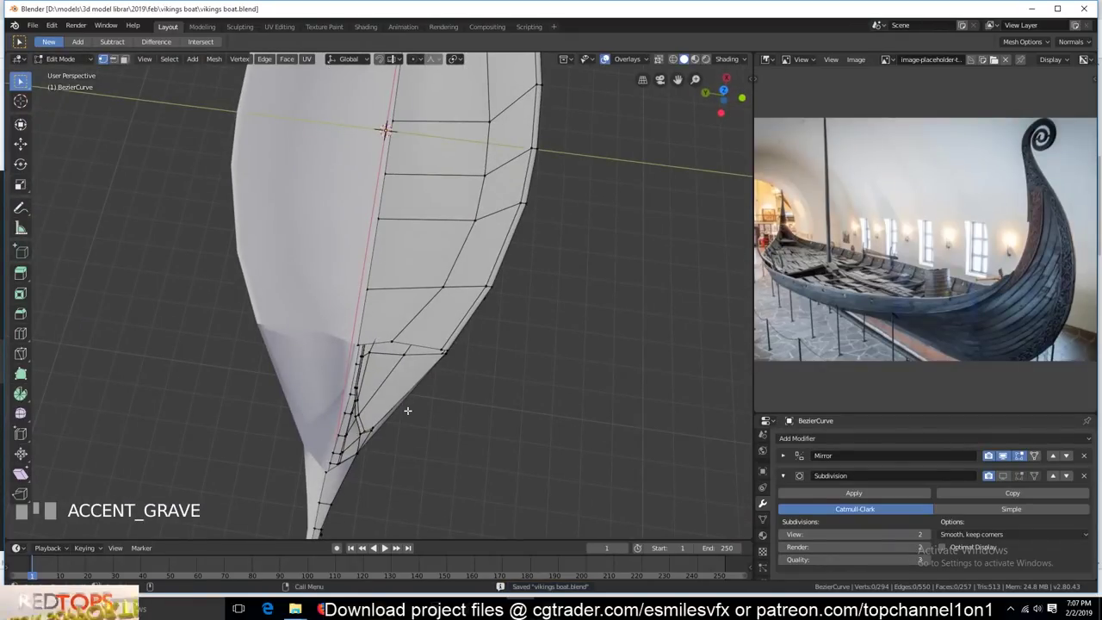
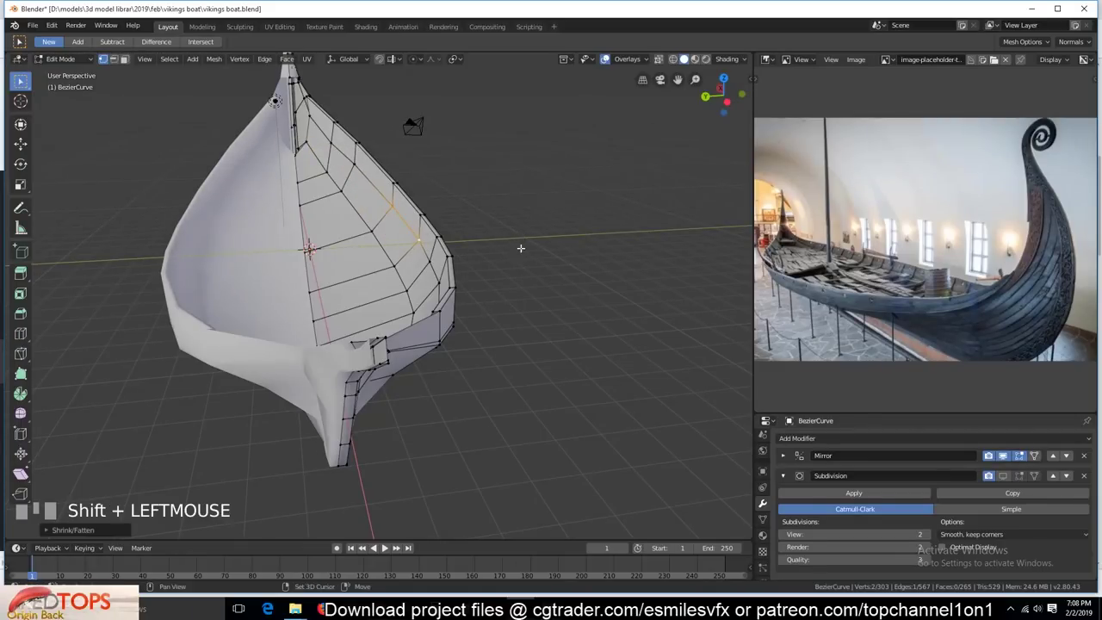
# - Fatten the bow loop along normals and place a new vertical loop across the hull side
pyautogui.press('`')
pyautogui.click(395, 226)
pyautogui.press('alt+s')
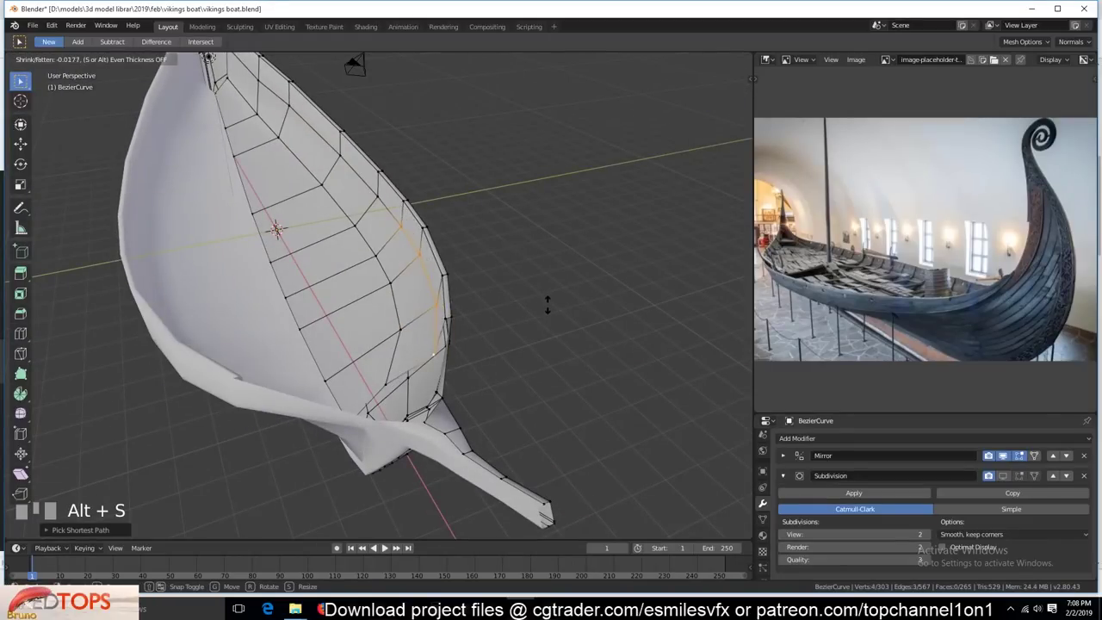
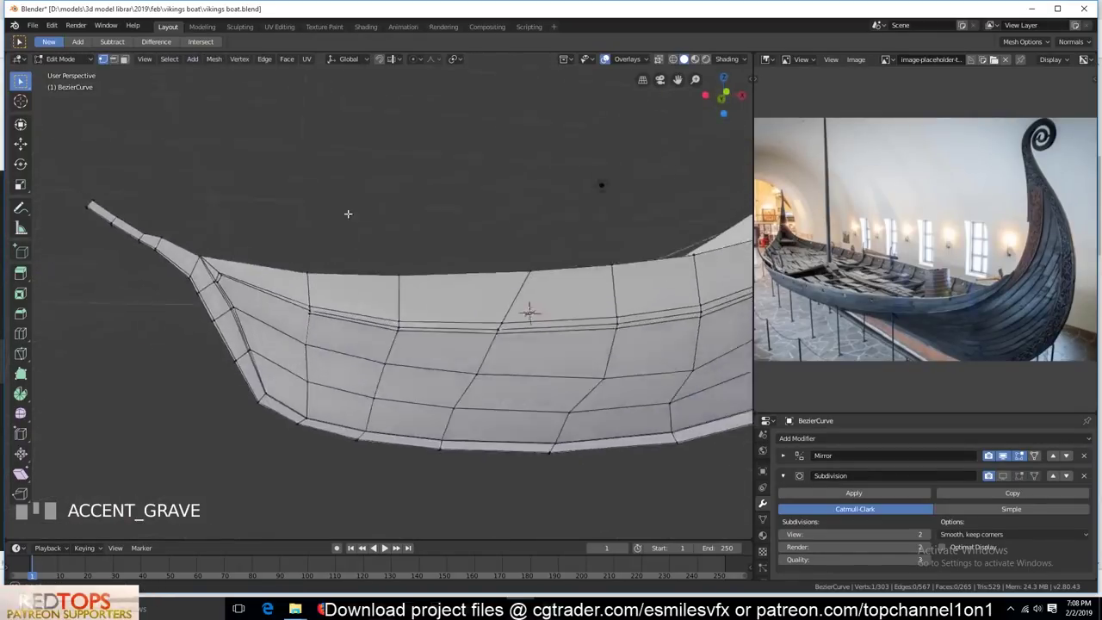
pyautogui.press('alt+a')
pyautogui.press('2')
pyautogui.click(540, 288)
pyautogui.press('`')
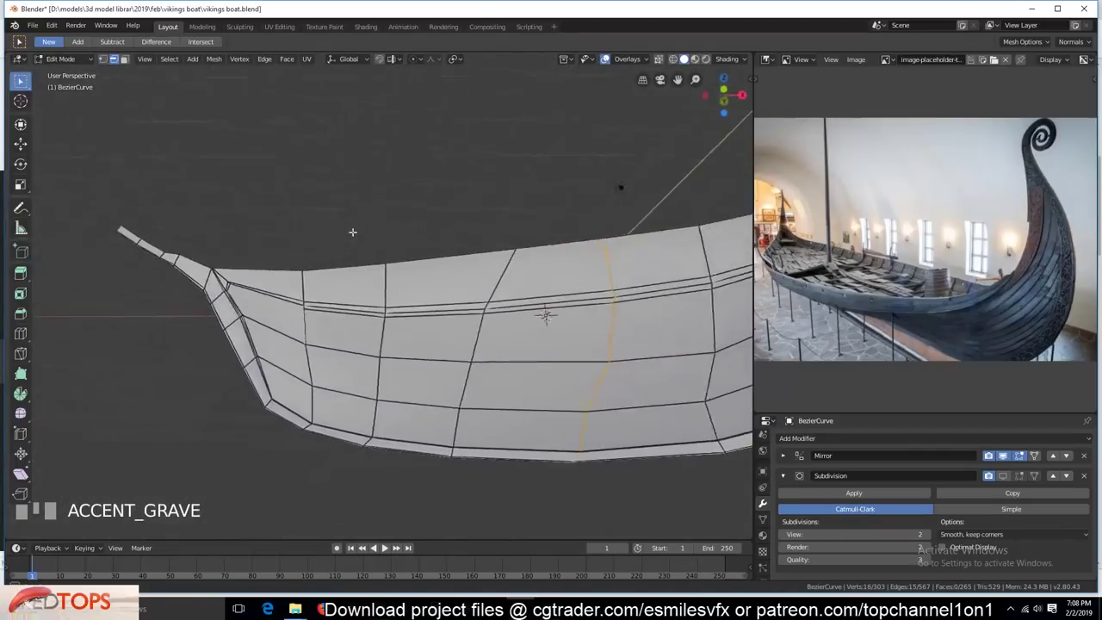
pyautogui.press('alt+a')
pyautogui.press('`')
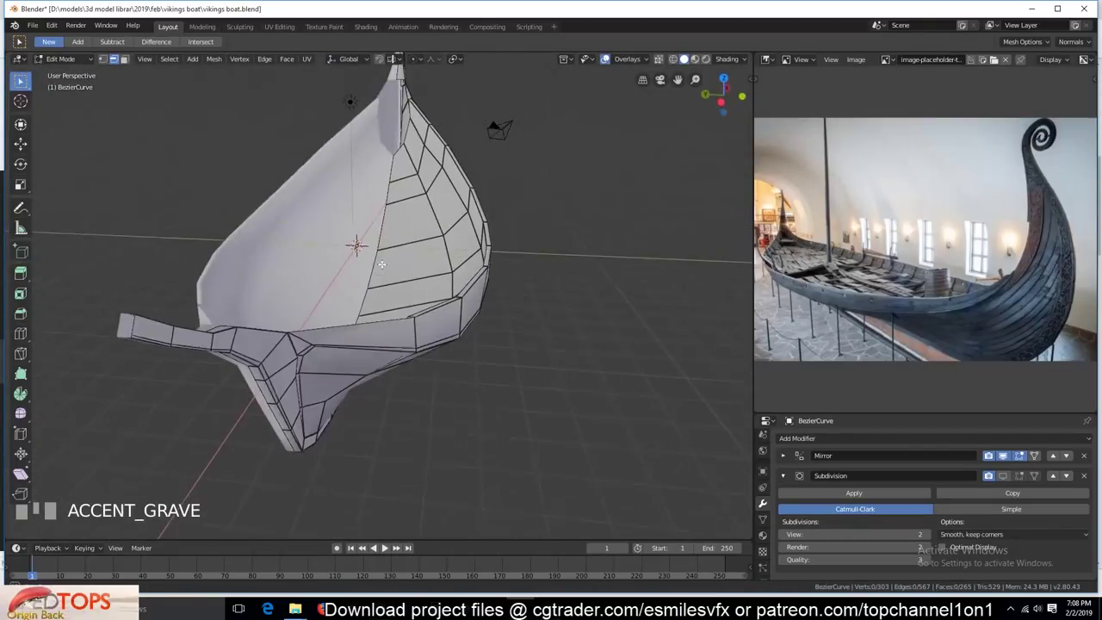
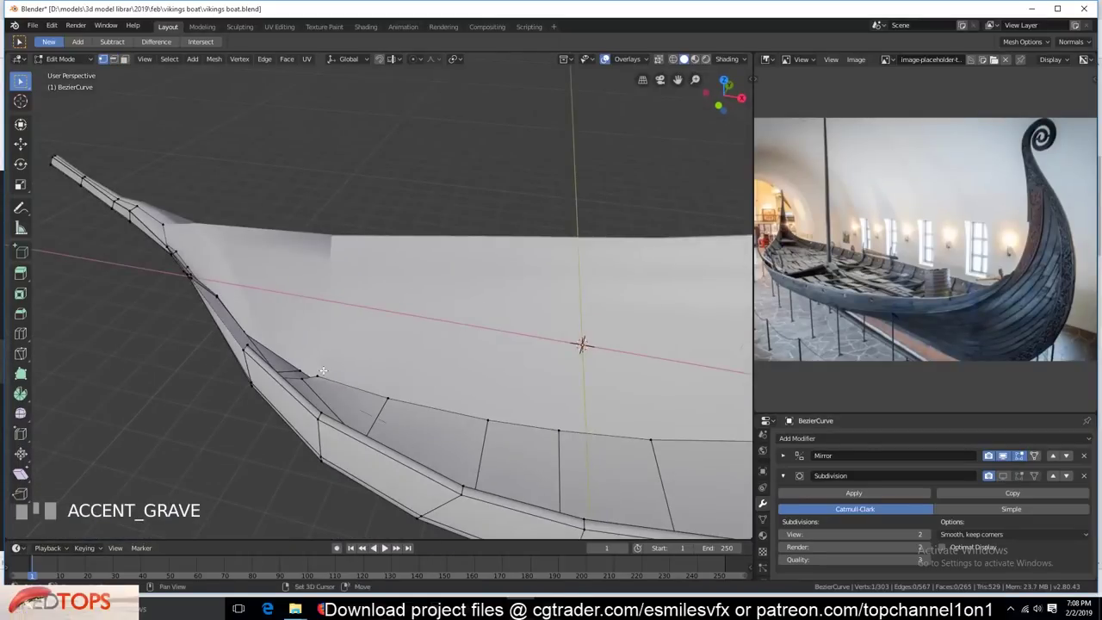
# - Raise the inner loop along Z from front view and slide an extra loop cut into place
pyautogui.scroll(-3)
pyautogui.press('KP_1')
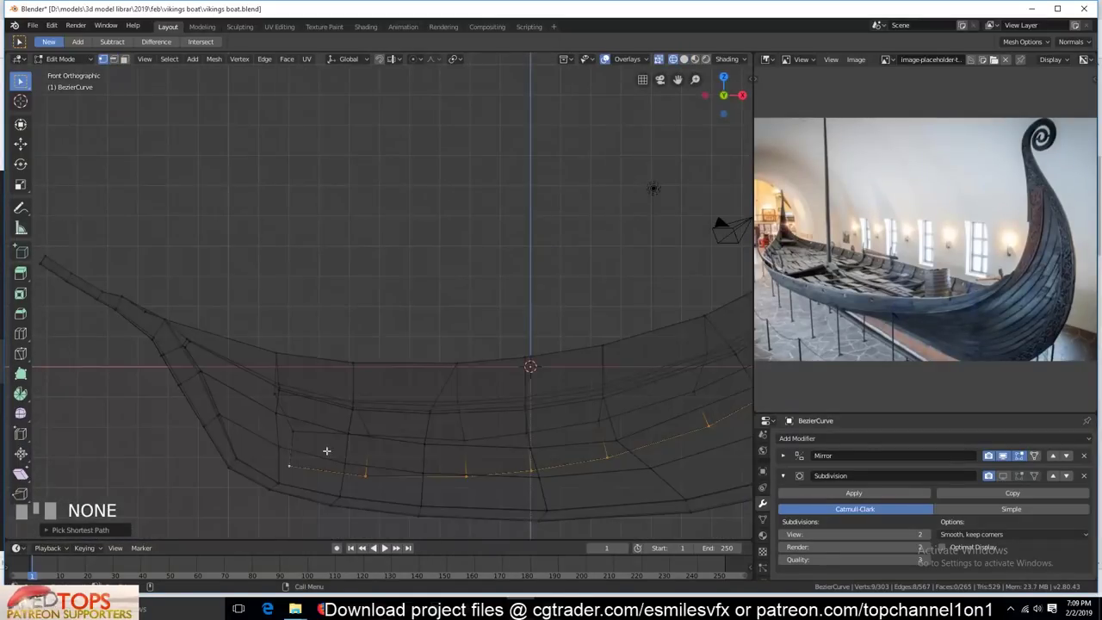
pyautogui.scroll(-3)
pyautogui.press('s')
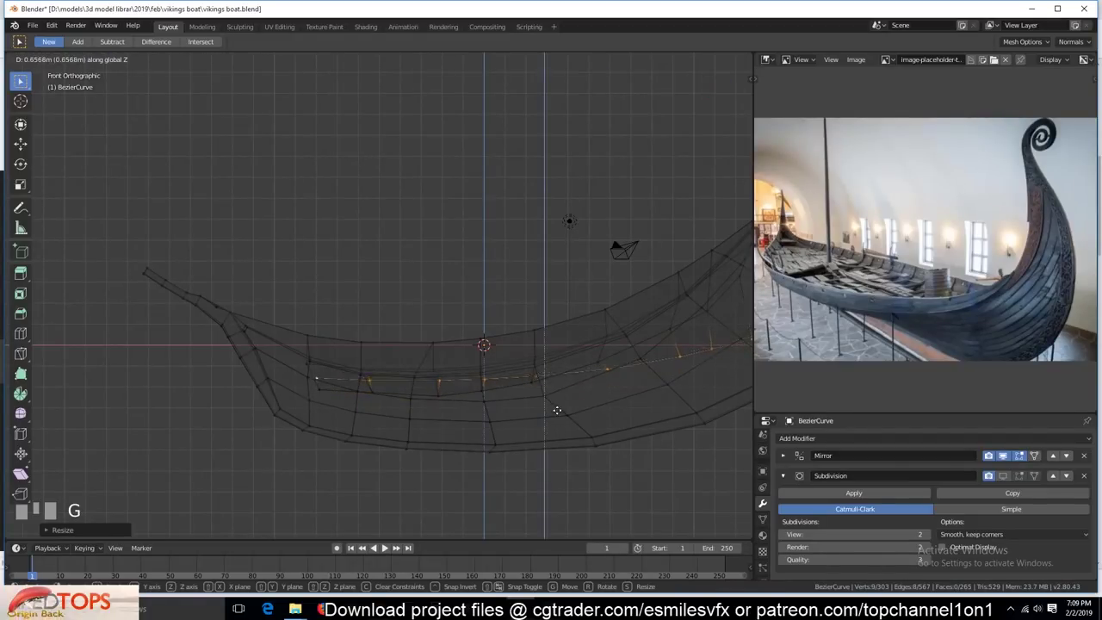
pyautogui.press('`')
pyautogui.press('`')
pyautogui.press('ctrl+r')
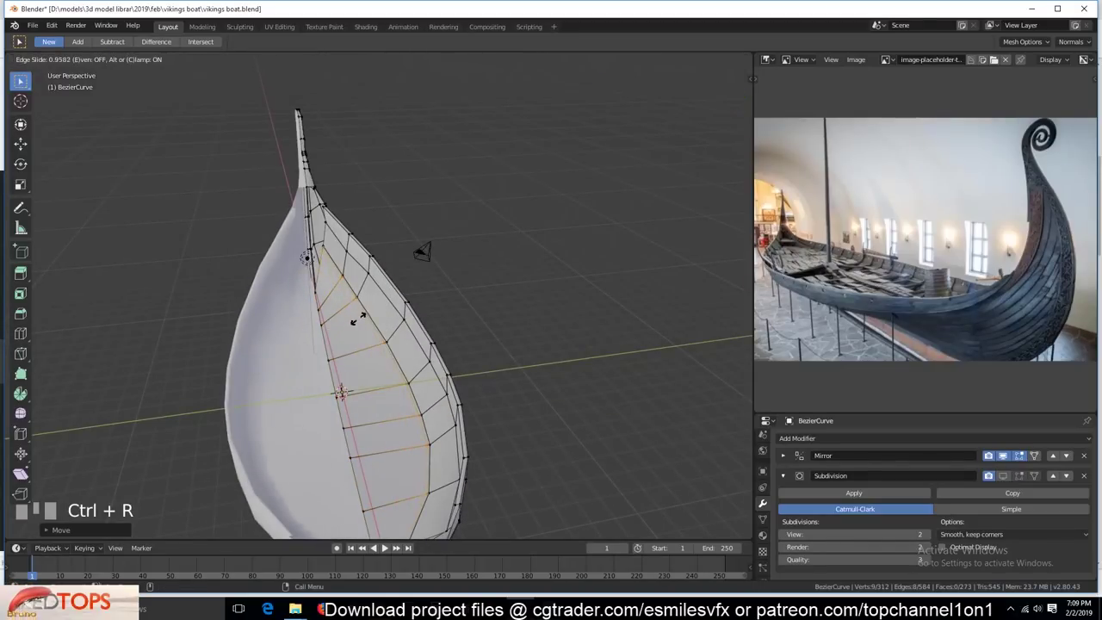
pyautogui.press('KP_3')
# - Flatten the inner floor faces vertically from the side view and turn back toward the prow
pyautogui.scroll(-3)
pyautogui.press('f')
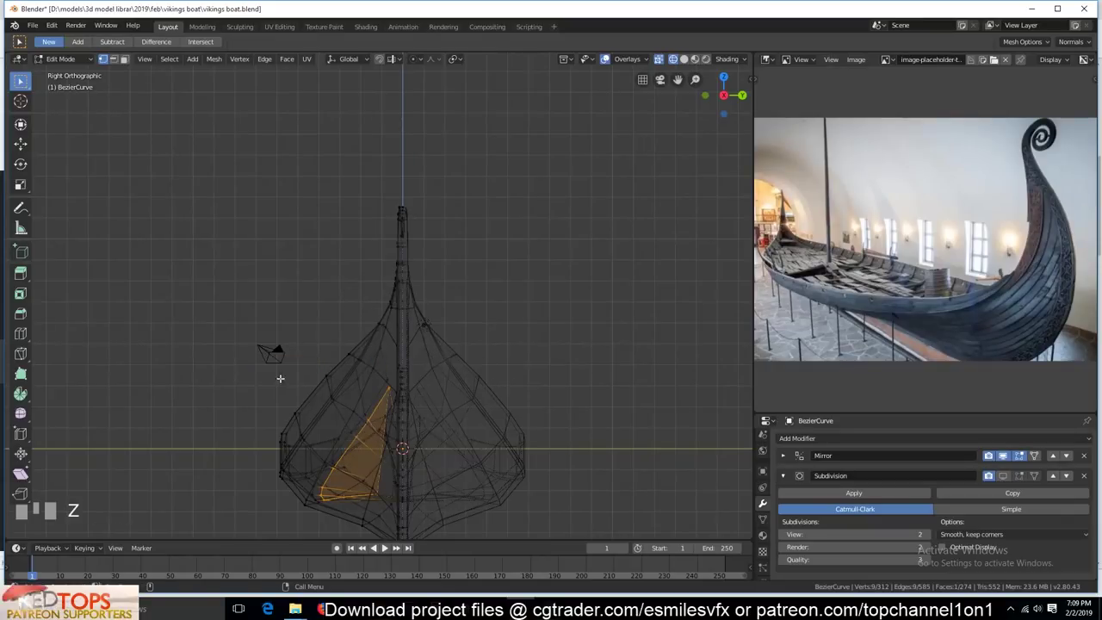
pyautogui.press('ctrl+z')
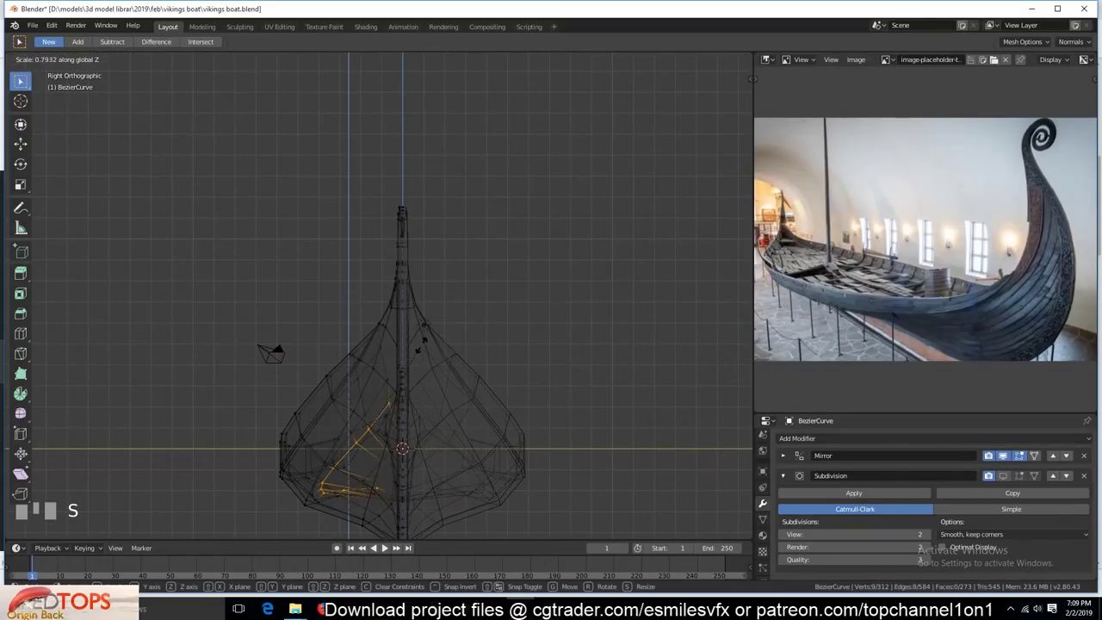
pyautogui.press('KP_7')
pyautogui.press('`')
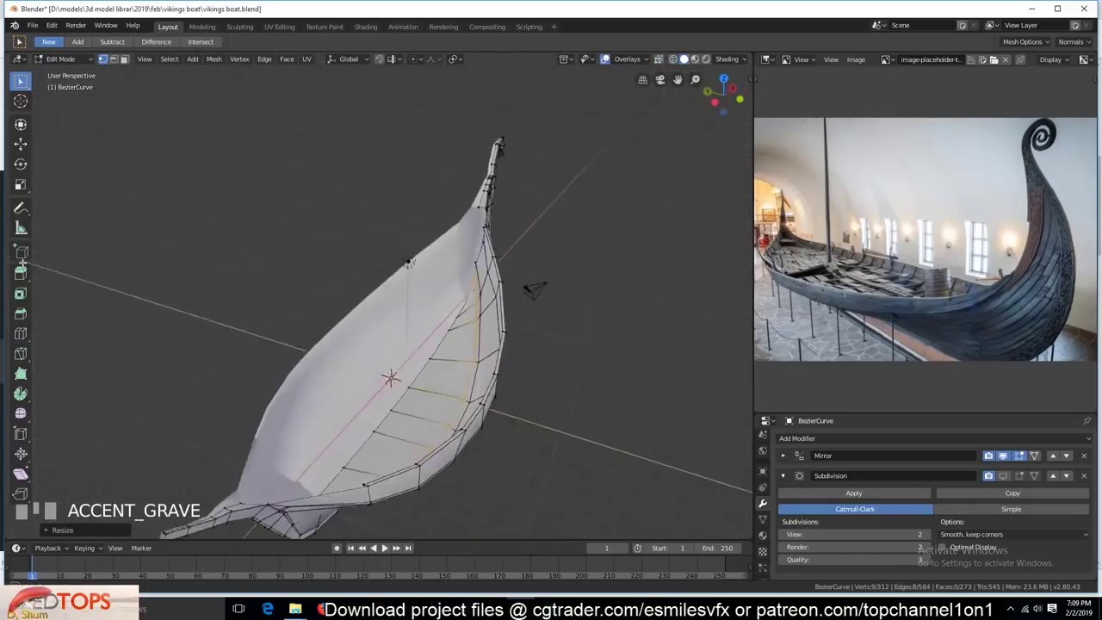
pyautogui.press('g')
pyautogui.press('`')
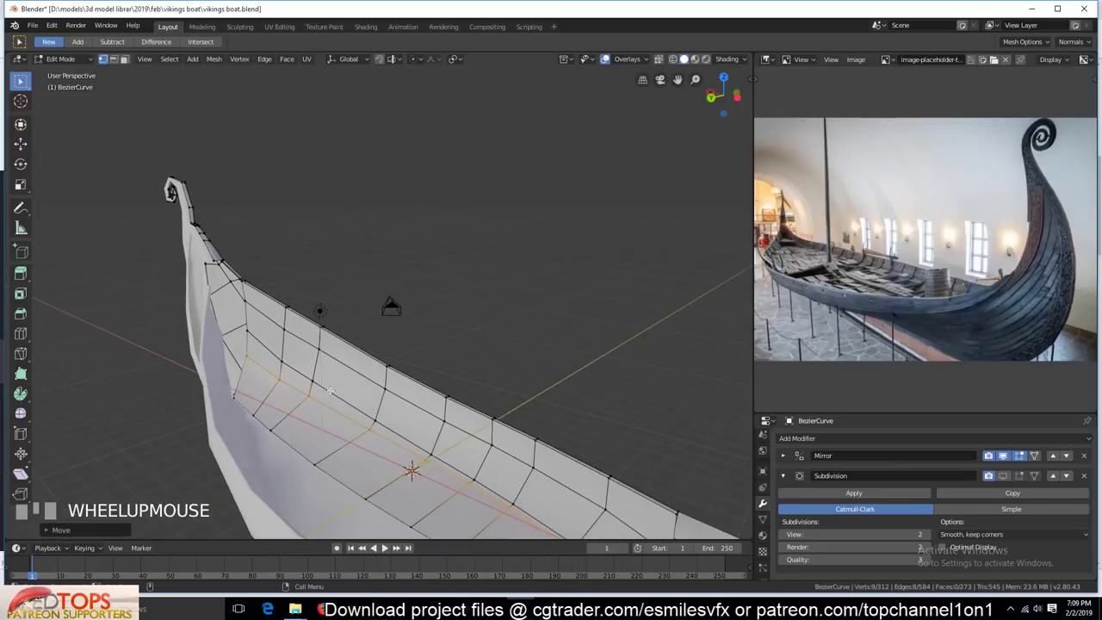
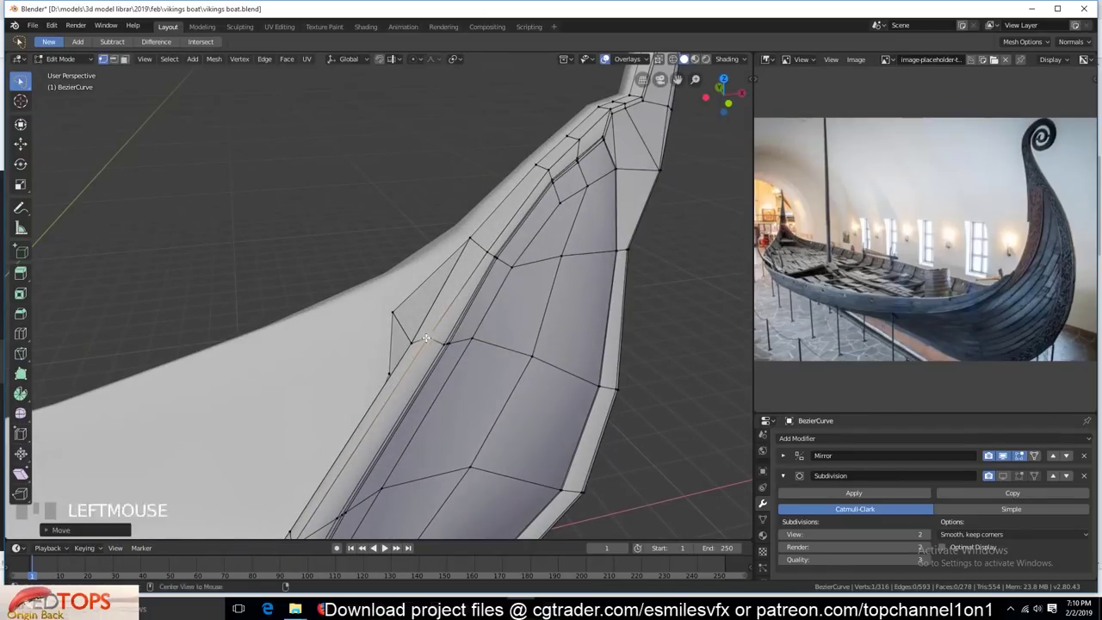
# - Enter Edit Mode and select the keel tip vertices along the prow edge
pyautogui.scroll(-3)
pyautogui.press('`')
pyautogui.press('Tab')
pyautogui.scroll(3)
pyautogui.press('`')
pyautogui.scroll(3)
pyautogui.press('`')
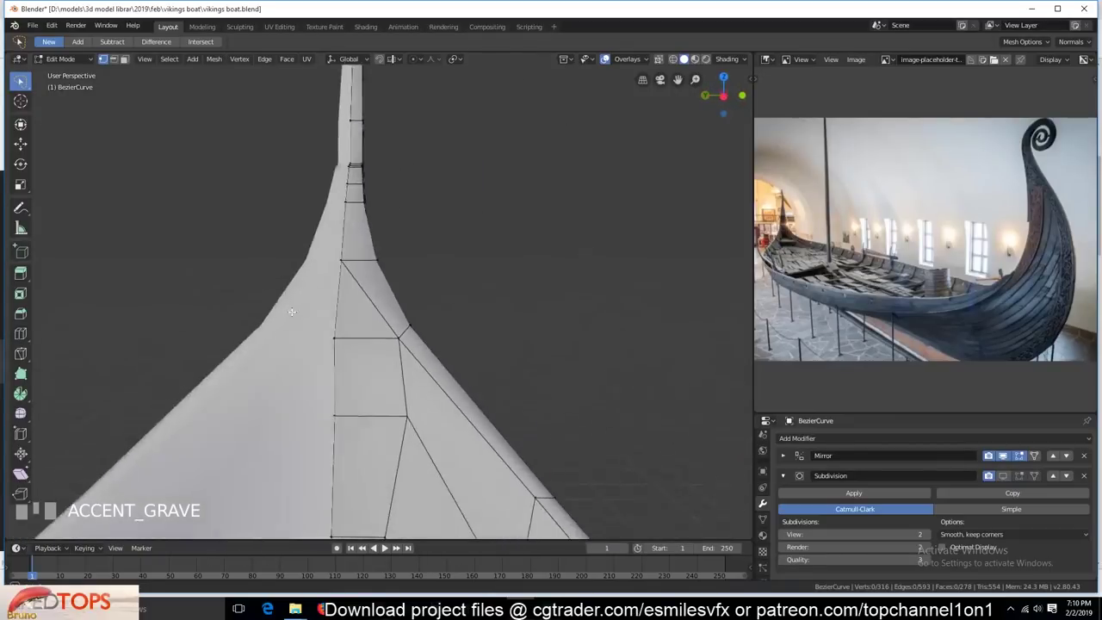
pyautogui.scroll(-3)
pyautogui.press('`')
pyautogui.press('2')
pyautogui.scroll(3)
pyautogui.click(358, 432)
pyautogui.click(341, 395)
# - From the top view, extrude the keel tip vertices forward under the prow twice
pyautogui.press('f')
pyautogui.press('Tab')
pyautogui.scroll(-3)
pyautogui.press('`')
pyautogui.press('`')
pyautogui.scroll(3)
pyautogui.scroll(3)
pyautogui.press('`')
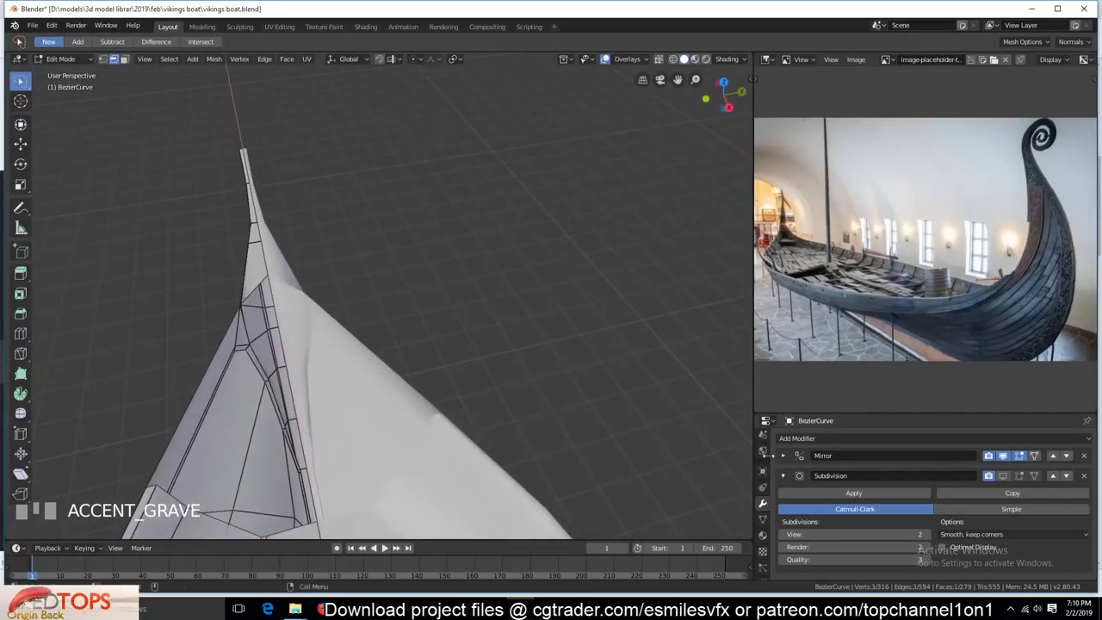
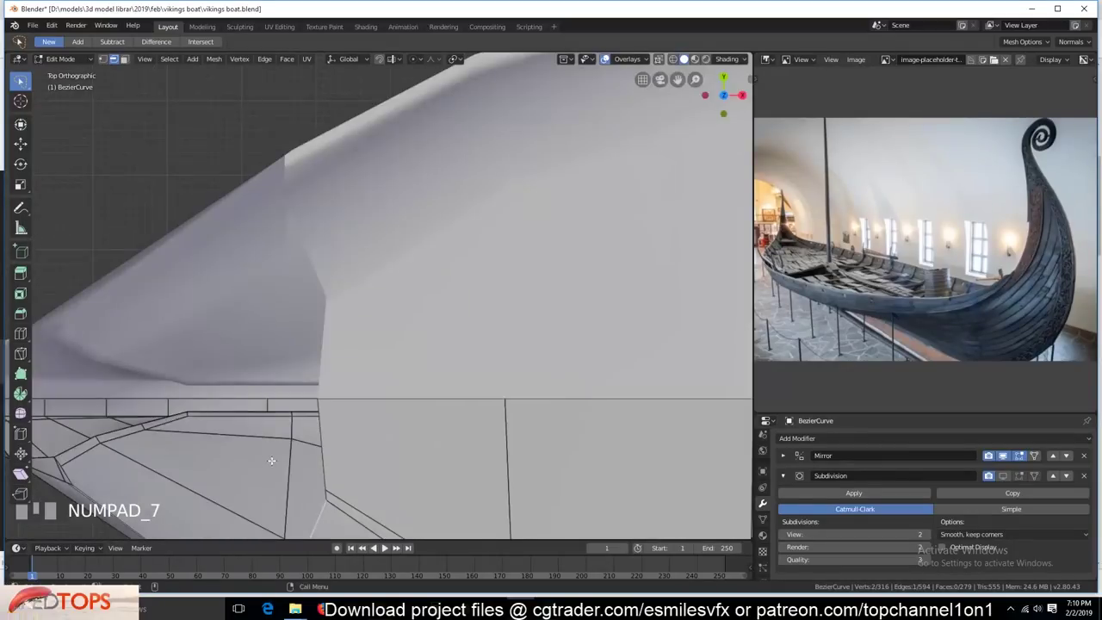
pyautogui.press('e')
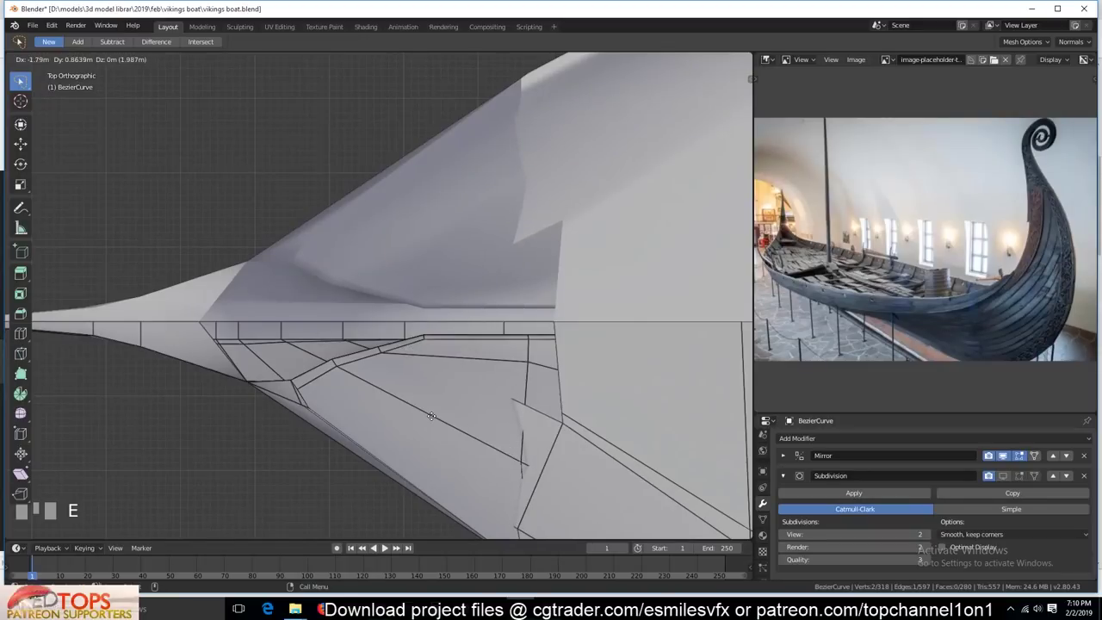
pyautogui.press('e')
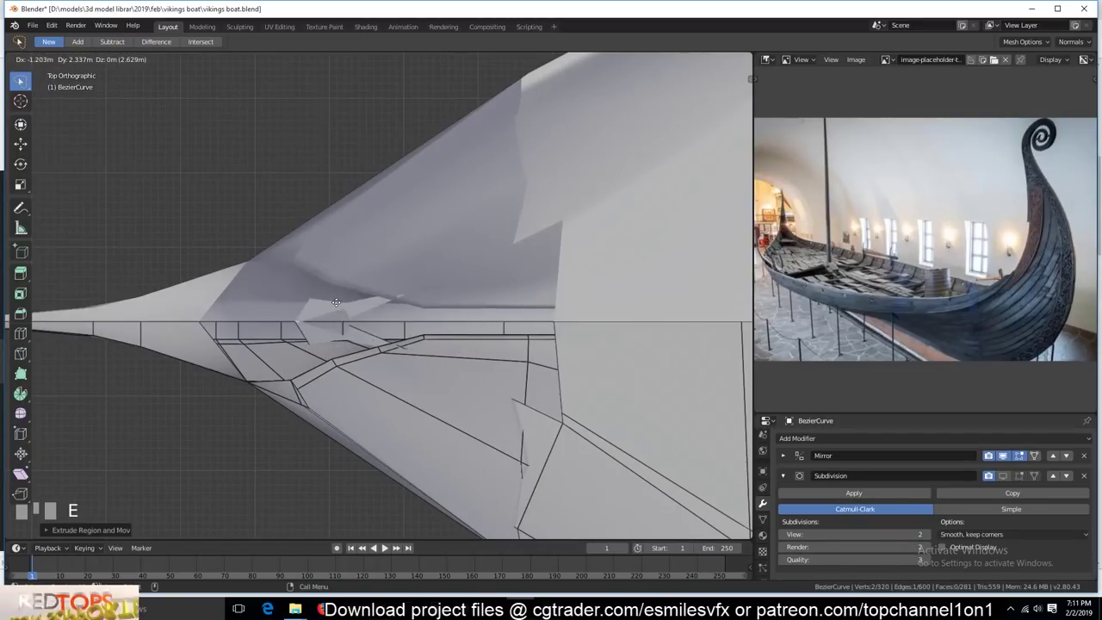
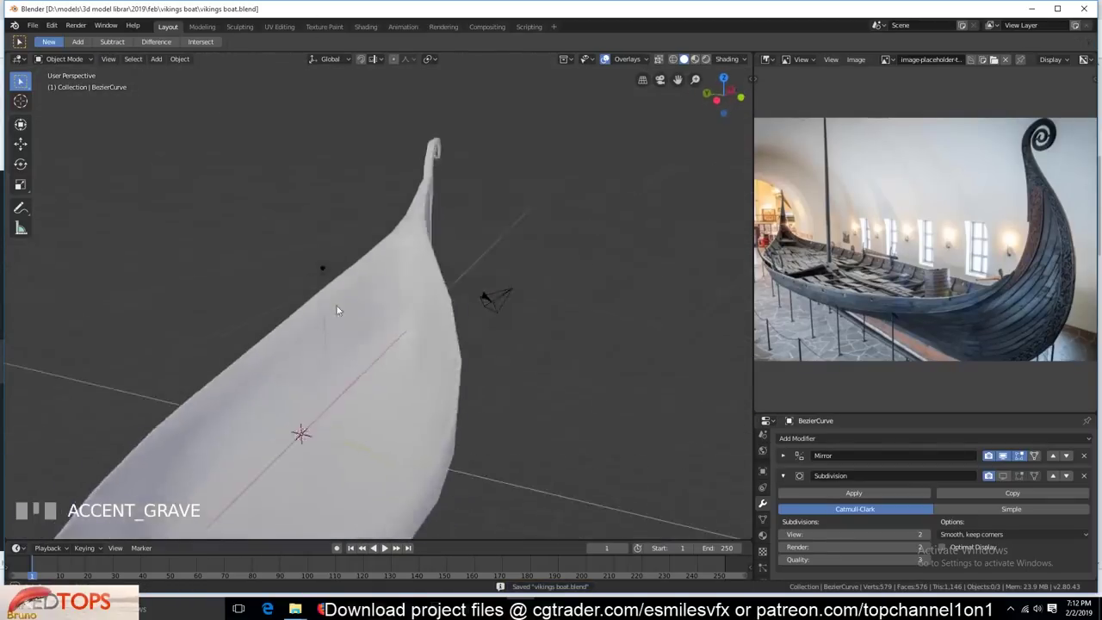
# - Select the hull, enter Edit Mode and add an edge loop along the prow stem
pyautogui.scroll(-3)
pyautogui.scroll(3)
pyautogui.click(1013, 478)
pyautogui.scroll(-3)
pyautogui.press('`')
pyautogui.scroll(3)
pyautogui.scroll(3)
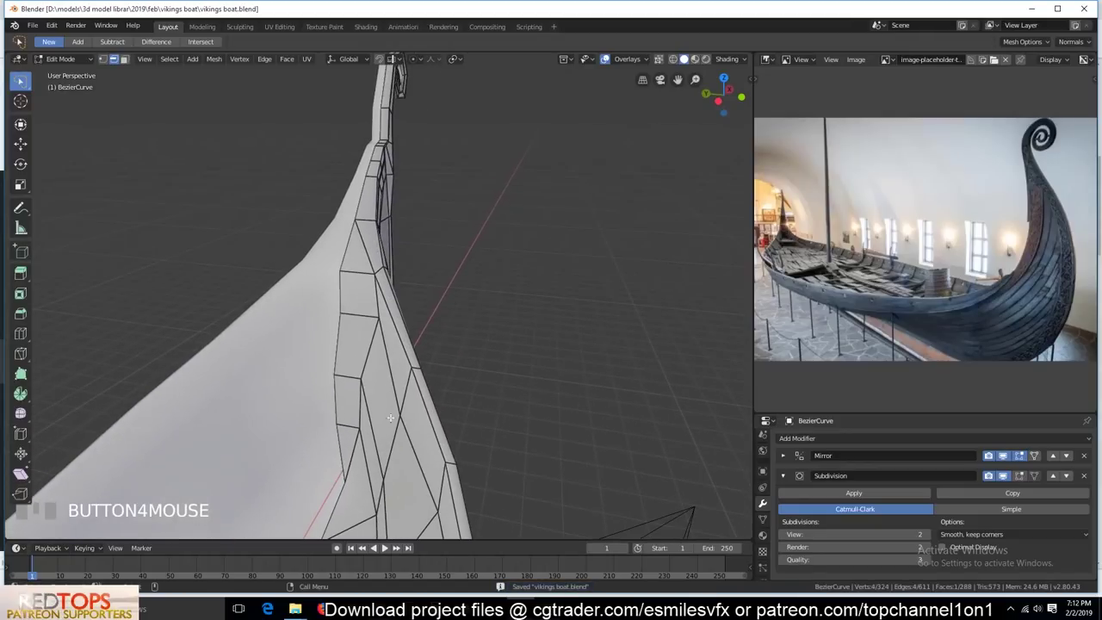
pyautogui.press('ctrl+r')
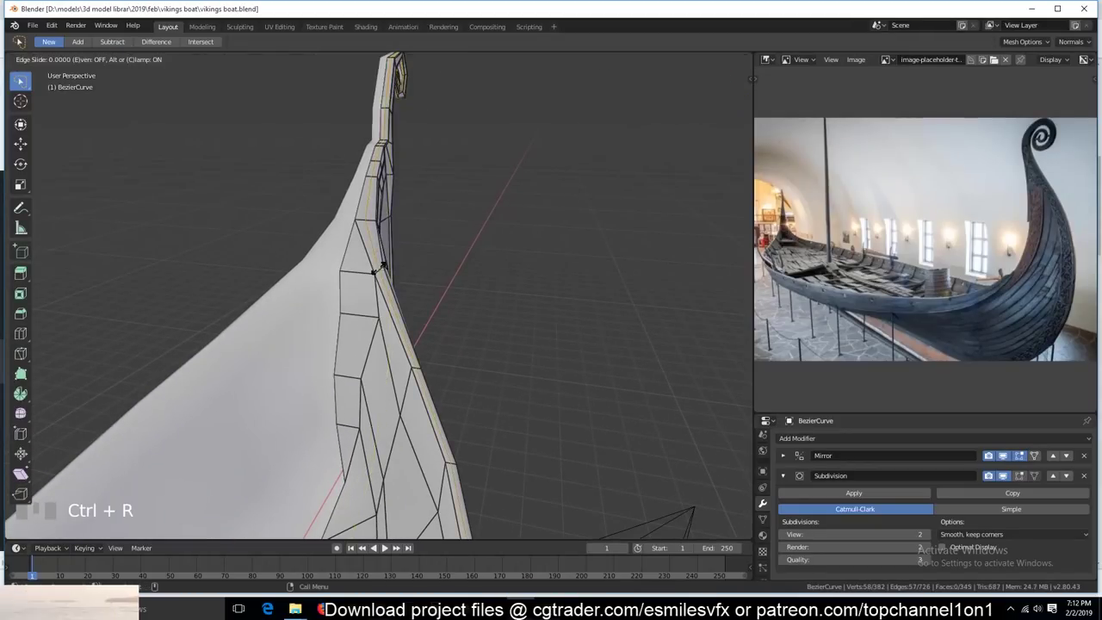
pyautogui.click(385, 266)
pyautogui.scroll(-3)
pyautogui.press('`')
# - Try a second loop cut across the prow and undo it after inspecting the result
pyautogui.scroll(-3)
pyautogui.scroll(3)
pyautogui.press('`')
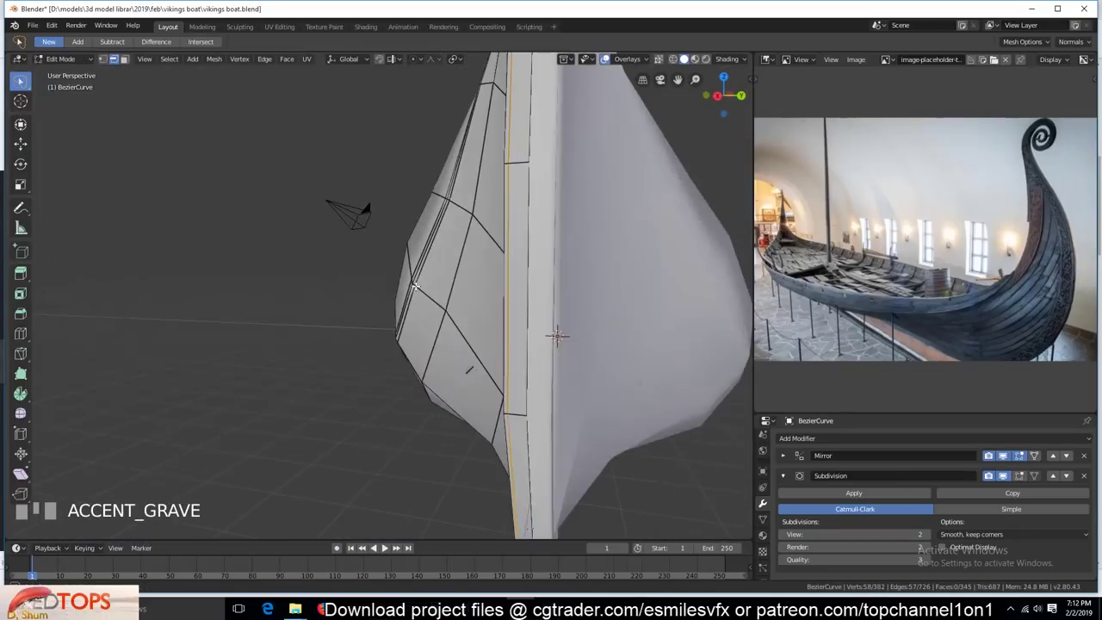
pyautogui.press('`')
pyautogui.press('`')
pyautogui.scroll(3)
pyautogui.press('Tab')
pyautogui.press('ctrl+r')
pyautogui.scroll(-3)
pyautogui.press('`')
pyautogui.press('`')
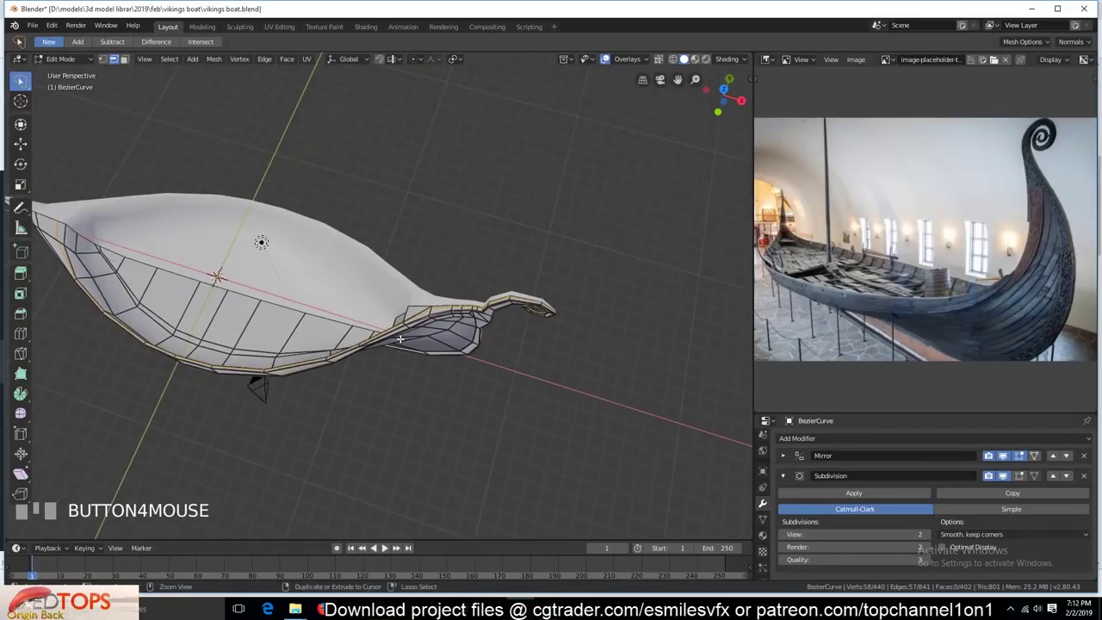
pyautogui.press('ctrl+z')
# - Knife-cut new edges across the faces at the base of the prow stem
pyautogui.scroll(3)
pyautogui.press('`')
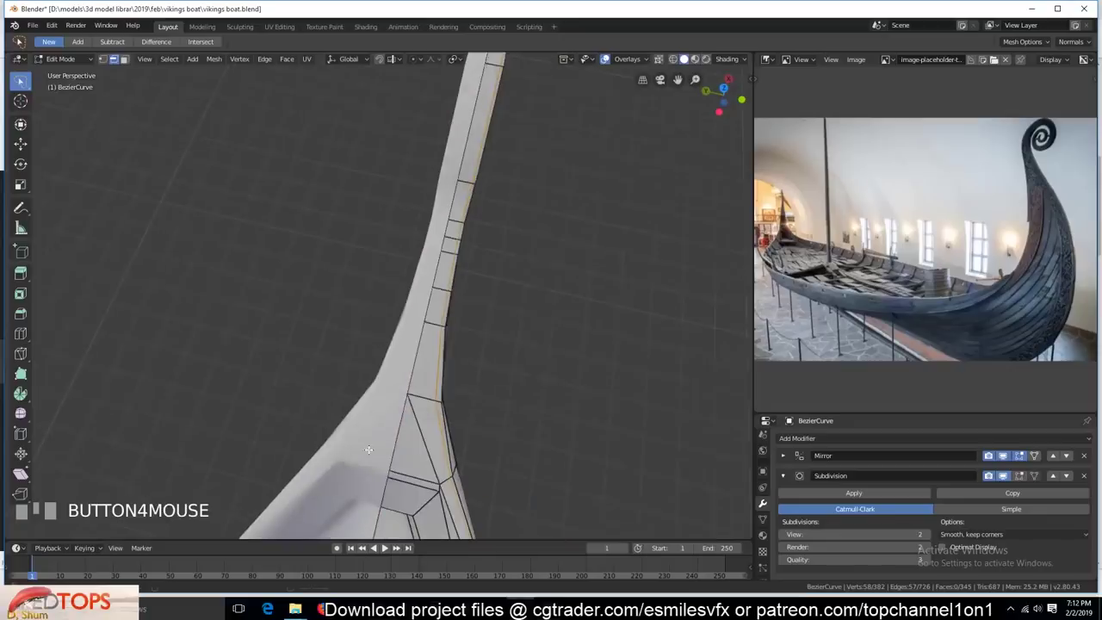
pyautogui.scroll(3)
pyautogui.press('`')
pyautogui.press('alt+a')
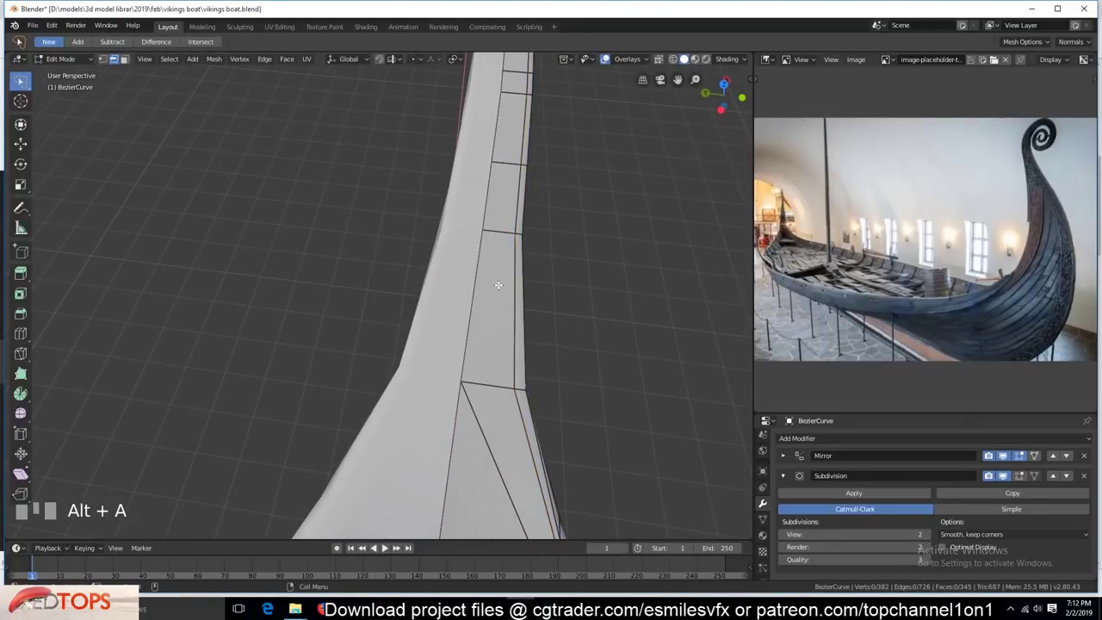
pyautogui.scroll(-3)
pyautogui.press('`')
pyautogui.scroll(3)
pyautogui.press('k')
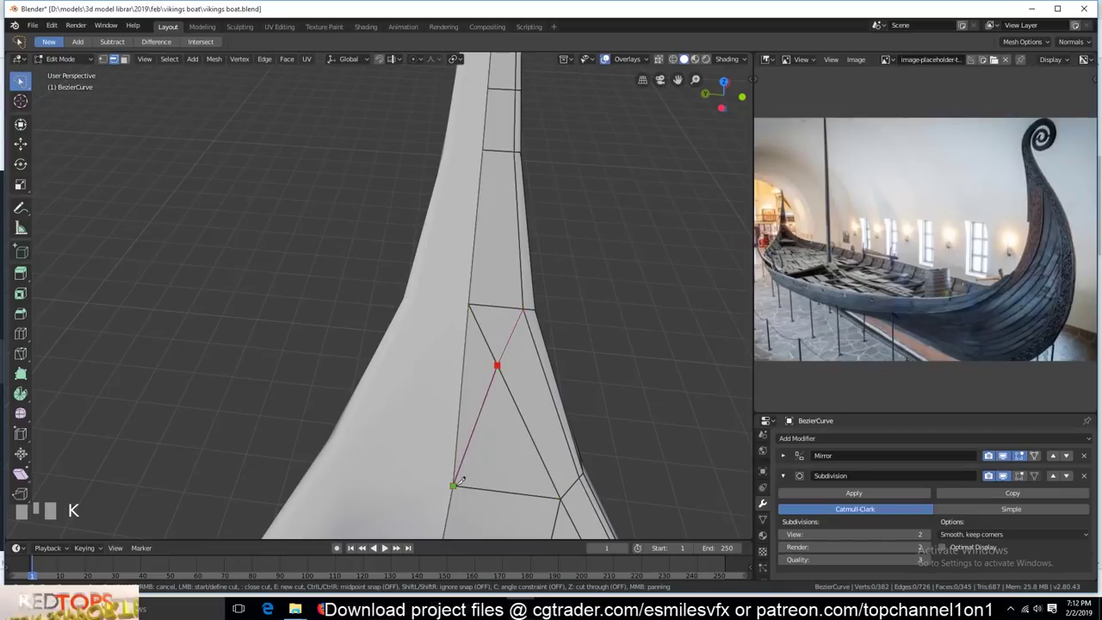
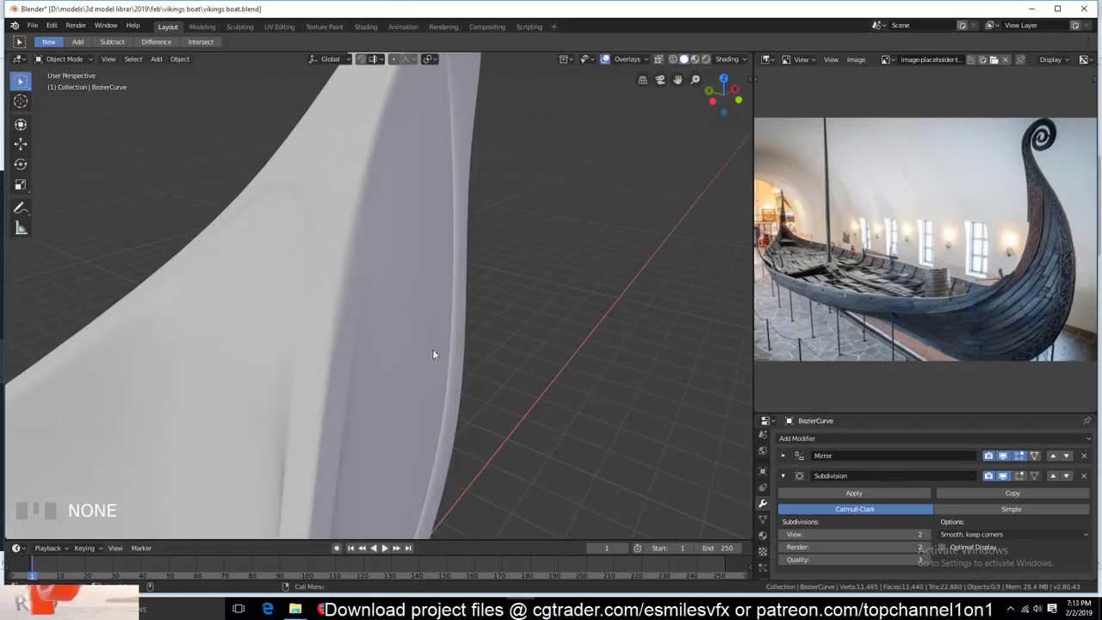
# - Tweak the prow stem edges in Edit Mode and check the smoothed hull shape in between
pyautogui.scroll(-3)
pyautogui.press('`')
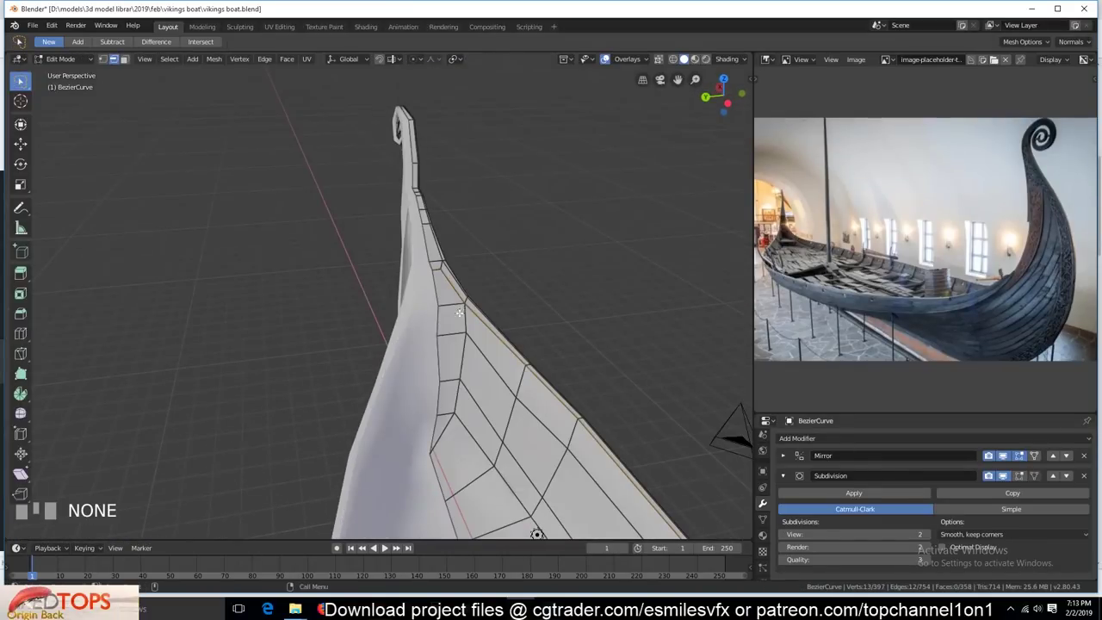
pyautogui.press('alt+a')
pyautogui.scroll(3)
pyautogui.press('`')
pyautogui.scroll(3)
pyautogui.scroll(-3)
pyautogui.press('Tab')
pyautogui.press('`')
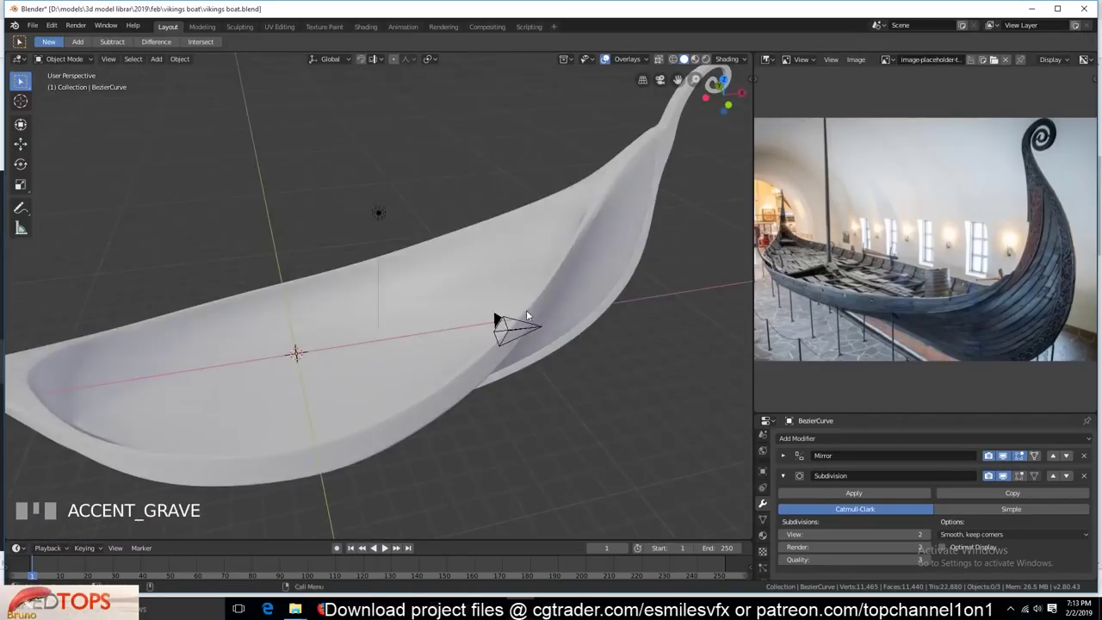
# - Finish the prow edge tweaks and save the longship file
pyautogui.press('`')
pyautogui.scroll(3)
pyautogui.press('`')
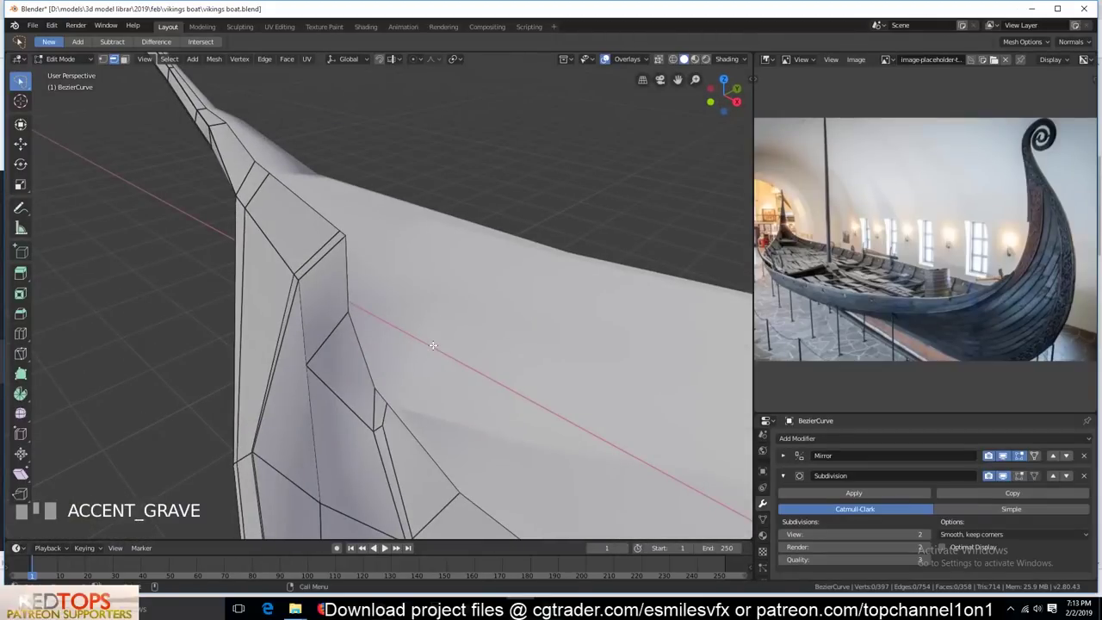
pyautogui.scroll(-3)
pyautogui.press('`')
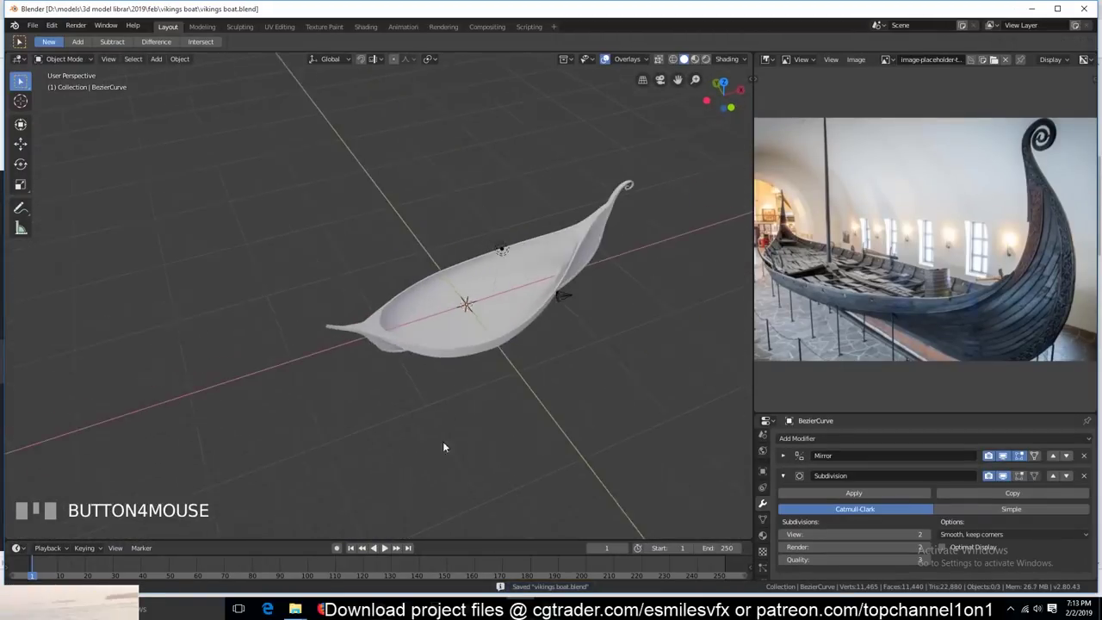
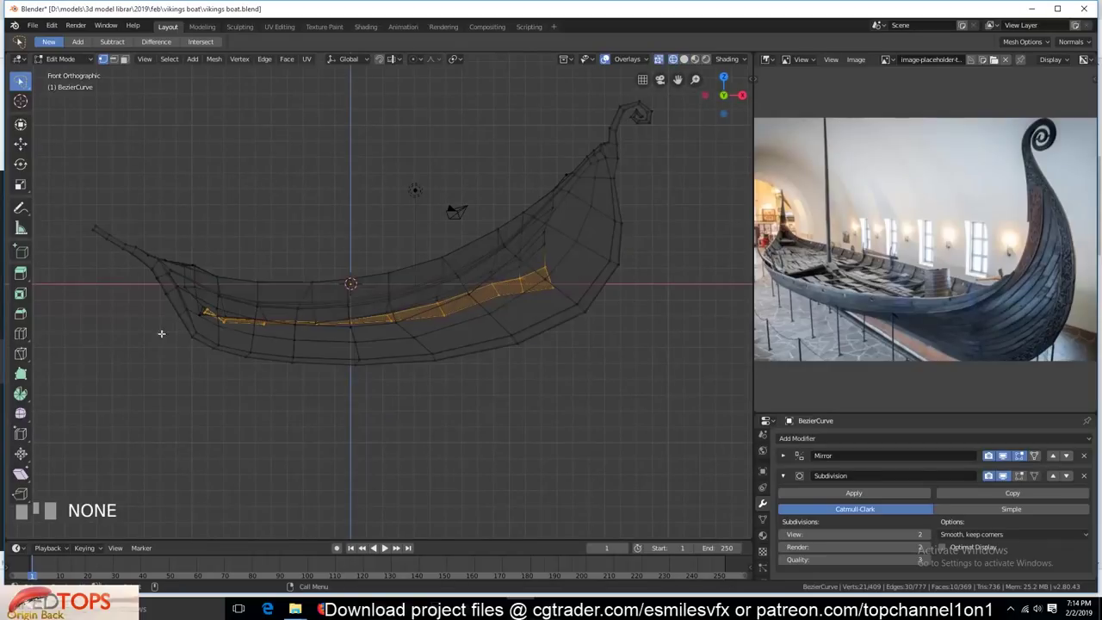
# - Scale the selected inner floor faces flat vertically and confirm the result
pyautogui.press('s')
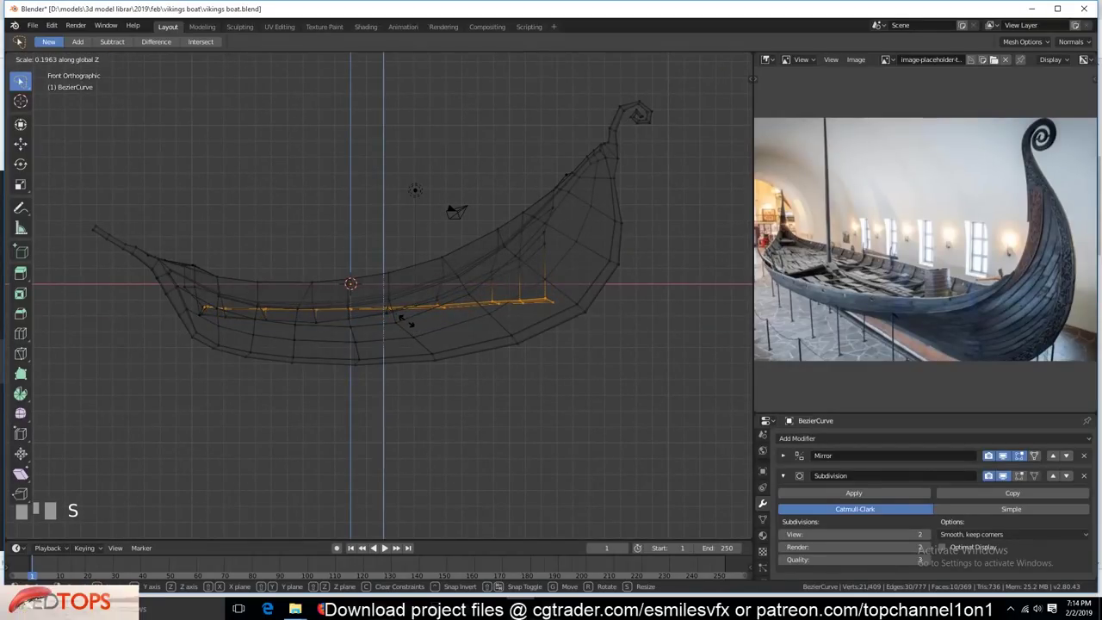
pyautogui.press('`')
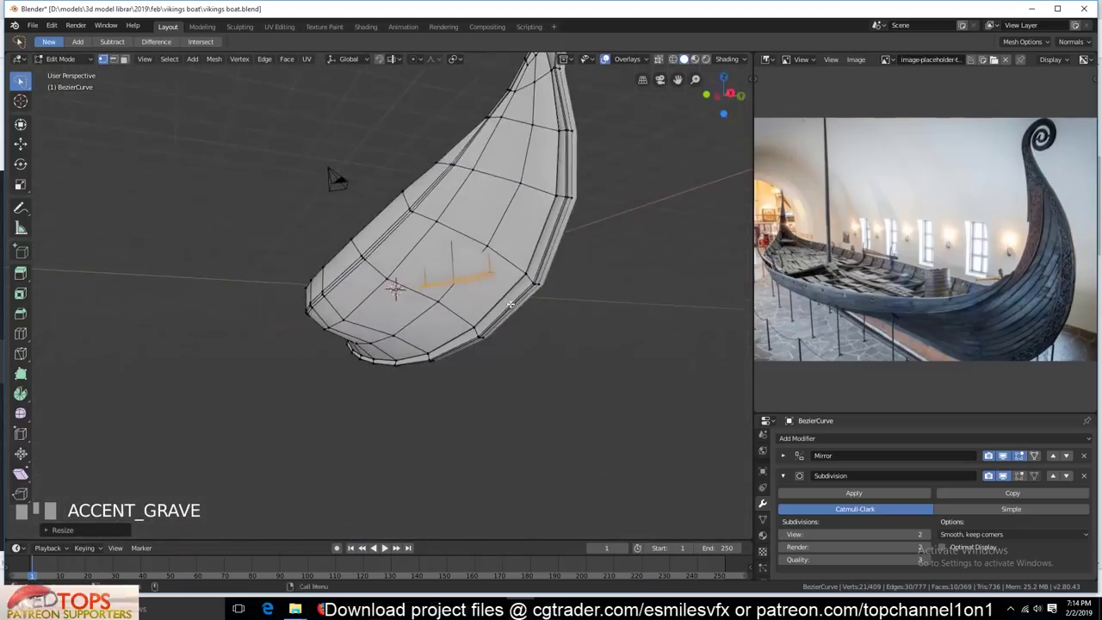
pyautogui.scroll(3)
pyautogui.click(513, 260)
pyautogui.scroll(-3)
pyautogui.press('`')
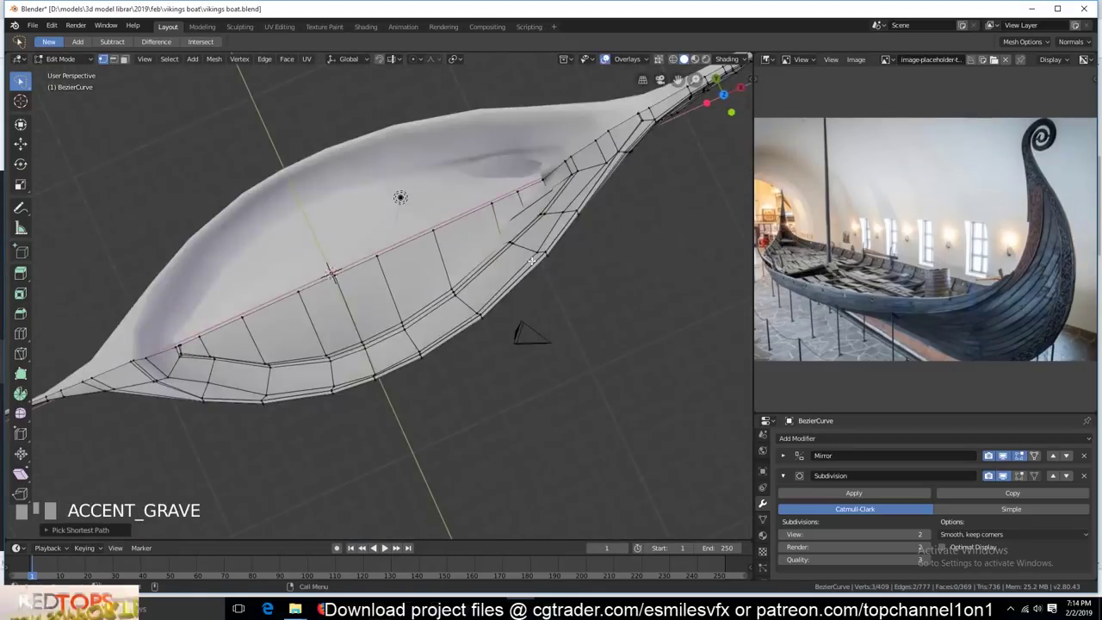
pyautogui.scroll(3)
# - Edge-slide two loops near the prow end into new positions along the hull surface
pyautogui.press('`')
pyautogui.press('g')
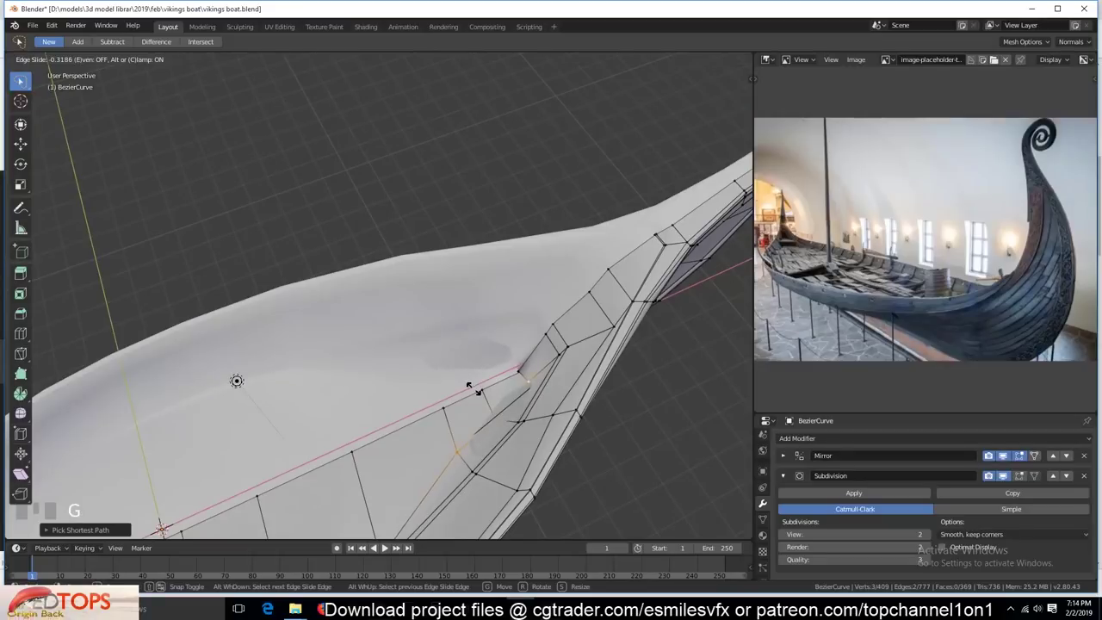
pyautogui.click(1012, 475)
pyautogui.press('`')
pyautogui.scroll(3)
pyautogui.press('`')
pyautogui.scroll(-3)
pyautogui.press('`')
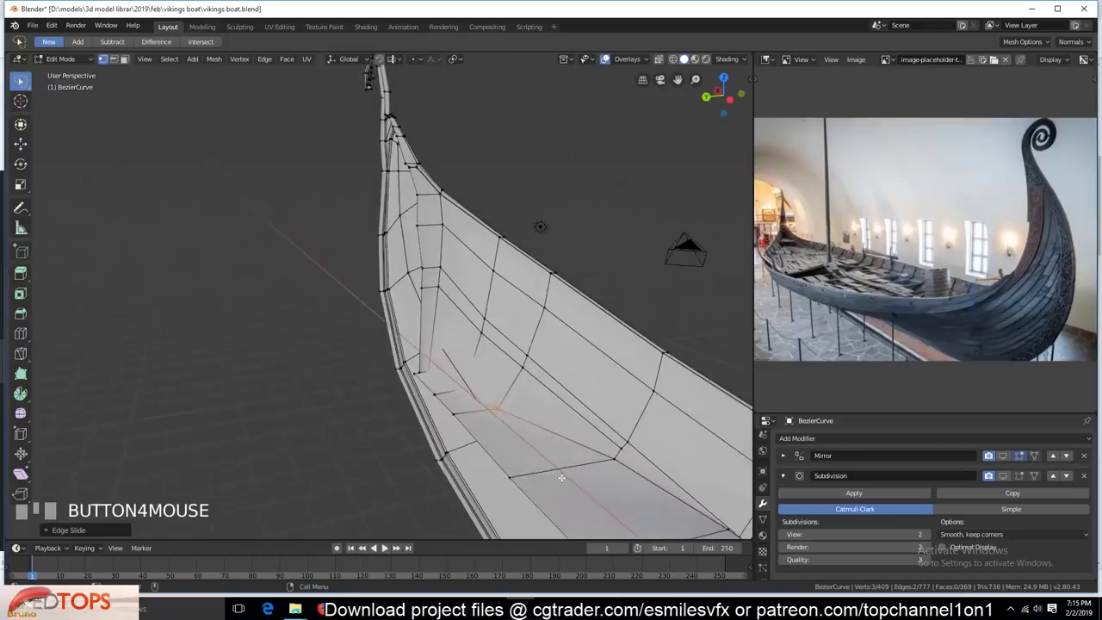
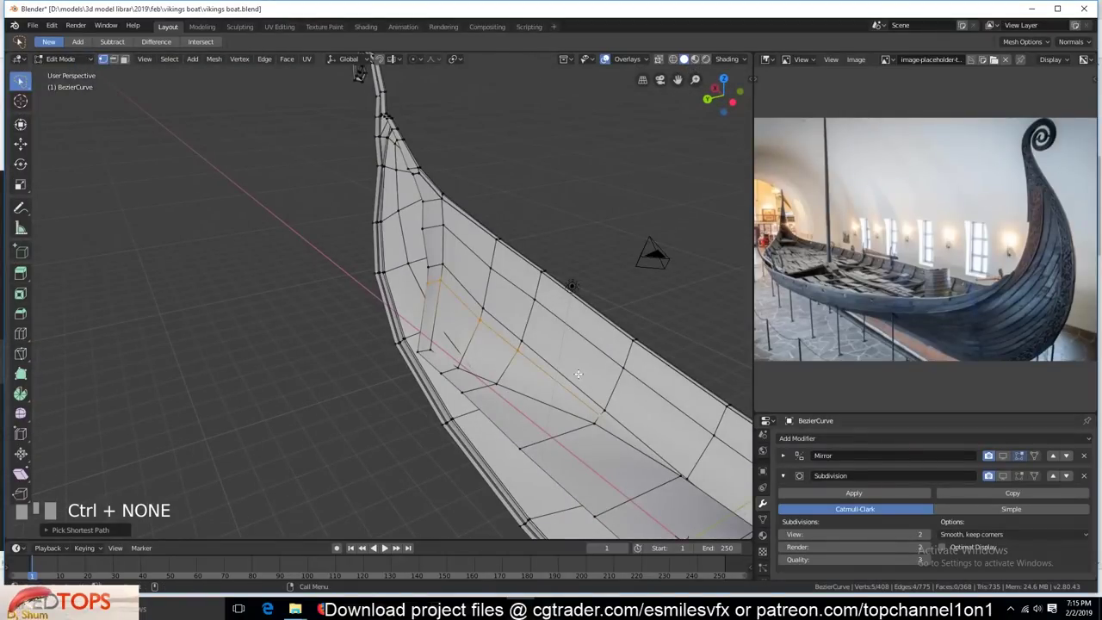
pyautogui.press('g')
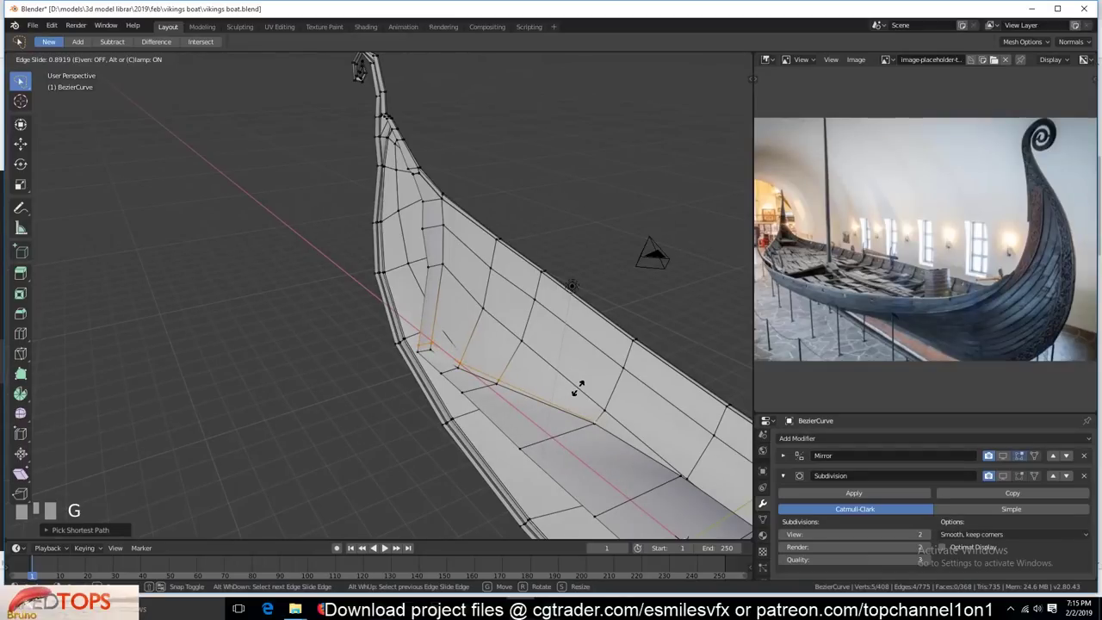
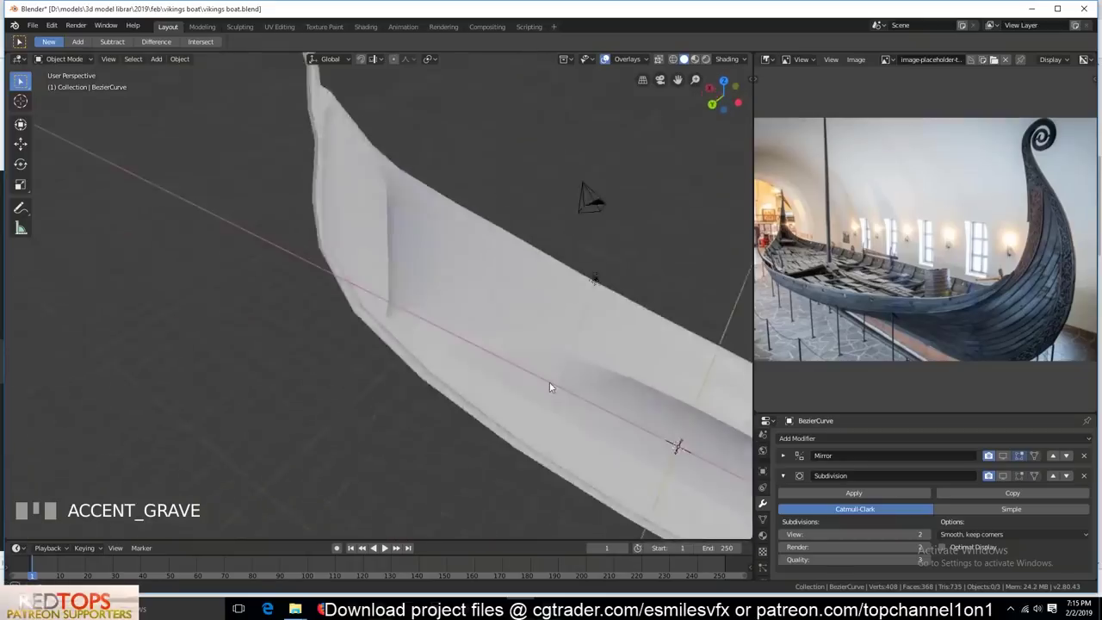
# - Re-enter Edit Mode, adjust the selection around the hull floor and save the boat file
pyautogui.press('Tab')
pyautogui.press('alt+a')
pyautogui.press('`')
pyautogui.scroll(3)
pyautogui.press('`')
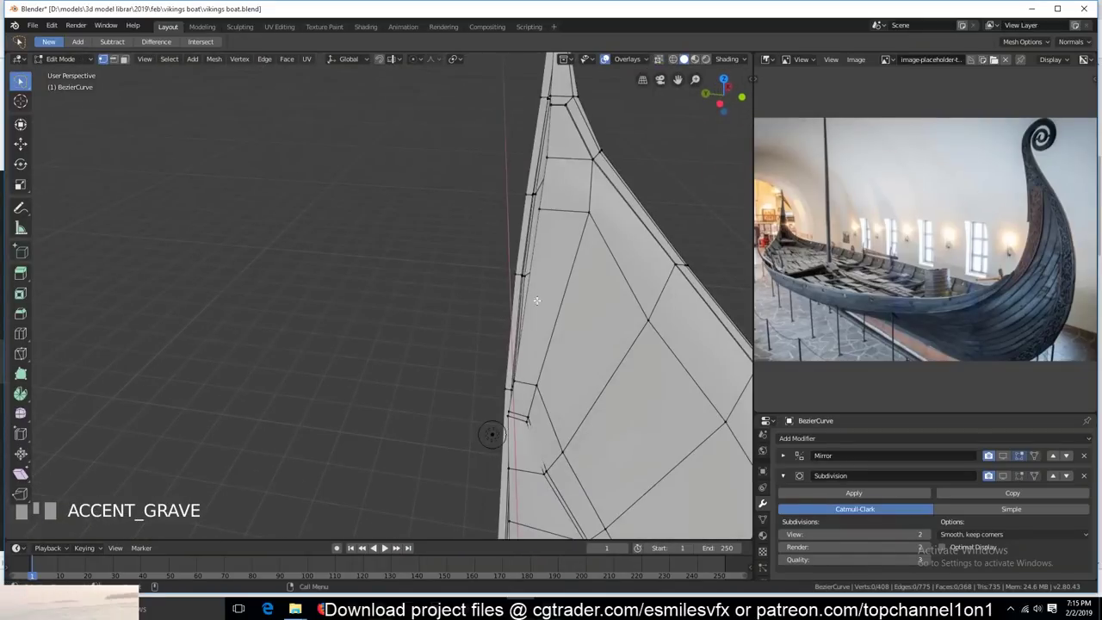
pyautogui.scroll(-3)
pyautogui.press('`')
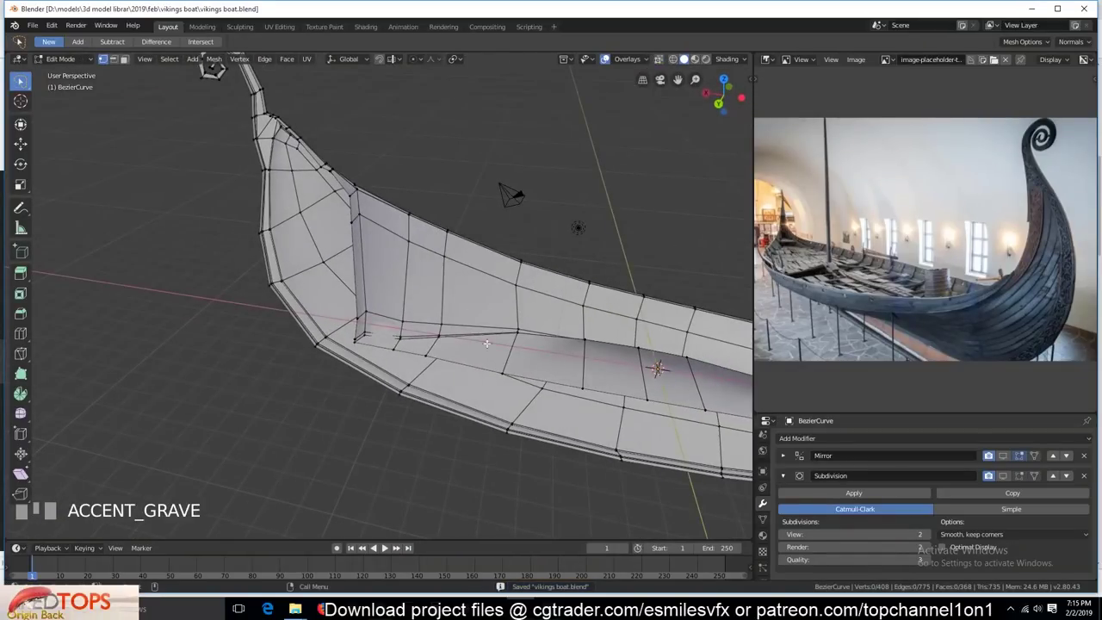
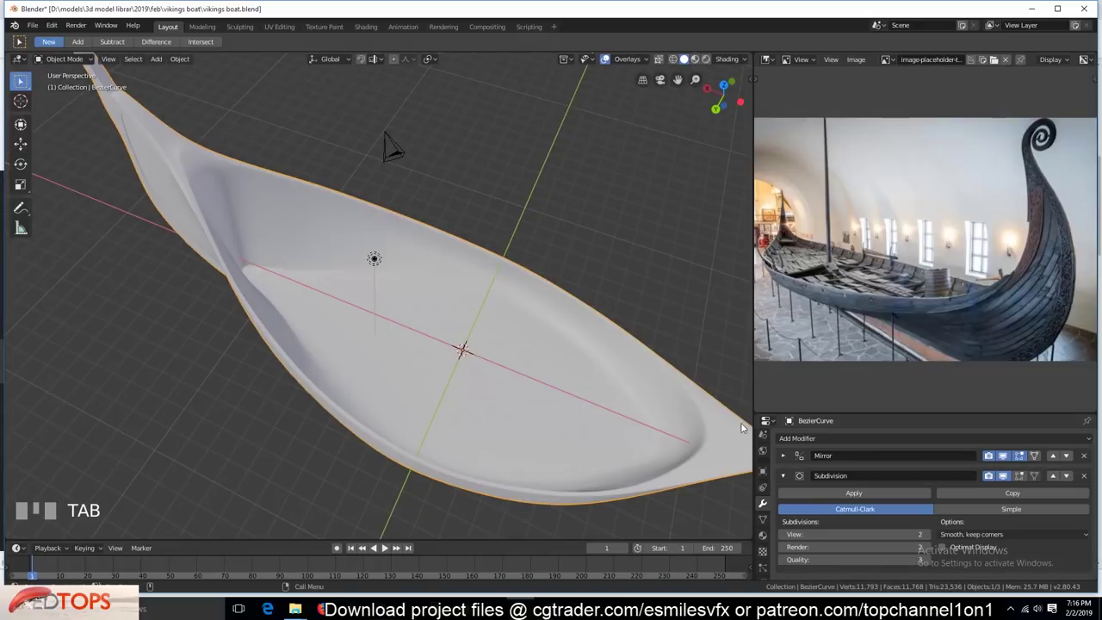
# - Slide the long lengthwise loop along the inner floor and preview the smoothed hull
pyautogui.press('Tab')
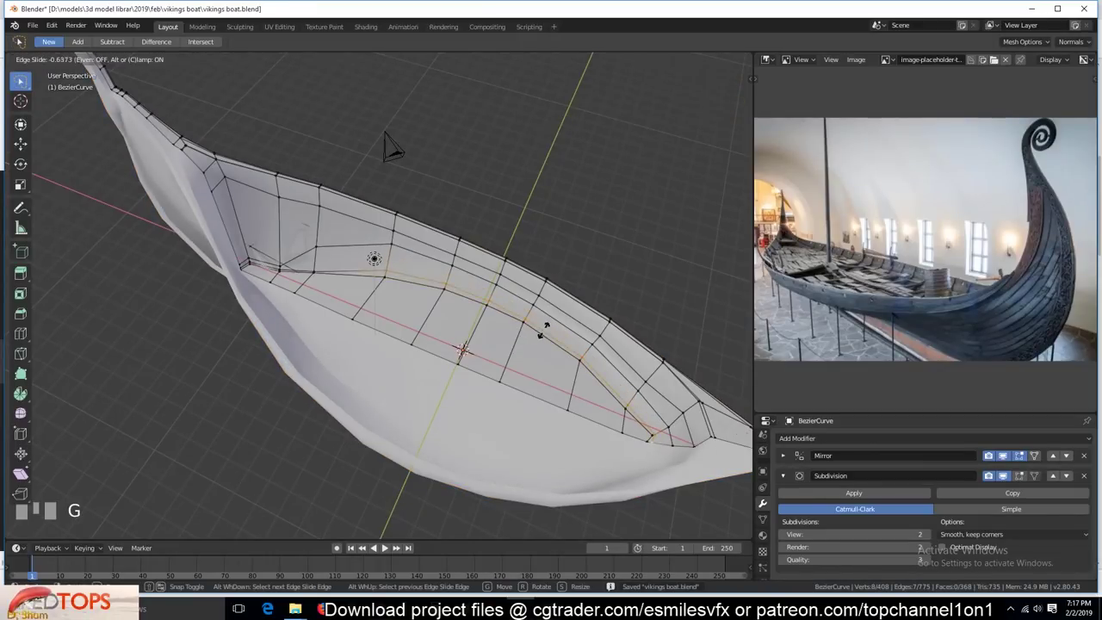
pyautogui.press('Tab')
pyautogui.press('`')
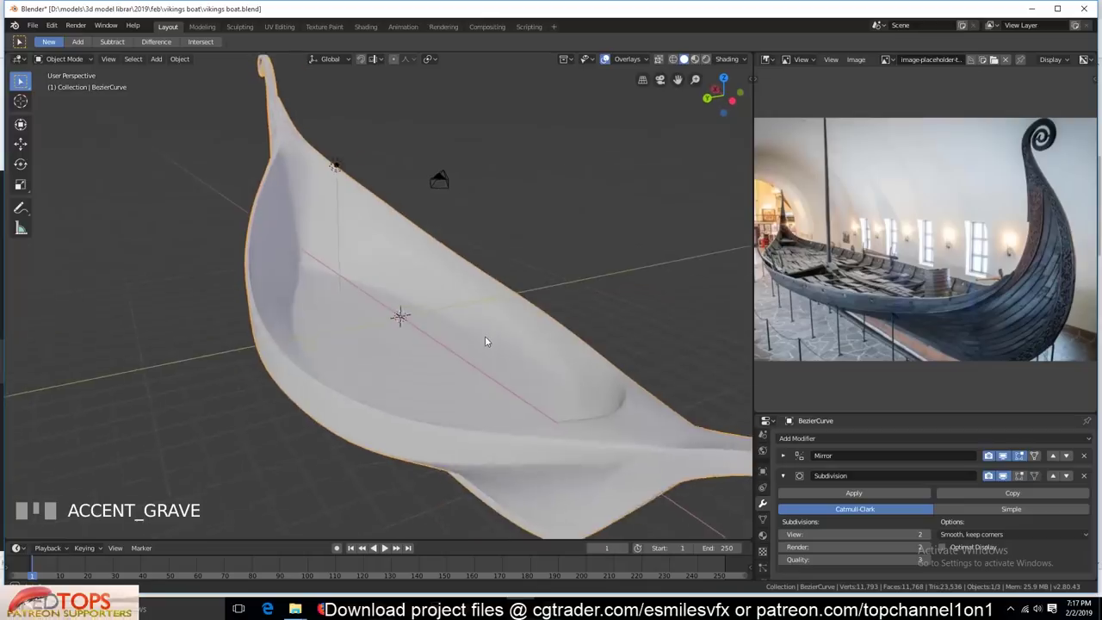
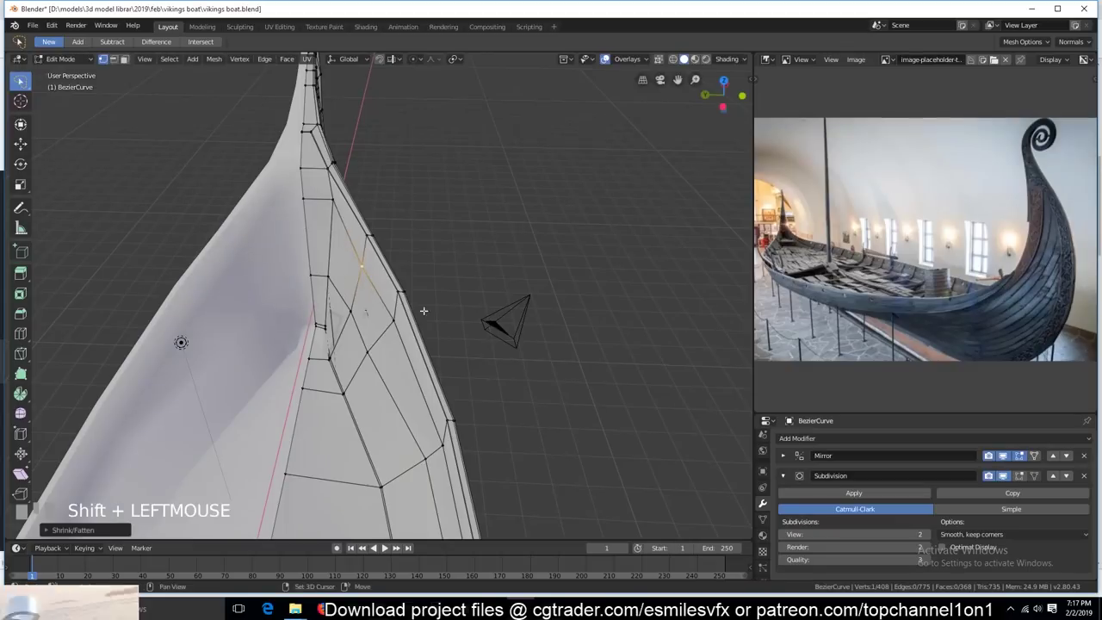
# - Insert an extra edge loop near the prow with Ctrl+R and pull it inward along normals with Alt+S
pyautogui.press('`')
pyautogui.scroll(-3)
pyautogui.press('`')
pyautogui.press('`')
pyautogui.scroll(3)
pyautogui.press('Tab')
pyautogui.press('`')
pyautogui.scroll(3)
pyautogui.press('ctrl+r')
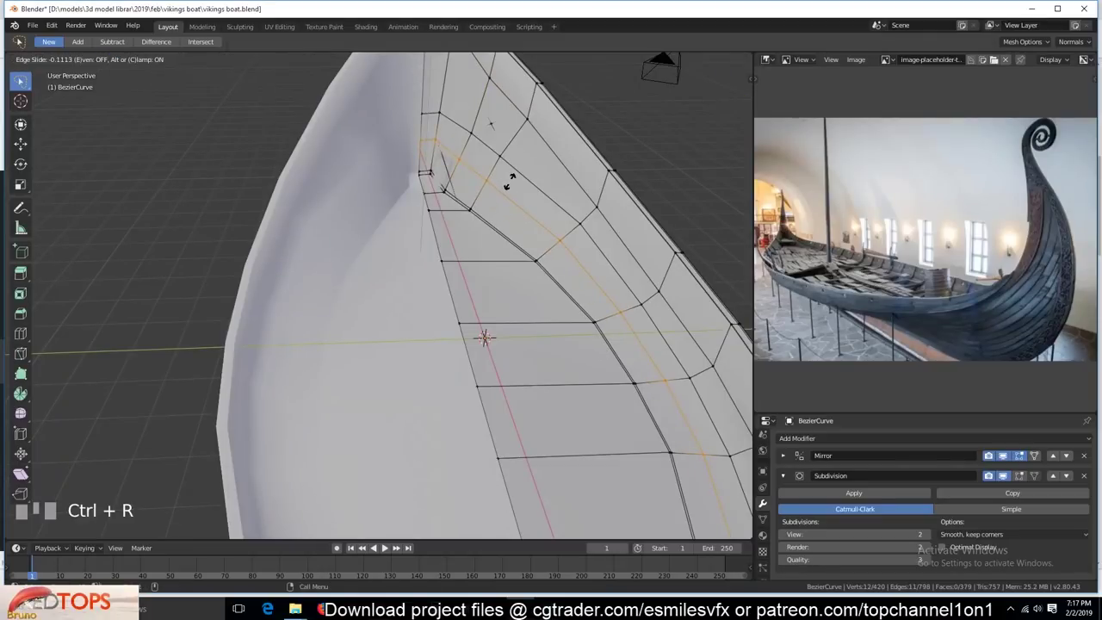
pyautogui.click(437, 140)
pyautogui.press('alt+s')
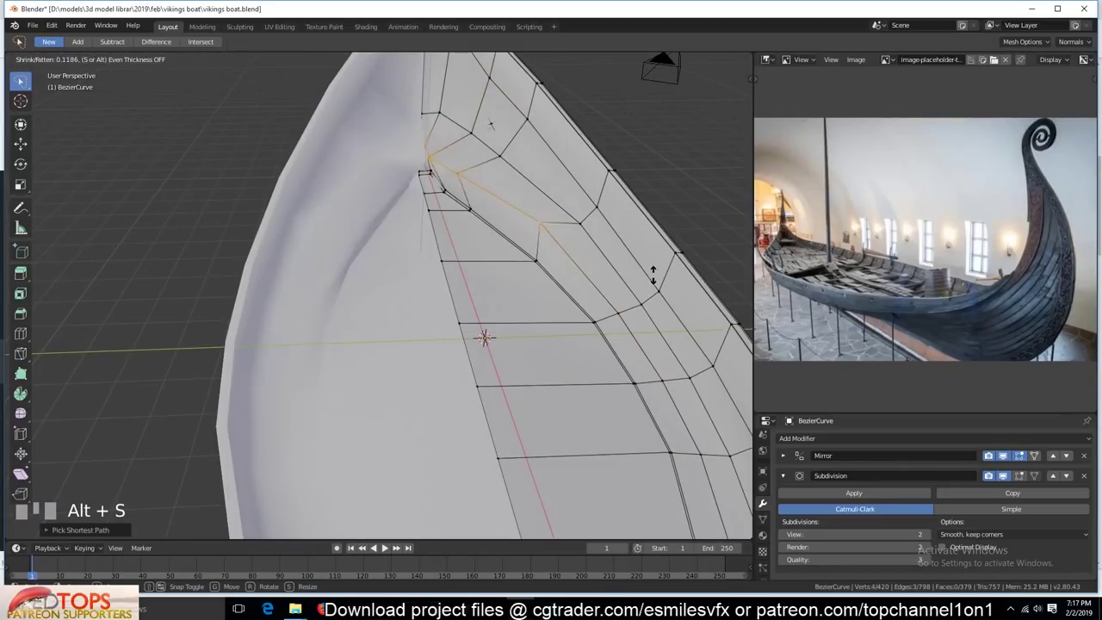
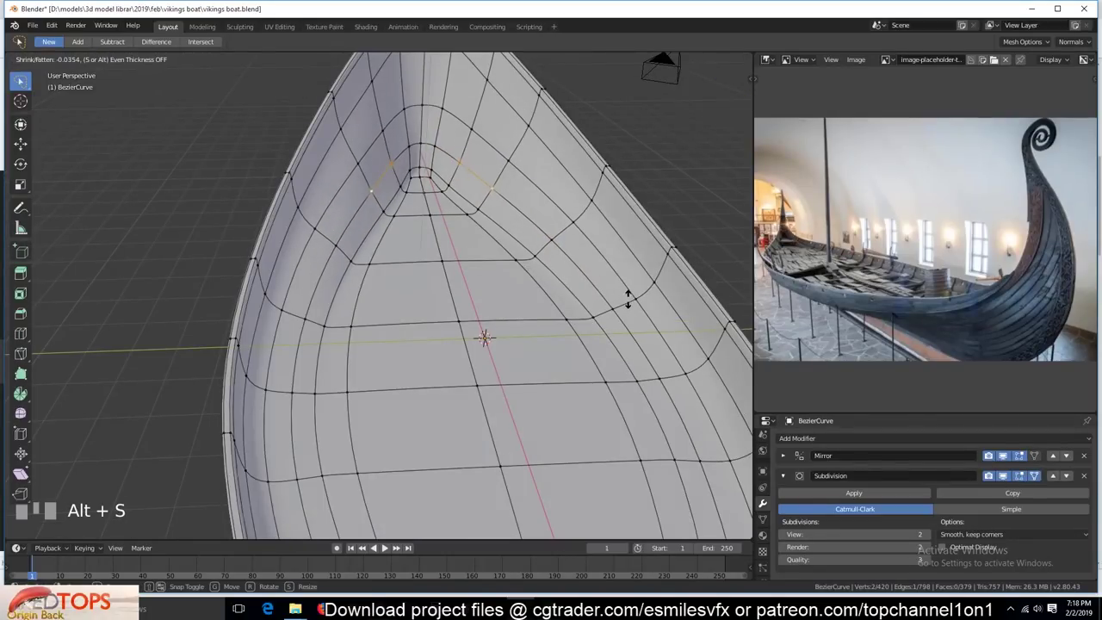
pyautogui.click(473, 133)
# - Inspect the tightened prow curvature from several angles, including the front, and save the boat file
pyautogui.scroll(-3)
pyautogui.press('`')
pyautogui.press('`')
pyautogui.click(1014, 481)
pyautogui.press('`')
pyautogui.scroll(-3)
pyautogui.press('`')
pyautogui.scroll(3)
pyautogui.press('`')
pyautogui.click(1013, 454)
pyautogui.press('`')
pyautogui.moveTo(1011, 457); pyautogui.dragTo(472, 408)
pyautogui.press('`')
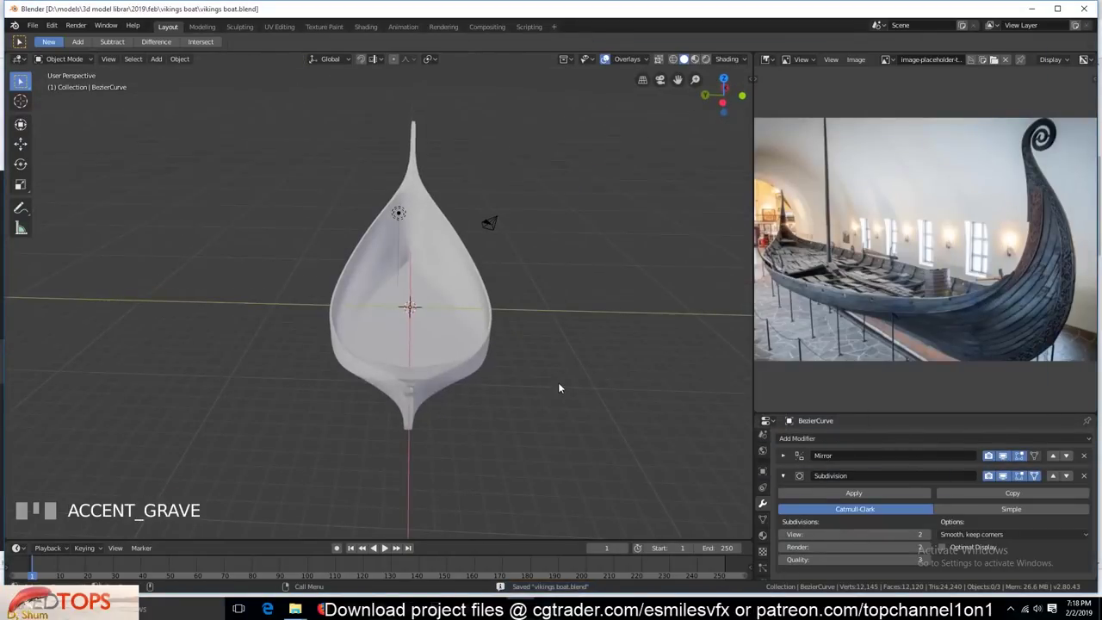
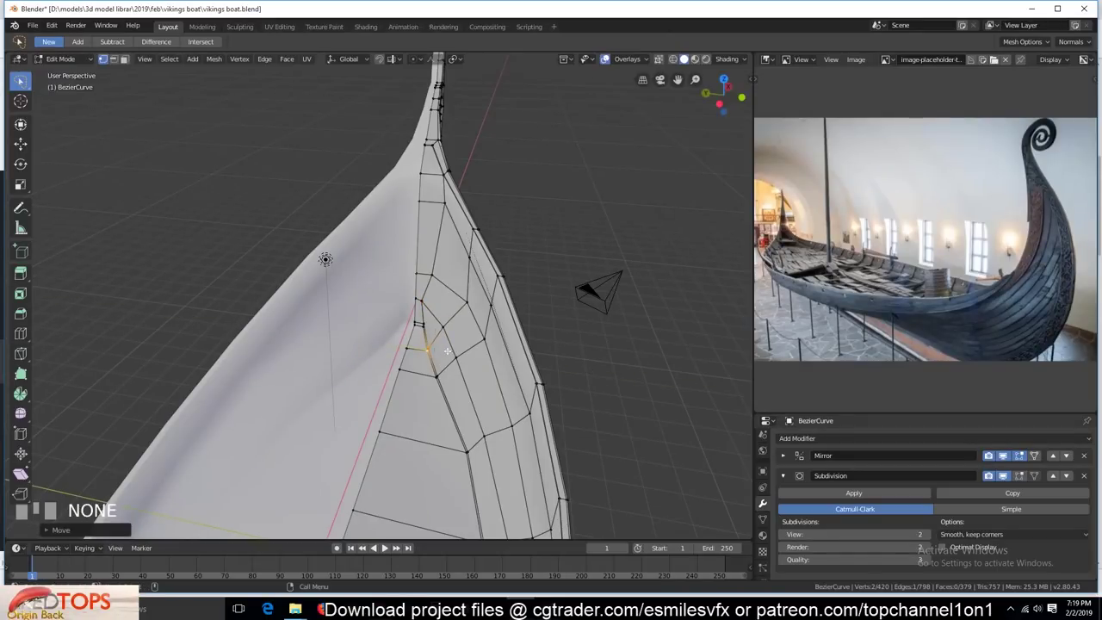
# - Make small inner-floor tweaks near the prow and save the boat file
pyautogui.click(449, 338)
pyautogui.scroll(-3)
pyautogui.press('Tab')
pyautogui.scroll(-3)
pyautogui.press('`')
pyautogui.click(571, 396)
pyautogui.scroll(-3)
pyautogui.scroll(3)
pyautogui.press('`')
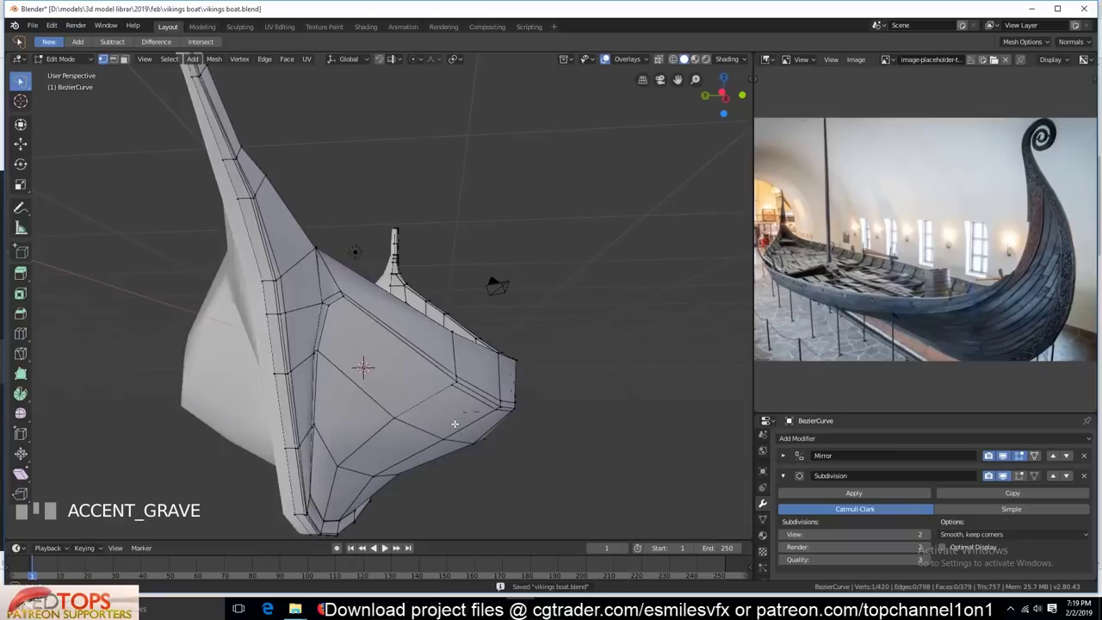
# - Preview the smoothed hull, then back in Edit Mode shrink a selection with Alt+S and switch selection modes
pyautogui.press('Tab')
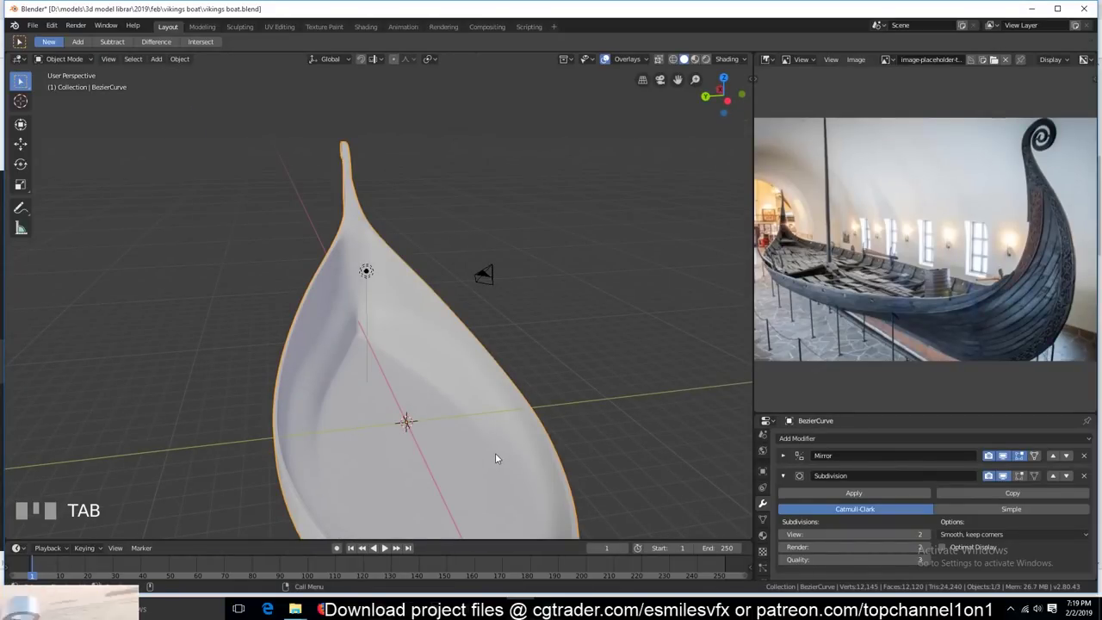
pyautogui.press('alt+a')
pyautogui.press('`')
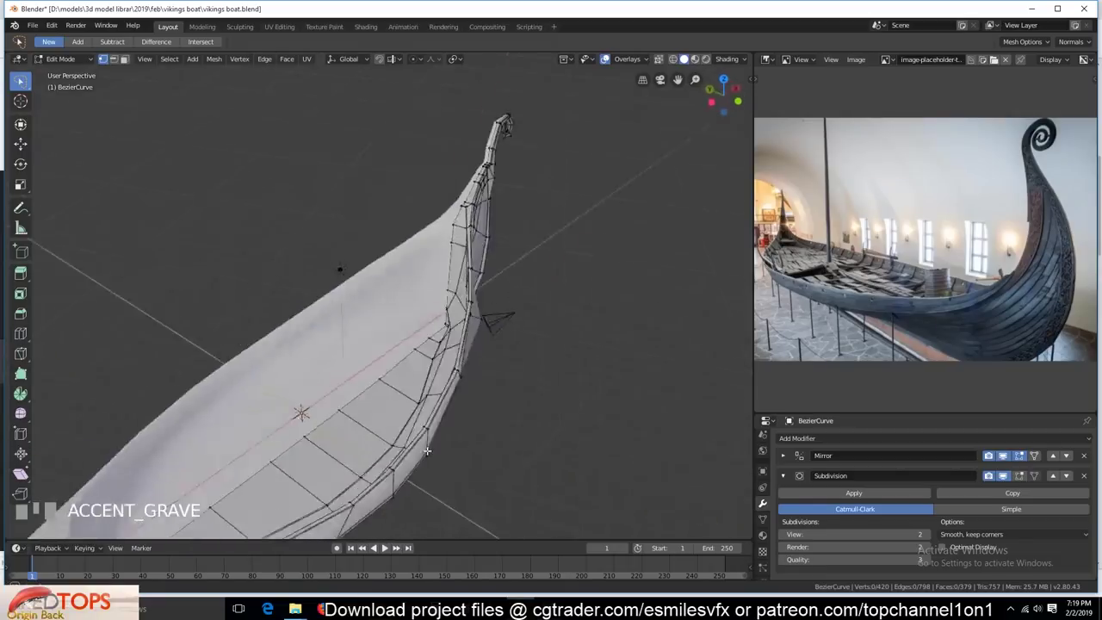
pyautogui.press('`')
pyautogui.click(348, 404)
pyautogui.press('alt+s')
pyautogui.click(496, 444)
pyautogui.press('`')
pyautogui.press('2')
pyautogui.press('1')
pyautogui.click(376, 316)
pyautogui.scroll(-3)
pyautogui.press('`')
pyautogui.scroll(3)
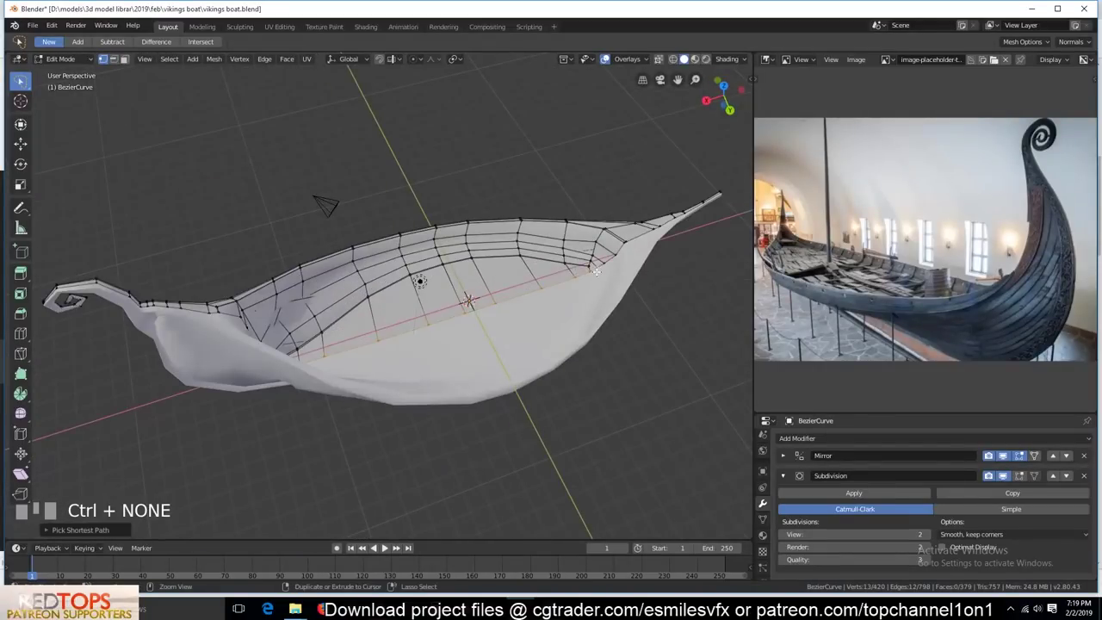
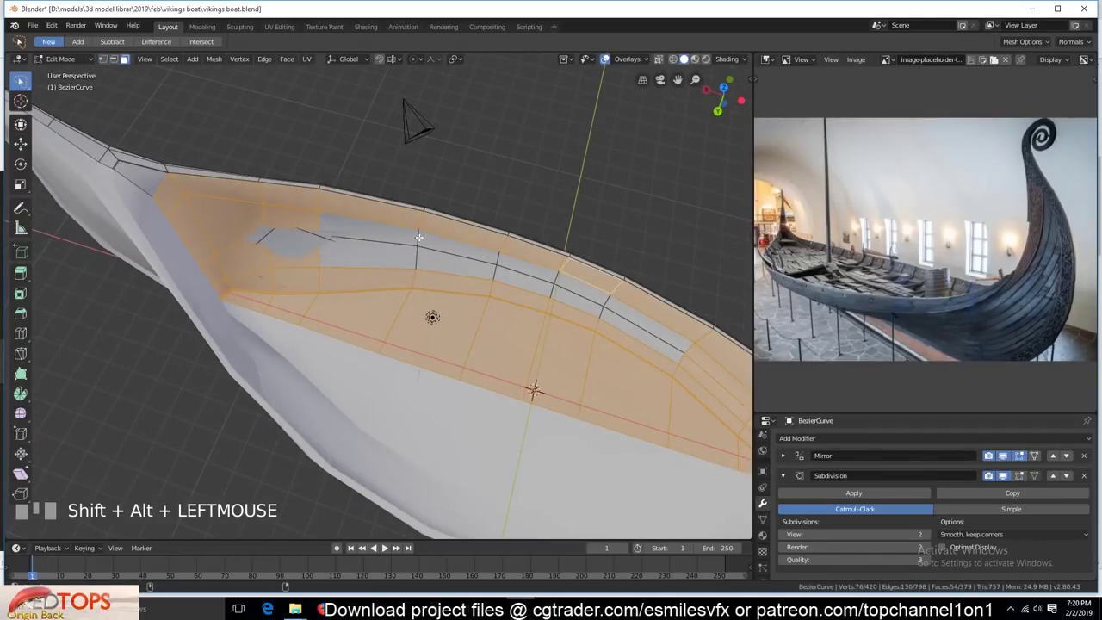
# - Select the band of inner hull faces and delete them with X > Faces
pyautogui.press('ctrl+z')
pyautogui.click(496, 272)
pyautogui.press('`')
pyautogui.scroll(3)
pyautogui.press('x')
pyautogui.press('`')
pyautogui.click(349, 212)
pyautogui.press('x')
pyautogui.press('1')
pyautogui.click(339, 178)
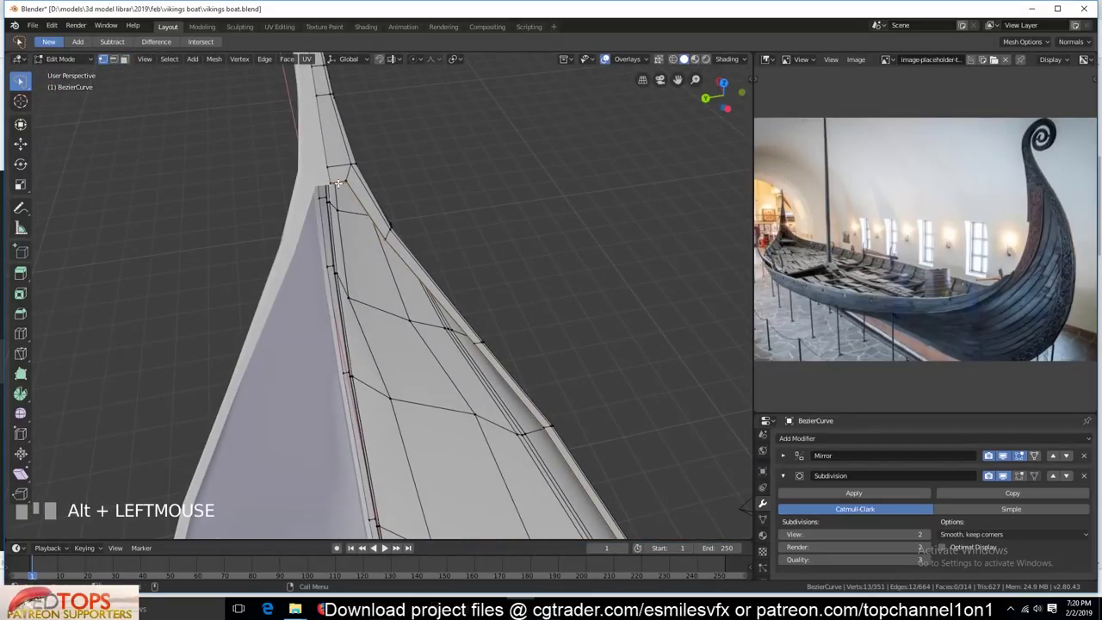
pyautogui.press('x')
pyautogui.click(350, 179)
pyautogui.press('x')
# - Inspect the opened hull interior from many angles, leave Edit Mode and save the boat file
pyautogui.scroll(-3)
pyautogui.press('`')
pyautogui.scroll(-3)
pyautogui.press('`')
pyautogui.scroll(3)
pyautogui.press('`')
pyautogui.scroll(-3)
pyautogui.press('`')
pyautogui.scroll(-3)
pyautogui.press('`')
pyautogui.scroll(3)
pyautogui.scroll(-3)
pyautogui.scroll(3)
pyautogui.press('`')
pyautogui.press('Tab')
pyautogui.scroll(-3)
pyautogui.press('`')
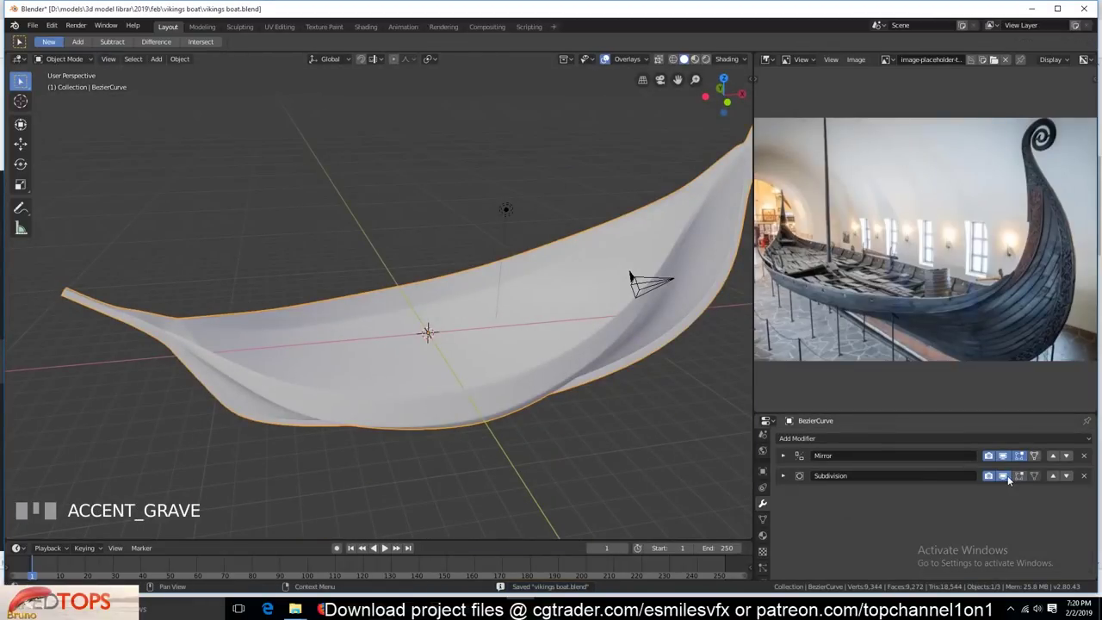
# - Add a Solidify modifier with 0.022 m thickness to the hull and apply it to the mesh
pyautogui.press('`')
pyautogui.scroll(3)
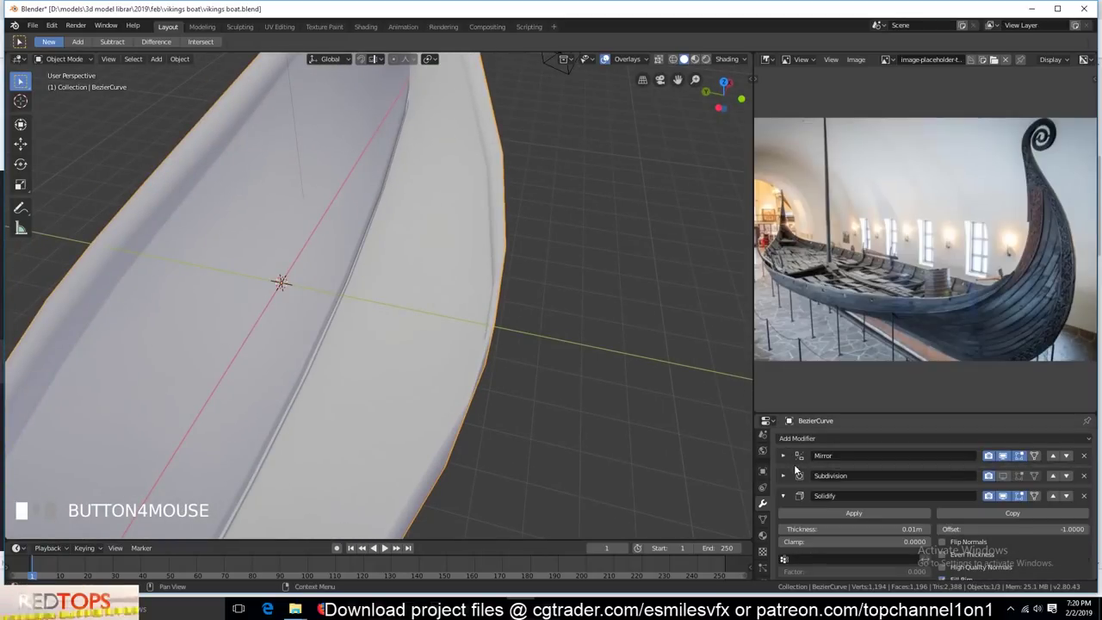
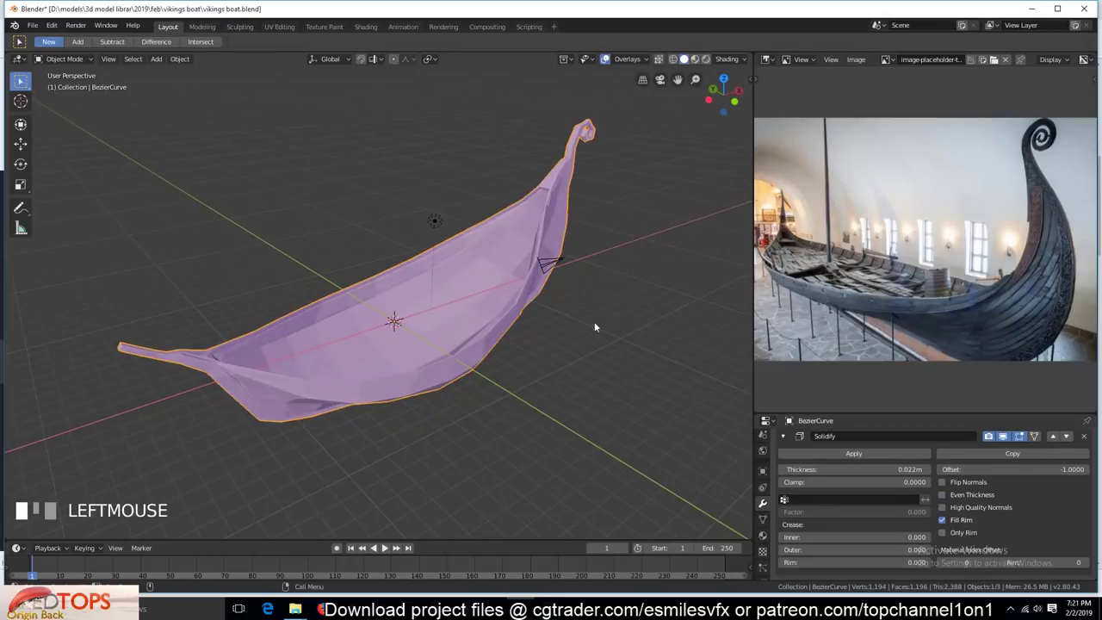
pyautogui.press('`')
pyautogui.scroll(3)
pyautogui.scroll(-3)
pyautogui.moveTo(1090, 442); pyautogui.dragTo(395, 423)
pyautogui.press('`')
pyautogui.press('`')
# - Return to Edit Mode on the now-thickened hull mesh
pyautogui.press('Tab')
pyautogui.press('`')
pyautogui.press('Tab')
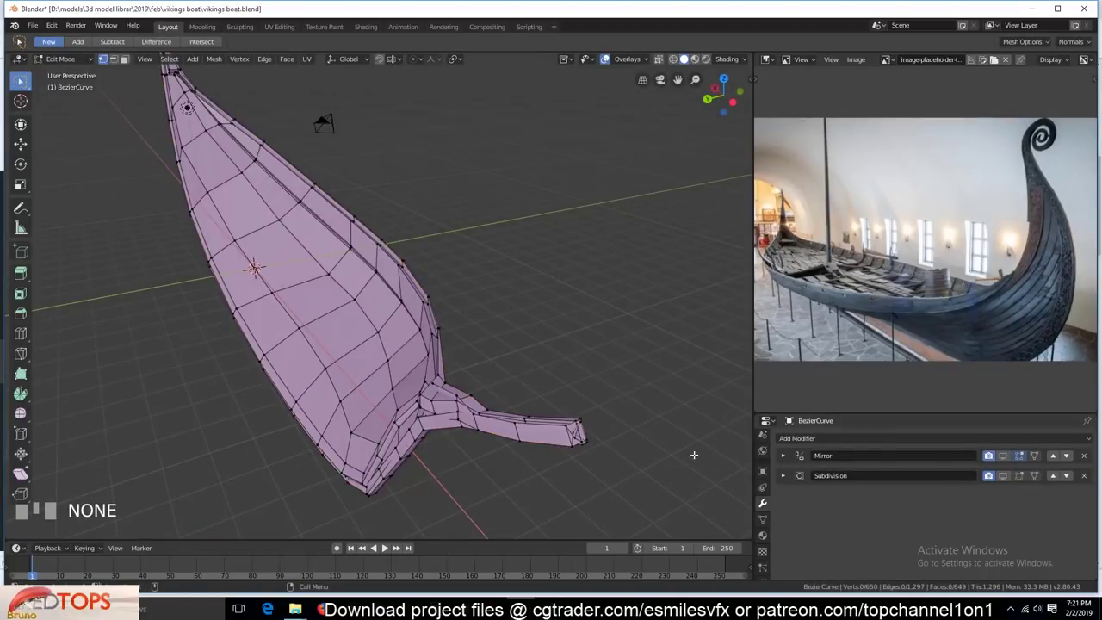
# - Inspect the hull and box-select its mesh, undoing a stray edit along the way
pyautogui.press('`')
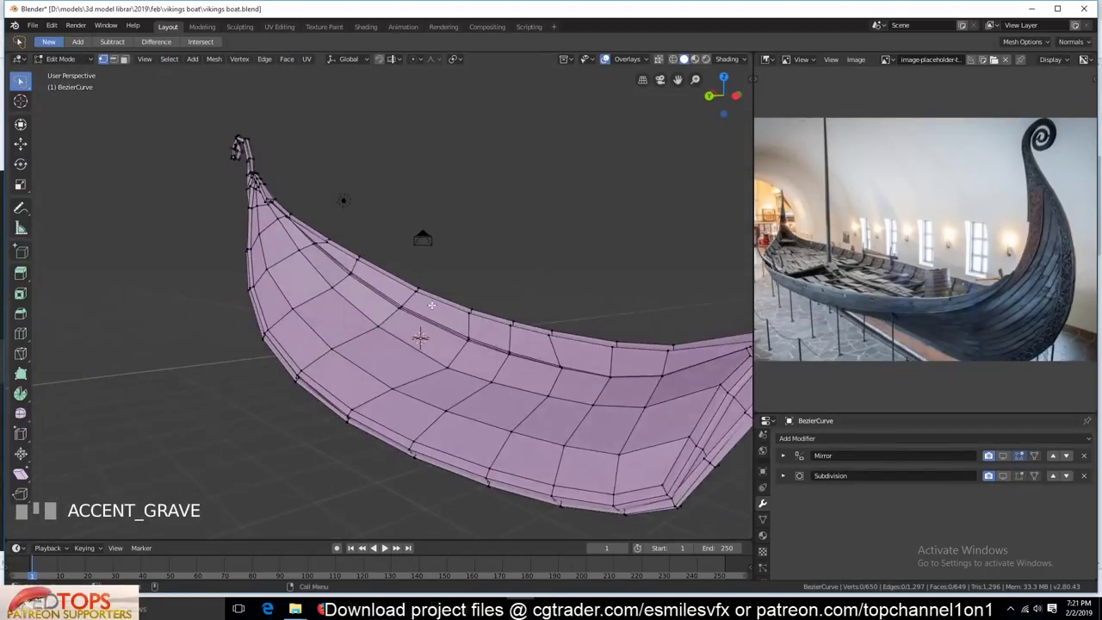
pyautogui.press('`')
pyautogui.press('`')
pyautogui.scroll(3)
pyautogui.press('`')
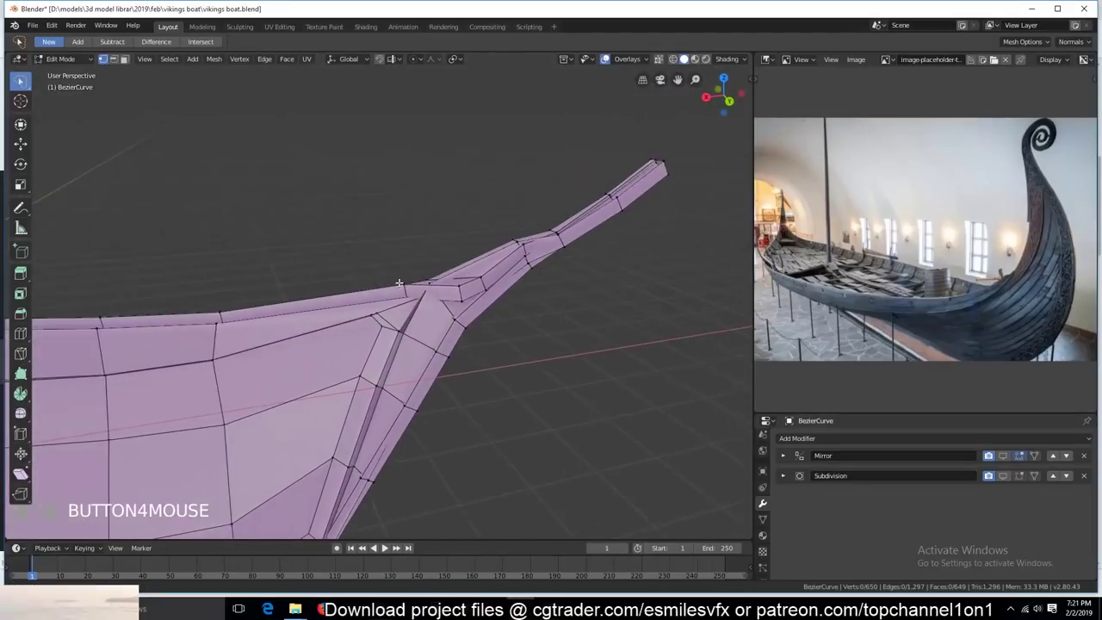
pyautogui.press('`')
pyautogui.scroll(-3)
pyautogui.click(537, 370)
pyautogui.press('3')
pyautogui.click(539, 367)
pyautogui.press('`')
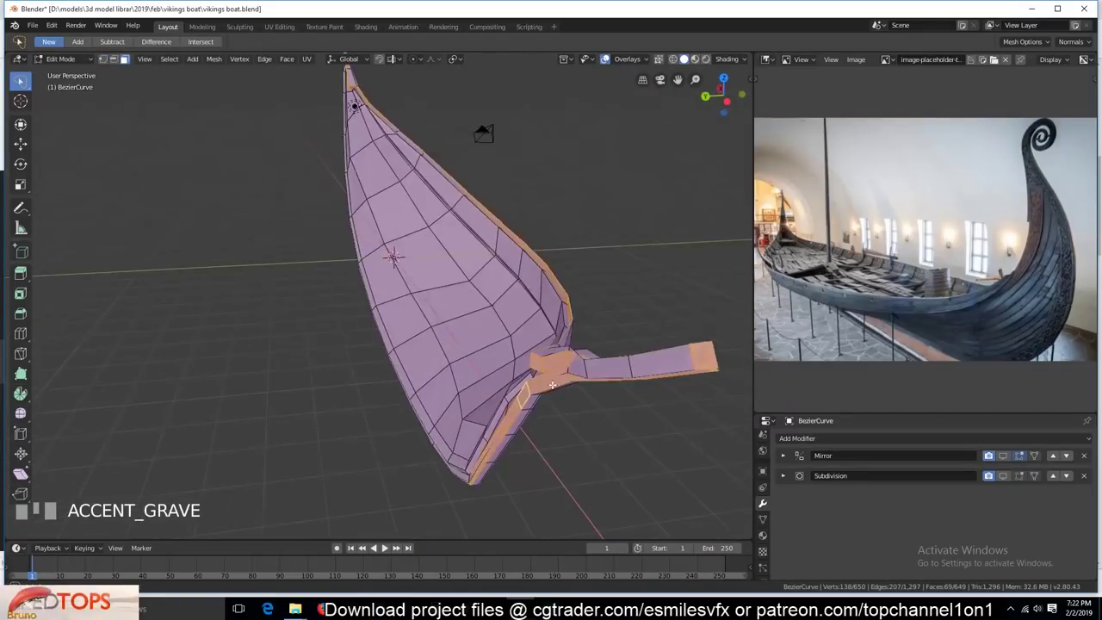
pyautogui.press('alt+a')
pyautogui.press('`')
pyautogui.scroll(3)
pyautogui.click(577, 280)
pyautogui.scroll(-3)
pyautogui.press('`')
pyautogui.press('ctrl+z')
pyautogui.press('`')
pyautogui.scroll(-3)
pyautogui.moveTo(1090, 500); pyautogui.dragTo(466, 286)
pyautogui.scroll(-3)
# - Duplicate the hull into BezierCurve.002 and isolate it in local top view for editing
pyautogui.press('shift+d')
pyautogui.press('KP_Divide')
pyautogui.press('KP_7')
pyautogui.press('Tab')
pyautogui.scroll(3)
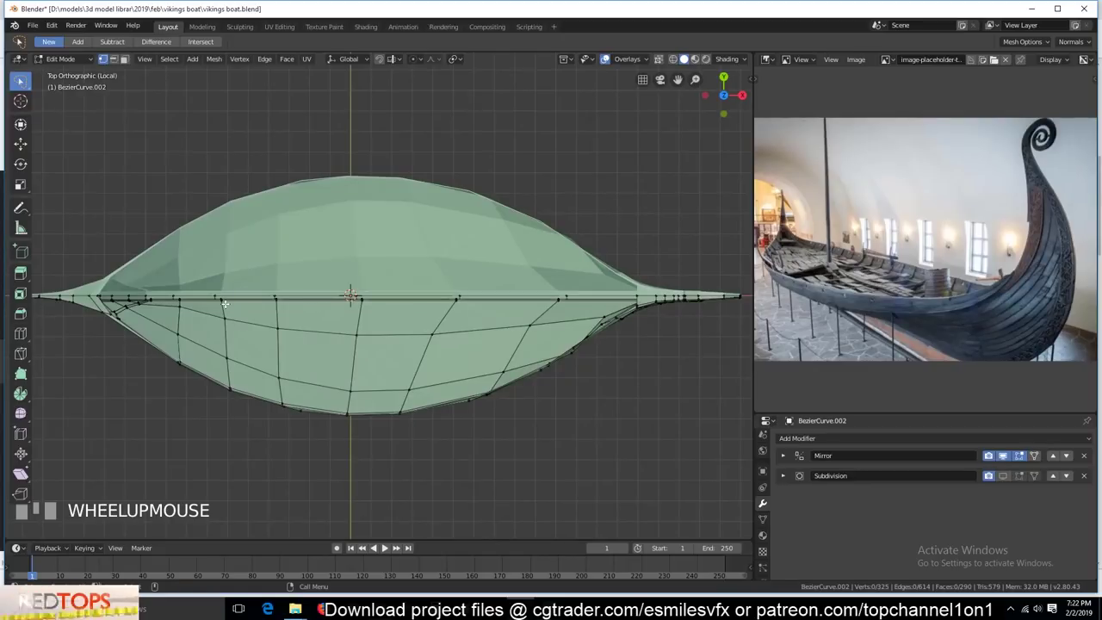
# - Circle-select the lower hull faces through X-ray, invert and delete so only the rim band remains
pyautogui.press('3')
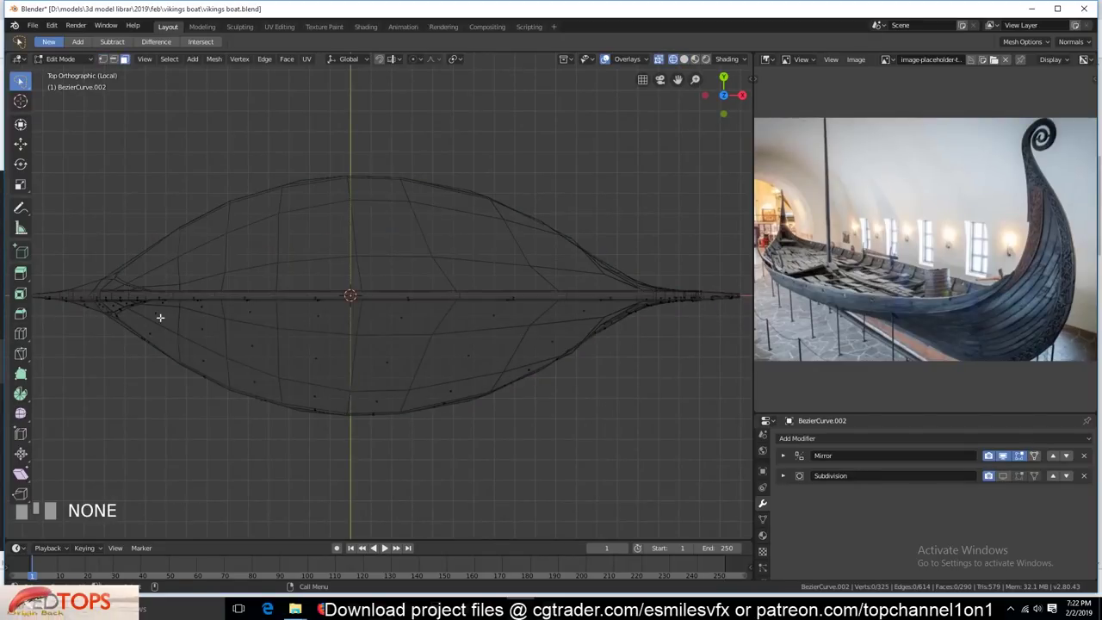
pyautogui.press('c')
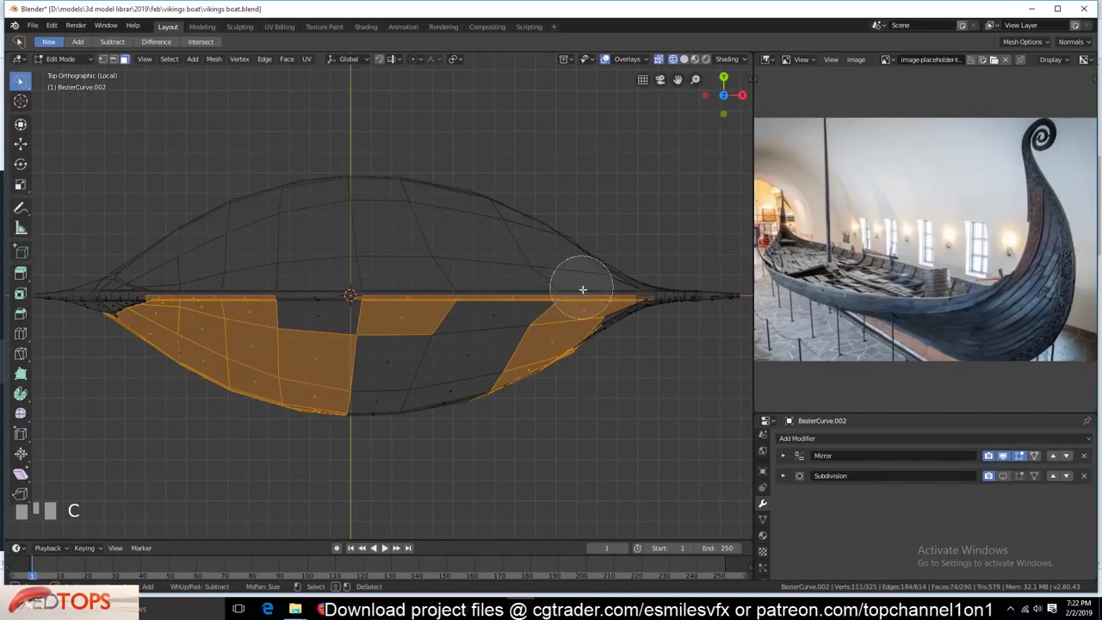
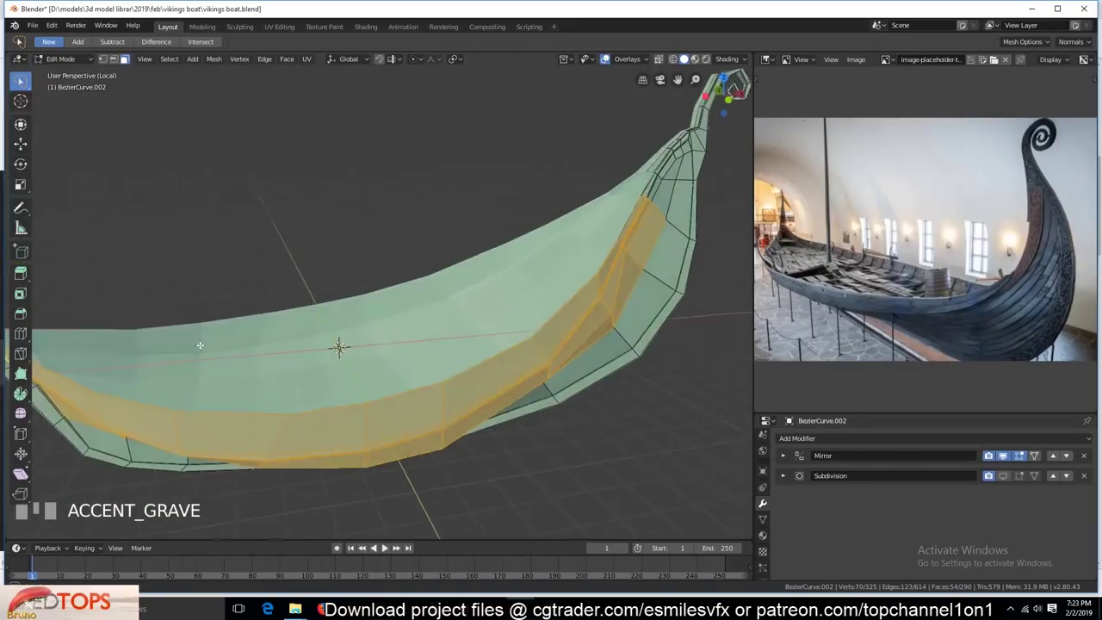
pyautogui.scroll(3)
pyautogui.press('`')
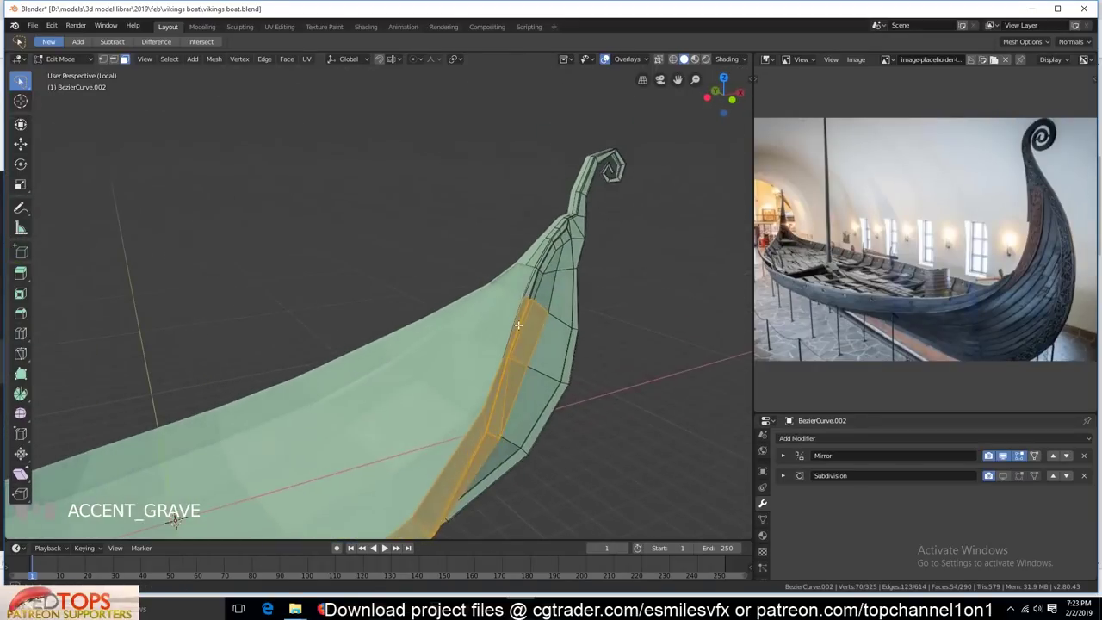
pyautogui.press('ctrl+i')
pyautogui.press('x')
pyautogui.press('`')
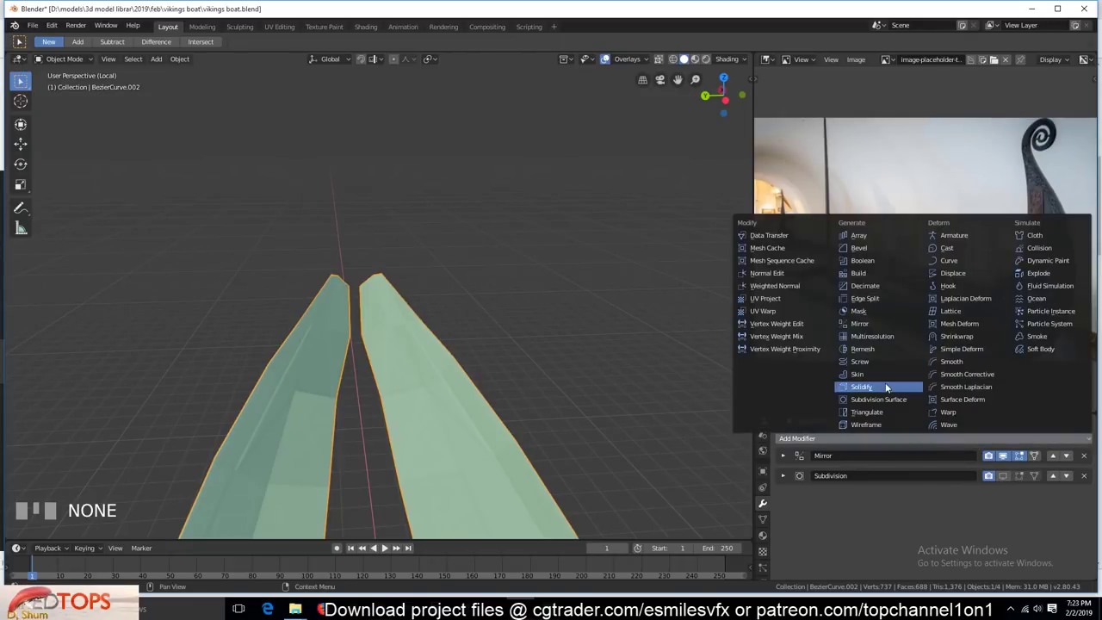
# - Delete stray vertices and edges from the band and join two vertices to close the strip
pyautogui.moveTo(890, 391); pyautogui.dragTo(531, 344)
pyautogui.press('`')
pyautogui.press('1')
pyautogui.press('KP_Decimal')
pyautogui.click(487, 237)
pyautogui.press('x')
pyautogui.scroll(-3)
pyautogui.press('`')
pyautogui.scroll(3)
pyautogui.press('2')
pyautogui.click(432, 285)
pyautogui.click(425, 288)
pyautogui.scroll(-3)
pyautogui.press('`')
pyautogui.scroll(3)
pyautogui.press('1')
pyautogui.click(207, 382)
pyautogui.click(340, 423)
pyautogui.press('j')
pyautogui.scroll(-3)
pyautogui.press('`')
pyautogui.press('`')
pyautogui.scroll(3)
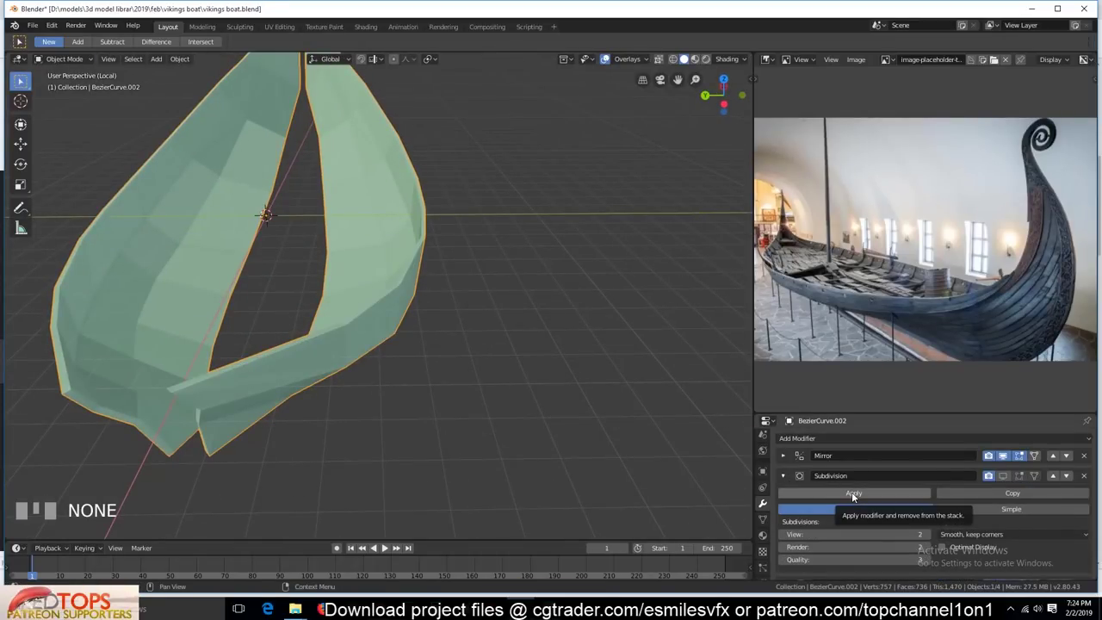
# - Apply the Subdivision modifier, then return to Edit Mode and trim faces toward a single curved strip
pyautogui.press('Tab')
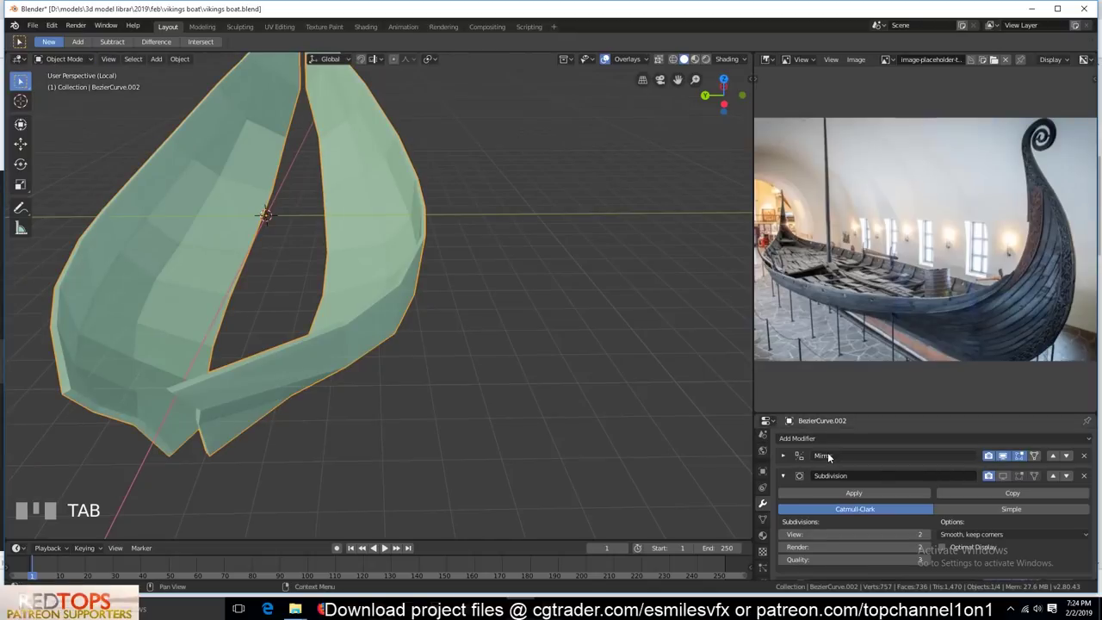
pyautogui.click(837, 513)
pyautogui.click(337, 234)
pyautogui.press('`')
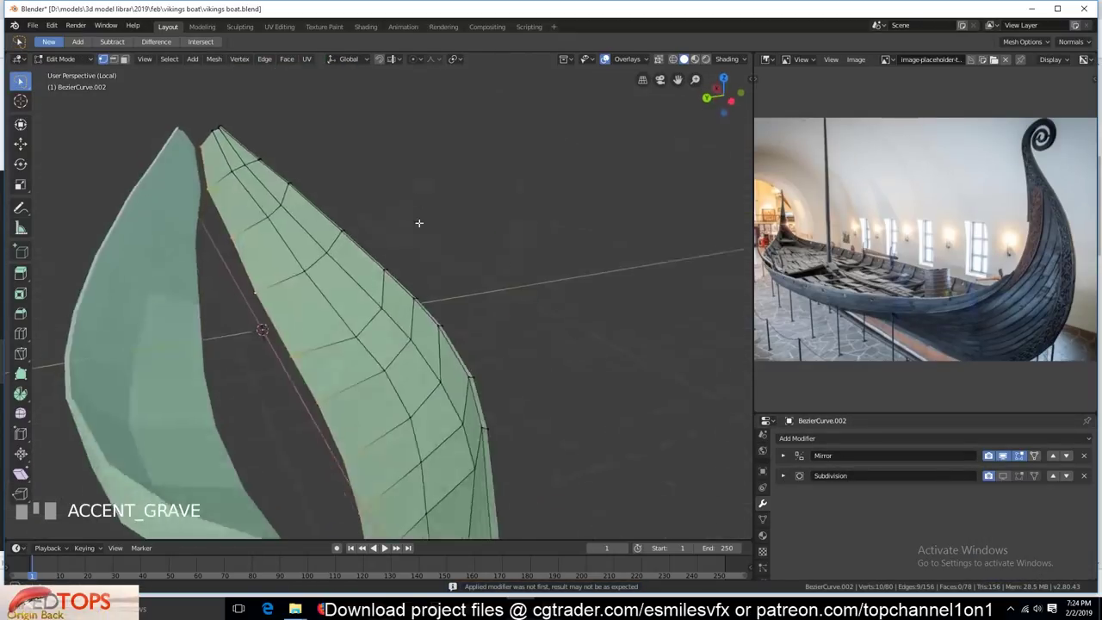
pyautogui.press('x')
pyautogui.press('`')
pyautogui.click(619, 306)
pyautogui.press('`')
pyautogui.press('`')
pyautogui.press('`')
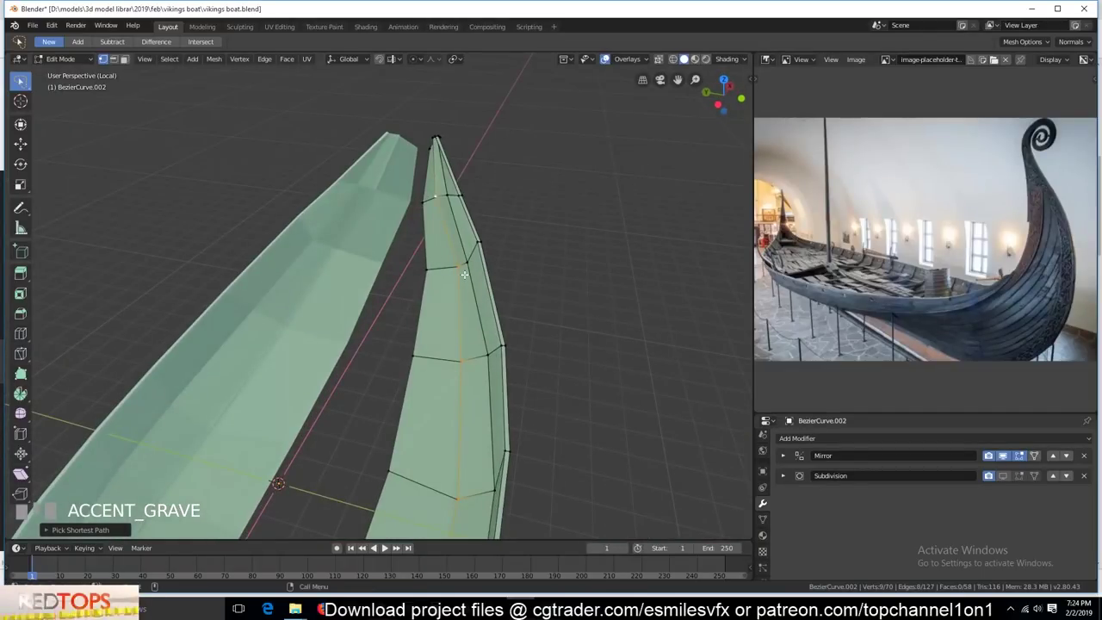
pyautogui.press('ctrl+z')
pyautogui.press('`')
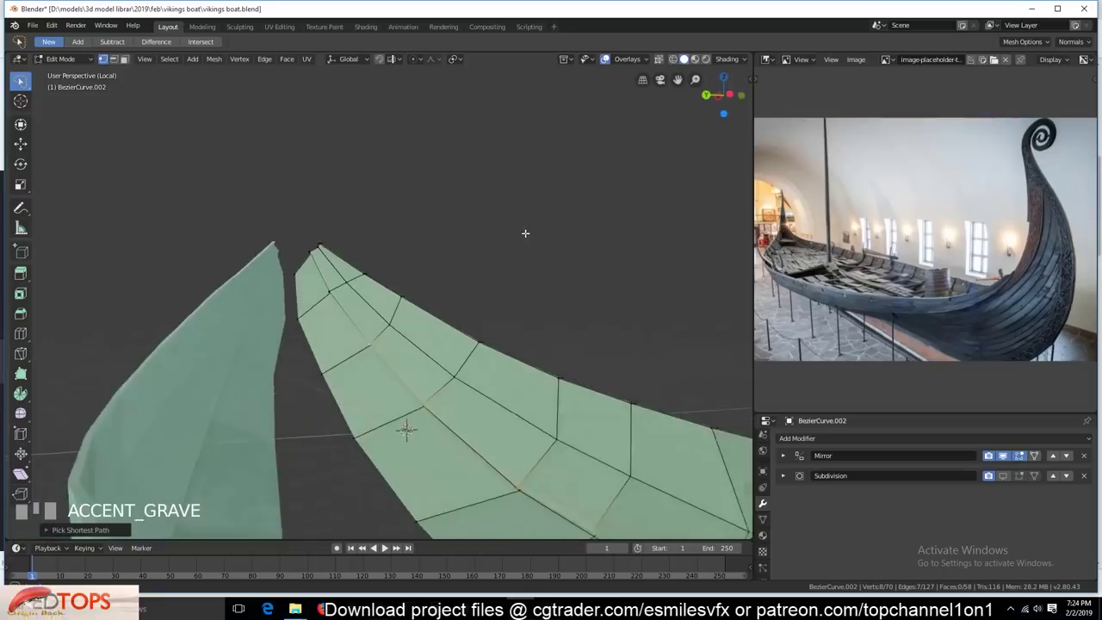
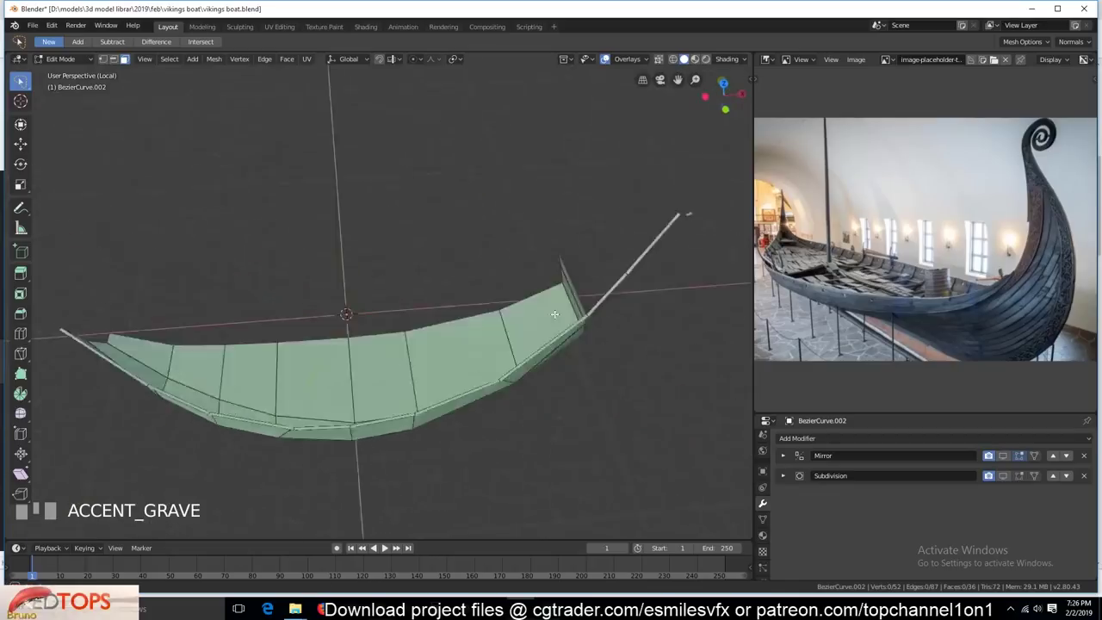
# - Undo the last edit and zoom onto the hull where it rises into the prow, entering Edit Mode
pyautogui.press('ctrl+z')
pyautogui.press('`')
pyautogui.press('x')
pyautogui.press('`')
pyautogui.press('1')
pyautogui.press('c')
pyautogui.press('`')
pyautogui.press('Tab')
pyautogui.scroll(3)
pyautogui.press('`')
pyautogui.click(577, 353)
pyautogui.press('`')
pyautogui.scroll(3)
pyautogui.press('`')
# - Select and delete stray vertices at the rim-to-stem junction, then join the hull pieces into one mesh
pyautogui.click(408, 390)
pyautogui.click(365, 438)
pyautogui.click(369, 449)
pyautogui.click(407, 396)
pyautogui.press('x')
pyautogui.press('`')
pyautogui.press('Tab')
pyautogui.press('KP_Divide')
pyautogui.press('alt+a')
pyautogui.press('`')
pyautogui.click(614, 469)
pyautogui.press('`')
pyautogui.click(477, 440)
pyautogui.press('`')
pyautogui.click(462, 424)
pyautogui.click(481, 475)
pyautogui.press('ctrl+j')
# - Mirror the selected junction vertices across the hull with Mirror Vertices and return to the whole-hull view
pyautogui.press('Tab')
pyautogui.press('a')
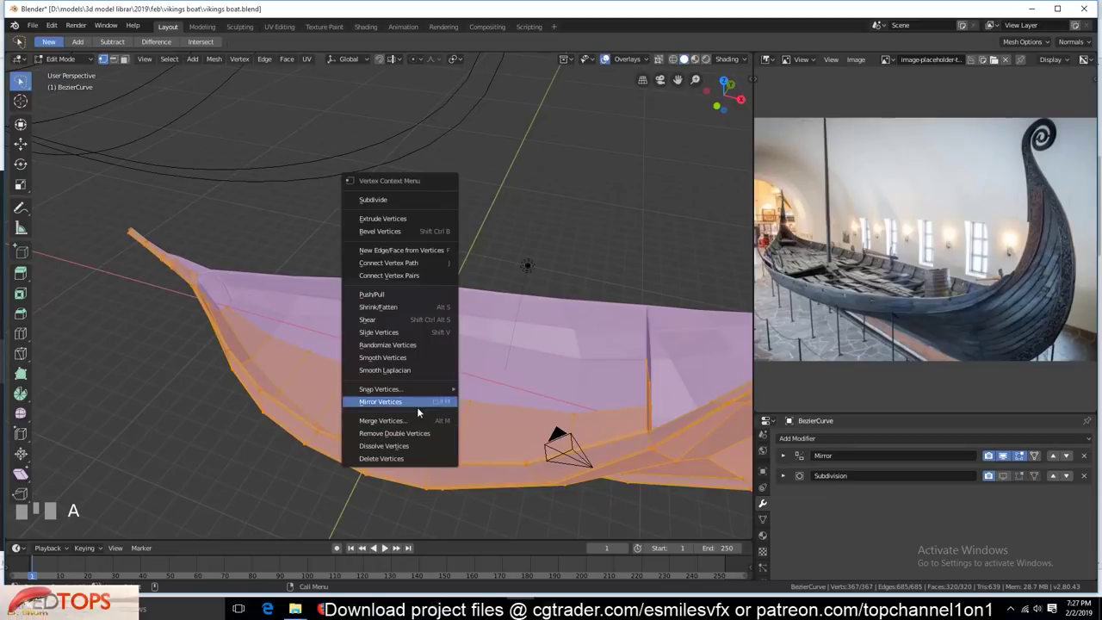
pyautogui.moveTo(419, 426); pyautogui.dragTo(362, 371)
pyautogui.press('alt+a')
pyautogui.click(362, 371)
pyautogui.press('`')
pyautogui.press('Tab')
pyautogui.click(1012, 485)
pyautogui.press('`')
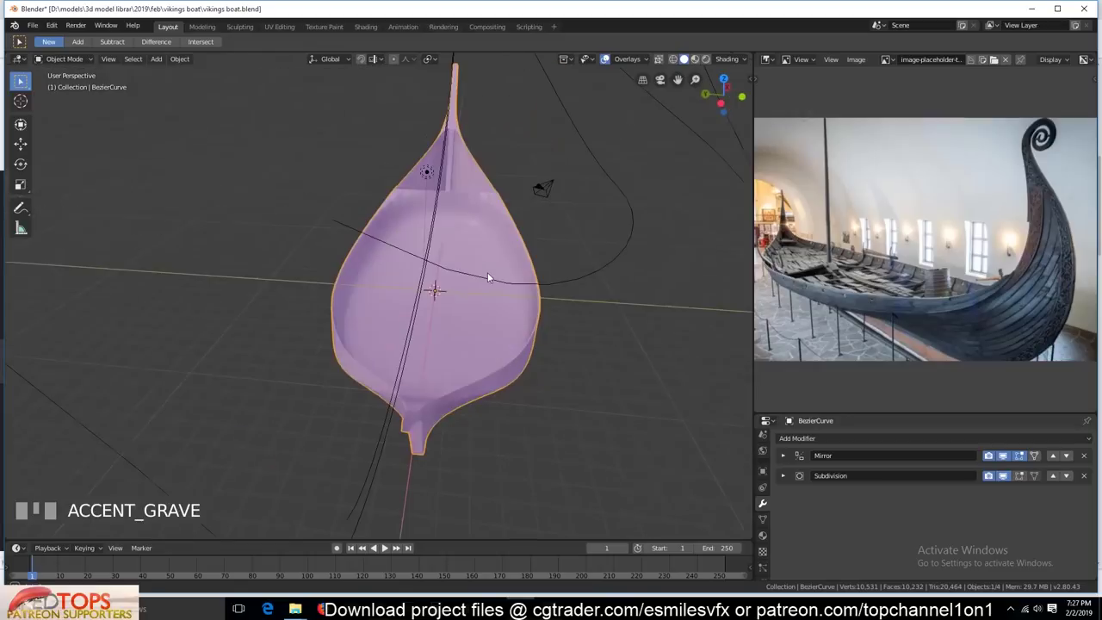
pyautogui.click(1007, 479)
# - In face-select mode, grab the prow-junction faces and slide them along the hull's length (Y)
pyautogui.scroll(3)
pyautogui.press('3')
pyautogui.click(477, 190)
pyautogui.press('`')
pyautogui.click(597, 425)
pyautogui.press('g')
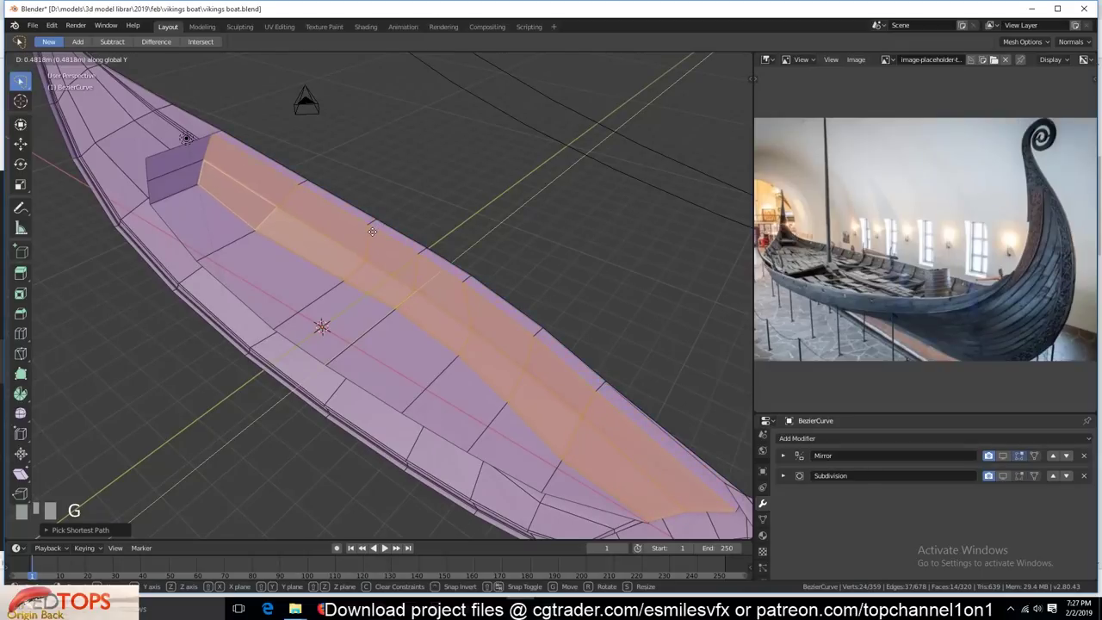
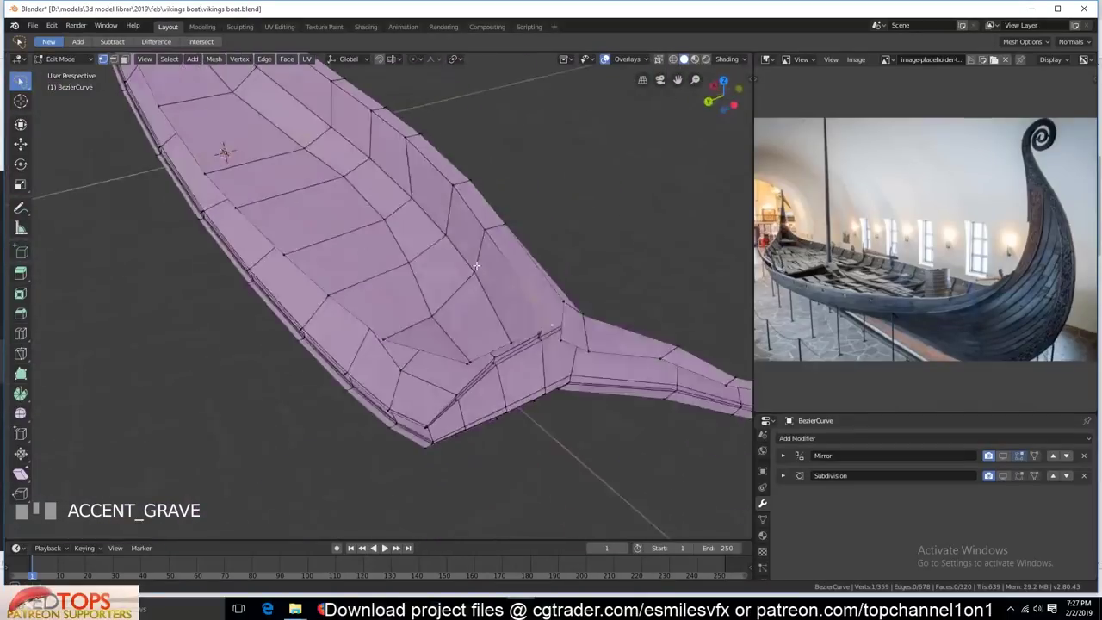
pyautogui.press('3')
pyautogui.press('`')
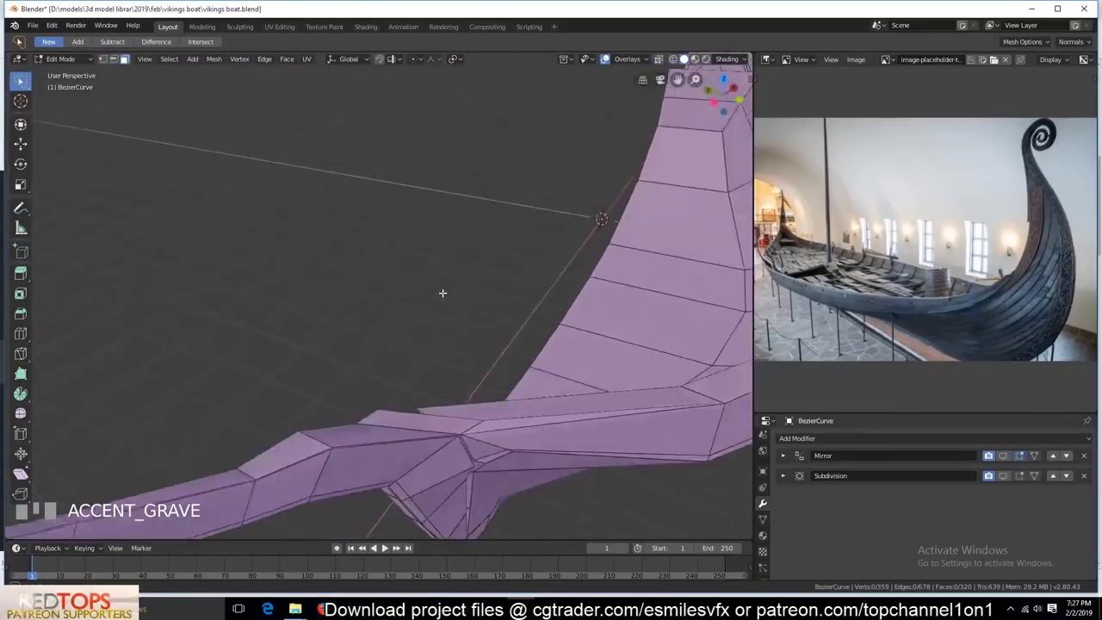
# - Delete the distorted faces at the prow junction and fill the opening with a new face
pyautogui.click(569, 401)
pyautogui.press('x')
pyautogui.press('`')
pyautogui.click(518, 450)
pyautogui.press('x')
pyautogui.click(469, 456)
pyautogui.press('x')
pyautogui.click(500, 449)
pyautogui.click(503, 413)
pyautogui.press('f')
pyautogui.press('`')
pyautogui.press('alt+a')
pyautogui.press('`')
# - Check the rim vertices in vertex mode, clear the selection and save the boat file
pyautogui.press('1')
pyautogui.click(538, 424)
pyautogui.click(535, 379)
pyautogui.press('`')
pyautogui.press('alt+a')
pyautogui.press('`')
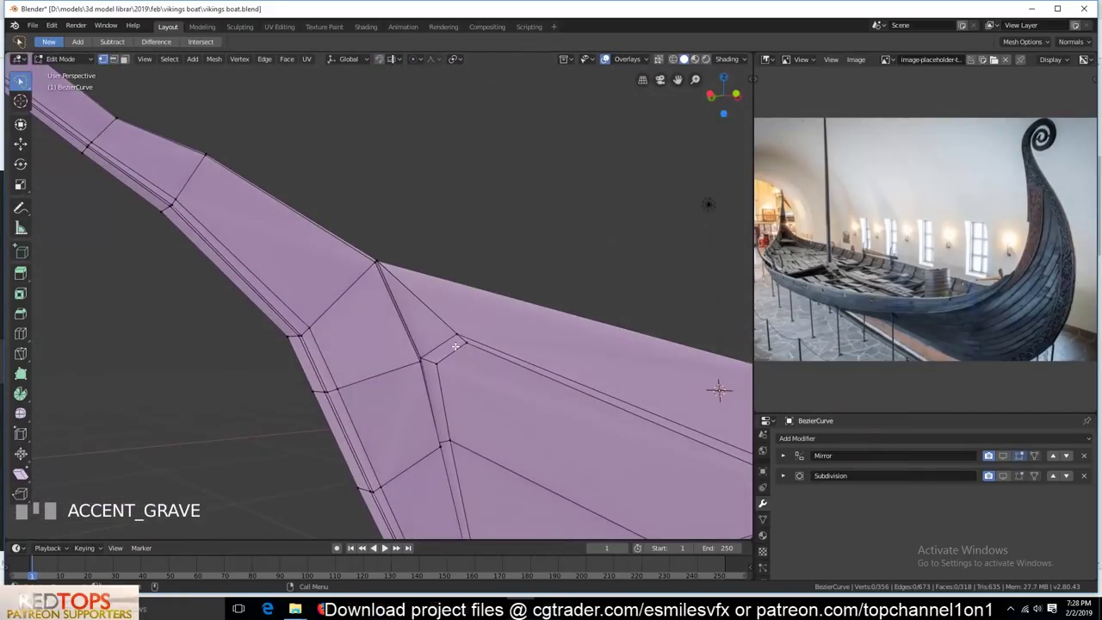
pyautogui.scroll(-3)
pyautogui.press('`')
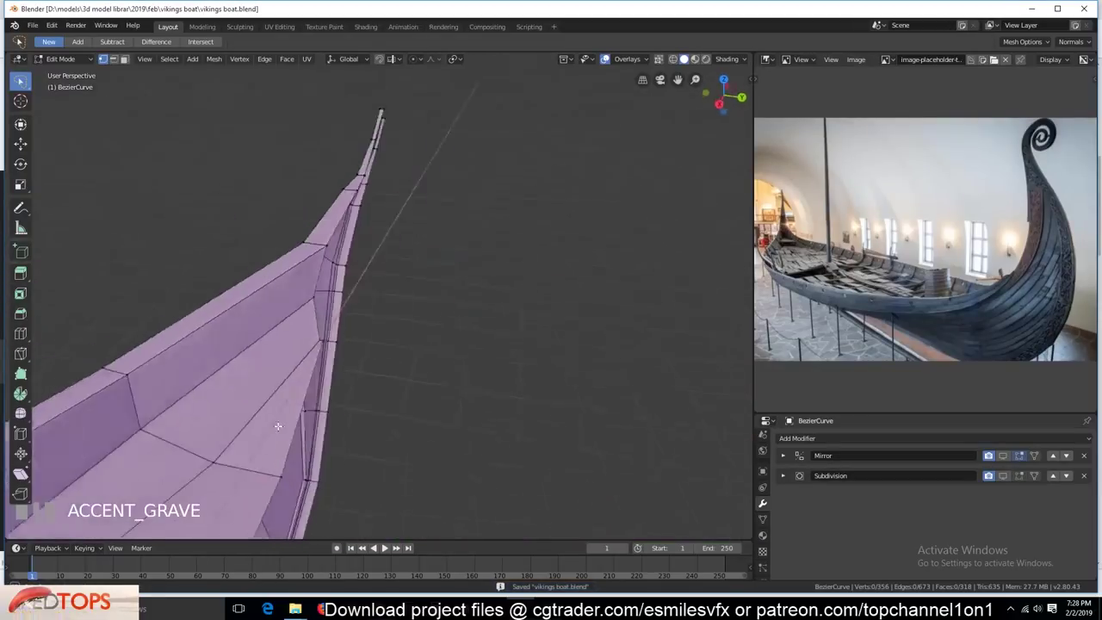
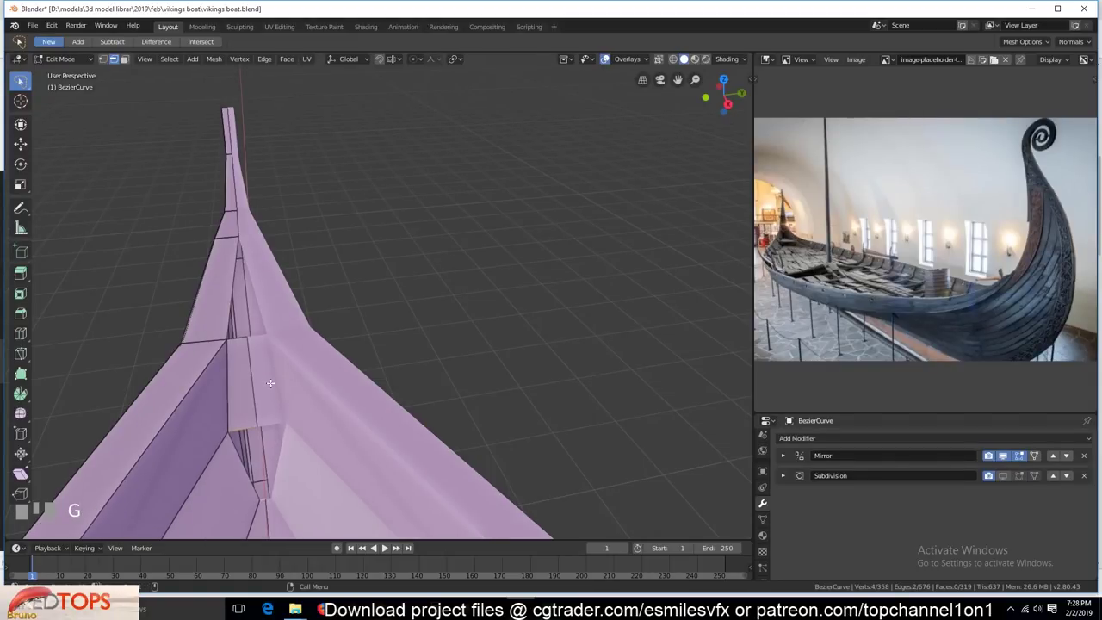
# - Add edge loops around the prow junction and fill faces between the rim and stem edges
pyautogui.click(240, 332)
pyautogui.click(237, 267)
pyautogui.press('f')
pyautogui.press('Tab')
pyautogui.scroll(-3)
pyautogui.press('`')
pyautogui.press('alt+a')
pyautogui.press('`')
pyautogui.click(409, 393)
pyautogui.press('`')
pyautogui.scroll(3)
pyautogui.scroll(-3)
pyautogui.click(458, 377)
pyautogui.press('f')
pyautogui.scroll(-3)
pyautogui.press('Tab')
pyautogui.click(393, 231)
pyautogui.press('KP_Decimal')
pyautogui.scroll(-3)
pyautogui.press('`')
# - Reposition the vertices where the hull rim meets the prow stem by grabbing them into line
pyautogui.press('`')
pyautogui.scroll(3)
pyautogui.press('`')
pyautogui.click(368, 385)
pyautogui.press('g')
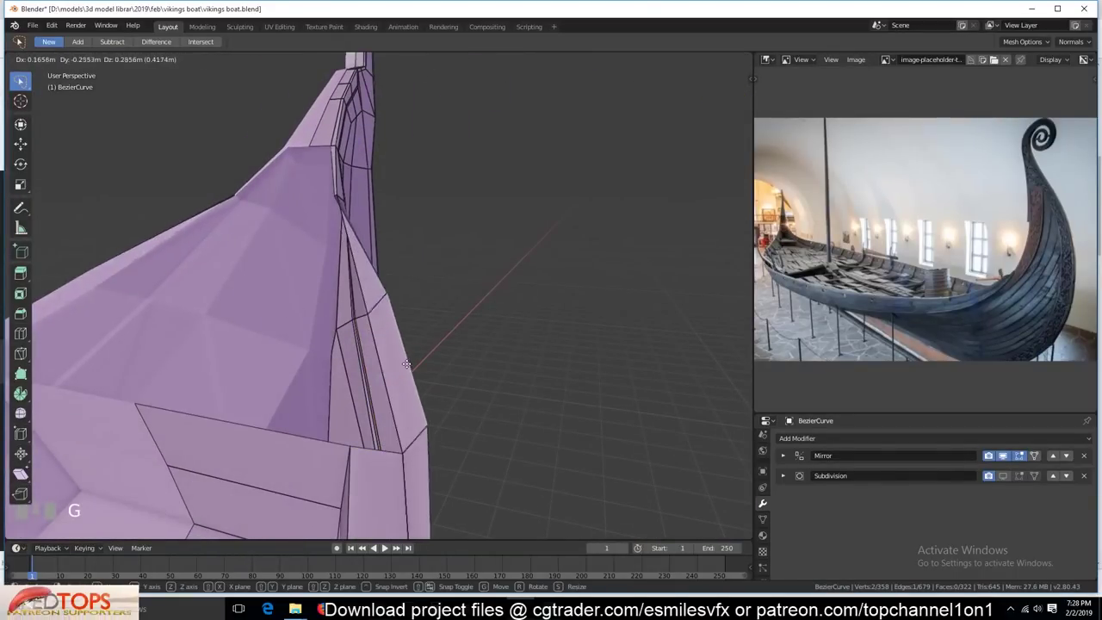
pyautogui.press('`')
pyautogui.click(421, 363)
pyautogui.scroll(-3)
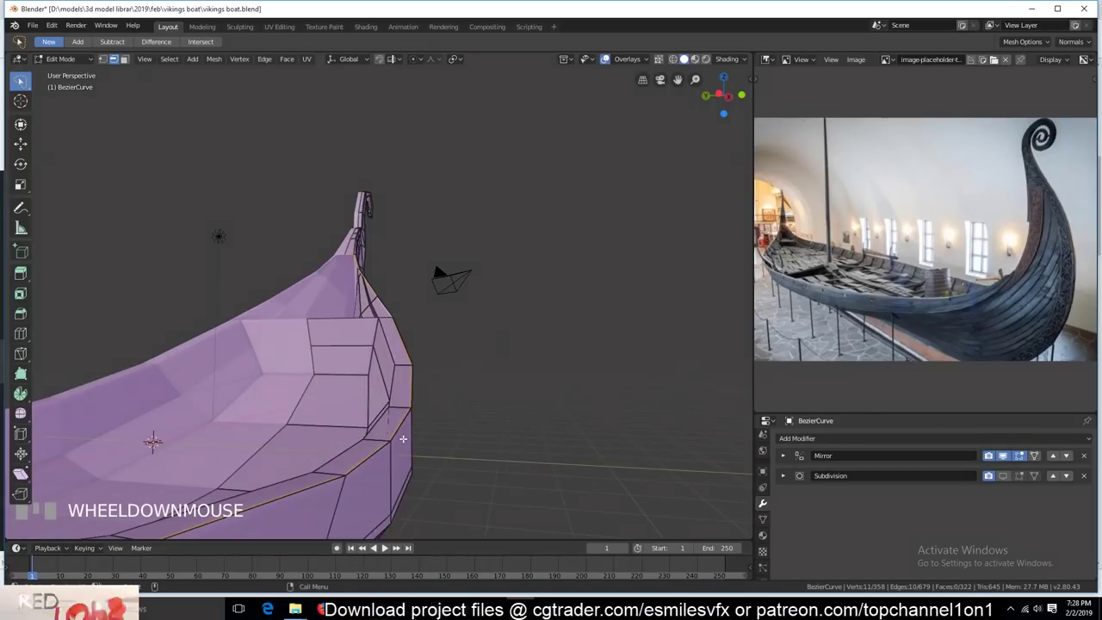
# - Delete a stray rim vertex and inspect the prow curve from several view angles
pyautogui.press('x')
pyautogui.scroll(-3)
pyautogui.press('`')
pyautogui.scroll(3)
pyautogui.press('`')
pyautogui.click(412, 378)
pyautogui.press('`')
pyautogui.press('`')
pyautogui.scroll(3)
pyautogui.press('`')
# - Remove two more out-of-place vertices around the spiral prow
pyautogui.click(594, 224)
pyautogui.press('x')
pyautogui.press('`')
pyautogui.click(583, 270)
pyautogui.press('x')
pyautogui.click(602, 231)
pyautogui.scroll(-3)
# - Dissolve an edge with Ctrl+X and frame the selected prow vertices to check the curve
pyautogui.press('ctrl+x')
pyautogui.scroll(3)
pyautogui.press('`')
pyautogui.click(446, 295)
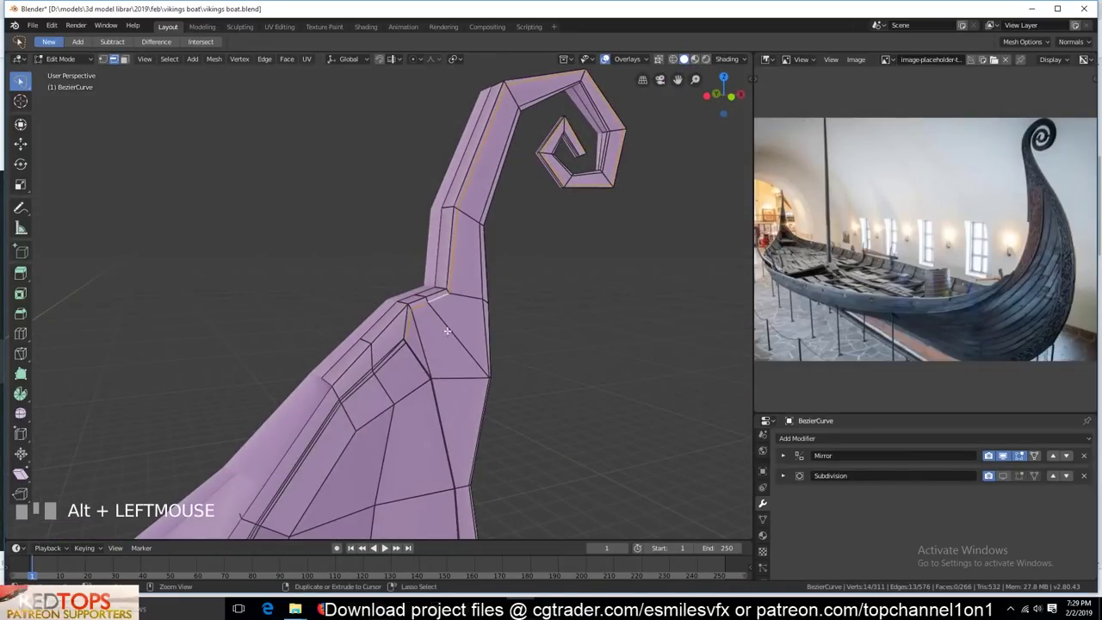
pyautogui.click(487, 318)
pyautogui.press('`')
pyautogui.scroll(-3)
pyautogui.press('`')
pyautogui.press('1')
pyautogui.click(464, 355)
pyautogui.click(468, 311)
pyautogui.press('KP_Decimal')
pyautogui.scroll(-3)
pyautogui.scroll(-3)
# - Delete another vertex, then in edge select extrude the open prow edge
pyautogui.press('`')
pyautogui.click(357, 333)
pyautogui.press('x')
pyautogui.press('`')
pyautogui.press('2')
pyautogui.click(435, 202)
pyautogui.click(410, 312)
pyautogui.press('e')
# - Fill the new edges into faces to close the prow surface
pyautogui.press('`')
pyautogui.click(423, 157)
pyautogui.click(472, 79)
pyautogui.click(471, 94)
pyautogui.click(437, 157)
pyautogui.press('f')
pyautogui.click(344, 290)
pyautogui.scroll(-3)
pyautogui.press('`')
# - Add a loop cut near the prow, slide it along the edge and nudge vertices with G
pyautogui.press('ctrl+r')
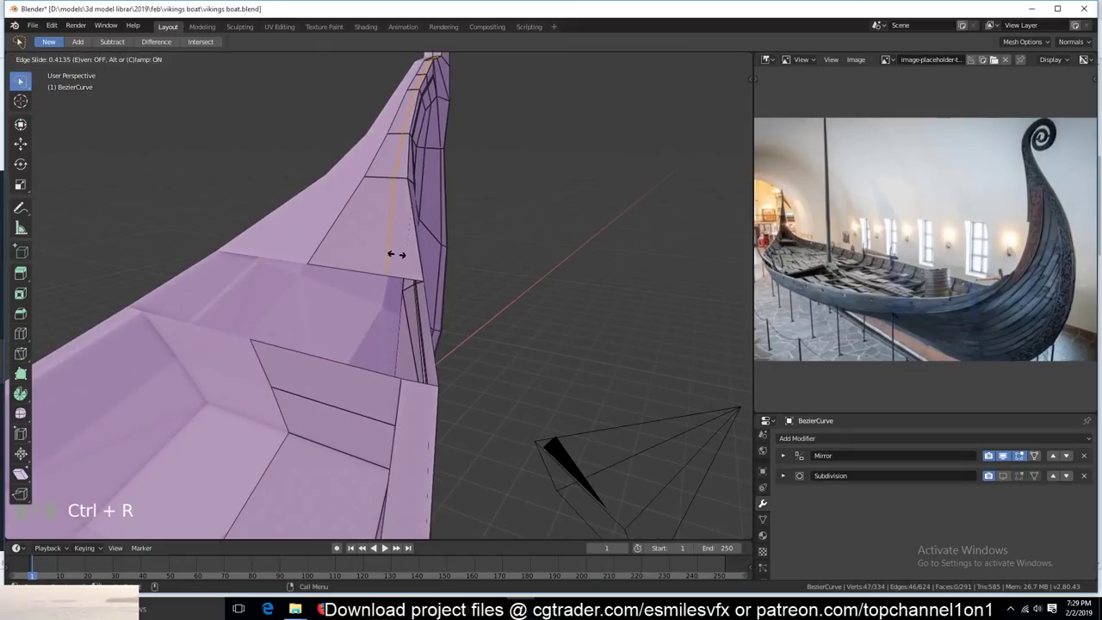
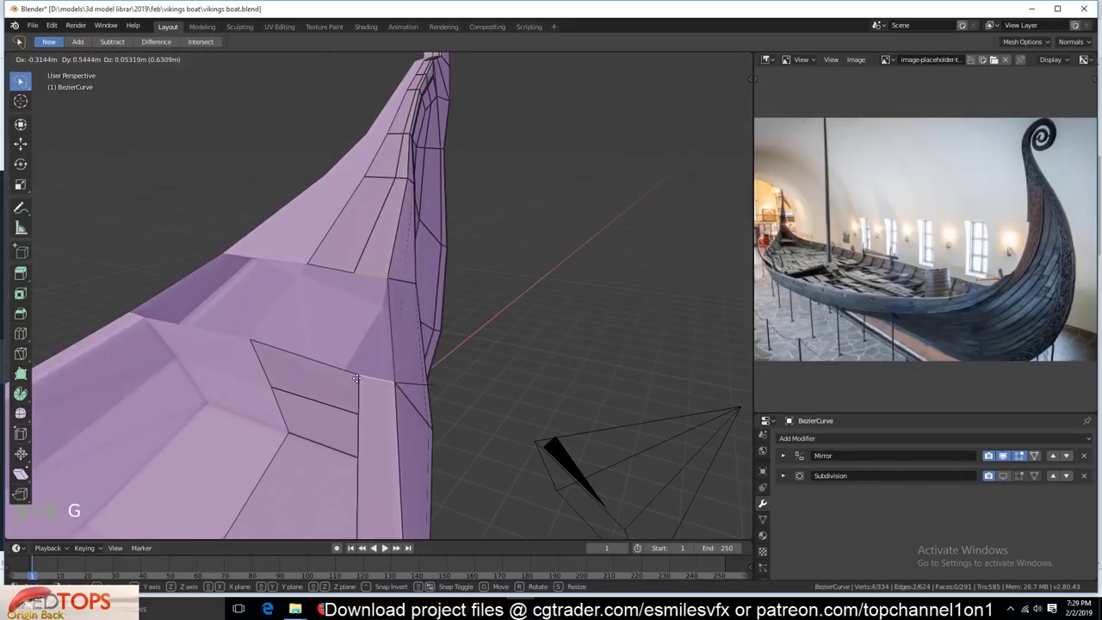
pyautogui.click(363, 357)
pyautogui.click(363, 256)
pyautogui.press('g')
pyautogui.rightClick(388, 290)
pyautogui.press('f')
pyautogui.press('1')
pyautogui.press('a')
pyautogui.rightClick(469, 353)
pyautogui.press('`')
# - Delete a stray vertex and drag a rim vertex into line, then clear the selection
pyautogui.click(398, 376)
pyautogui.press('x')
pyautogui.press('`')
pyautogui.click(1011, 477)
pyautogui.press('`')
pyautogui.rightClick(294, 359)
pyautogui.click(376, 324)
pyautogui.moveTo(377, 325); pyautogui.dragTo(325, 349)
pyautogui.press('alt+a')
# - Zoom in and delete a few more stray vertices along the hull rim
pyautogui.press('`')
pyautogui.press('`')
pyautogui.scroll(3)
pyautogui.scroll(3)
pyautogui.scroll(3)
pyautogui.click(325, 349)
pyautogui.click(456, 417)
pyautogui.press('x')
pyautogui.click(195, 281)
pyautogui.press('`')
pyautogui.scroll(-3)
pyautogui.press('`')
pyautogui.click(652, 394)
pyautogui.press('x')
pyautogui.press('`')
pyautogui.click(541, 400)
# - Remove the last stray rim vertices and return to Object Mode to view the smoothed hull
pyautogui.press('Tab')
pyautogui.click(602, 313)
pyautogui.press('x')
pyautogui.press('`')
pyautogui.scroll(3)
pyautogui.click(483, 313)
pyautogui.press('x')
pyautogui.click(275, 301)
pyautogui.press('x')
pyautogui.press('Tab')
pyautogui.scroll(-3)
pyautogui.press('`')
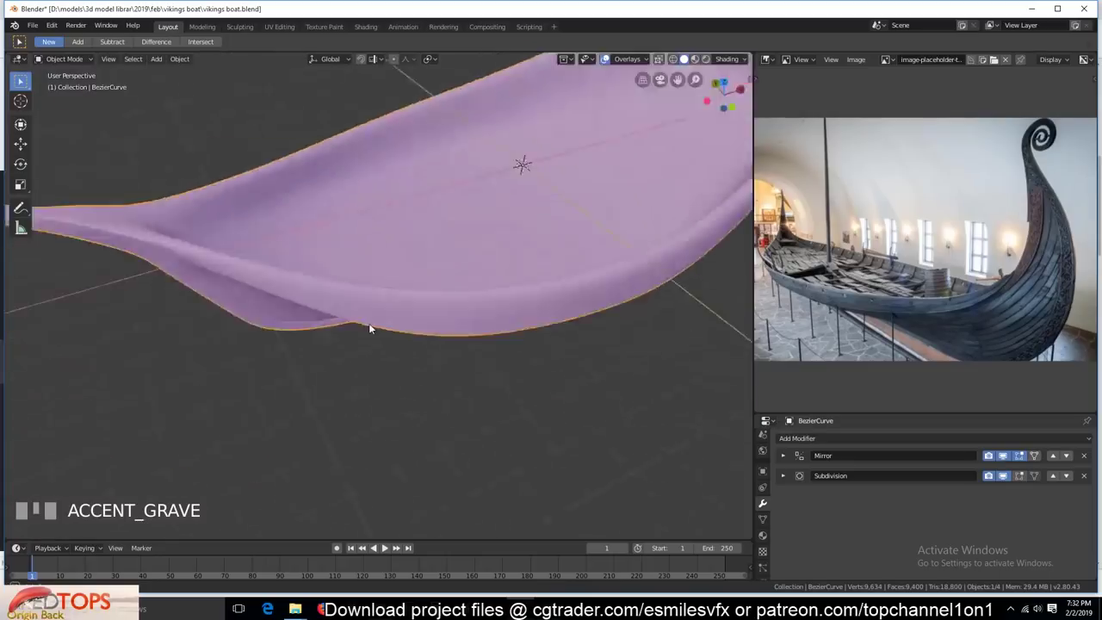
# - Frame the prow and connect two hull vertices with a new edge (J)
pyautogui.click(299, 130)
pyautogui.press('KP_Decimal')
pyautogui.scroll(-3)
pyautogui.press('`')
pyautogui.scroll(-3)
pyautogui.scroll(3)
pyautogui.press('`')
pyautogui.scroll(3)
pyautogui.press('`')
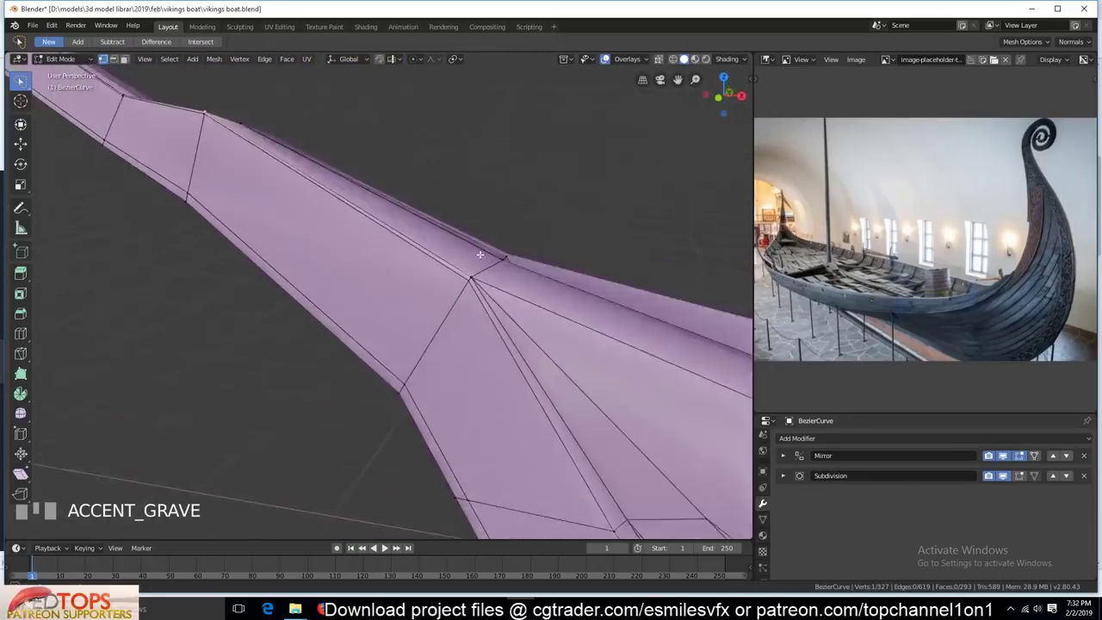
pyautogui.press('alt+a')
pyautogui.press('`')
pyautogui.scroll(-3)
pyautogui.press('`')
pyautogui.scroll(-3)
pyautogui.press('`')
pyautogui.scroll(3)
pyautogui.press('`')
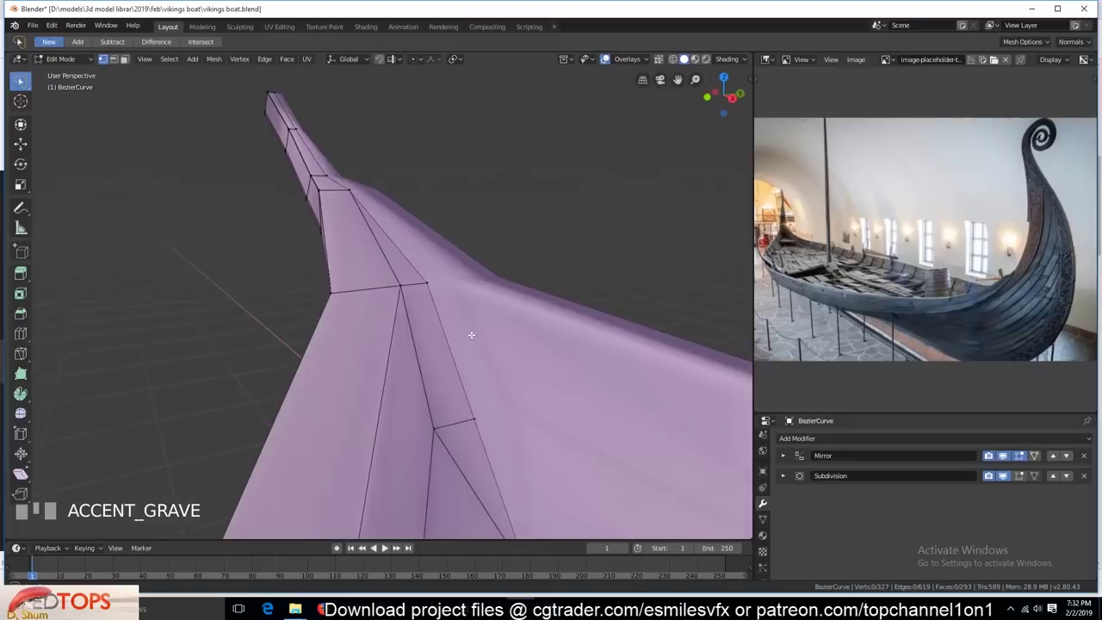
pyautogui.click(428, 417)
pyautogui.press('`')
pyautogui.click(569, 290)
pyautogui.press('j')
pyautogui.press('`')
# - Grab and reposition the newly cut vertices along the hull toward the prow
pyautogui.click(385, 409)
pyautogui.click(454, 396)
pyautogui.press('g')
pyautogui.press('`')
pyautogui.press('2')
pyautogui.press('`')
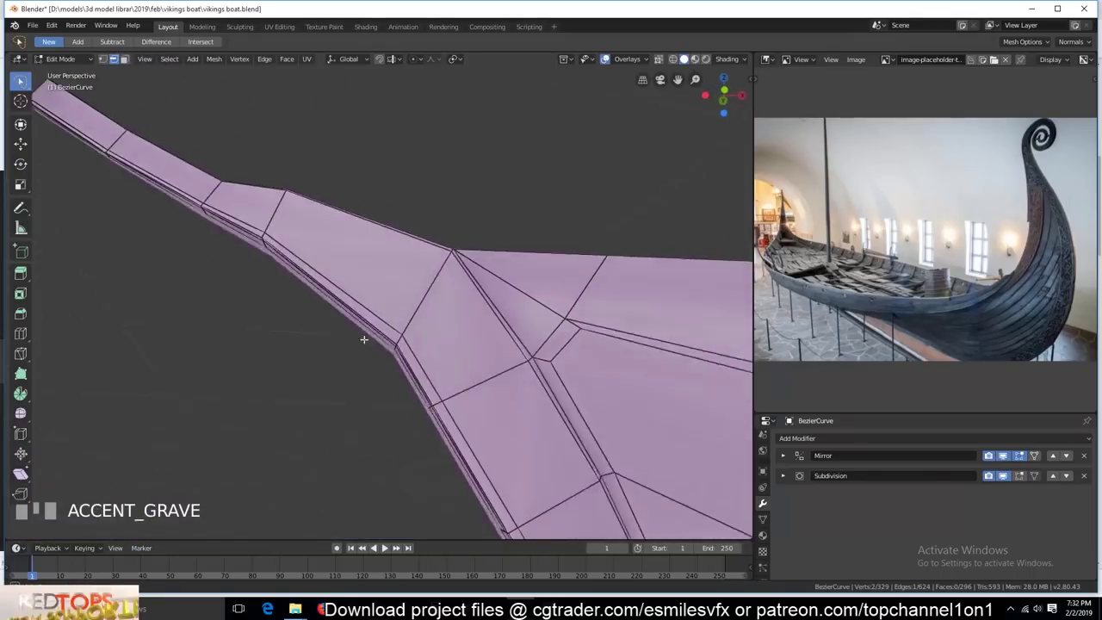
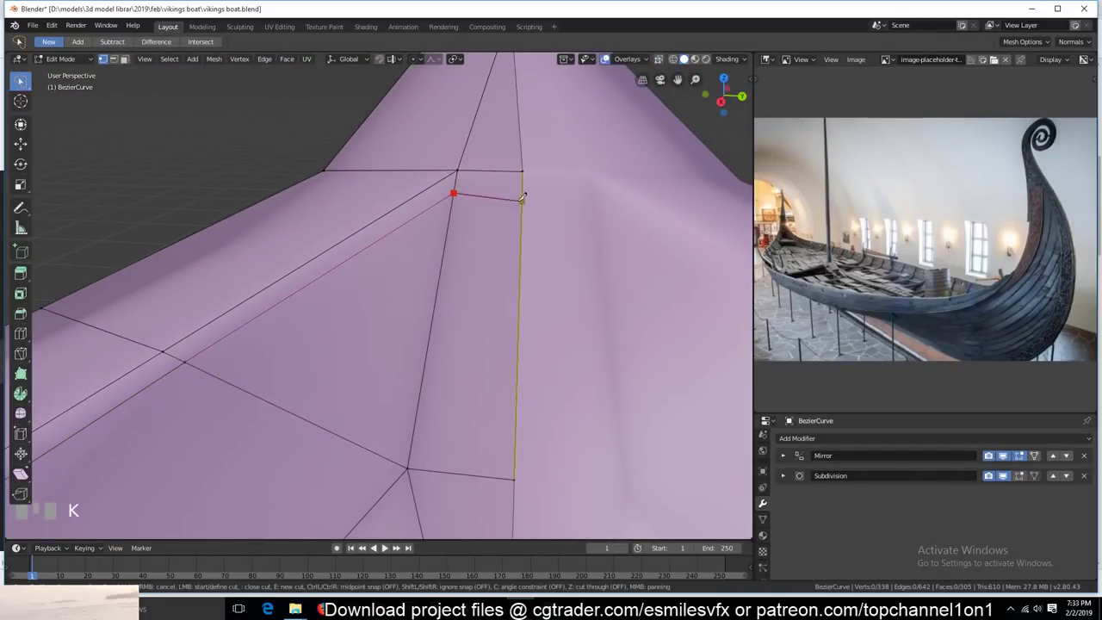
pyautogui.click(520, 203)
pyautogui.press('g')
pyautogui.scroll(-3)
pyautogui.press('`')
pyautogui.scroll(3)
pyautogui.scroll(-3)
pyautogui.press('alt+a')
pyautogui.press('`')
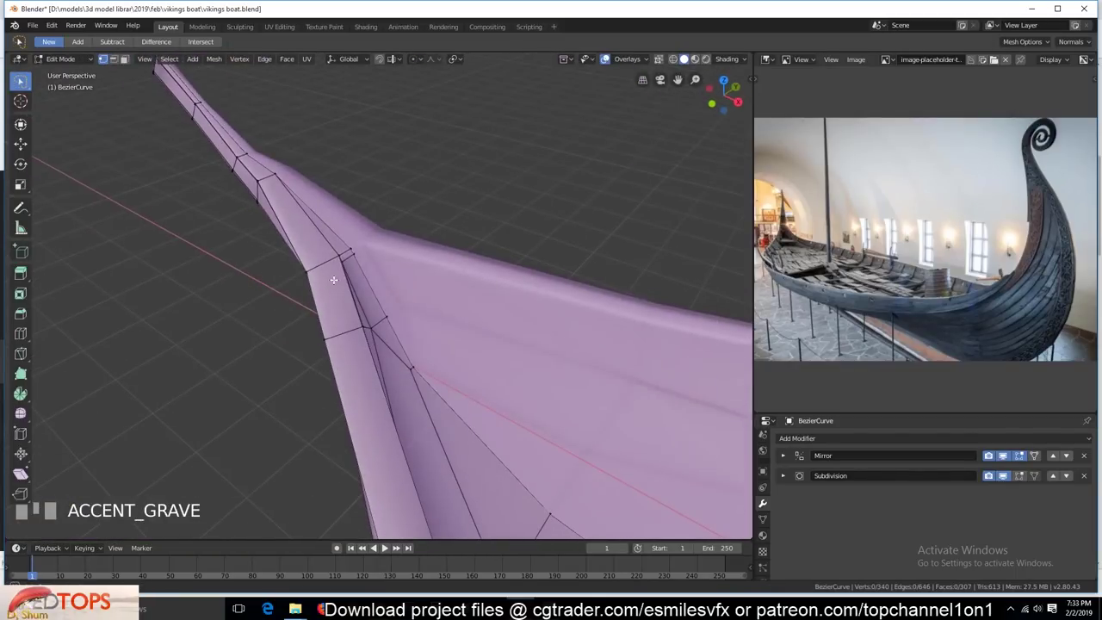
pyautogui.scroll(-3)
pyautogui.press('`')
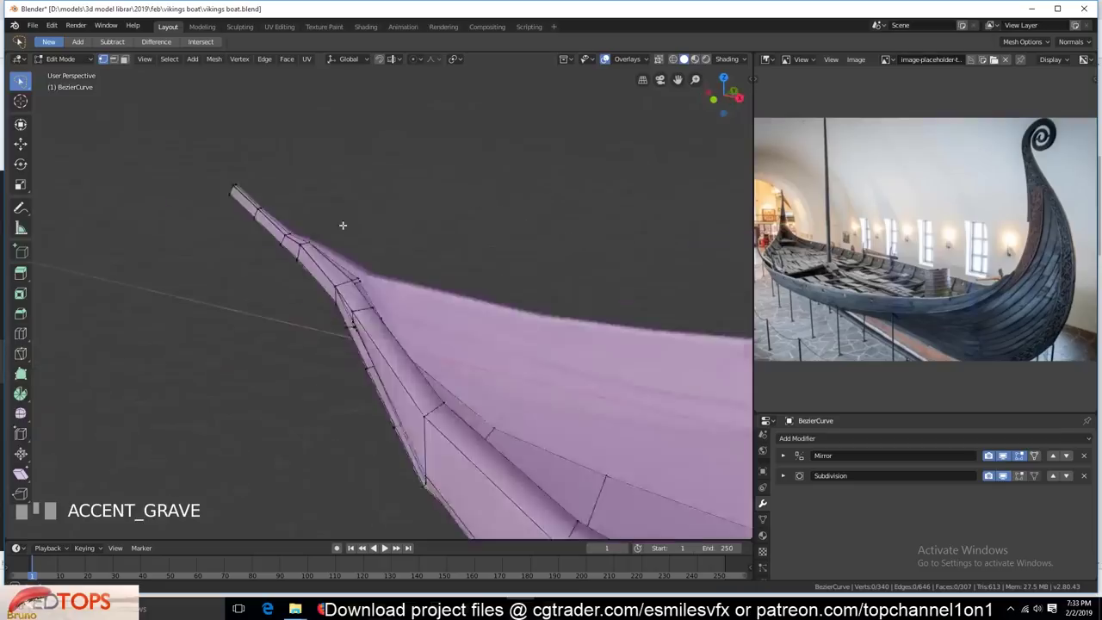
# - Add loop cuts across the hull faces running up to the prow
pyautogui.press('ctrl+r')
pyautogui.press('`')
pyautogui.scroll(3)
pyautogui.press('ctrl+r')
pyautogui.press('`')
pyautogui.scroll(-3)
# - Delete the single face at the tip of the keel stem in face select mode
pyautogui.press('3')
pyautogui.click(312, 438)
pyautogui.press('x')
pyautogui.scroll(-3)
pyautogui.press('`')
pyautogui.scroll(-3)
pyautogui.scroll(3)
pyautogui.press('`')
pyautogui.press('`')
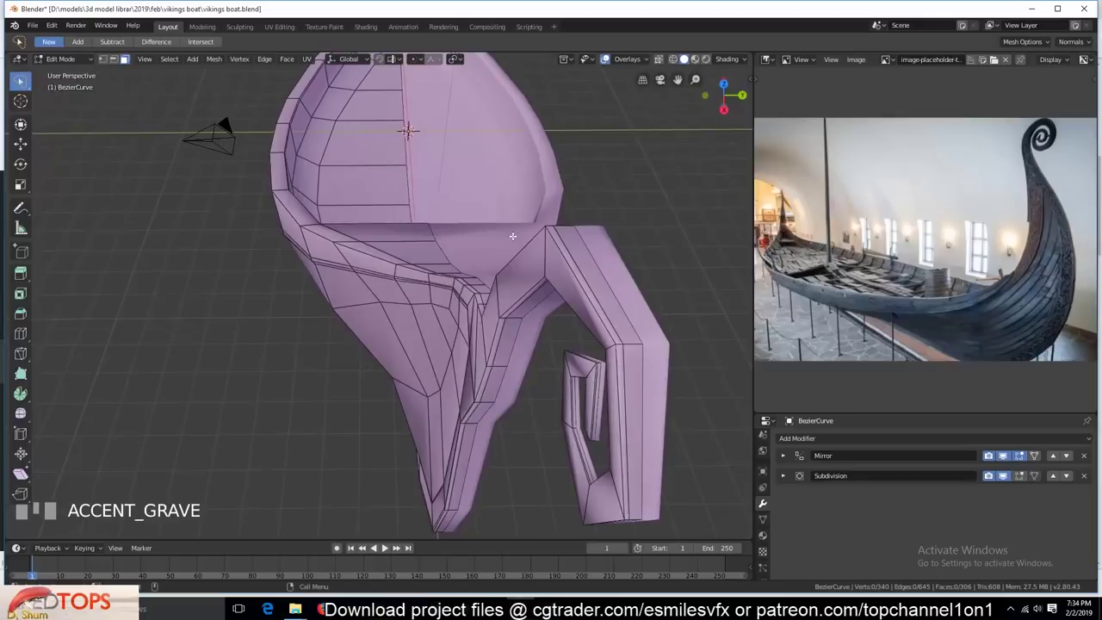
# - Select the hull edges near the prow and add a loop cut through them
pyautogui.press('2')
pyautogui.click(597, 290)
pyautogui.press('`')
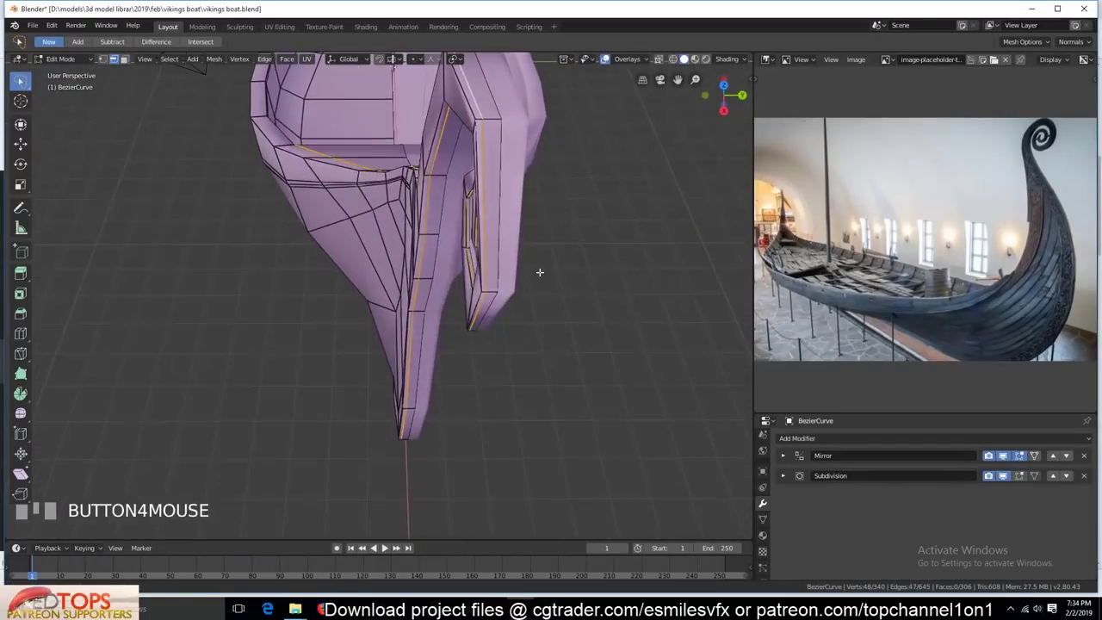
pyautogui.press('`')
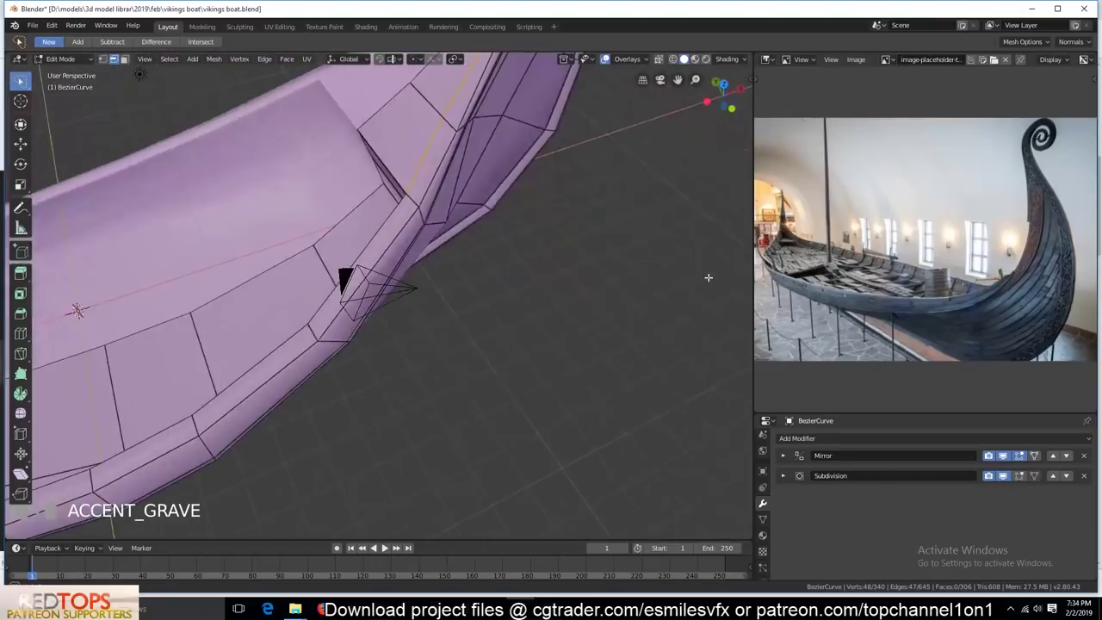
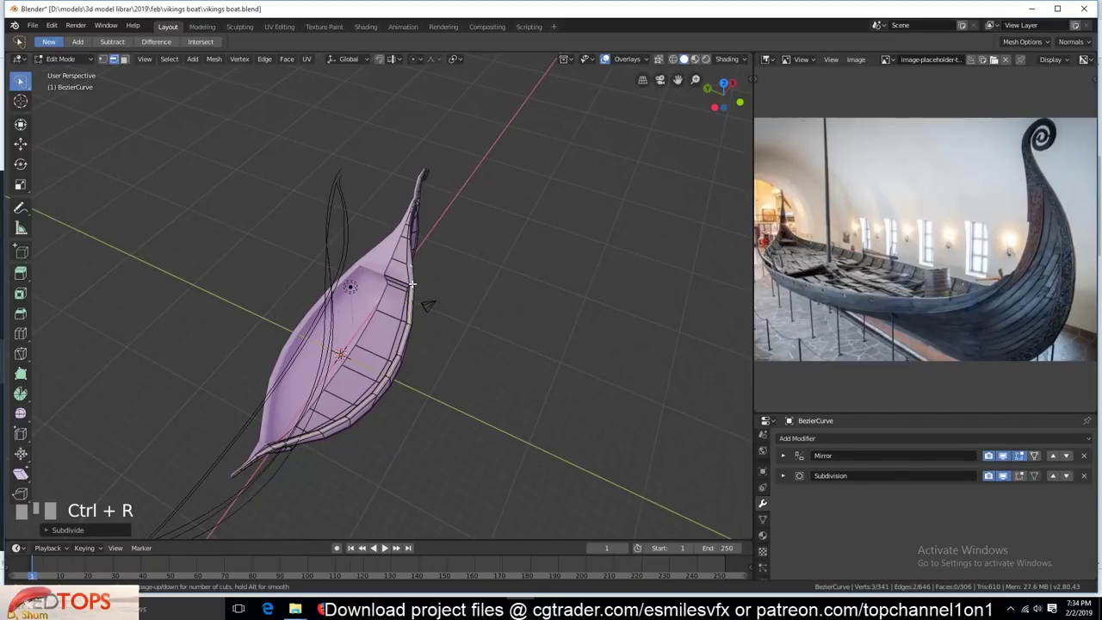
pyautogui.scroll(3)
pyautogui.press('alt+a')
pyautogui.click(364, 425)
pyautogui.moveTo(352, 289); pyautogui.dragTo(477, 372)
pyautogui.press('ctrl+r')
pyautogui.click(478, 372)
pyautogui.press('`')
# - Connect the new vertices with an edge (J) and nudge them into line
pyautogui.click(131, 484)
pyautogui.press('KP_Decimal')
pyautogui.scroll(-3)
pyautogui.press('`')
pyautogui.click(307, 335)
pyautogui.scroll(-3)
pyautogui.press('1')
pyautogui.click(346, 332)
pyautogui.click(339, 327)
pyautogui.press('j')
pyautogui.click(331, 322)
pyautogui.press('g')
pyautogui.scroll(3)
pyautogui.press('`')
# - Add further loop cuts forming the edge loop at the inner prow corner
pyautogui.press('ctrl+r')
pyautogui.scroll(-3)
pyautogui.press('ctrl+r')
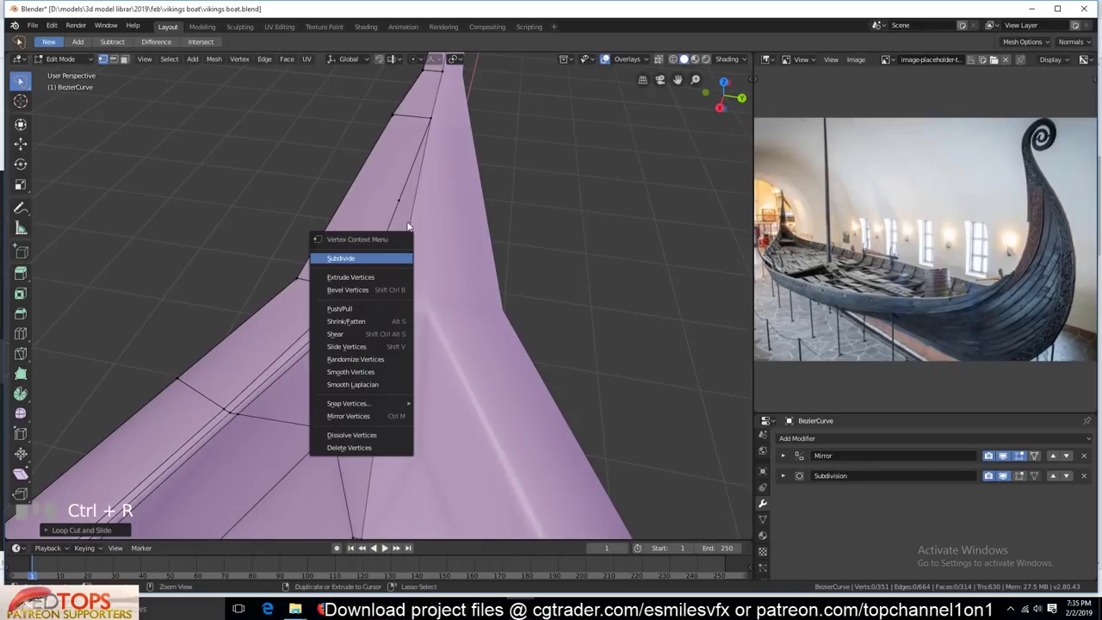
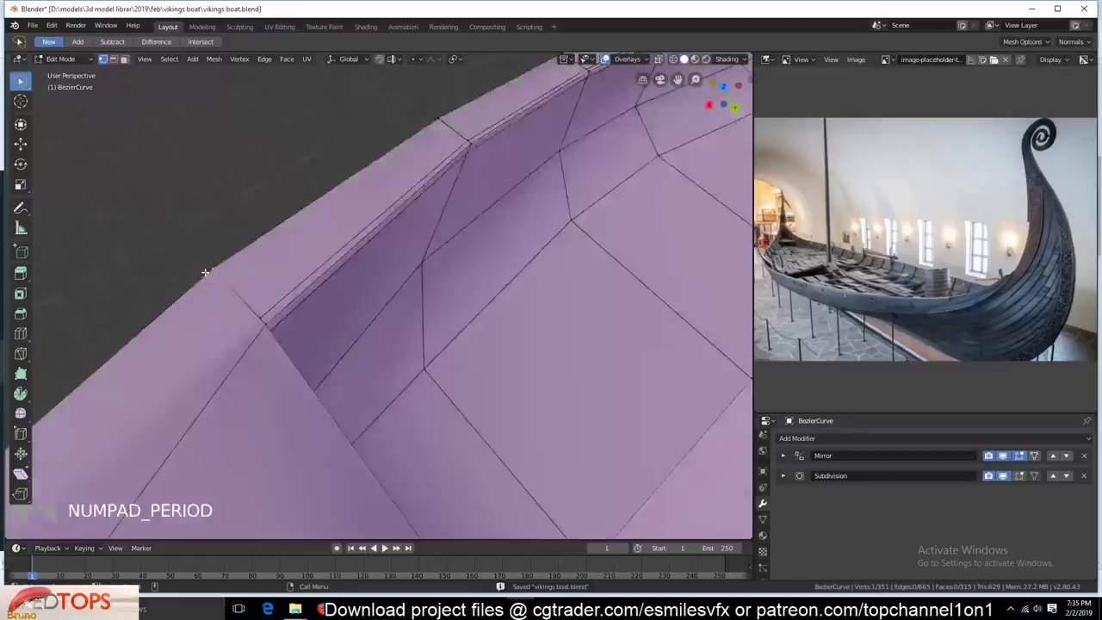
pyautogui.scroll(-3)
pyautogui.press('`')
pyautogui.scroll(-3)
pyautogui.press('alt+a')
pyautogui.press('ctrl+r')
pyautogui.scroll(3)
pyautogui.press('`')
# - Join another vertex pair with an edge and merge the duplicate vertices at the corner
pyautogui.click(494, 394)
pyautogui.click(520, 414)
pyautogui.press('j')
pyautogui.press('2')
pyautogui.press('space')
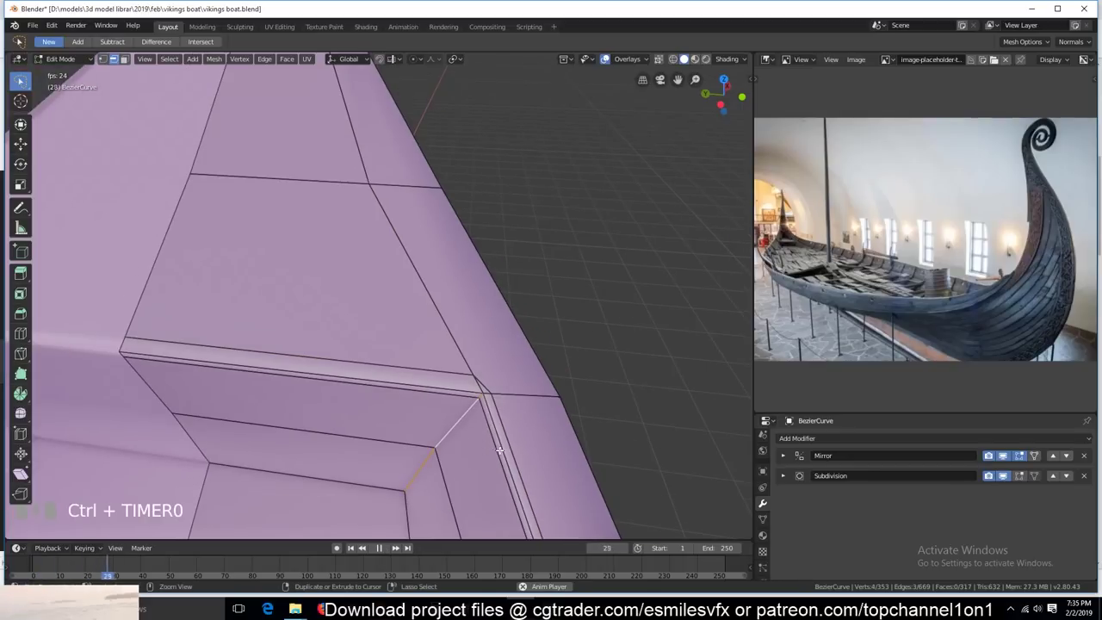
pyautogui.press('space')
pyautogui.press('1')
pyautogui.click(476, 377)
pyautogui.click(475, 368)
pyautogui.press('alt+m')
pyautogui.click(496, 398)
pyautogui.click(496, 384)
# - Dissolve the leftover stray geometry and return to Object Mode to save
pyautogui.press('alt+a')
pyautogui.click(400, 169)
pyautogui.press('ctrl+x')
pyautogui.scroll(-3)
pyautogui.press('`')
pyautogui.press('Tab')
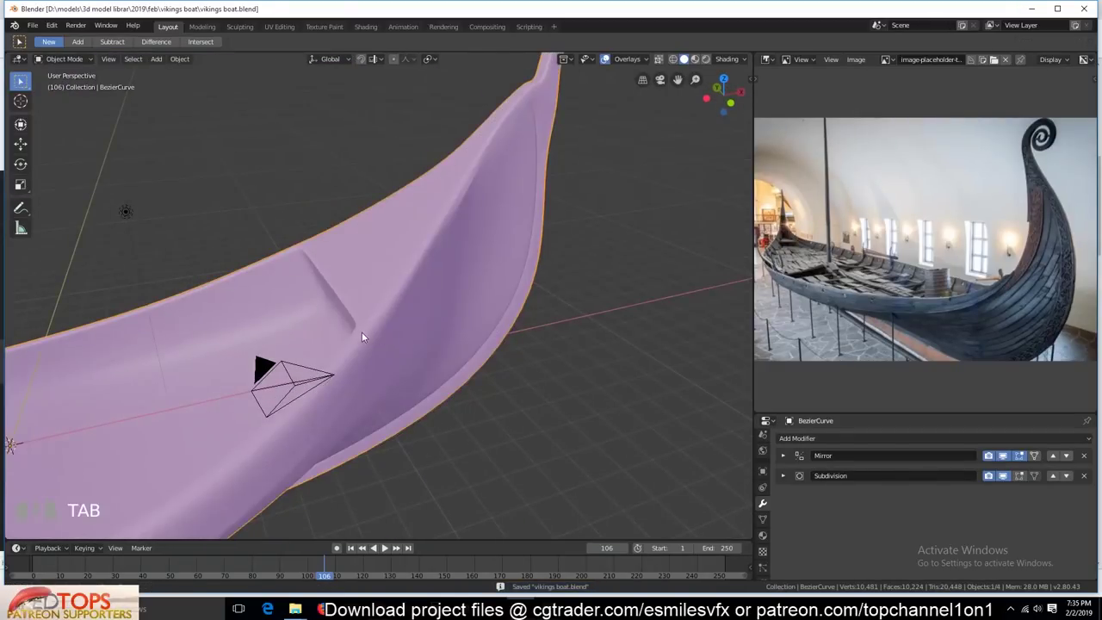
# - Apply the context-menu edit to the prow corner edge and re-enter Edit Mode
pyautogui.press('`')
pyautogui.rightClick(471, 372)
pyautogui.click(443, 307)
pyautogui.press('Tab')
pyautogui.press('`')
pyautogui.scroll(-3)
pyautogui.press('`')
# - Bevel the inner hull crease edges near the prow with a small offset (Ctrl+B)
pyautogui.click(623, 306)
pyautogui.press('KP_Decimal')
pyautogui.scroll(-3)
pyautogui.press('`')
pyautogui.scroll(-3)
pyautogui.press('2')
pyautogui.press('`')
pyautogui.click(411, 355)
pyautogui.click(393, 420)
pyautogui.press('ctrl+b')
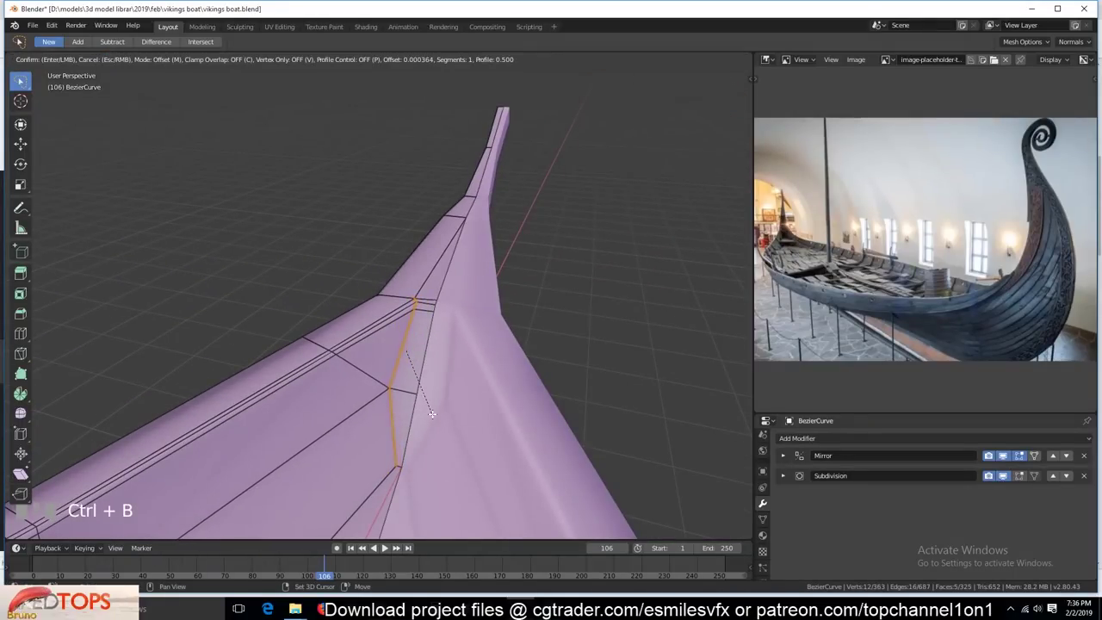
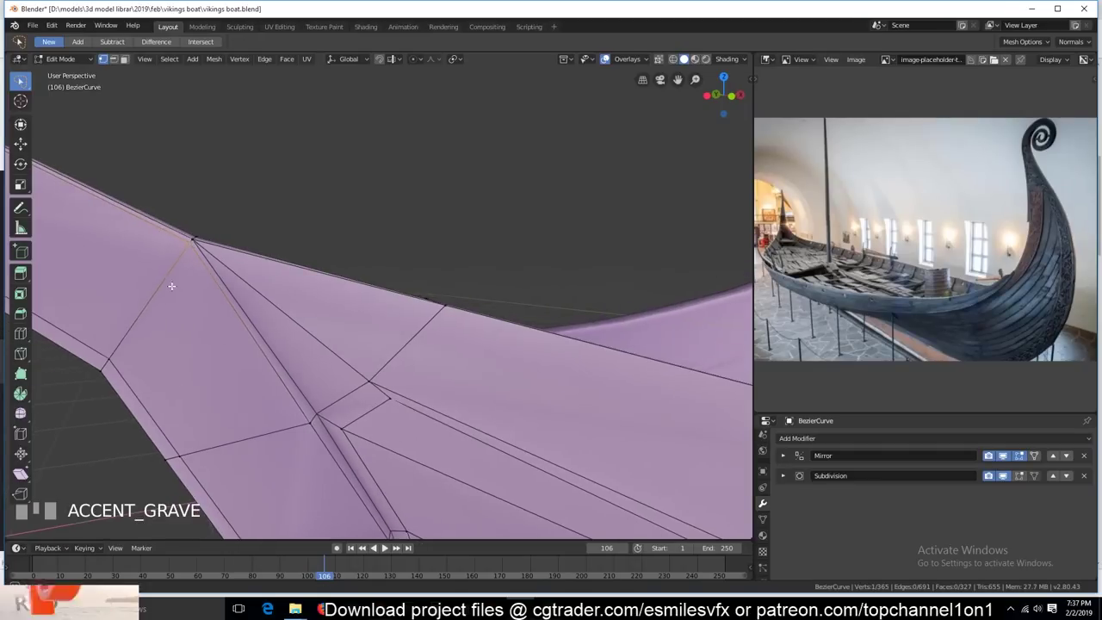
pyautogui.scroll(-3)
pyautogui.press('`')
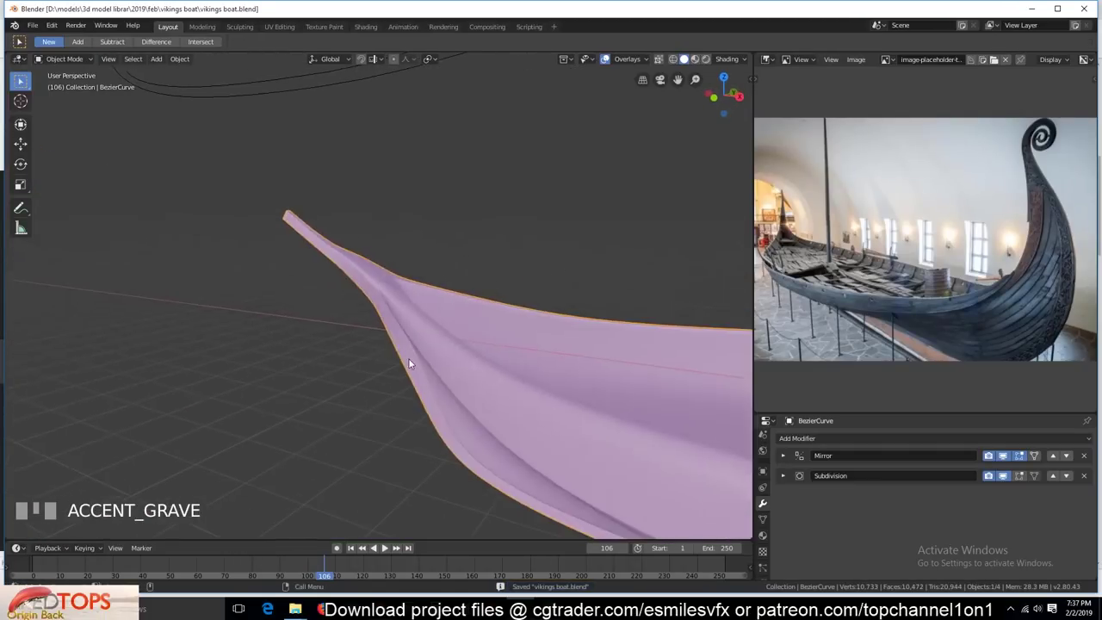
# - Insert a loop cut along the hull side with Ctrl+R and frame the prow corner for inspection
pyautogui.press('ctrl+r')
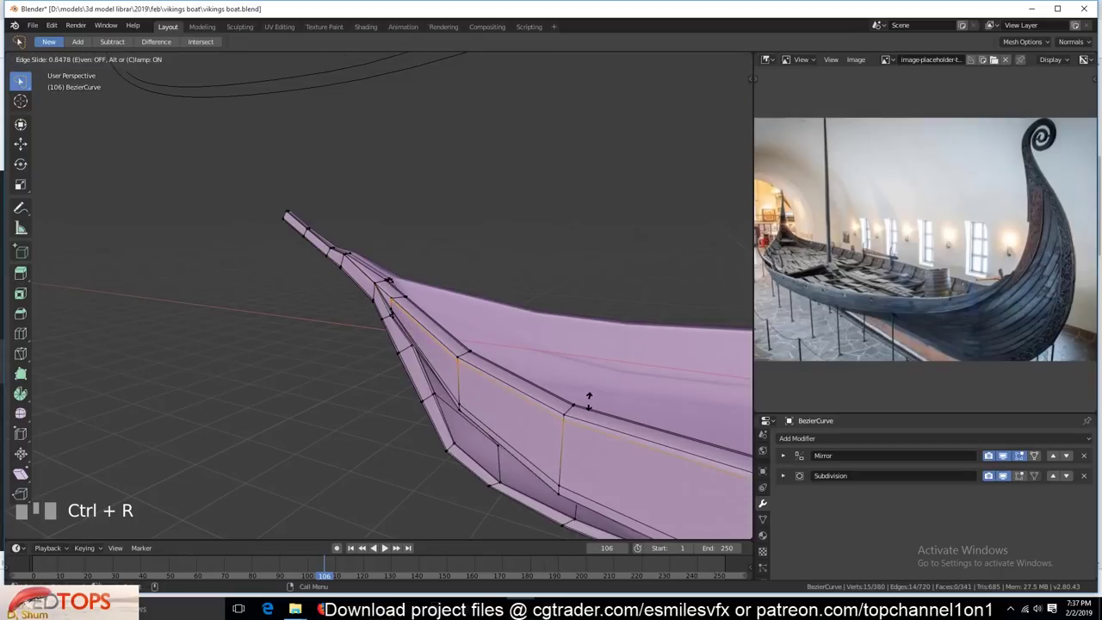
pyautogui.scroll(-3)
pyautogui.scroll(3)
pyautogui.press('Tab')
pyautogui.press('`')
pyautogui.click(696, 279)
pyautogui.press('KP_Decimal')
pyautogui.scroll(-3)
pyautogui.scroll(-3)
pyautogui.press('`')
pyautogui.scroll(-3)
pyautogui.scroll(3)
pyautogui.press('`')
pyautogui.scroll(-3)
# - Add another loop cut, join vertices across the corner faces with J, and slide the new loop into place
pyautogui.press('ctrl+r')
pyautogui.scroll(3)
pyautogui.press('alt+a')
pyautogui.click(326, 430)
pyautogui.click(496, 234)
pyautogui.press('j')
pyautogui.press('alt+a')
pyautogui.click(375, 379)
pyautogui.press('g')
pyautogui.click(360, 241)
pyautogui.press('alt+a')
# - Review the hull-to-prow corner from several angles and select vertices for further cleanup
pyautogui.scroll(-3)
pyautogui.scroll(3)
pyautogui.press('`')
pyautogui.scroll(-3)
pyautogui.scroll(3)
pyautogui.scroll(-3)
pyautogui.press('Tab')
pyautogui.press('`')
pyautogui.scroll(3)
pyautogui.press('`')
pyautogui.click(465, 446)
pyautogui.click(482, 467)
pyautogui.click(337, 248)
pyautogui.click(356, 146)
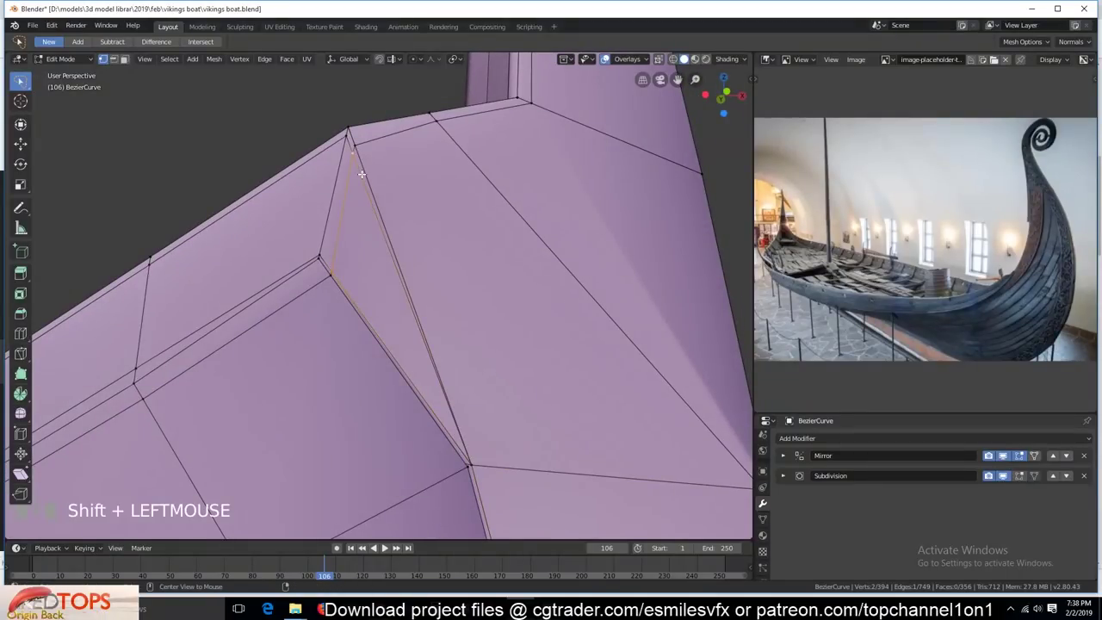
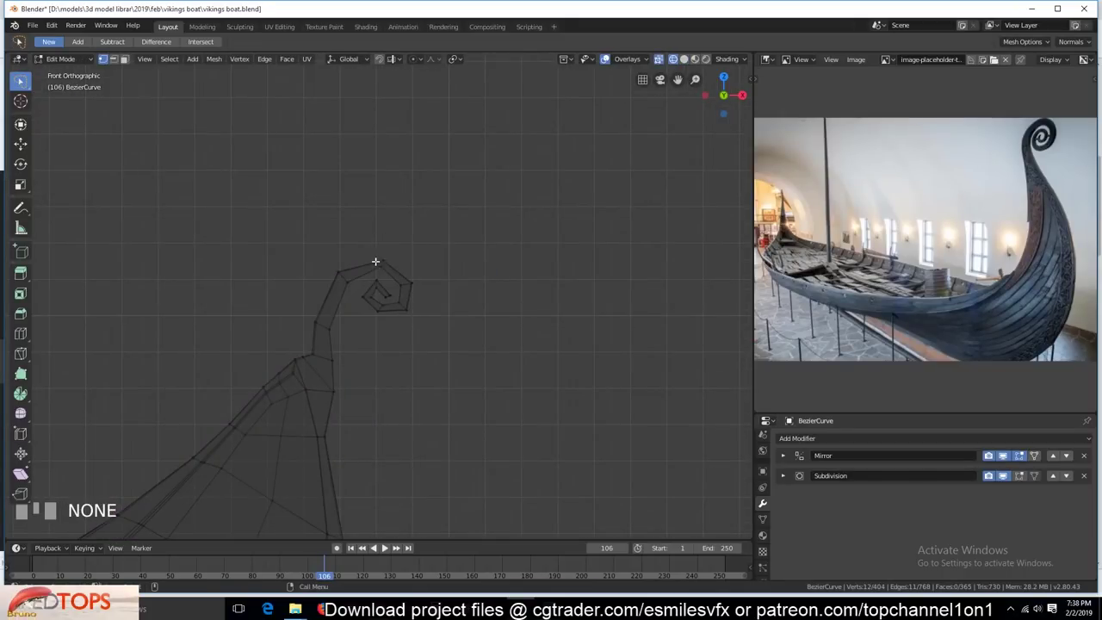
# - Box-select the prow spiral vertices and scale them up, checking from Top Orthographic view
pyautogui.press('b')
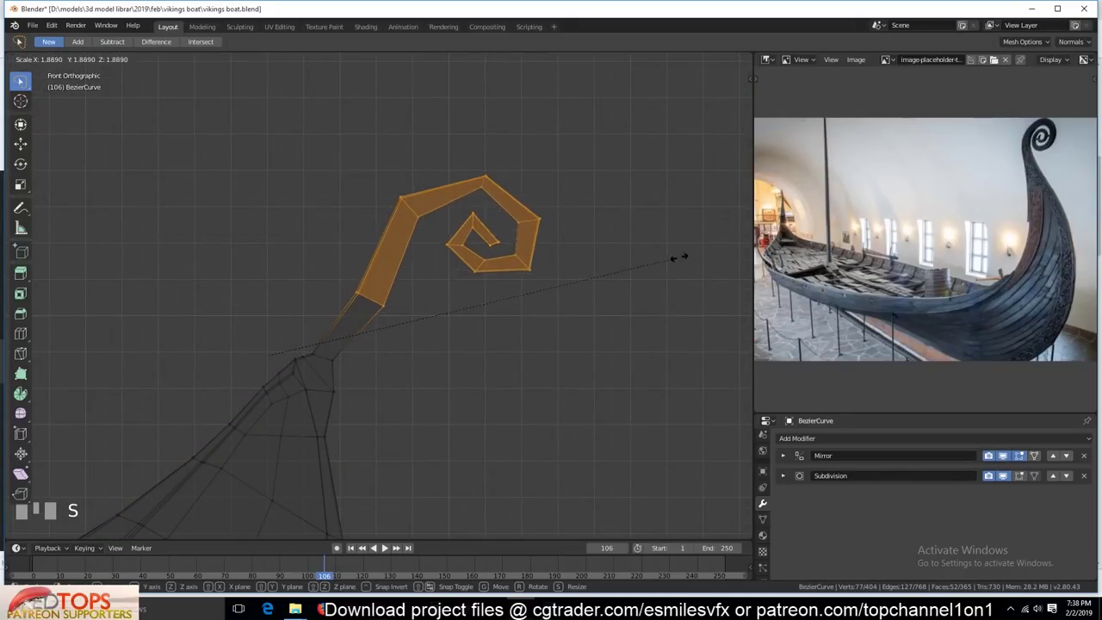
pyautogui.press('s')
pyautogui.scroll(-3)
pyautogui.scroll(3)
pyautogui.press('s')
pyautogui.scroll(3)
pyautogui.moveTo(313, 347); pyautogui.dragTo(498, 349)
pyautogui.press('b')
pyautogui.press('KP_7')
pyautogui.scroll(3)
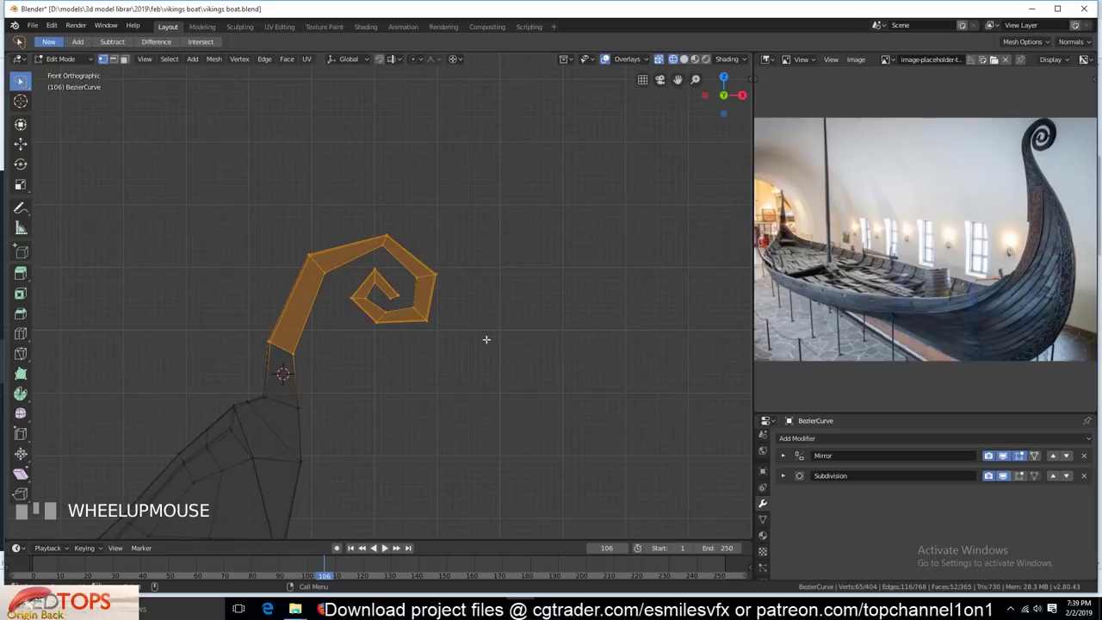
# - Scale the spiral larger again and nudge it into position at the prow tip
pyautogui.press('s')
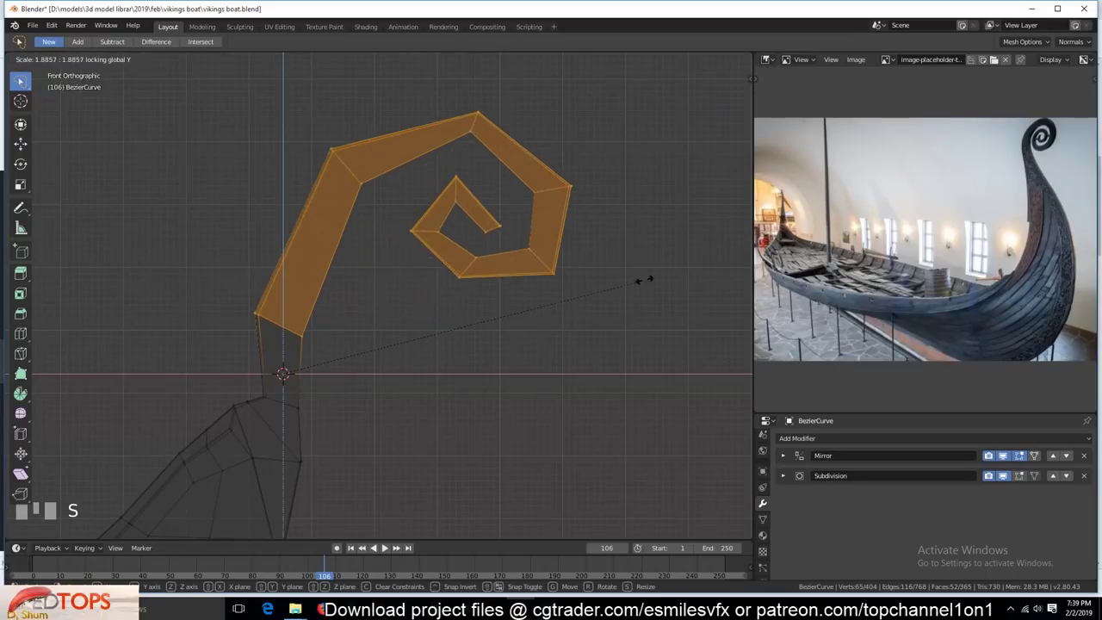
pyautogui.scroll(-3)
pyautogui.press('s')
pyautogui.scroll(3)
pyautogui.scroll(-3)
pyautogui.press('g')
pyautogui.press('alt+a')
pyautogui.press('c')
pyautogui.press('alt+a')
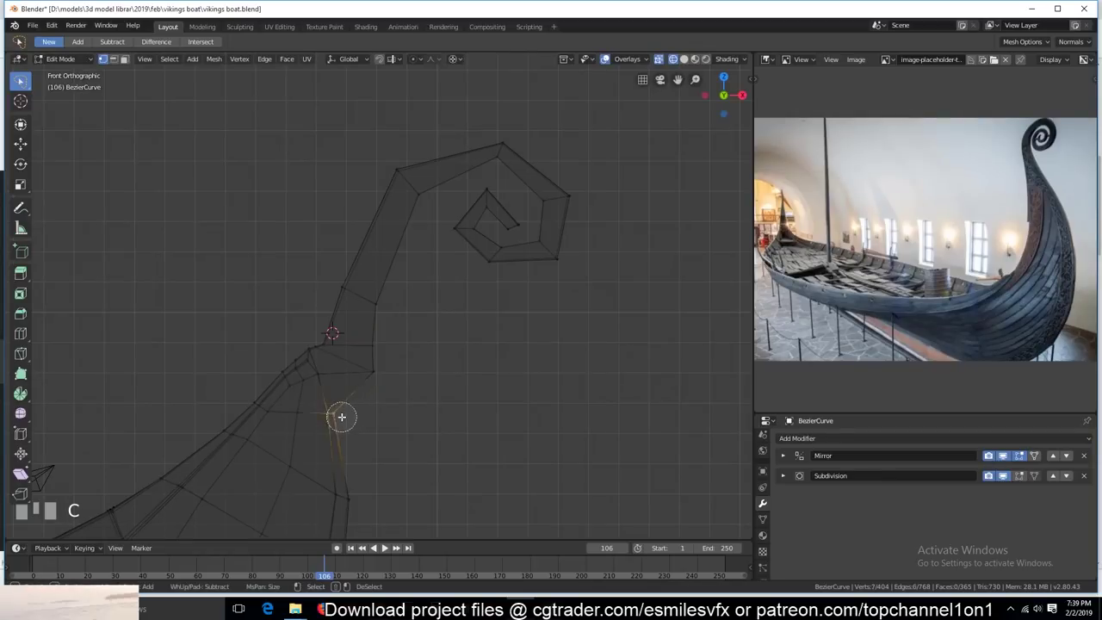
pyautogui.scroll(3)
# - Return to Object Mode, save the longship, and view the whole hull from several angles ending in Front view
pyautogui.press('Tab')
pyautogui.scroll(-3)
pyautogui.press('`')
pyautogui.scroll(3)
pyautogui.press('`')
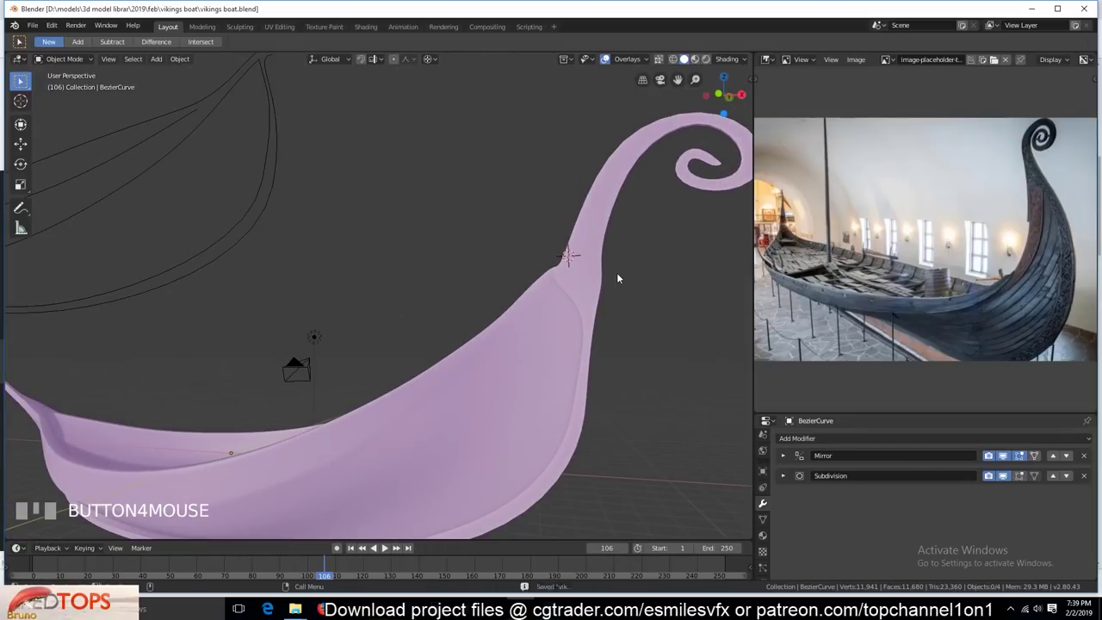
pyautogui.press('`')
pyautogui.press('`')
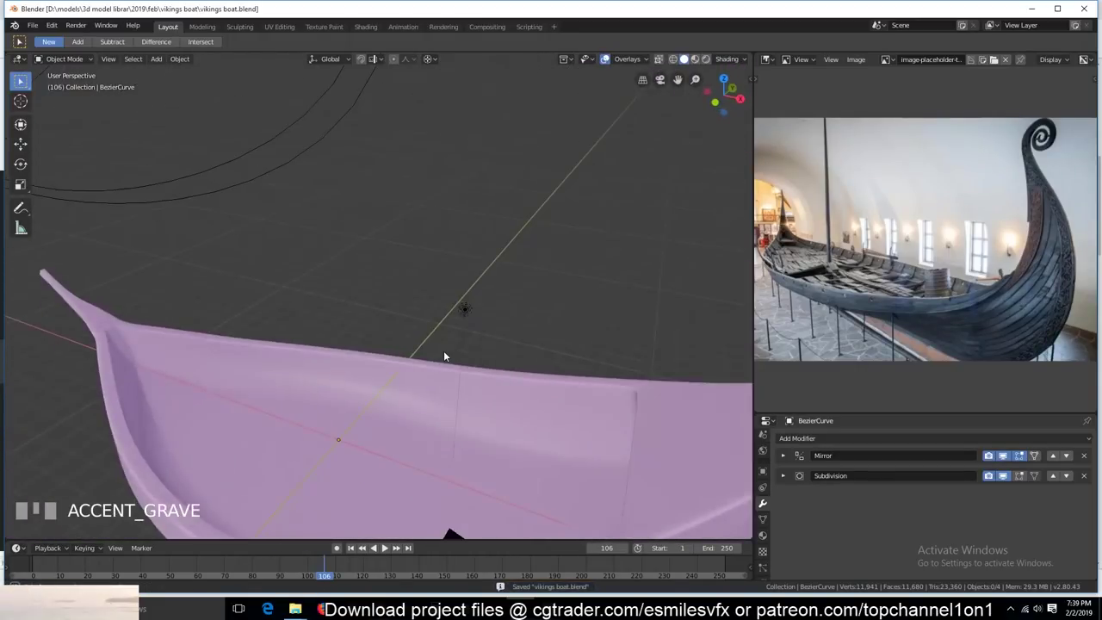
pyautogui.scroll(-3)
pyautogui.press('KP_1')
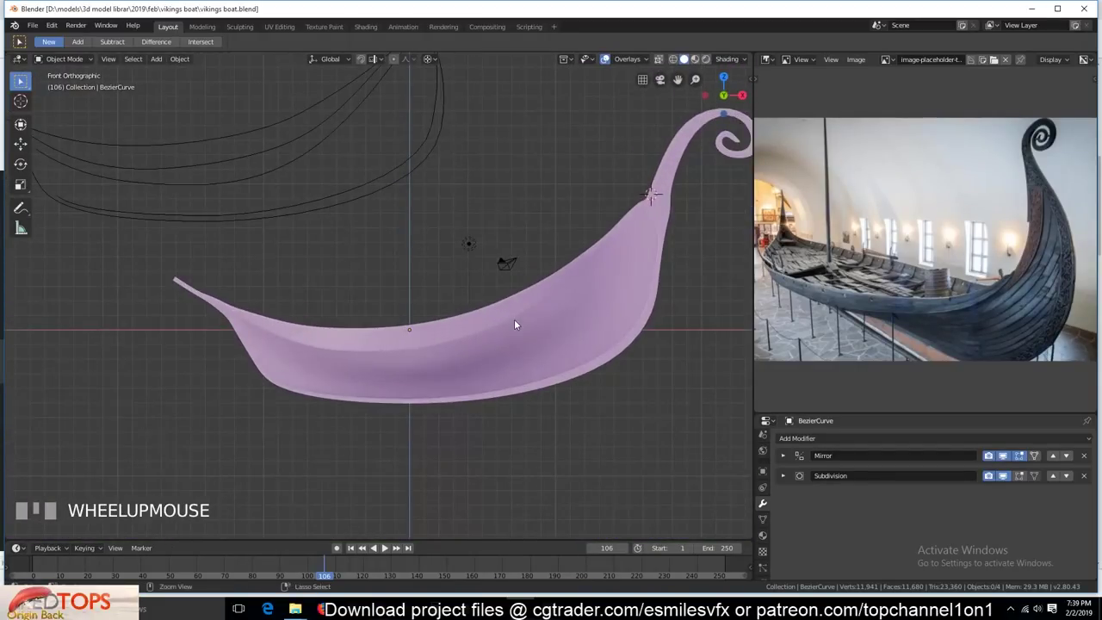